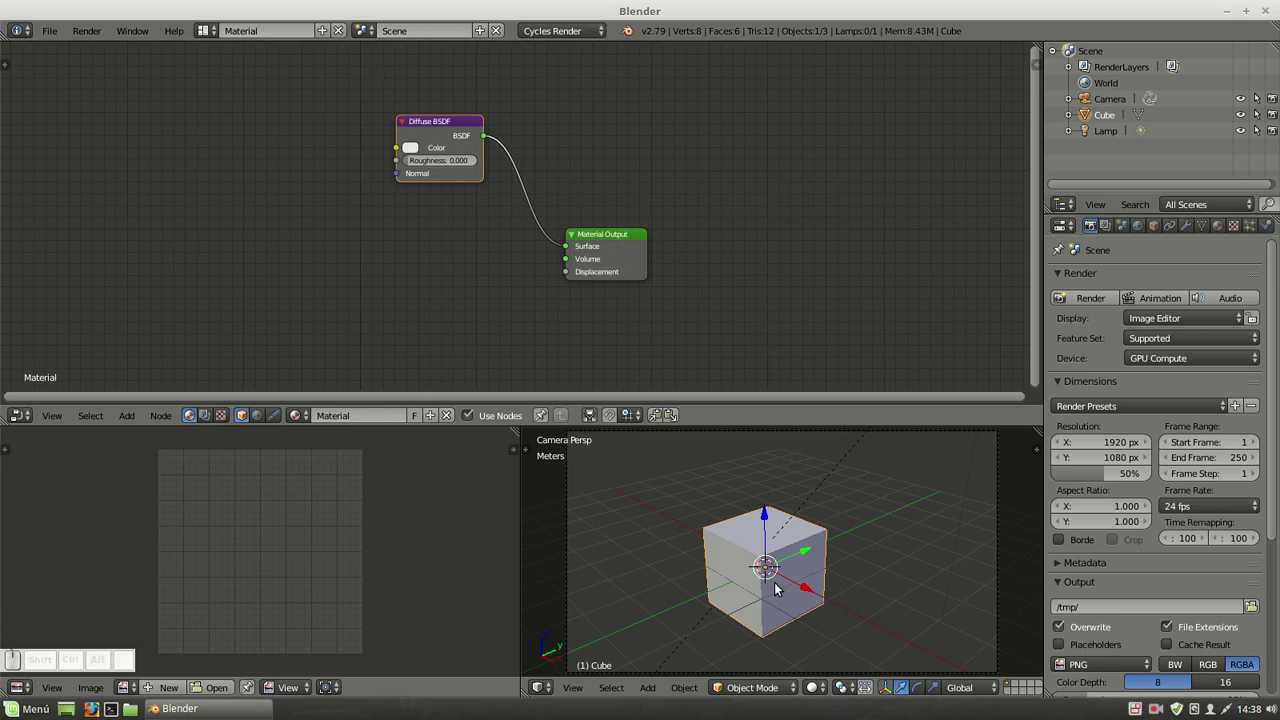
In the maximised 3D view, subdivide the cube's mesh and cast it into a sphere.
key(ctrl+Up)
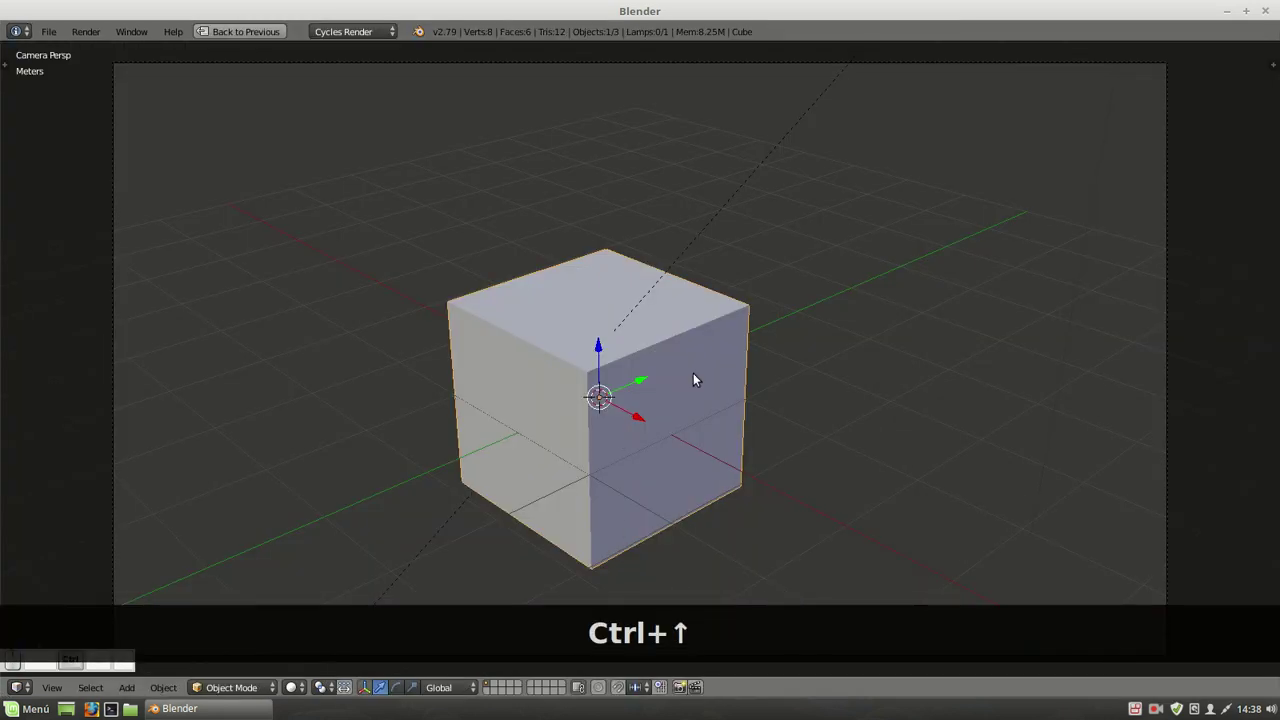
key(Tab)
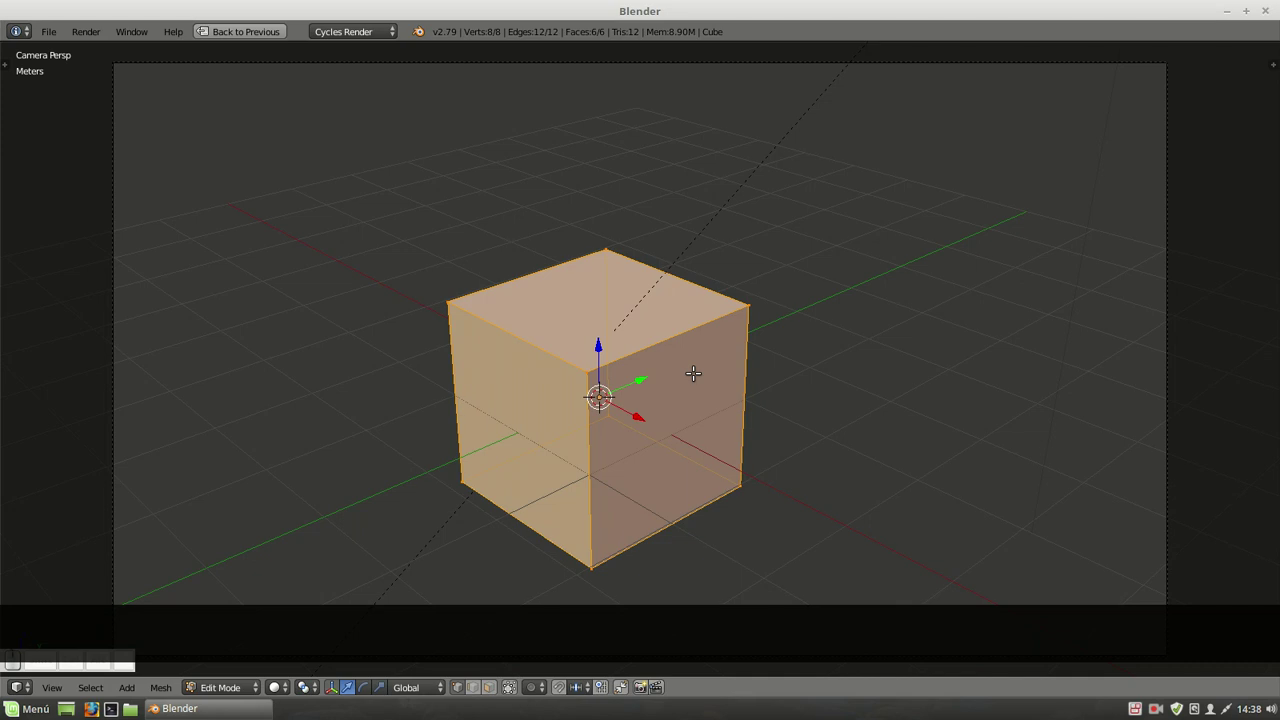
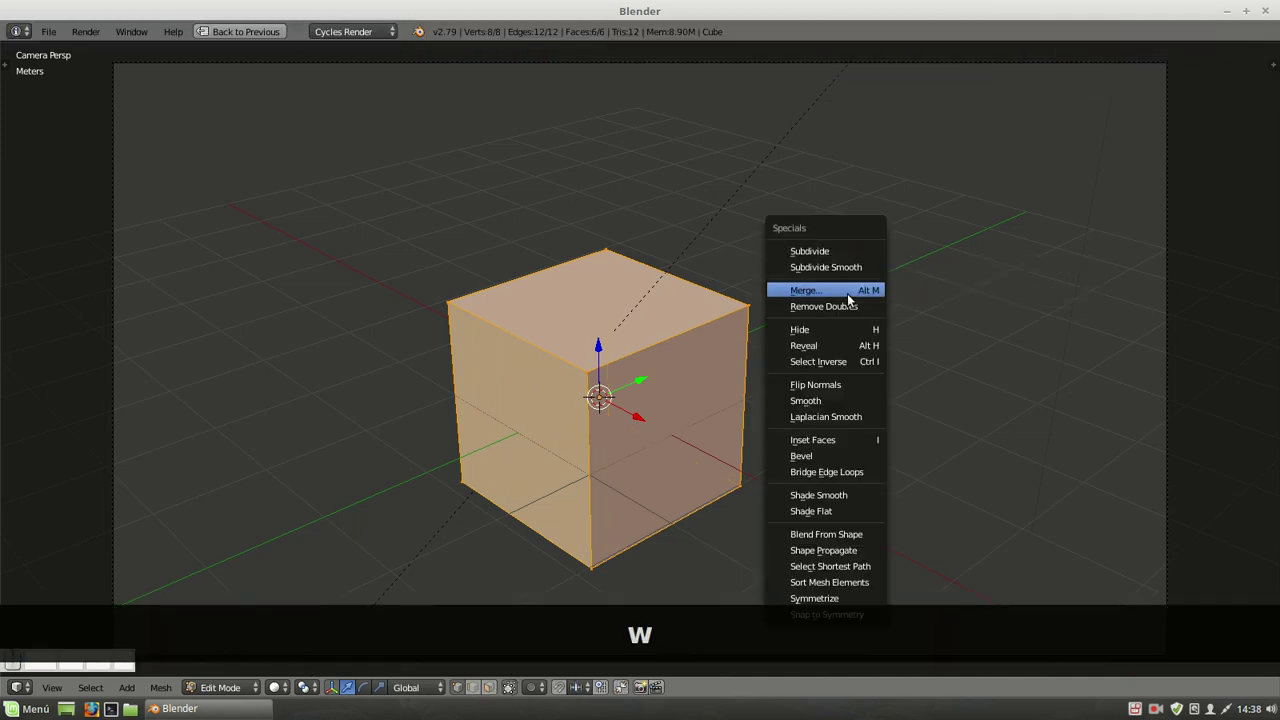
click(848, 273)
key(w)
click(846, 272)
key(Tab)
Add a plane and scale it up into a large ground under the sphere.
key(shift+a)
text(w a)
text(s)
text(s)
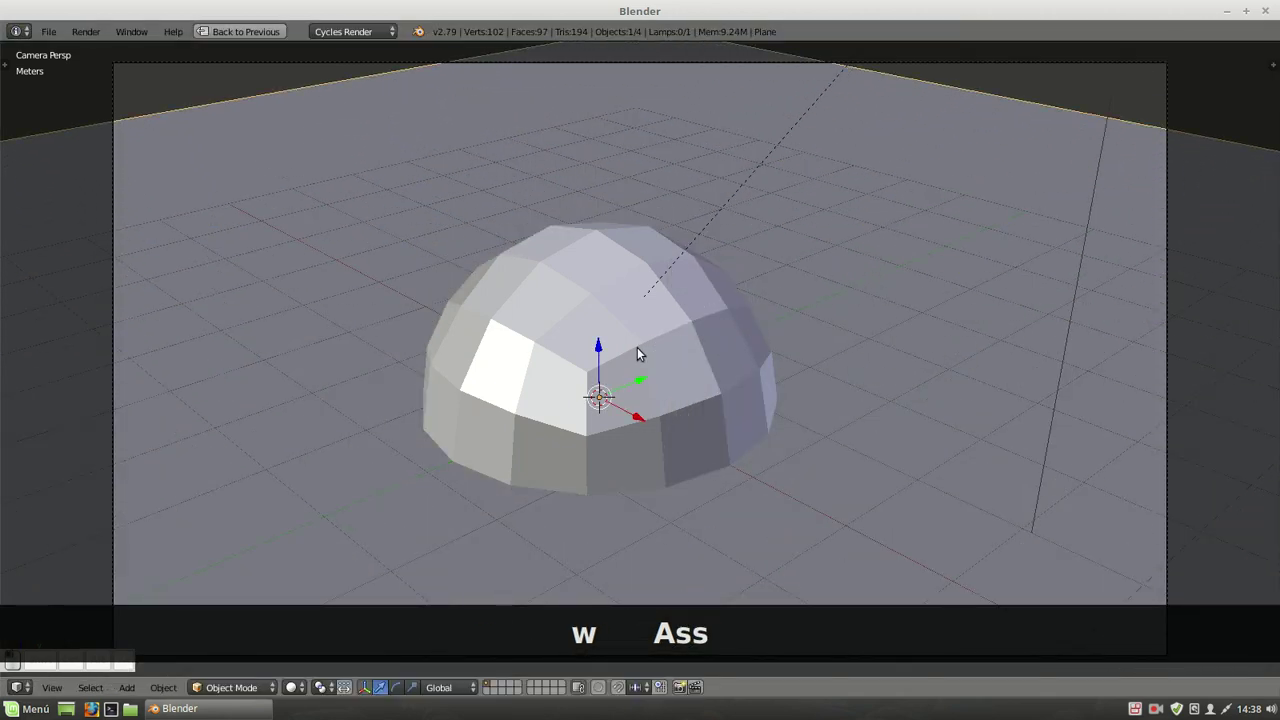
Lock the camera to the view and orbit to a side view of the sphere.
key(n)
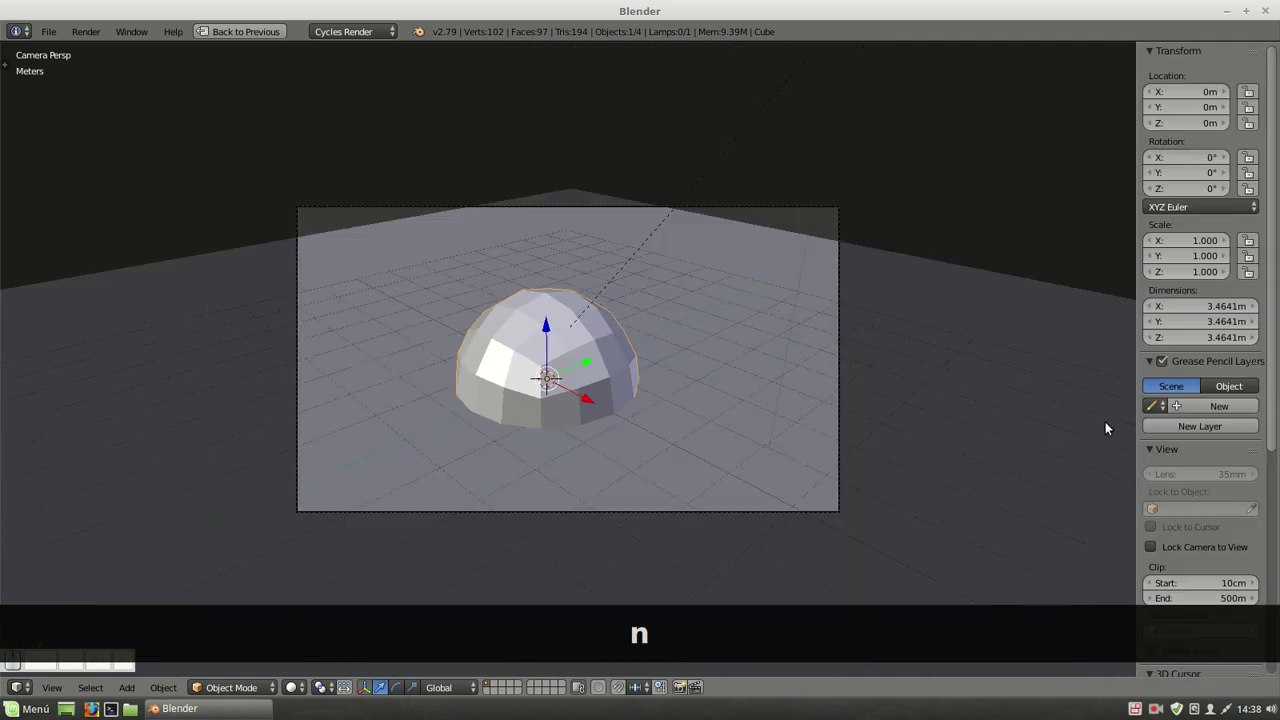
click(1153, 390)
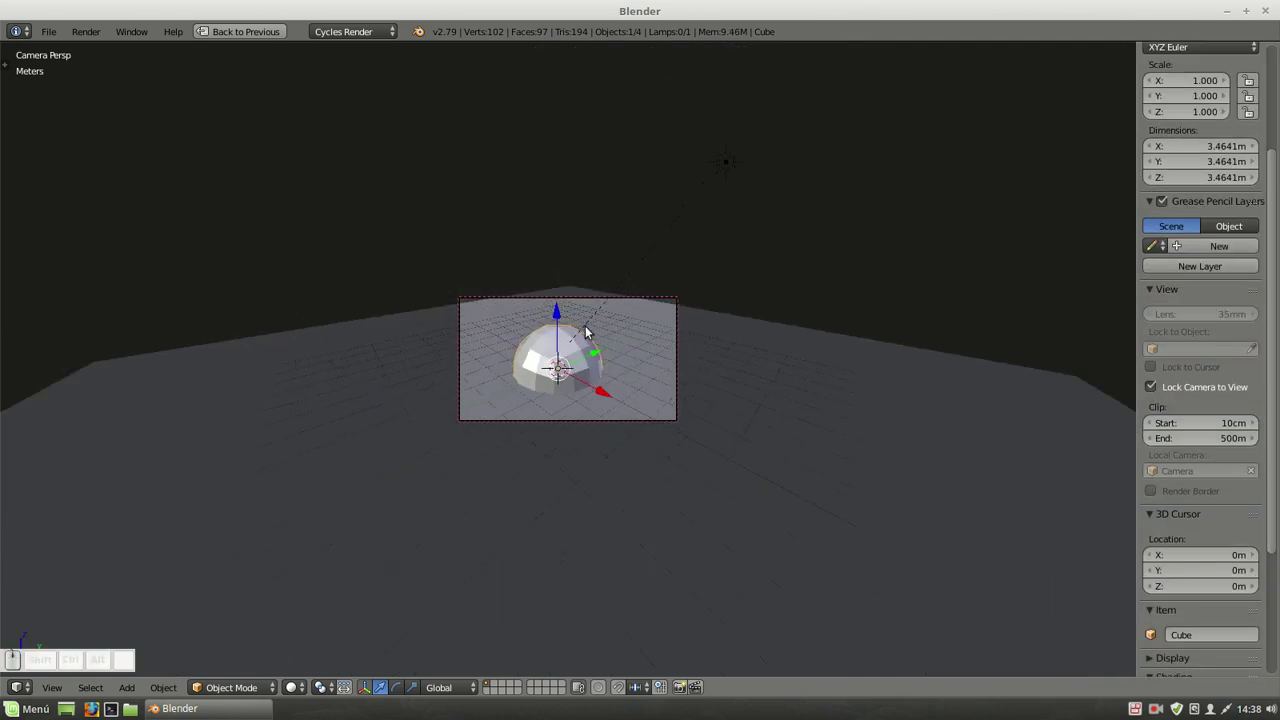
click(585, 330)
drag(578, 334, 588, 347)
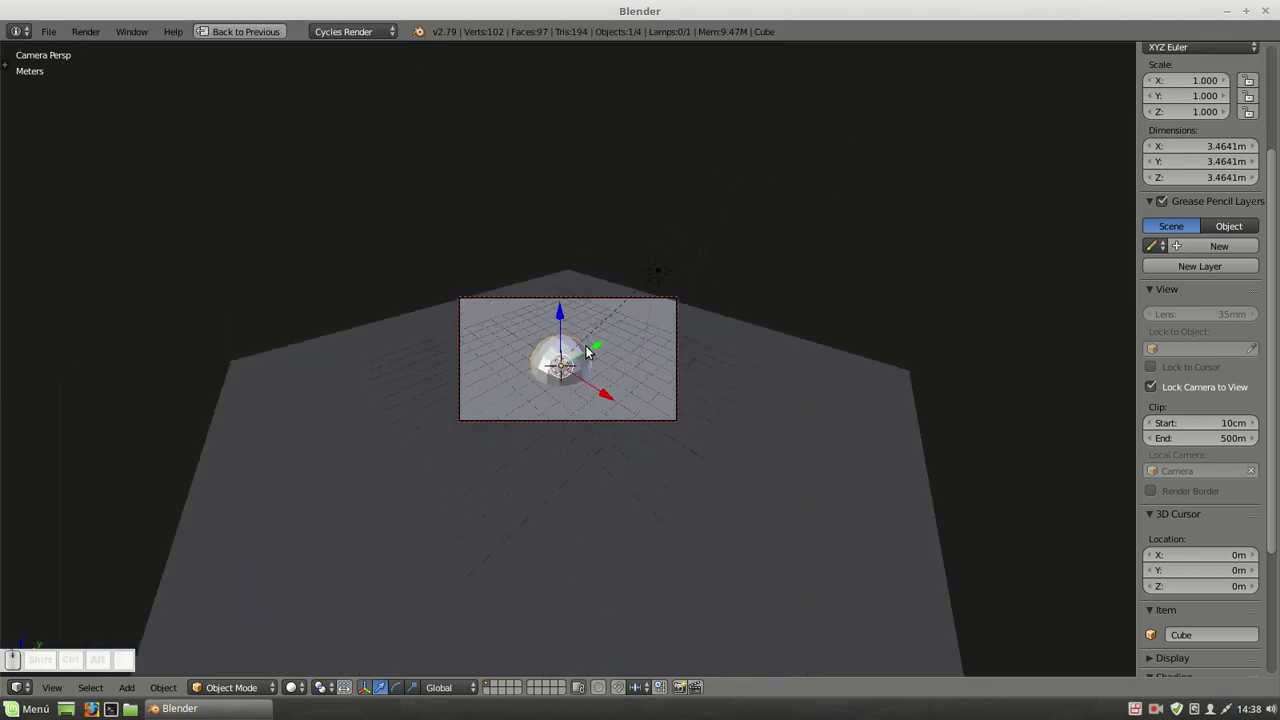
key(3)
text(5)
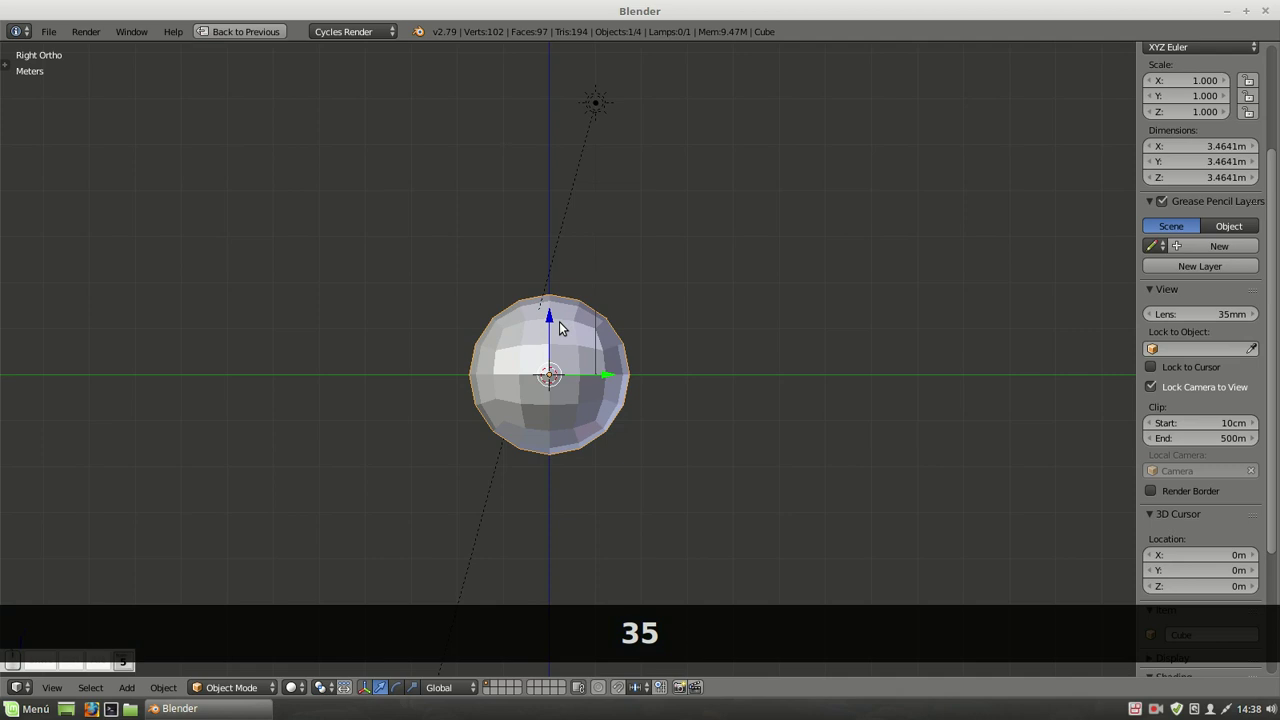
Move the sphere up along Z above the plane and reframe it through the camera.
text(gz)
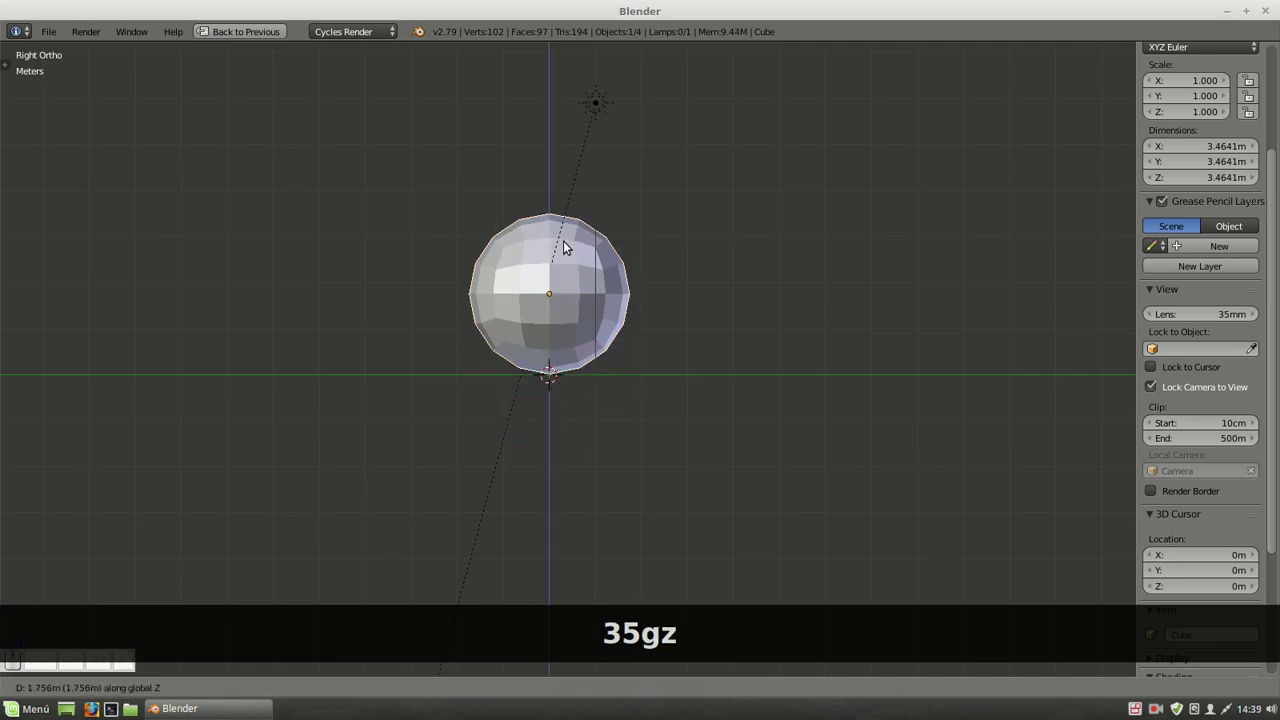
click(566, 244)
text(0)
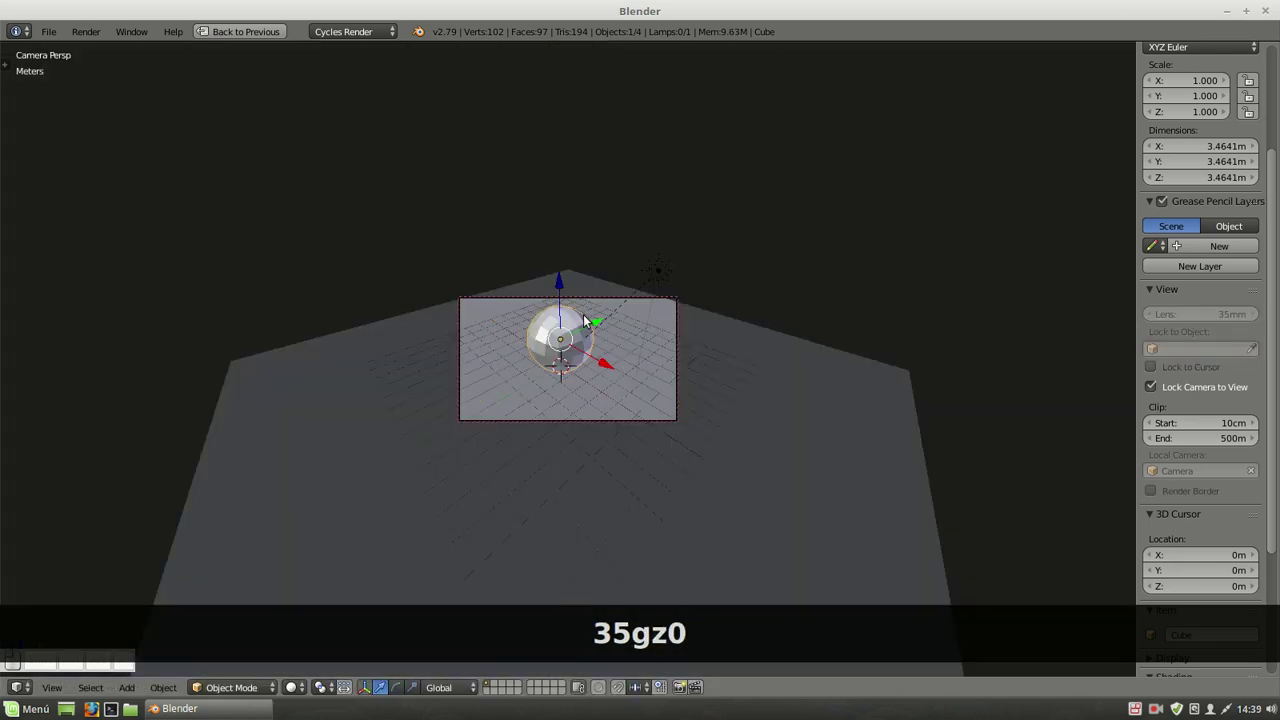
drag(613, 327, 604, 355)
drag(594, 351, 609, 323)
Restore the split layout and show the sphere's Material settings with an enlarged slot list.
key(ctrl+Down)
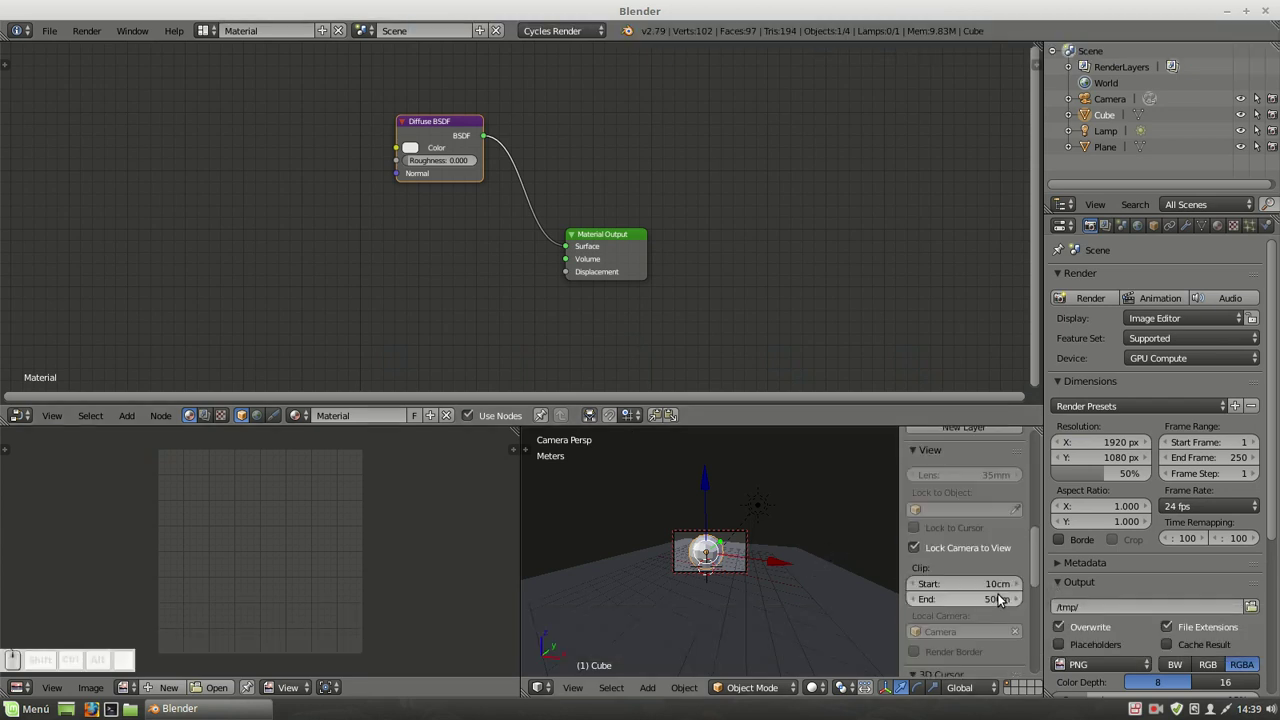
click(921, 522)
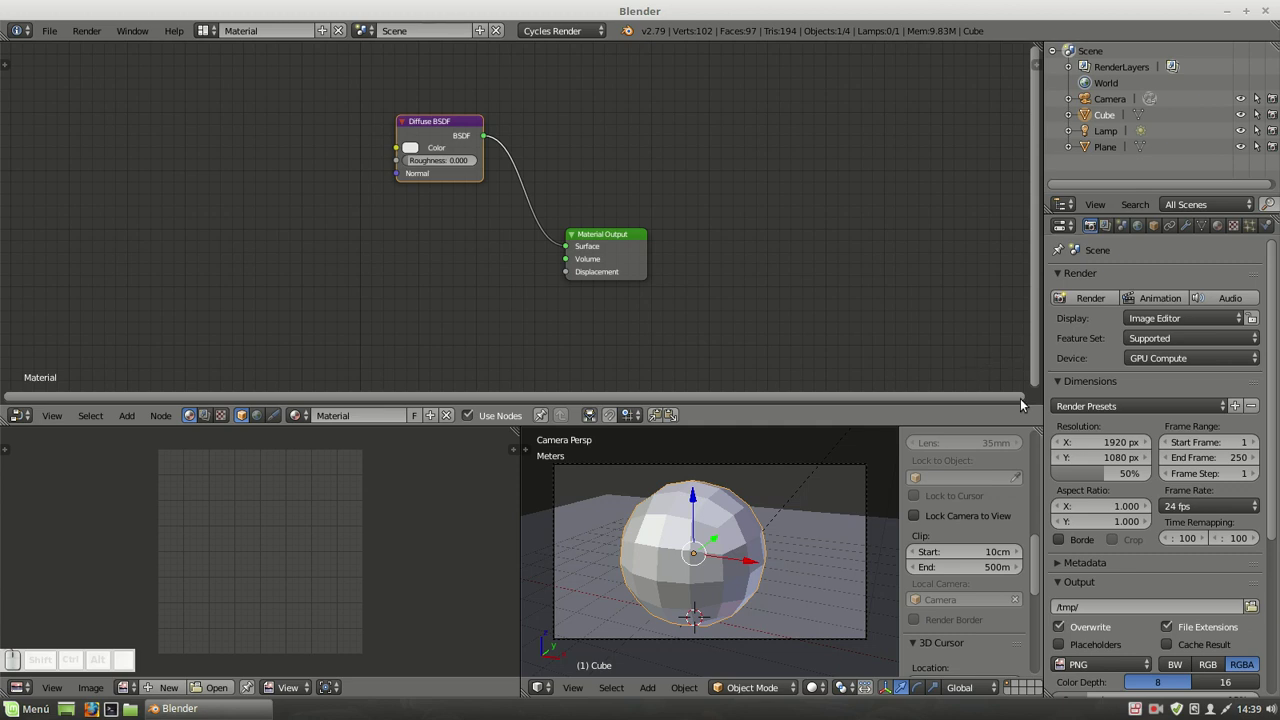
click(1219, 229)
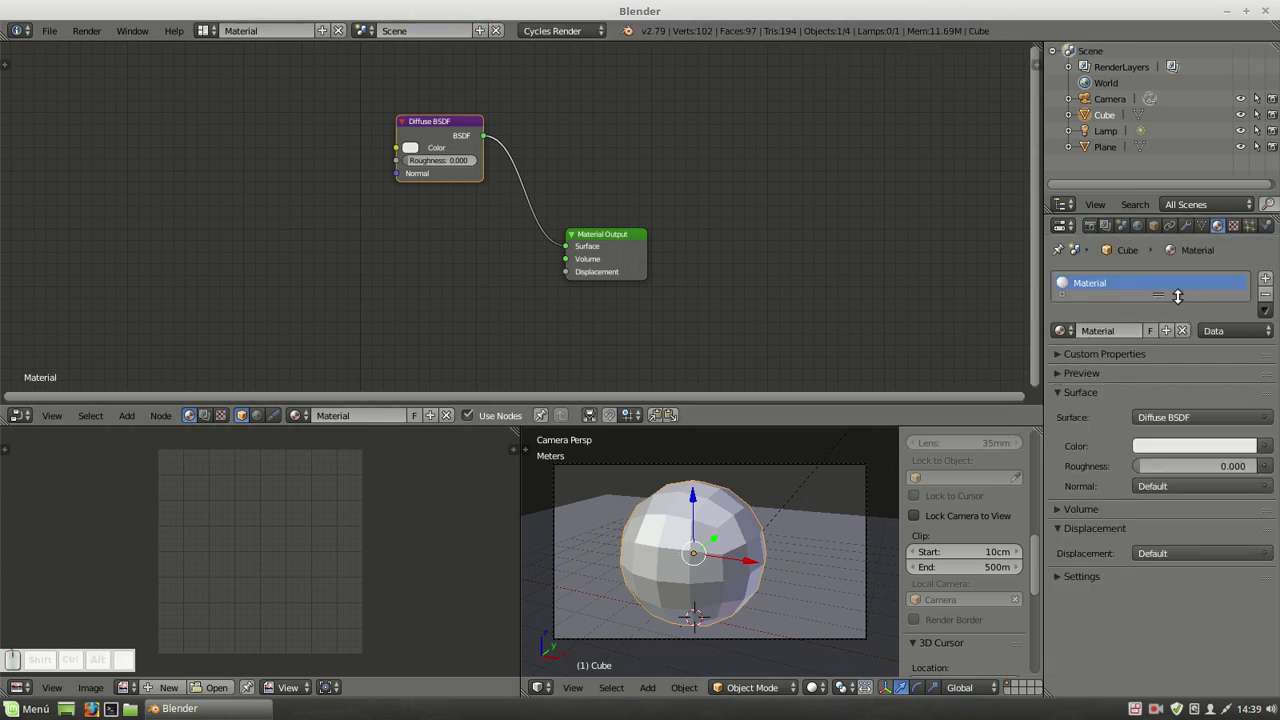
drag(692, 489, 1204, 330)
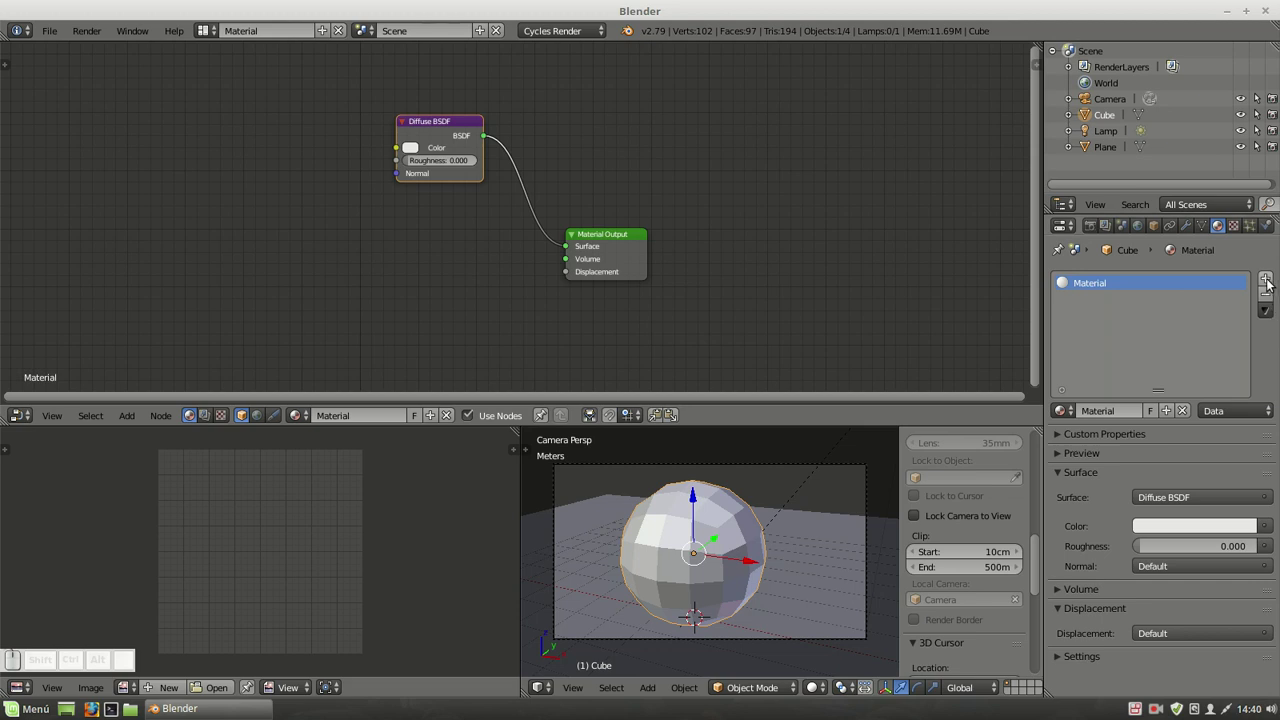
Add two material slots and create a new material in each.
click(1271, 285)
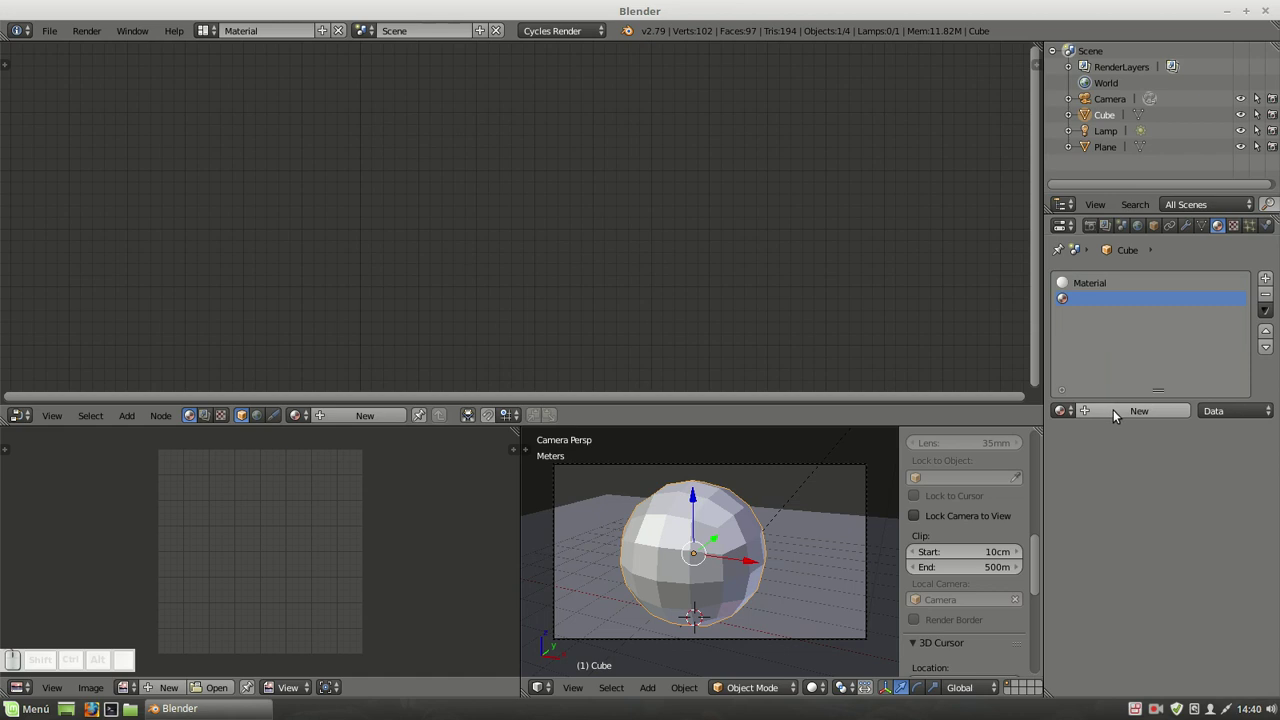
click(1117, 414)
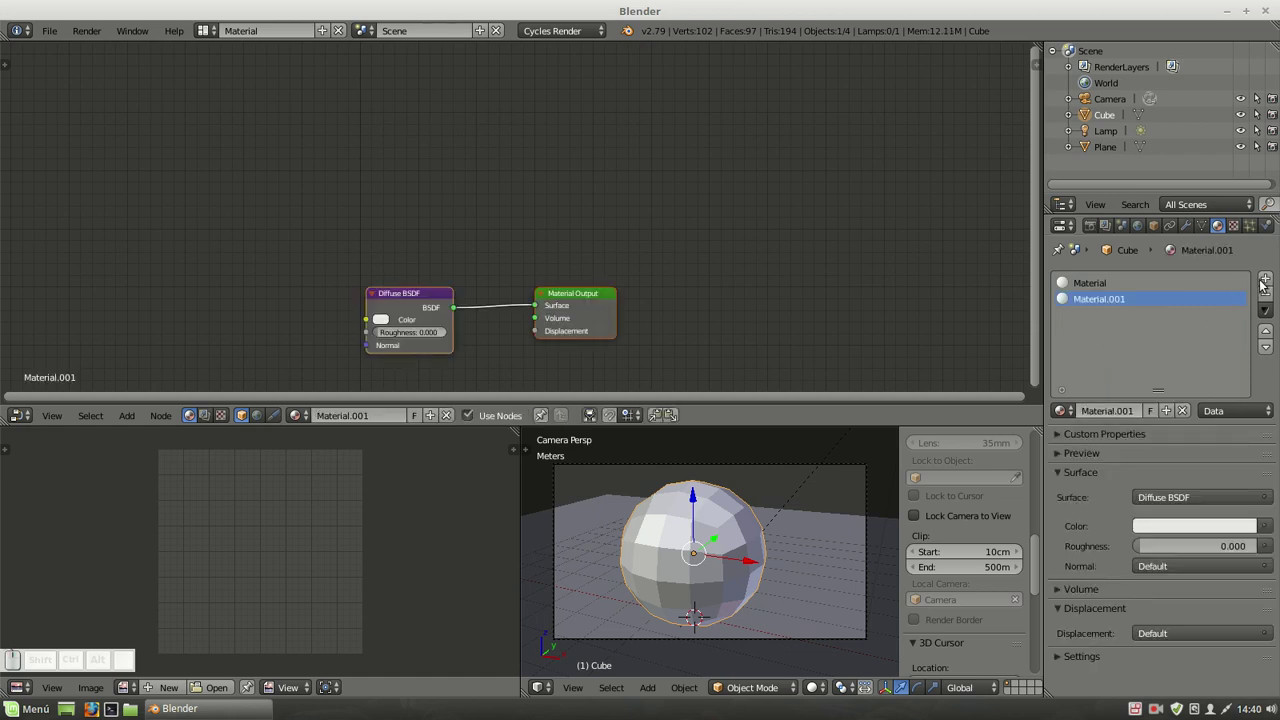
click(1270, 284)
click(1133, 411)
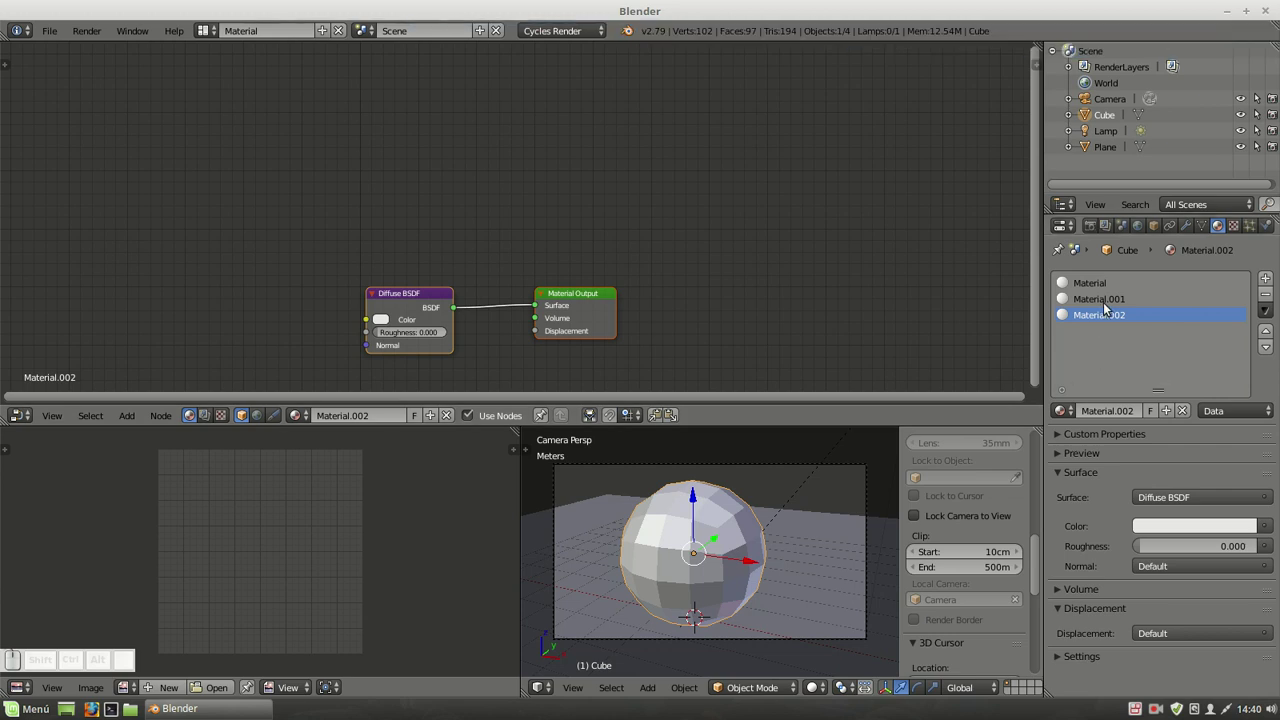
Select Material.001 and keep its Diffuse BSDF shader.
click(1106, 298)
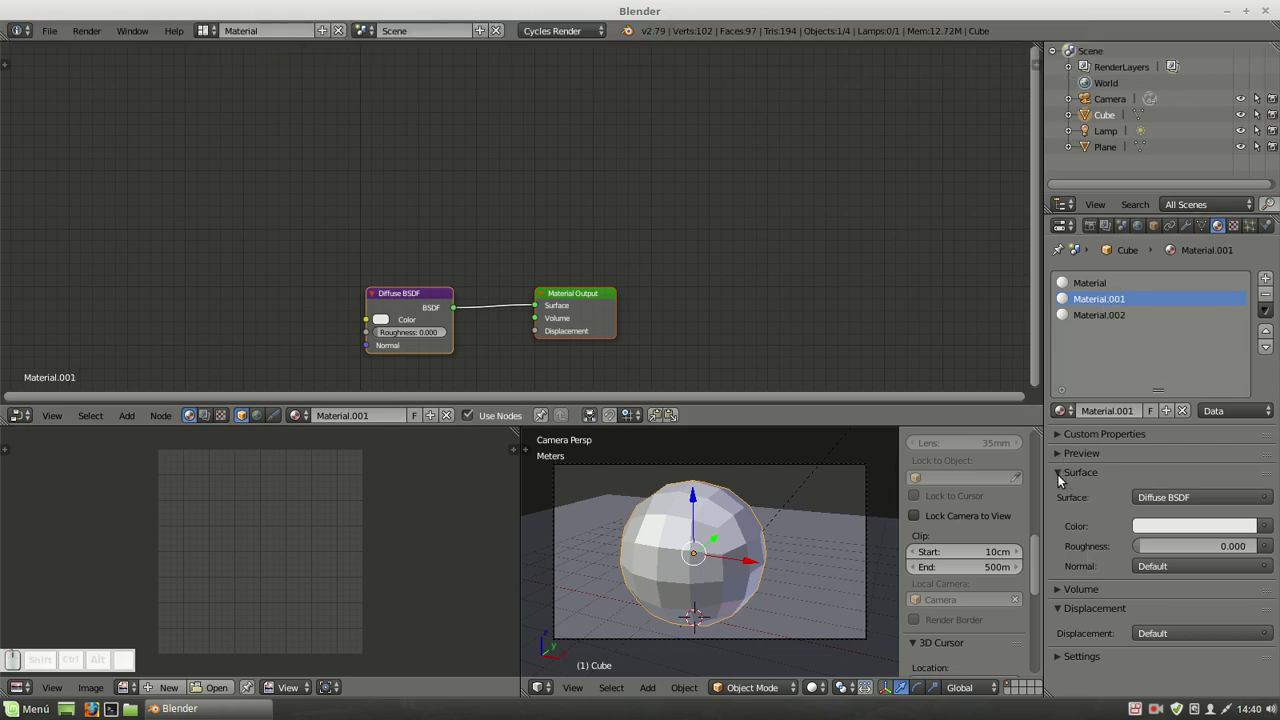
drag(1062, 479, 1119, 492)
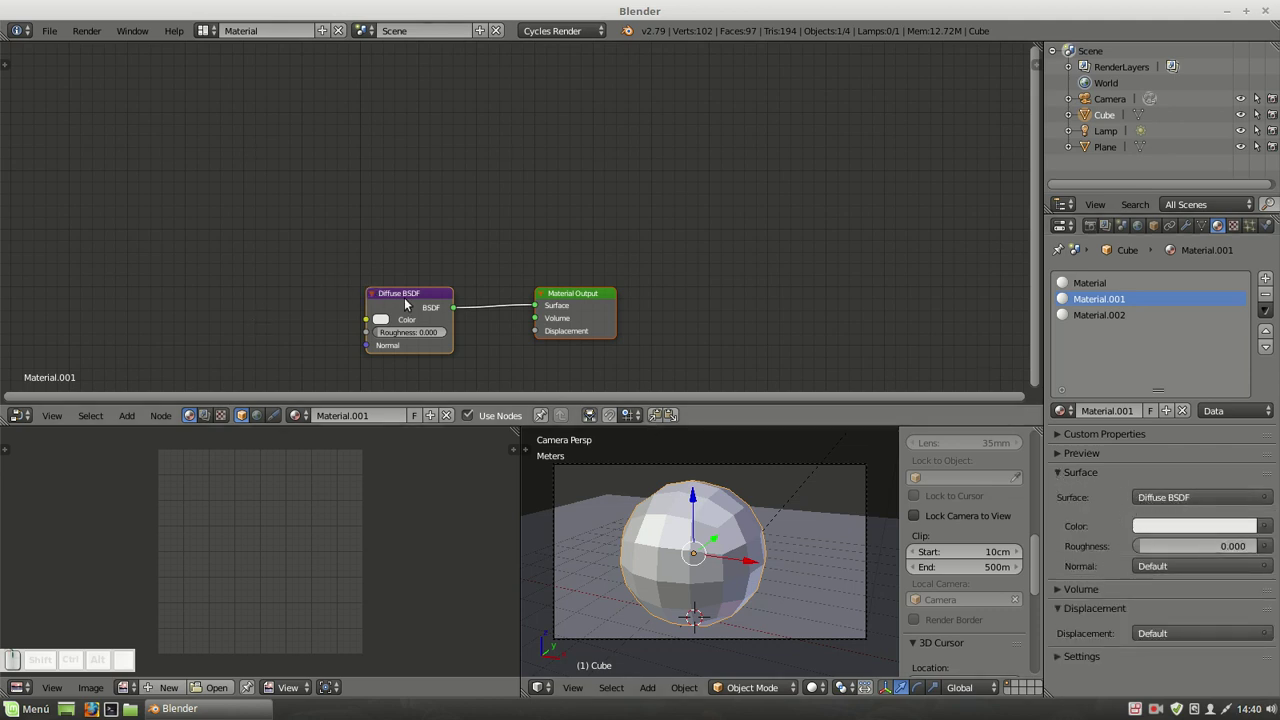
click(417, 298)
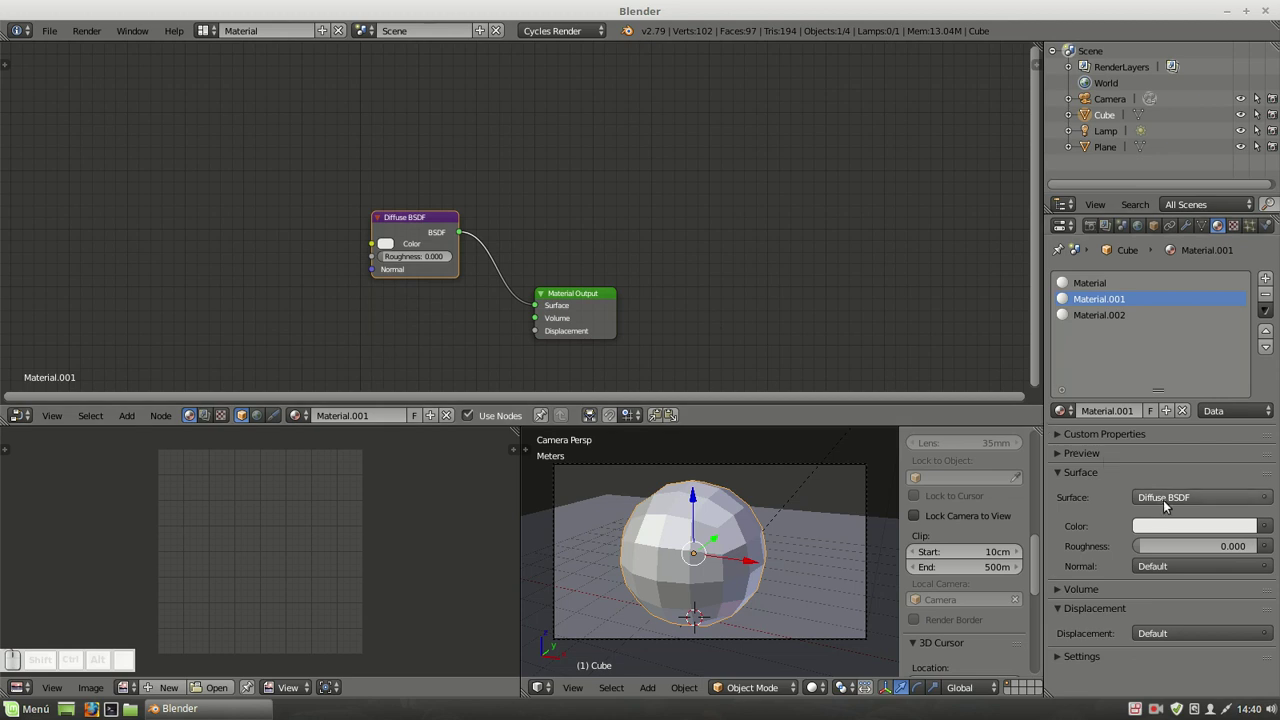
click(1166, 502)
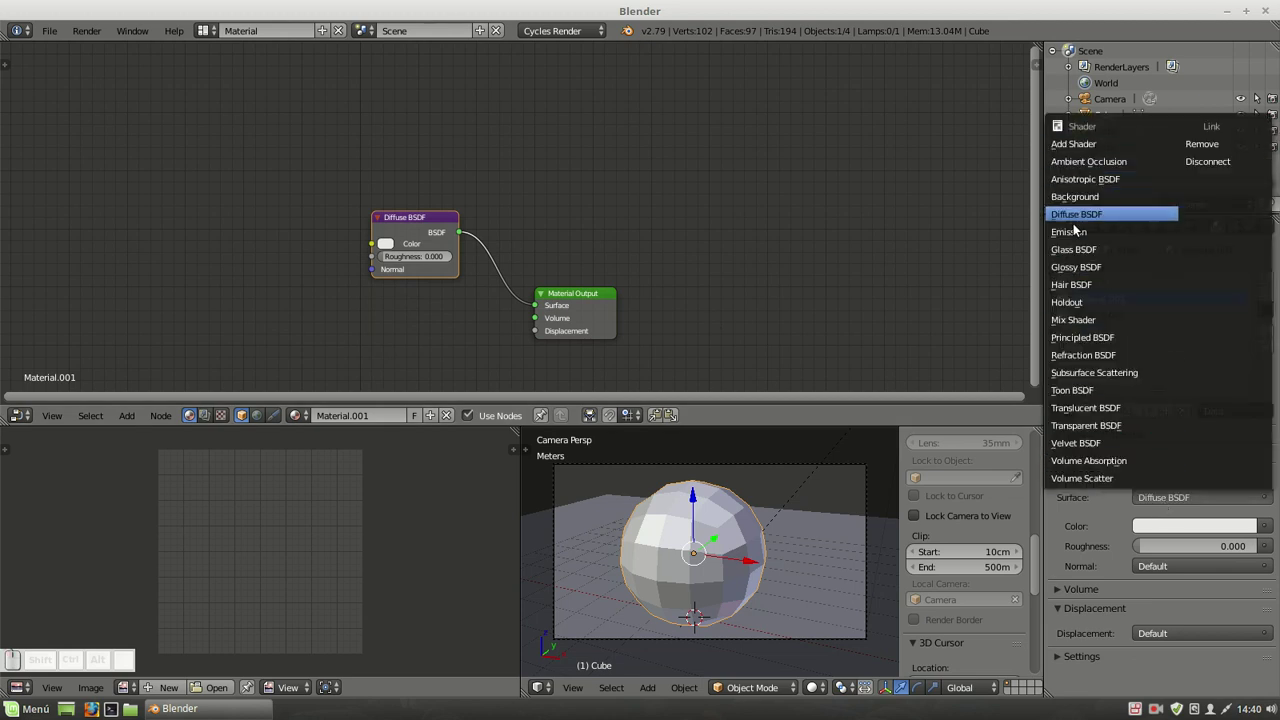
click(1089, 526)
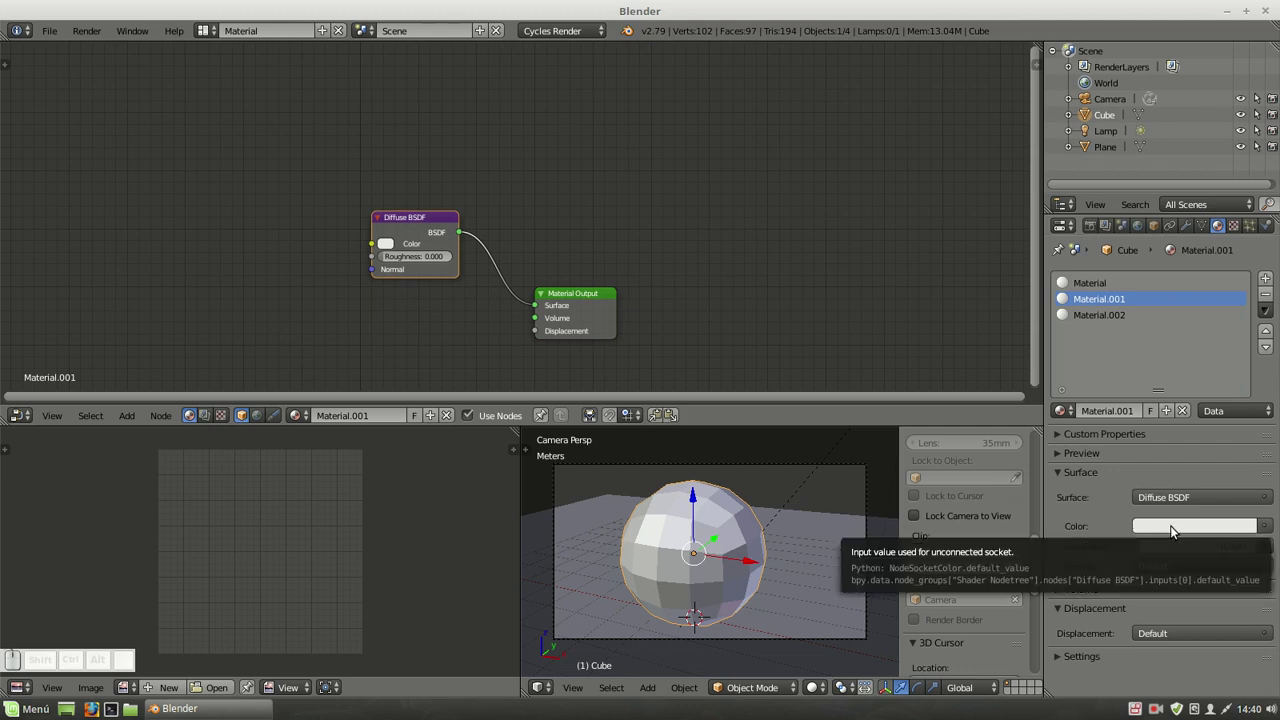
Colour the material red in the picker and name the materials Rojo and Verde.
click(1173, 527)
click(1195, 451)
click(692, 489)
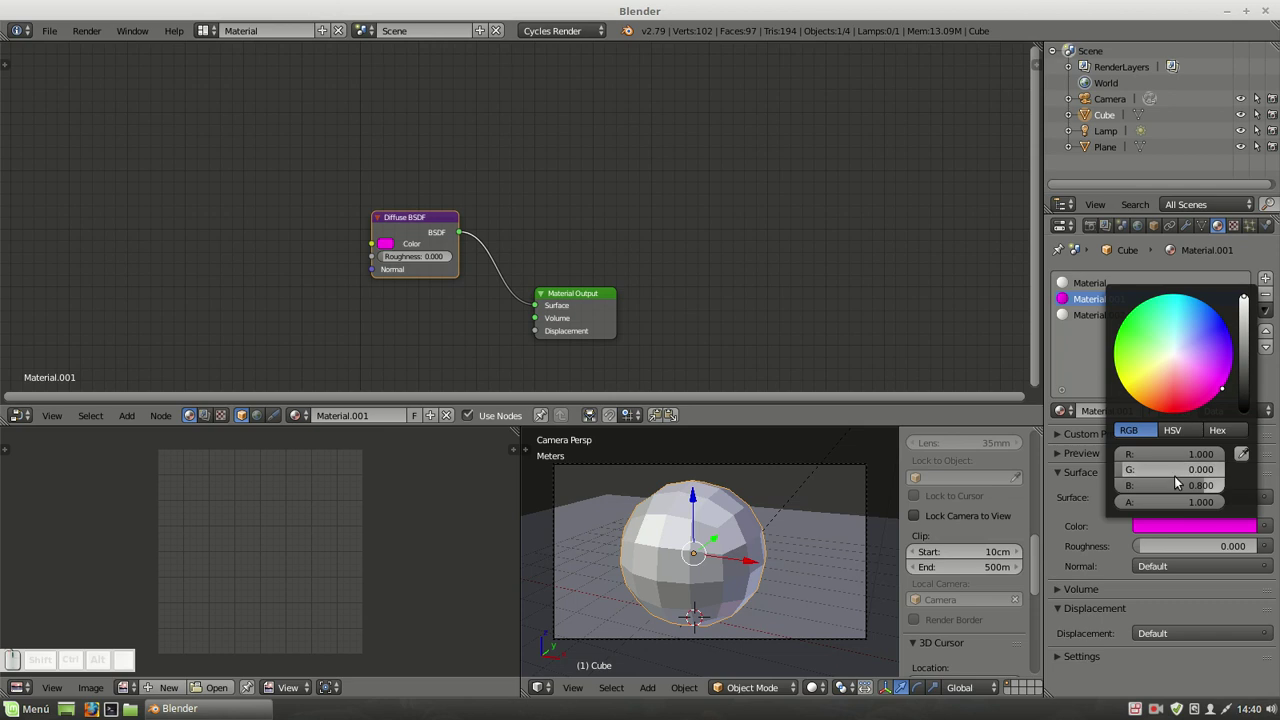
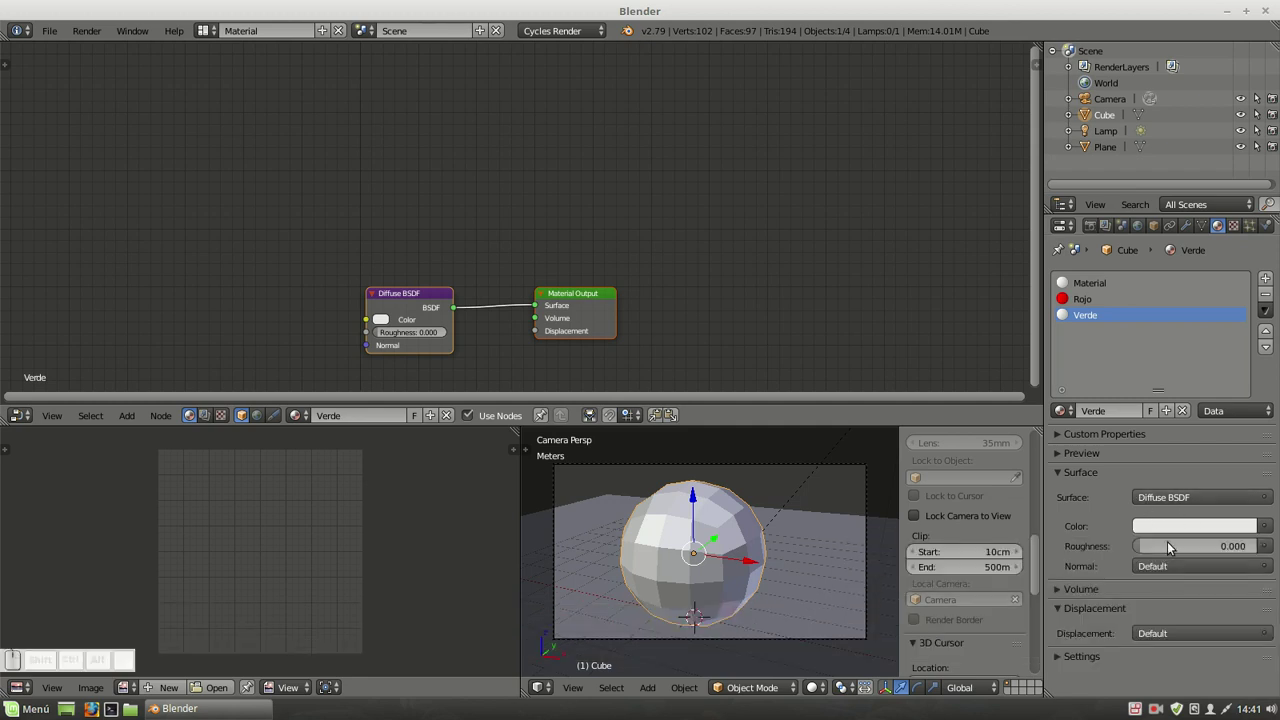
drag(1189, 528, 1076, 634)
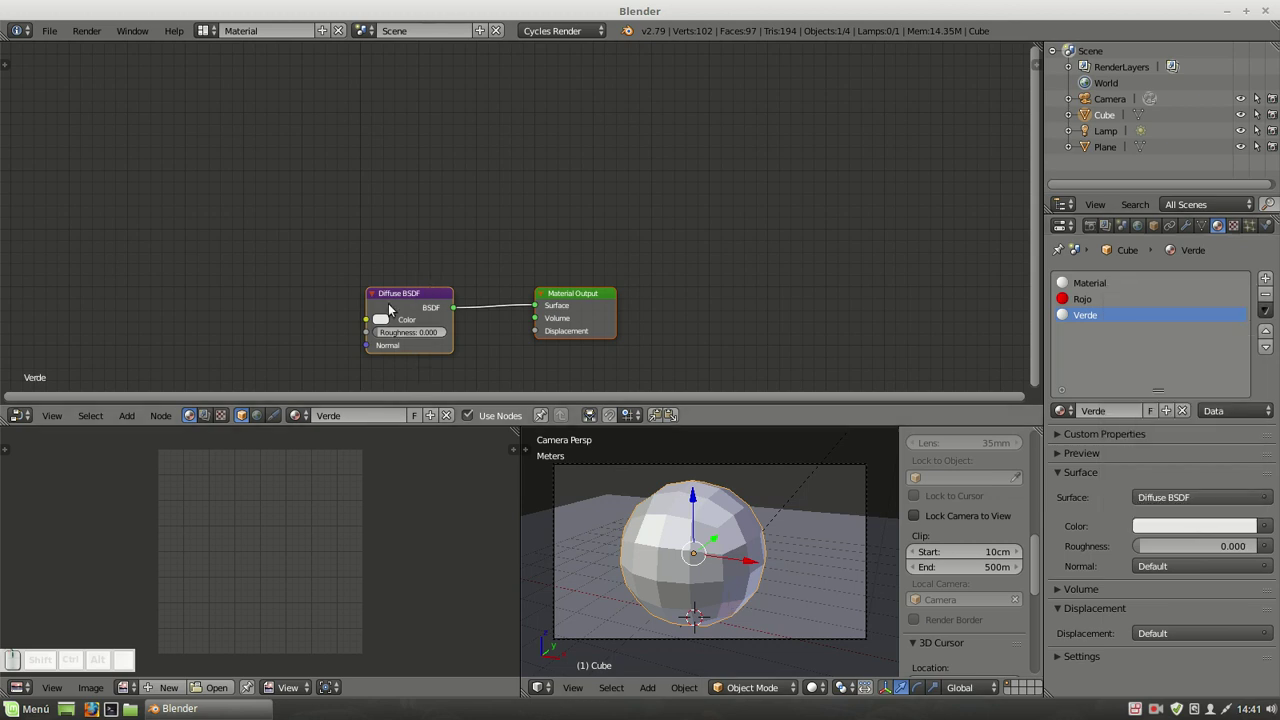
Open the colour picker on Verde's Diffuse BSDF node to make it green.
click(381, 324)
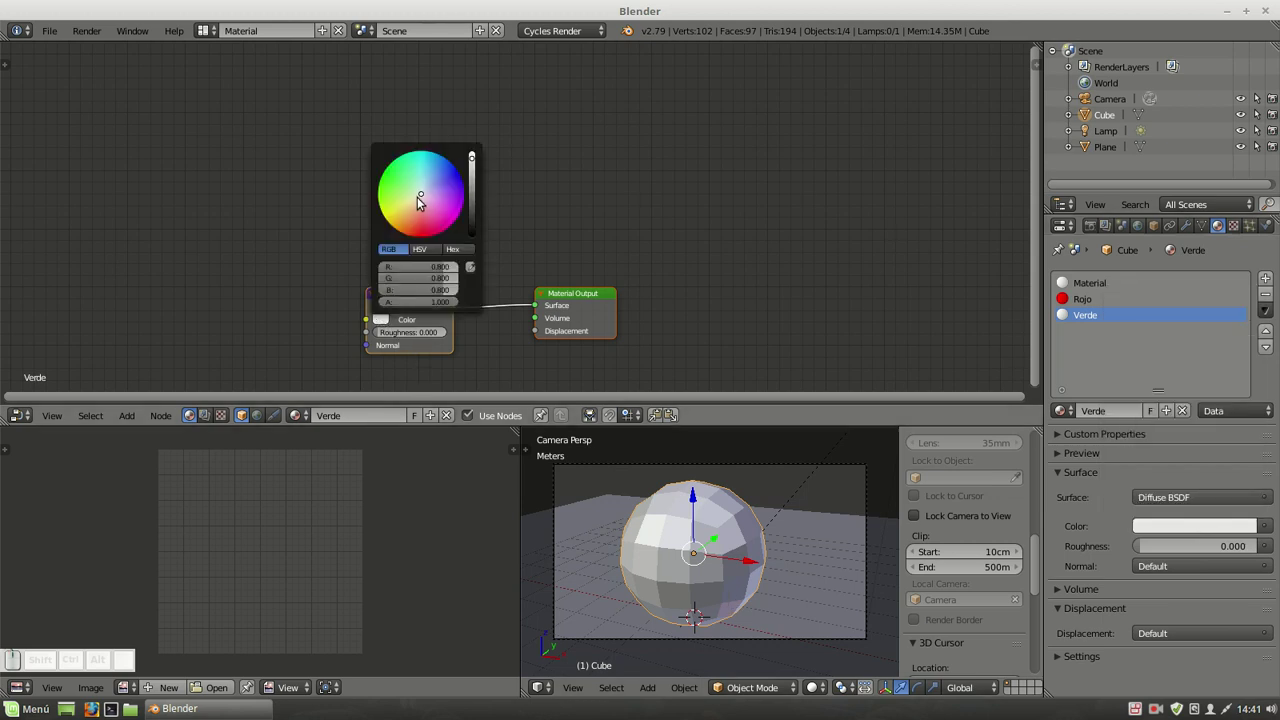
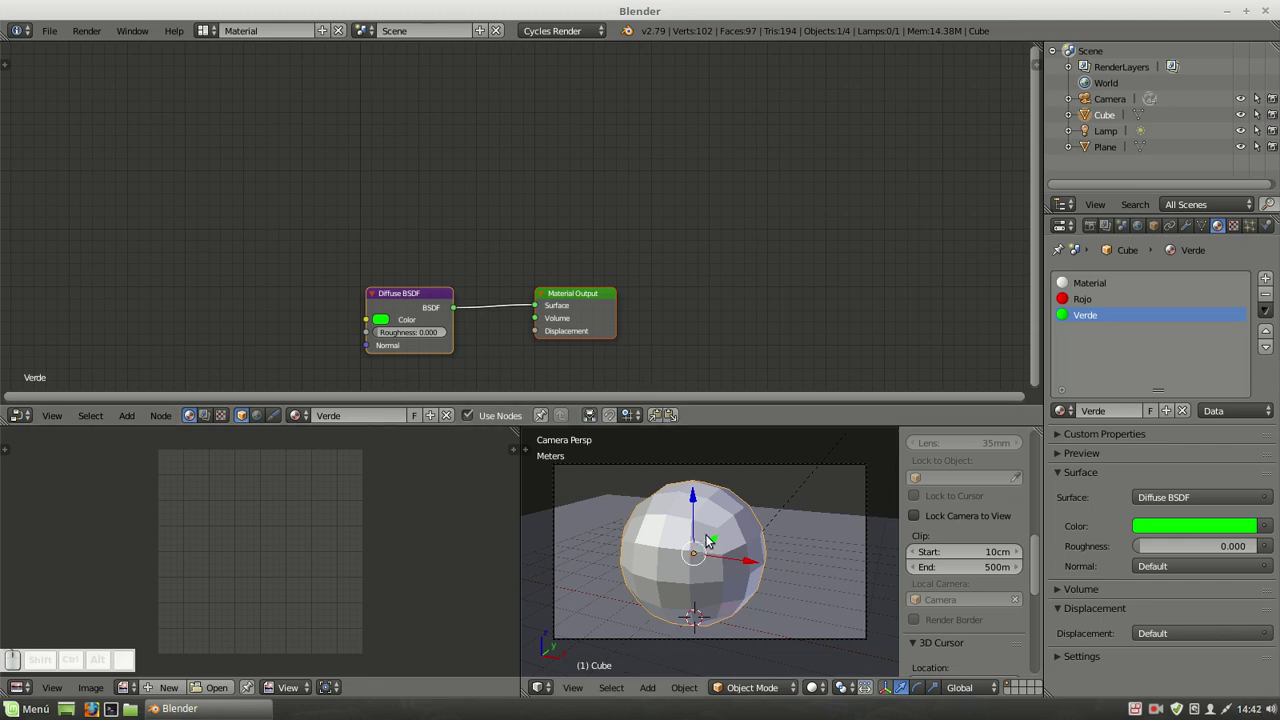
In Edit Mode, assign Rojo to the selected faces and check them red in Rendered shading.
key(Tab)
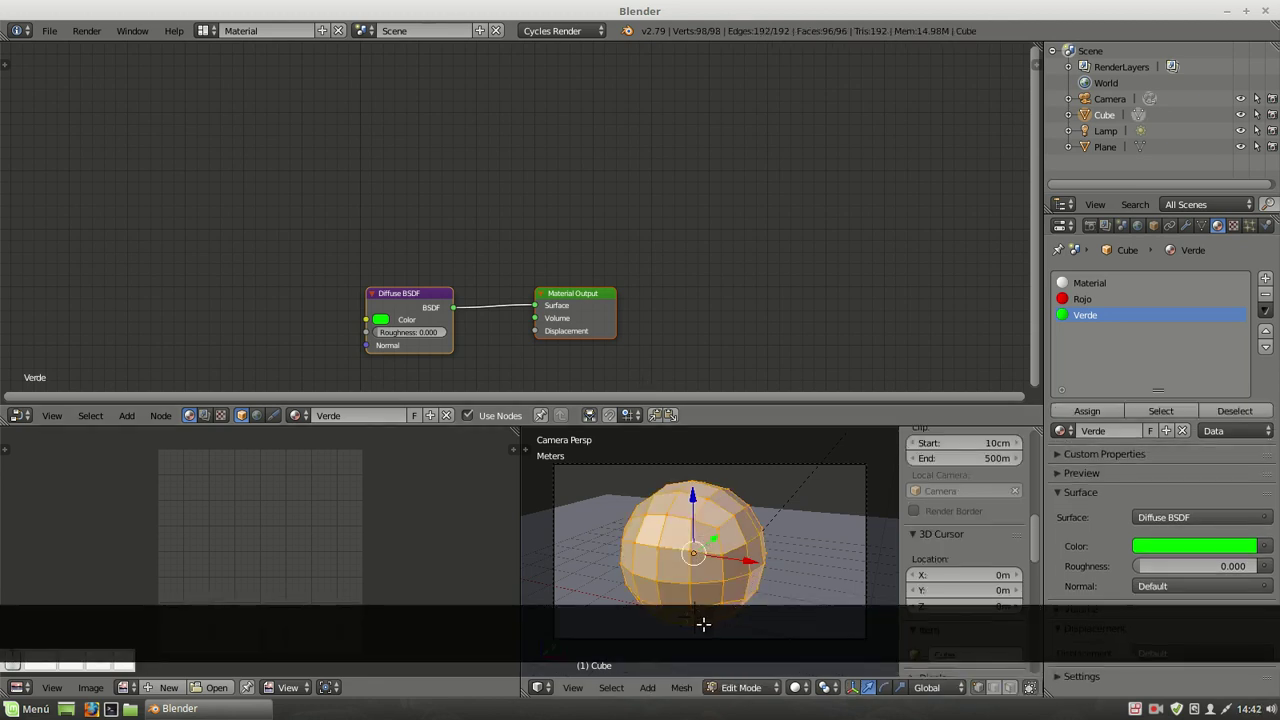
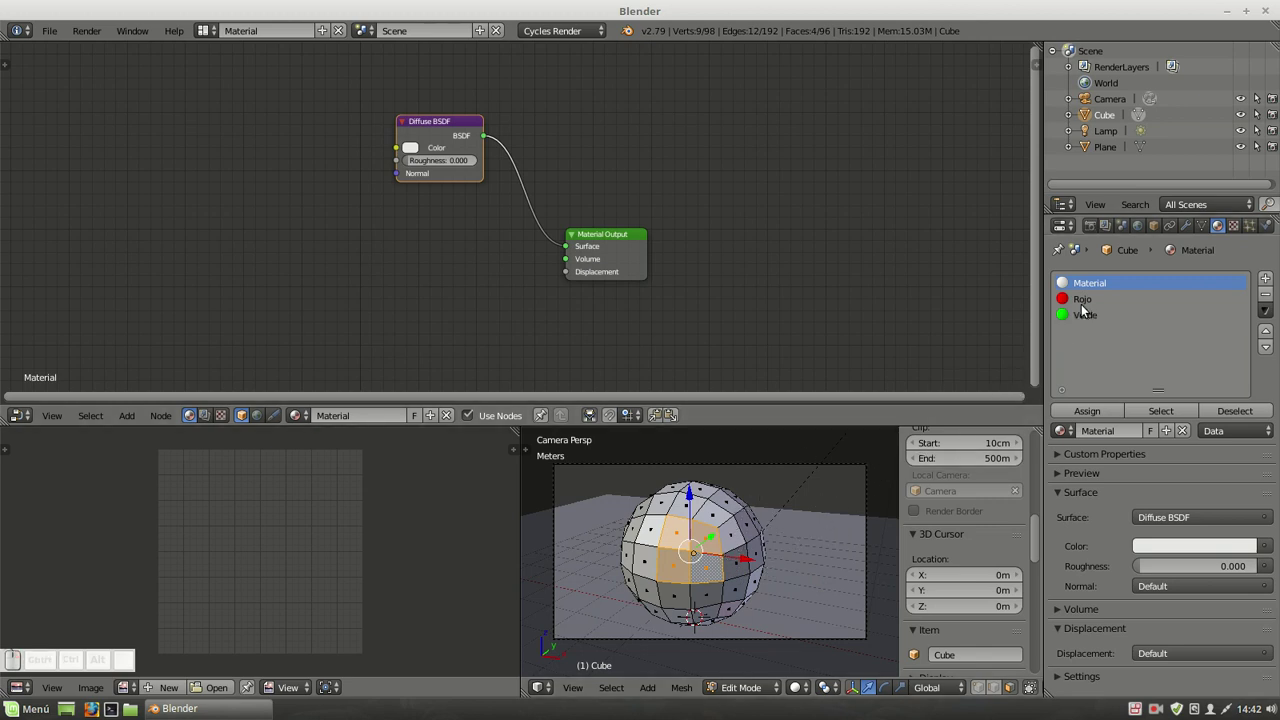
click(1086, 295)
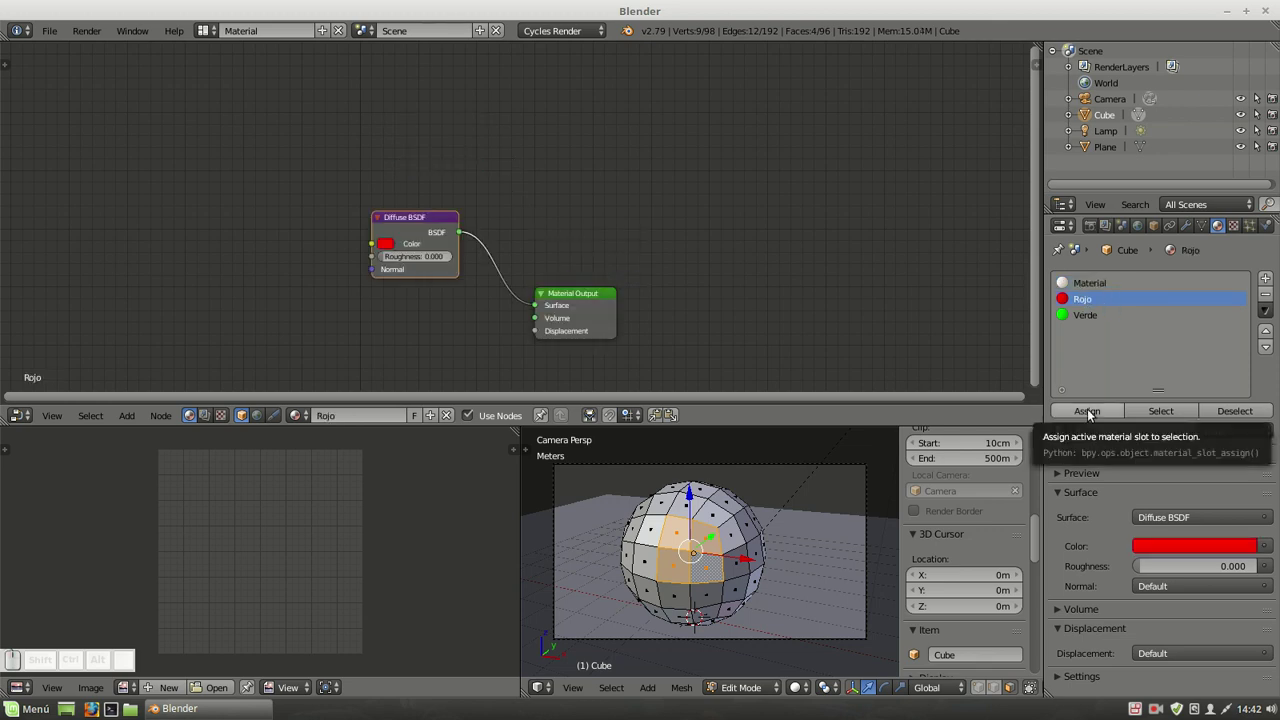
drag(1090, 411, 1134, 358)
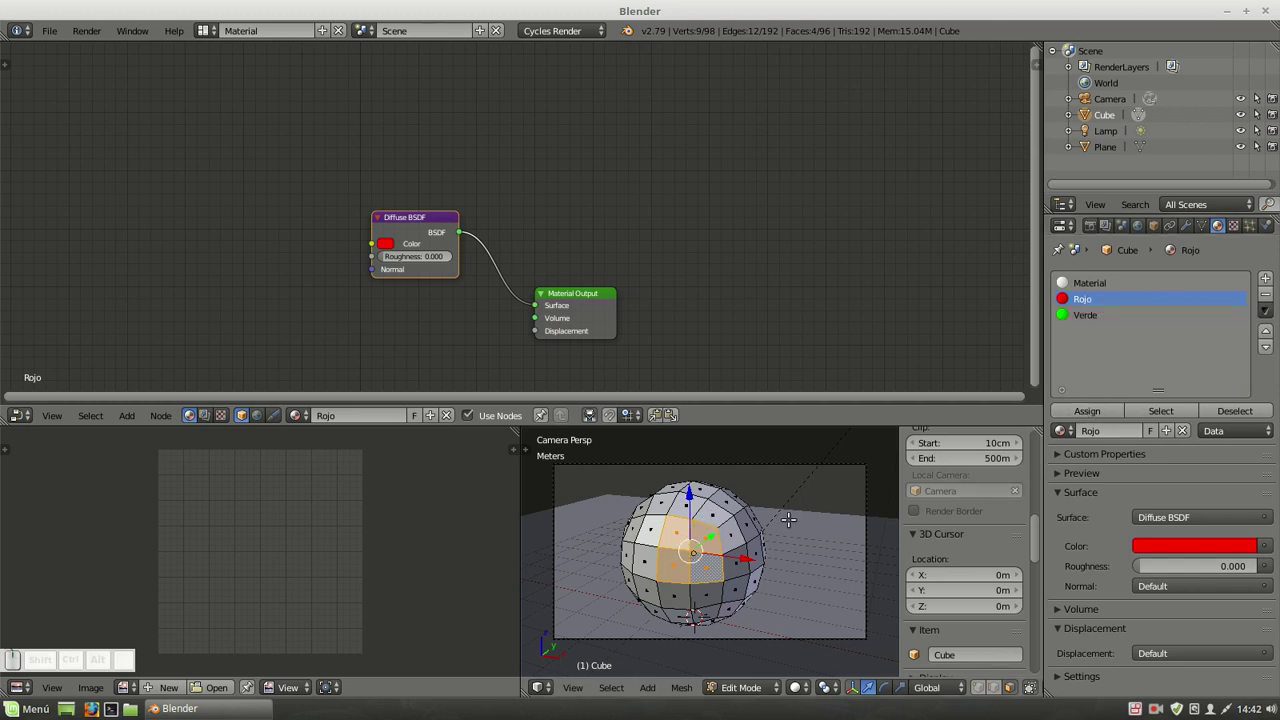
key(shift+z)
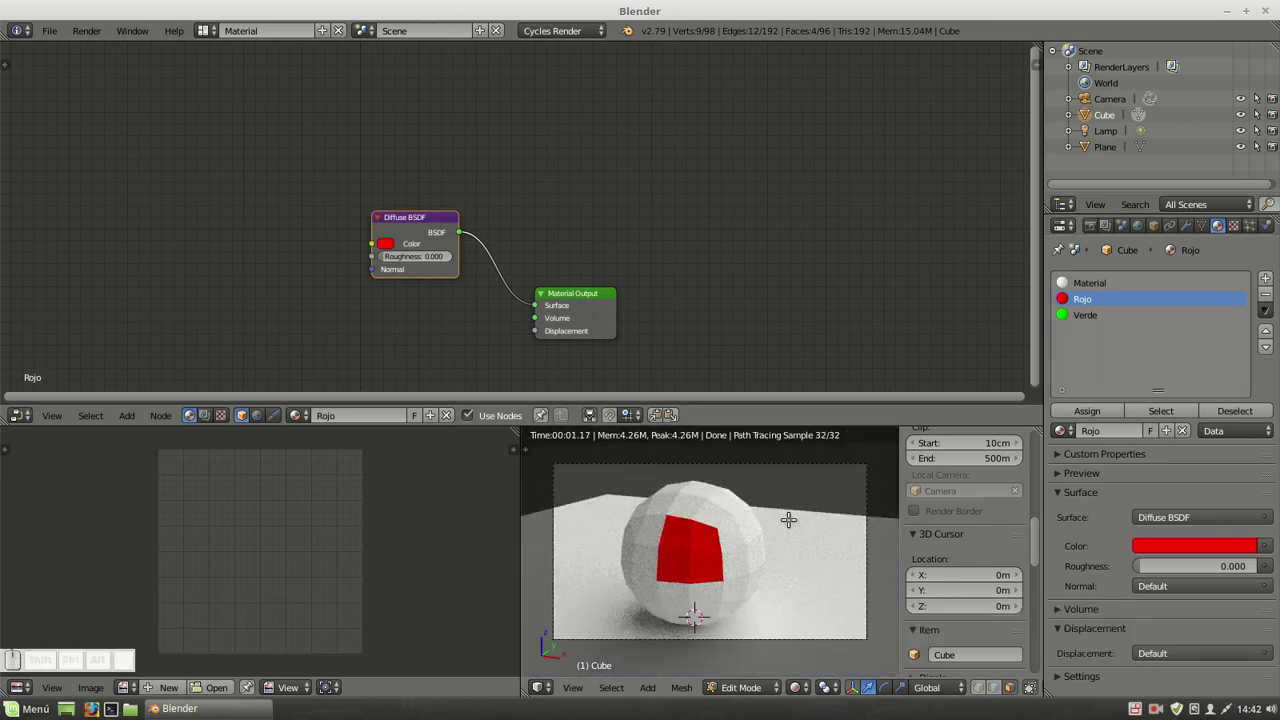
key(shift+z)
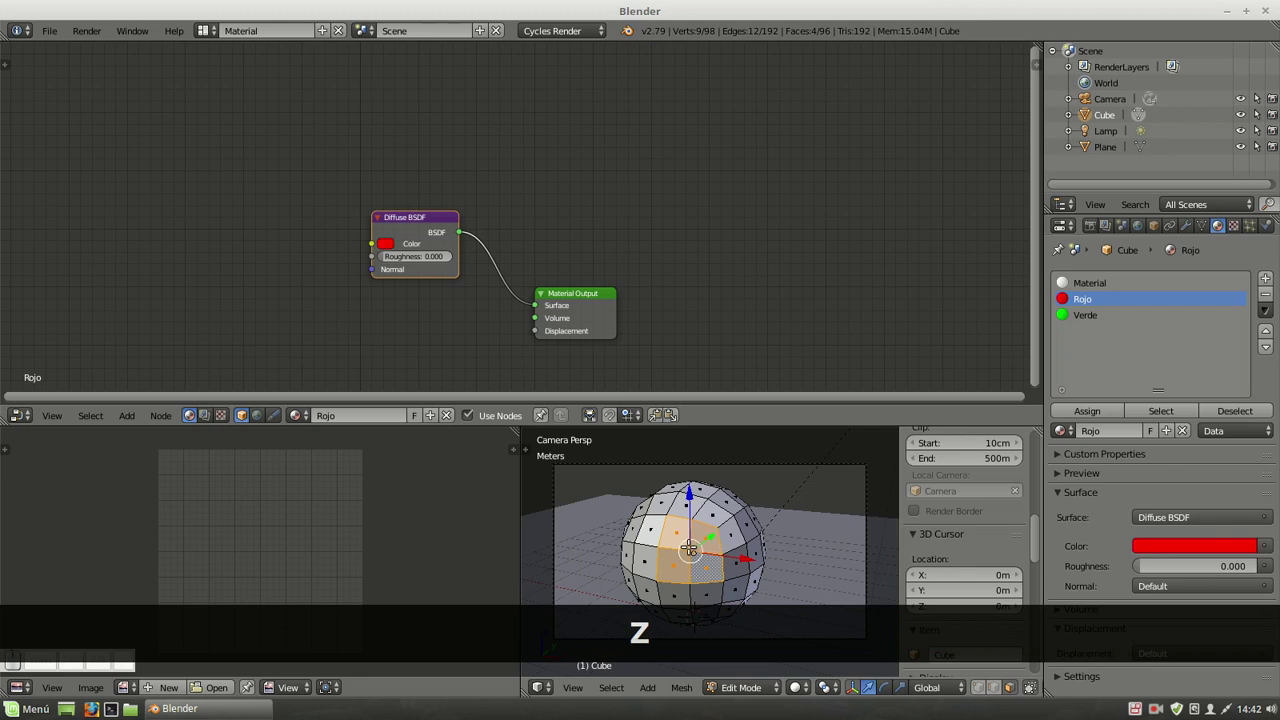
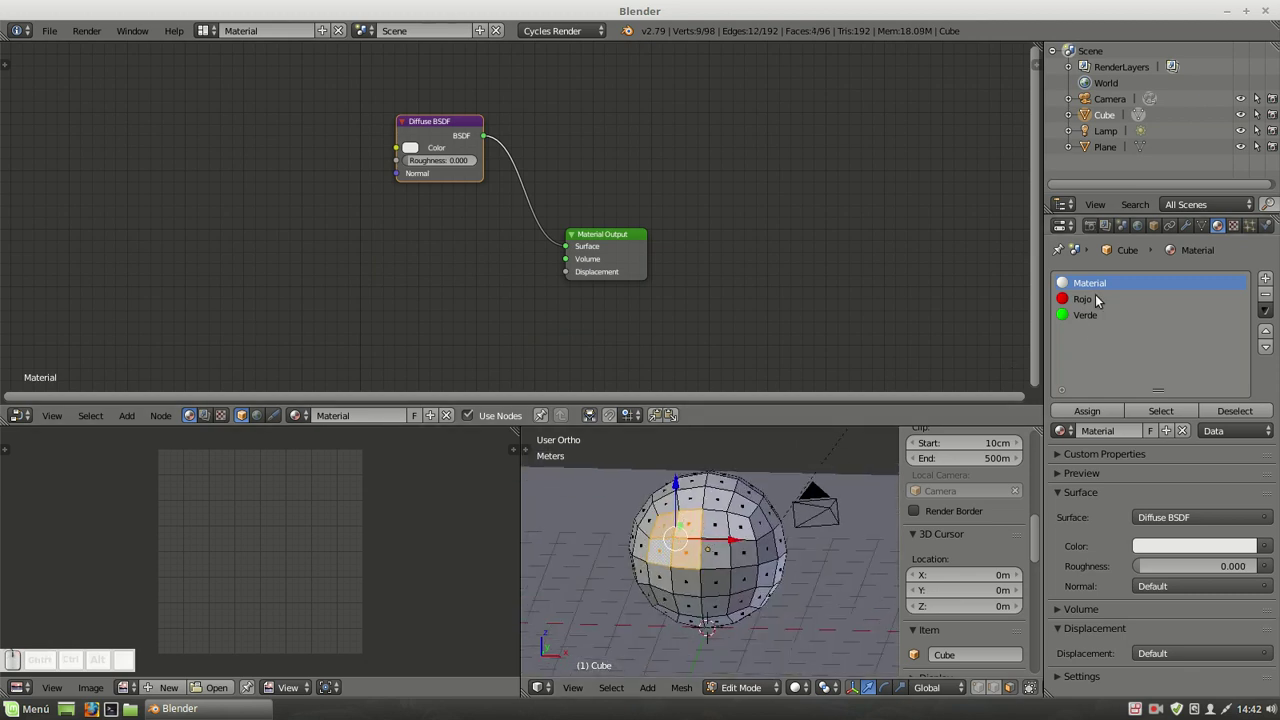
Assign Verde to another patch of faces and view the green result rendered through the camera.
click(1082, 316)
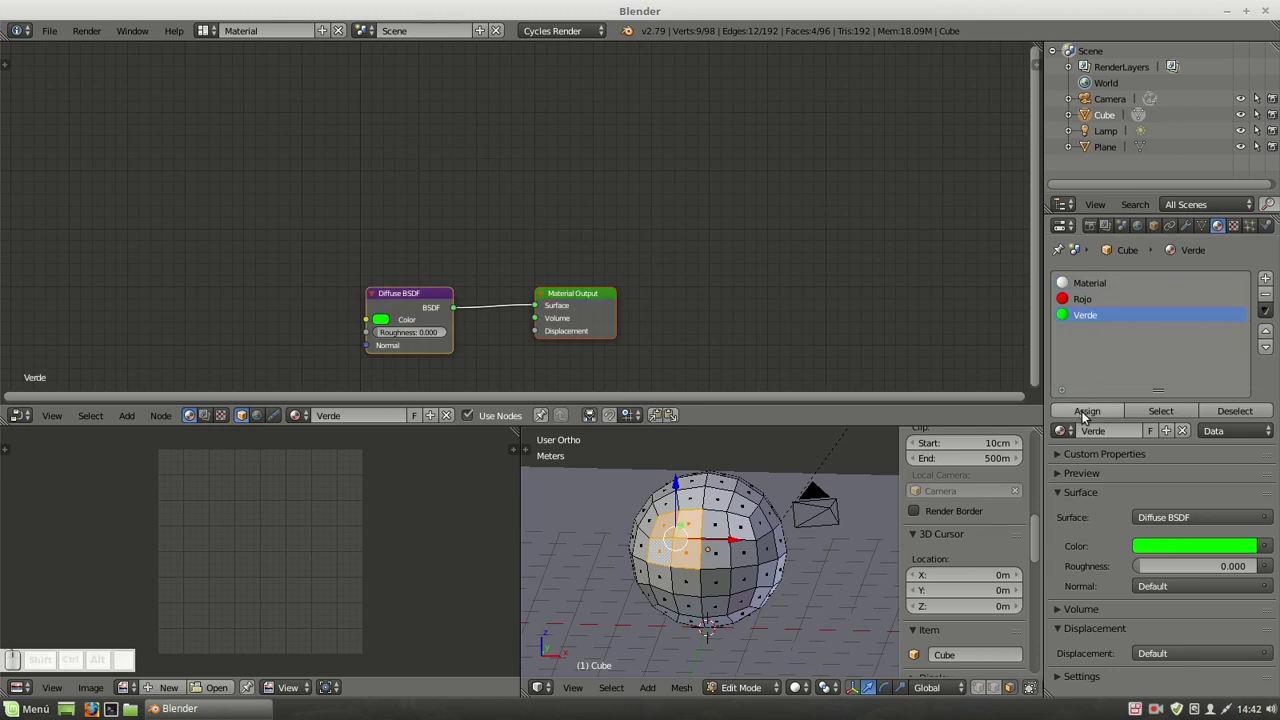
click(1085, 412)
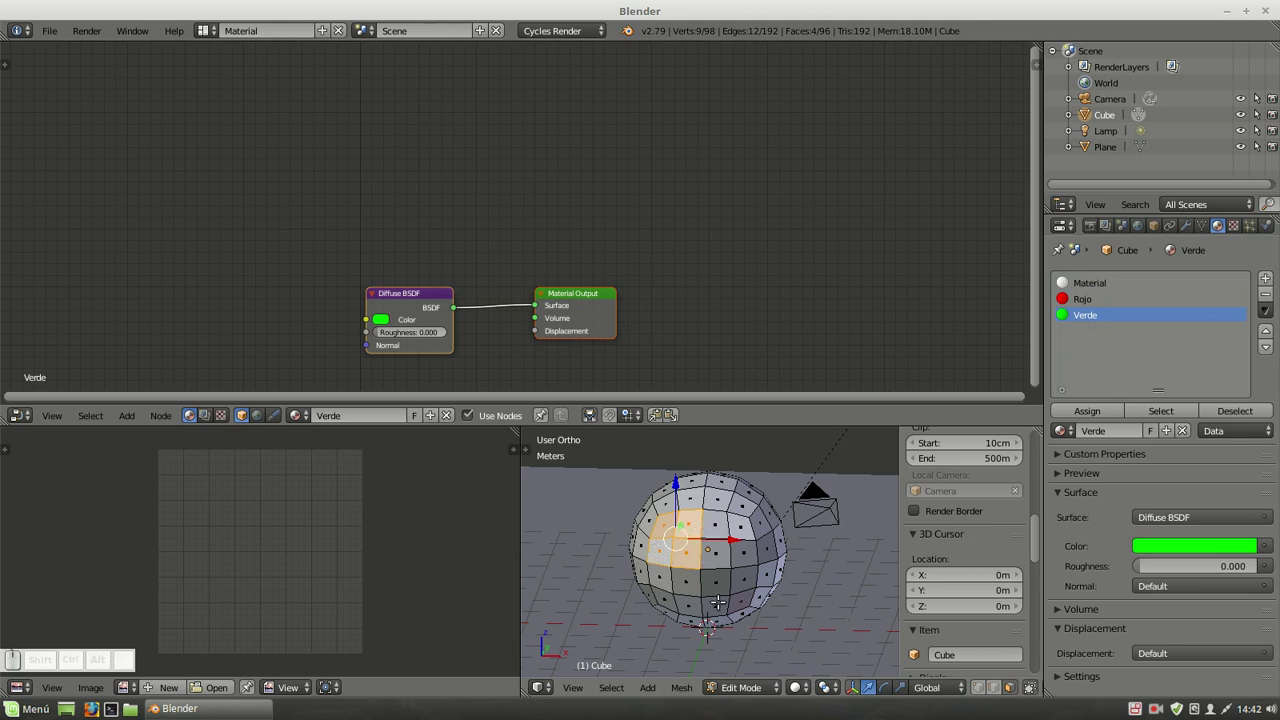
key(0)
key(shift+z)
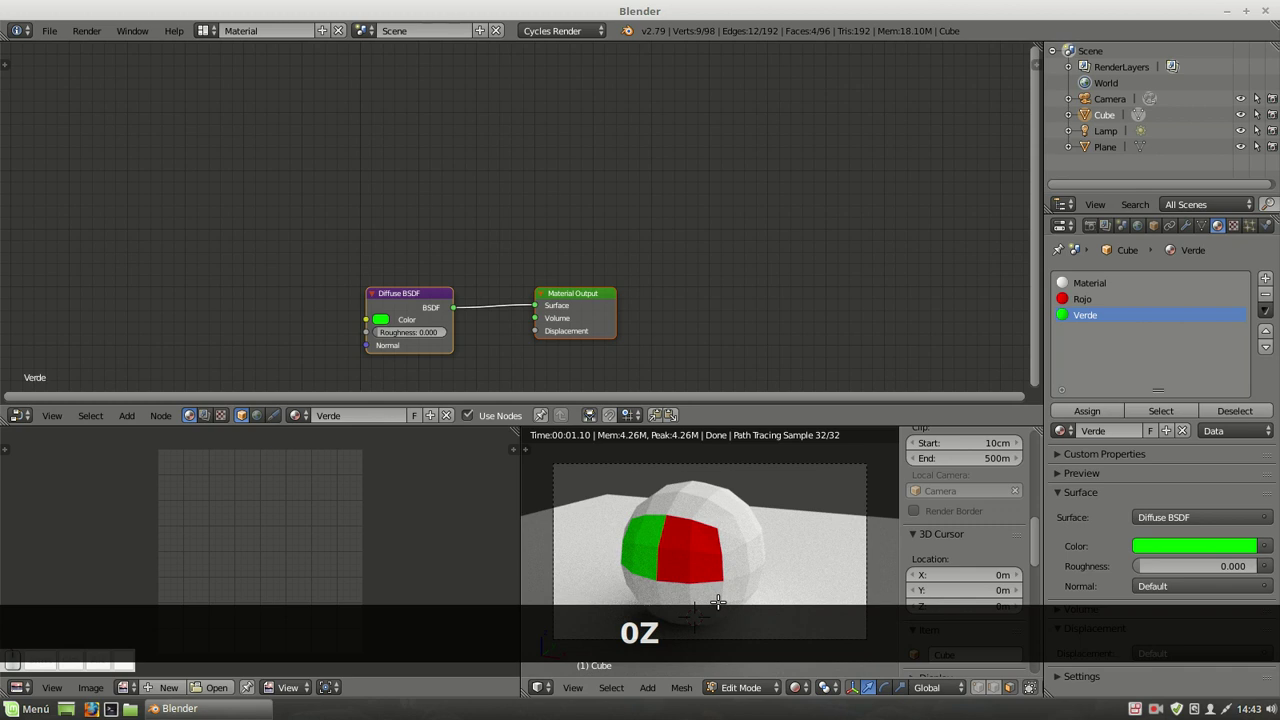
In the base Material's node tree, add a second Diffuse BSDF below the first.
click(1085, 290)
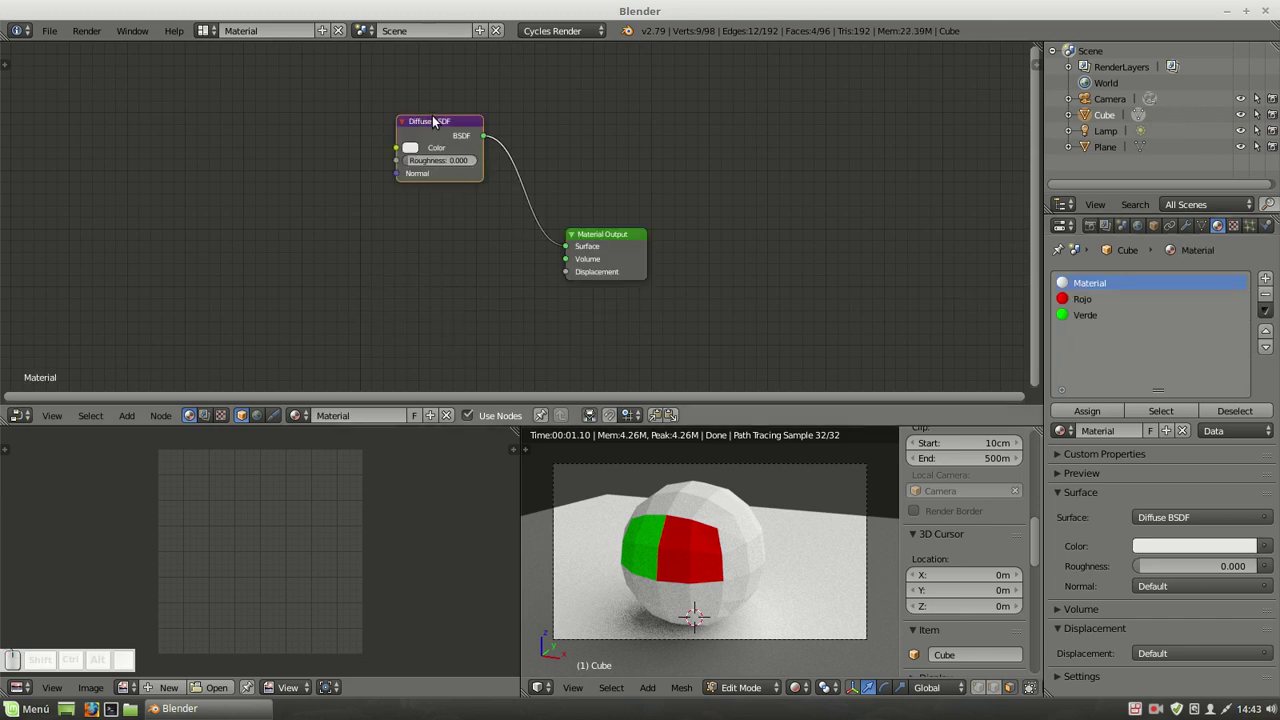
drag(428, 125, 353, 174)
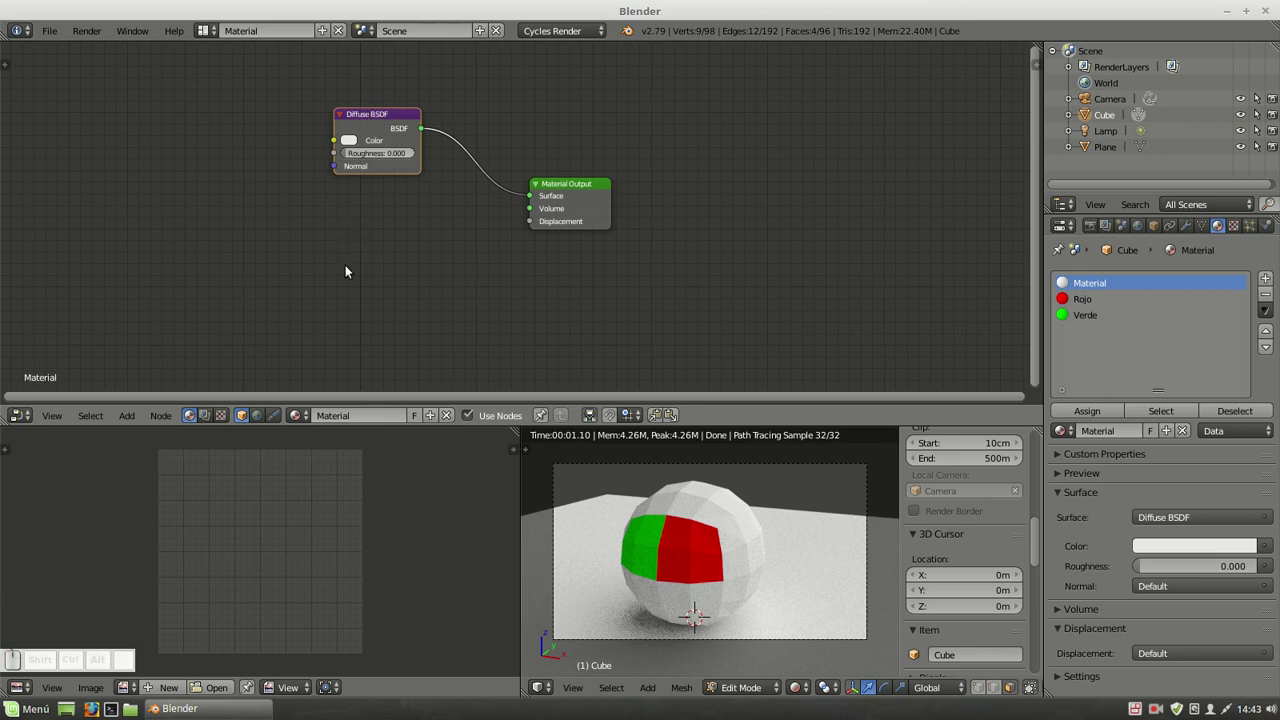
key(shift+a)
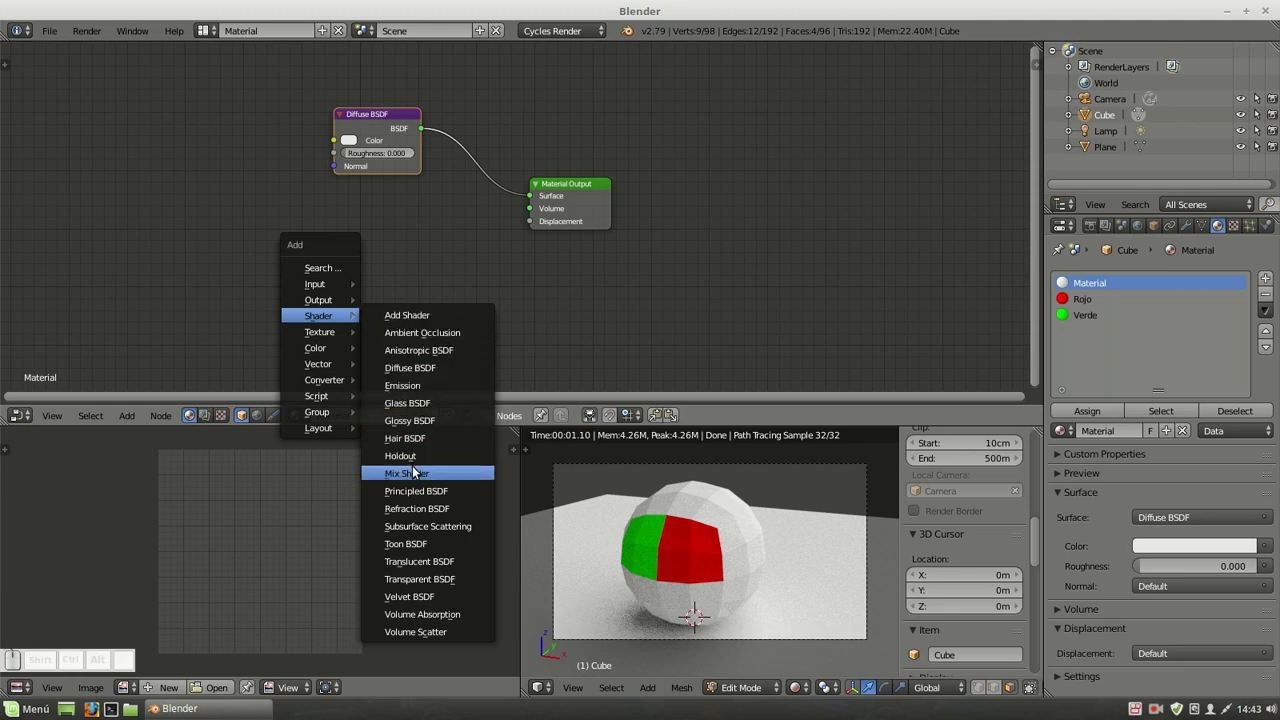
click(414, 378)
click(336, 221)
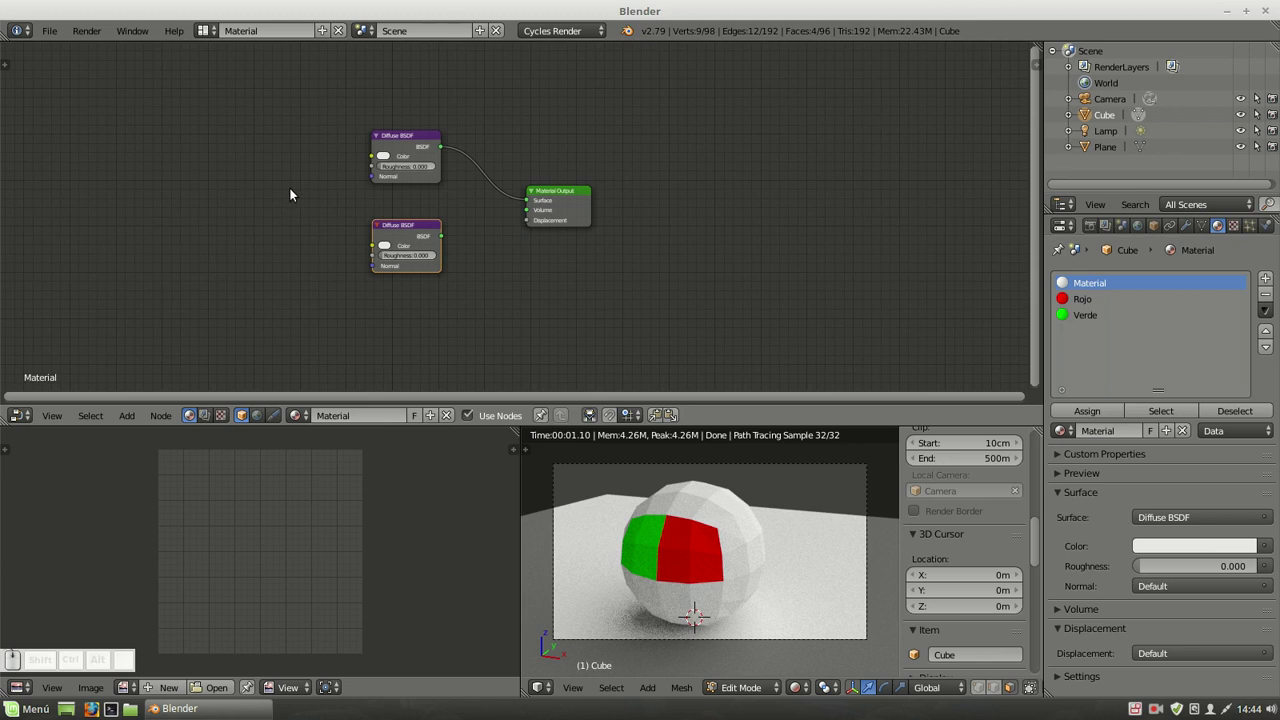
From the Tool Shelf's Shader category, add a Principled BSDF node in the maximised node editor.
key(t)
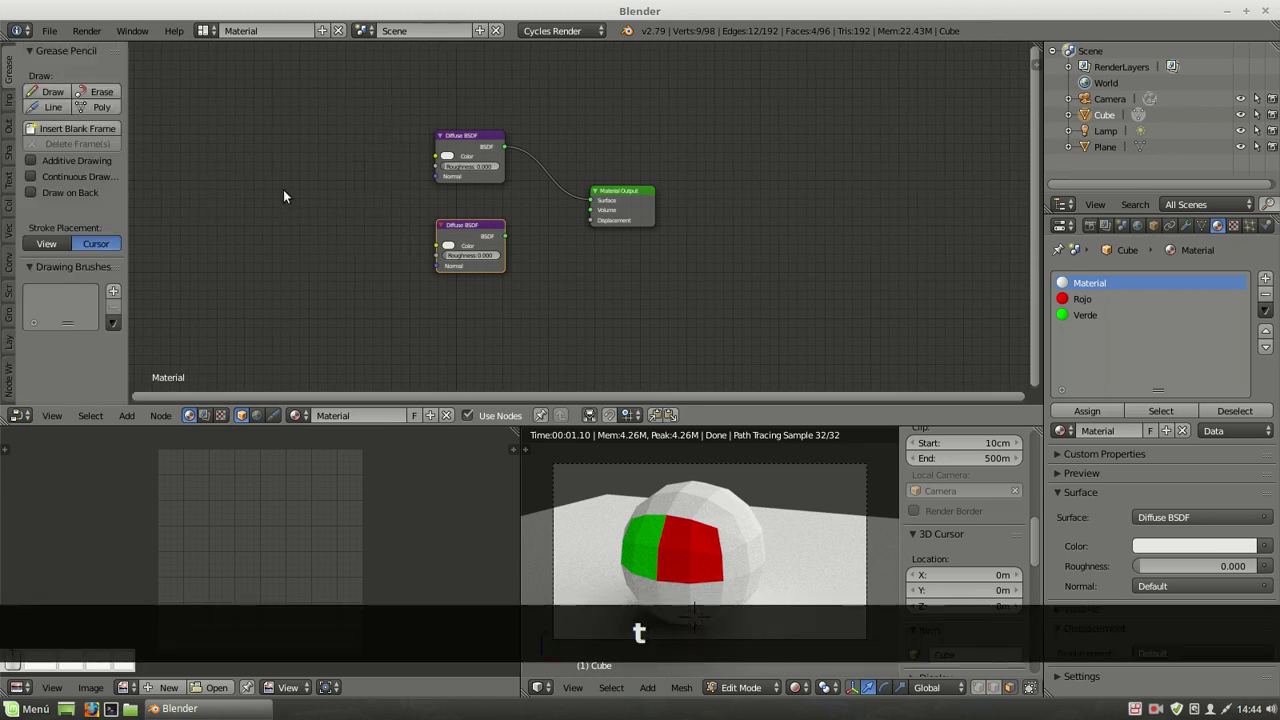
key(ctrl+Up)
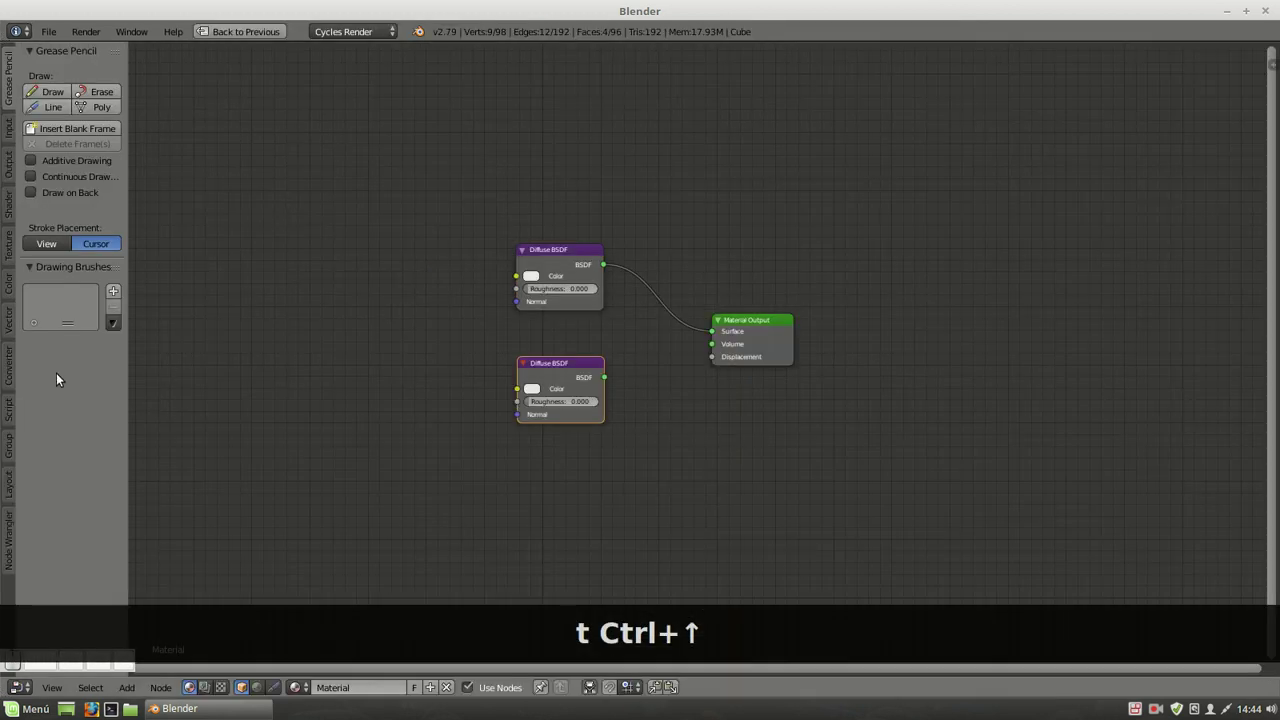
click(16, 131)
drag(13, 162, 11, 205)
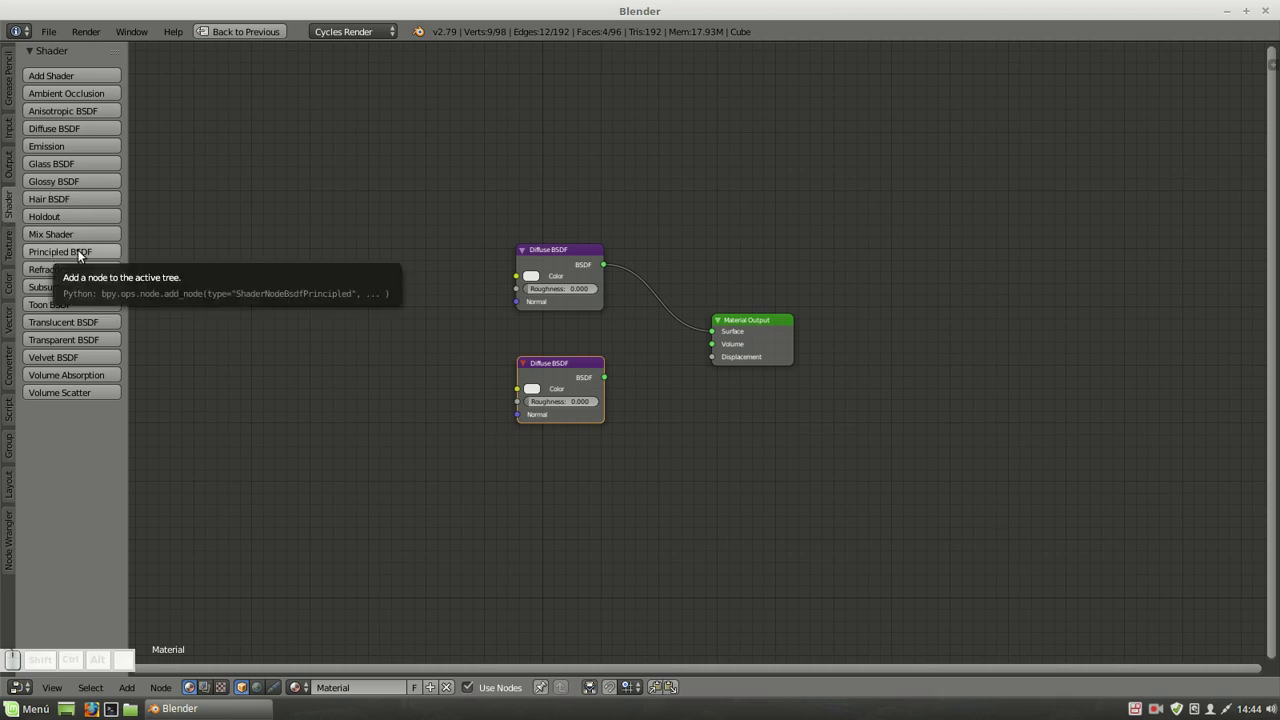
click(82, 254)
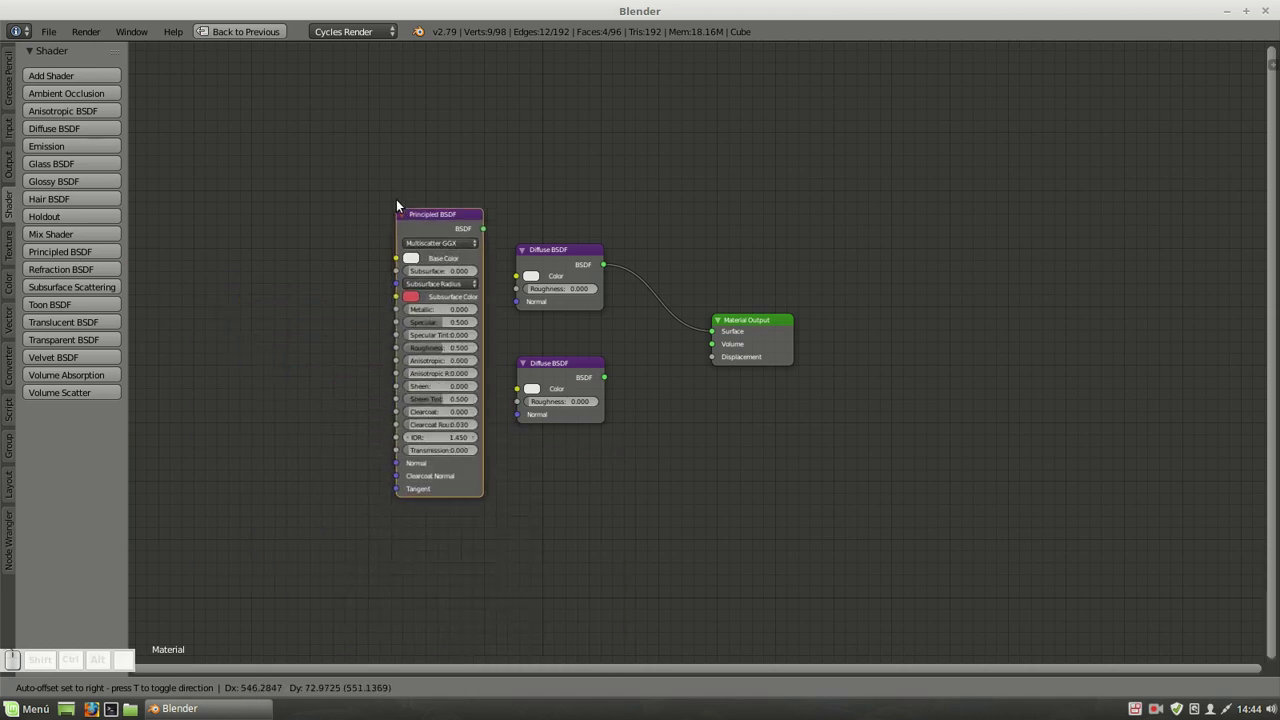
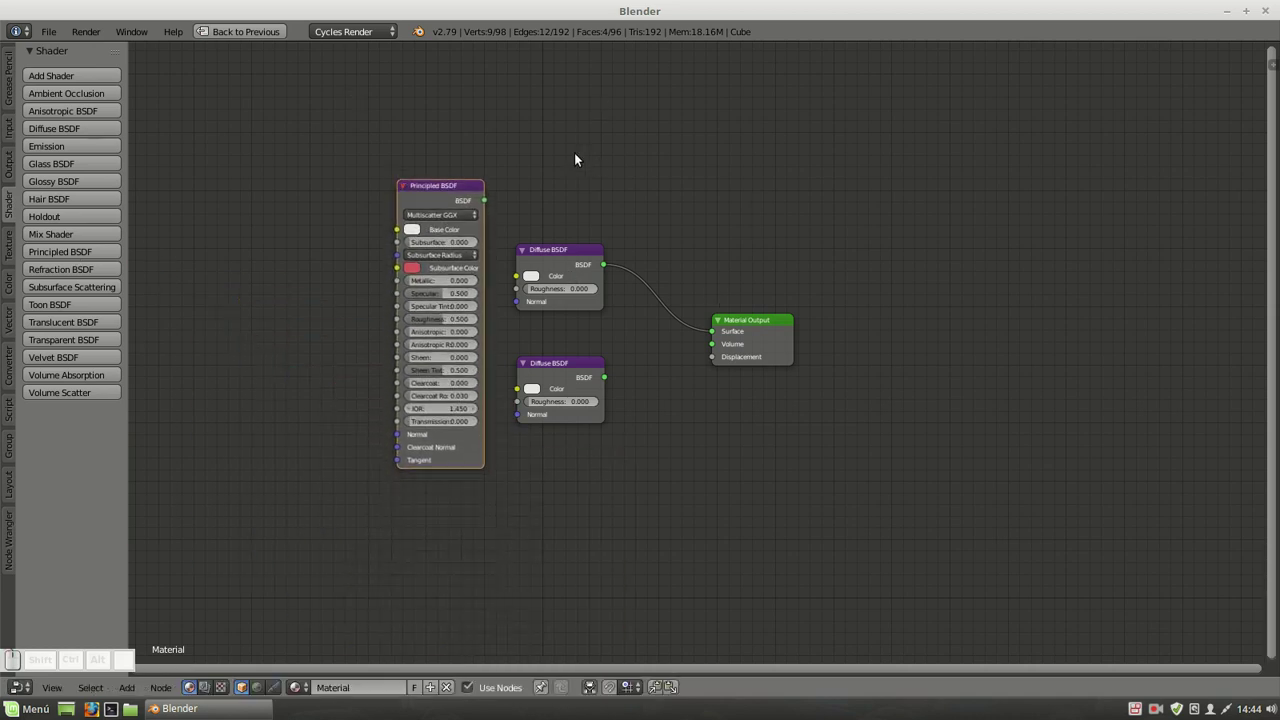
Restore the split layout and toggle the Tool Shelf closed.
key(ctrl+Down)
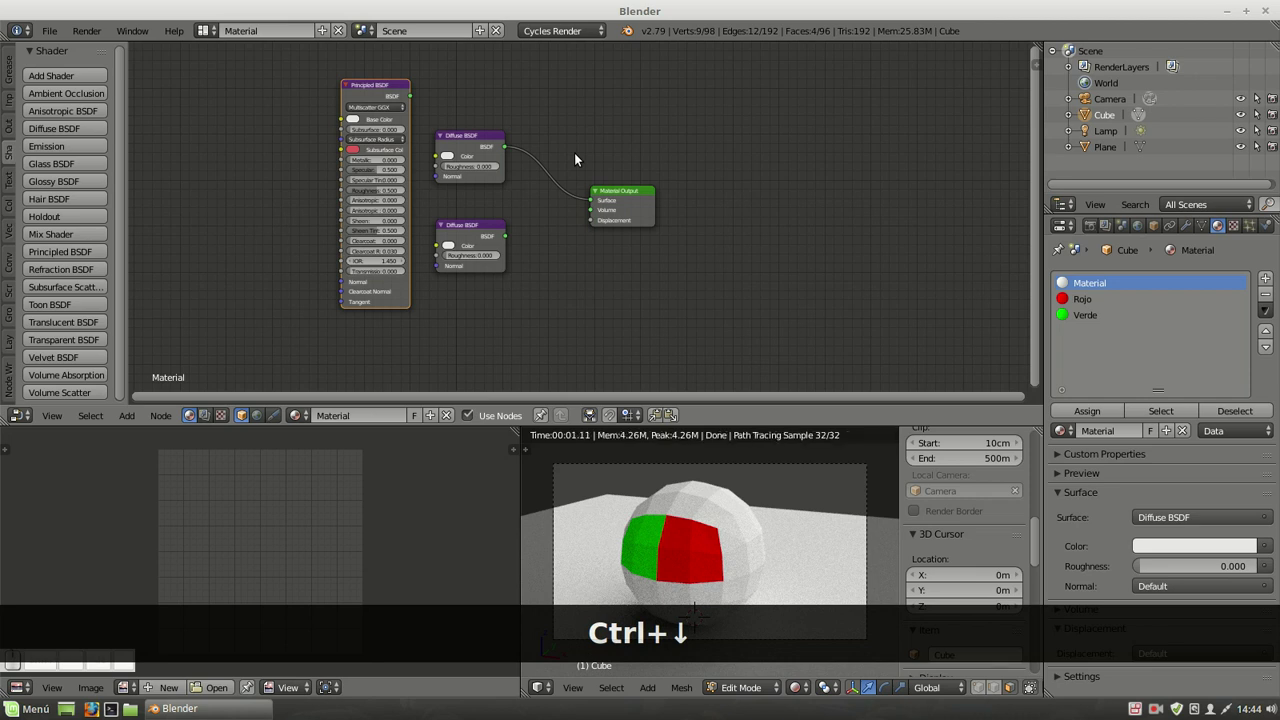
key(t)
key(t)
key(t)
key(t)
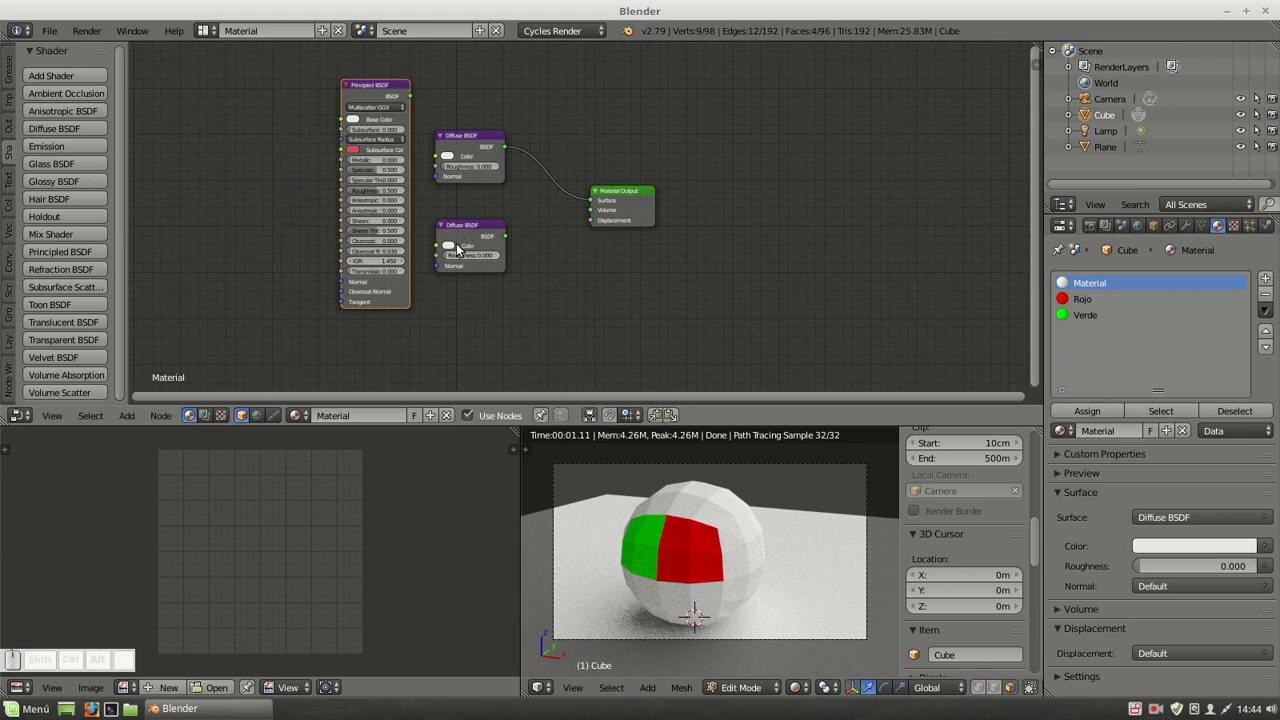
Colour the second Diffuse BSDF, link it to Surface, then cut the link to the output.
click(454, 252)
drag(487, 162, 494, 208)
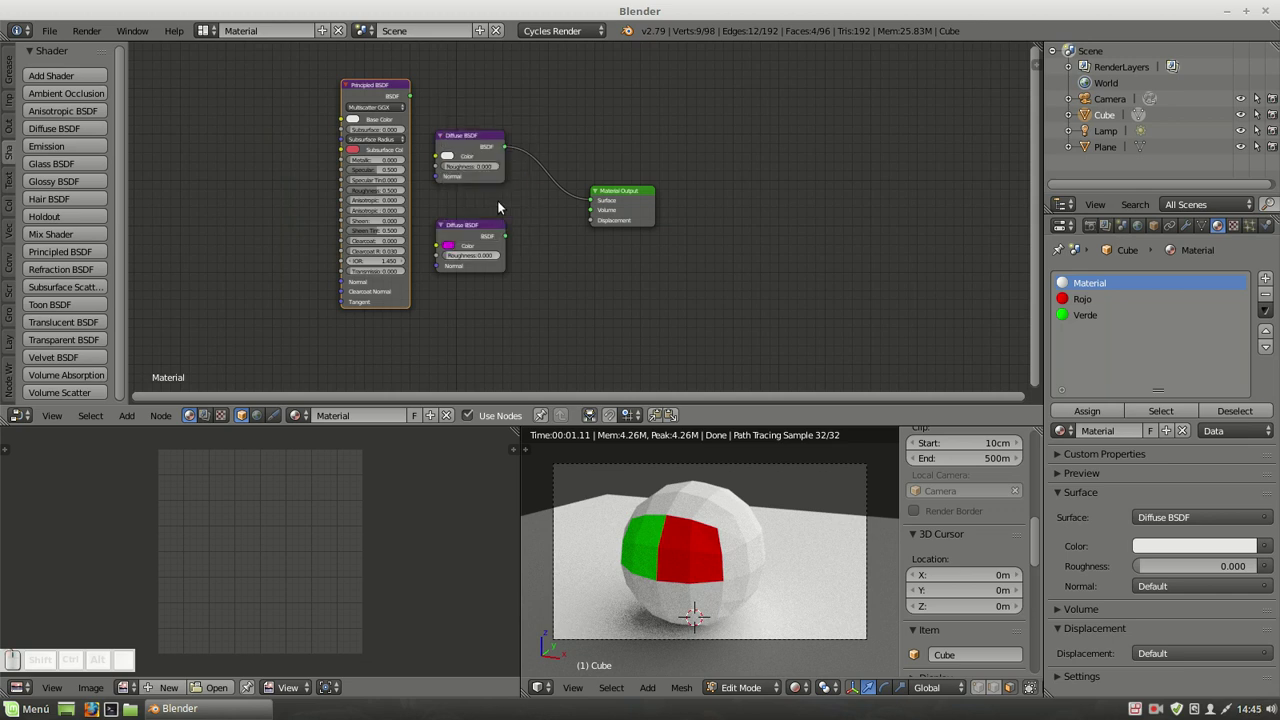
drag(509, 239, 603, 204)
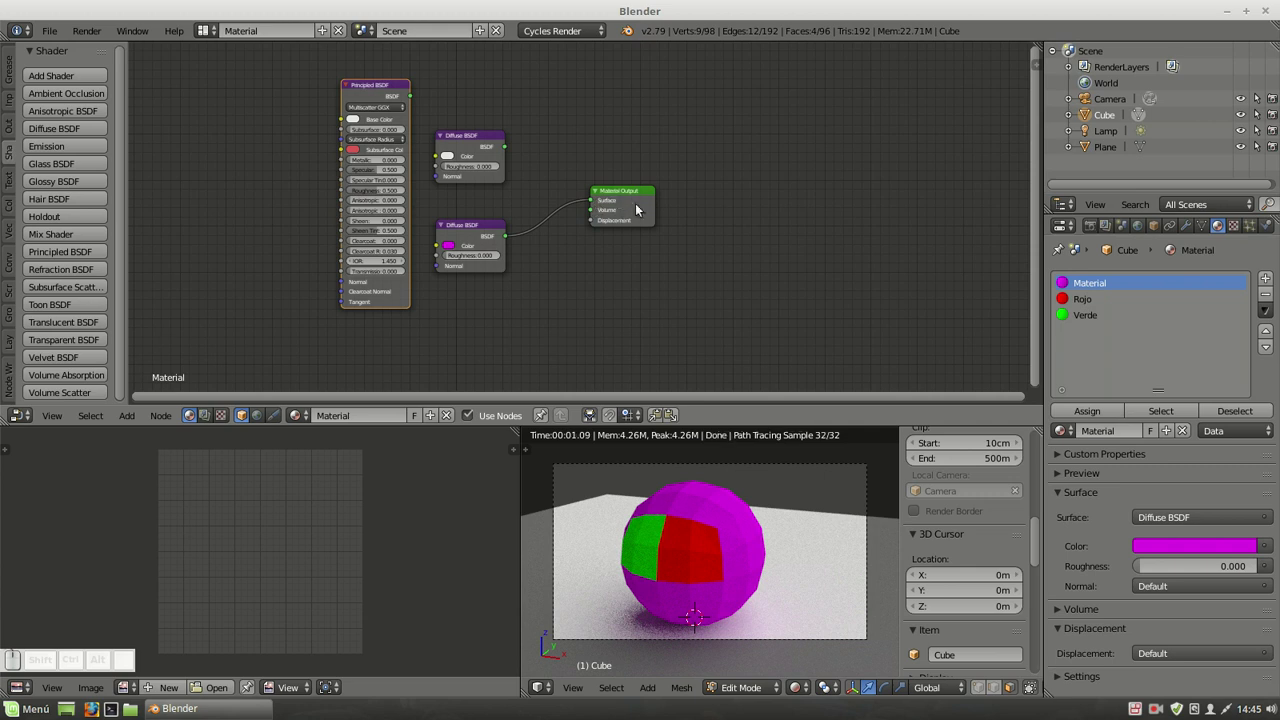
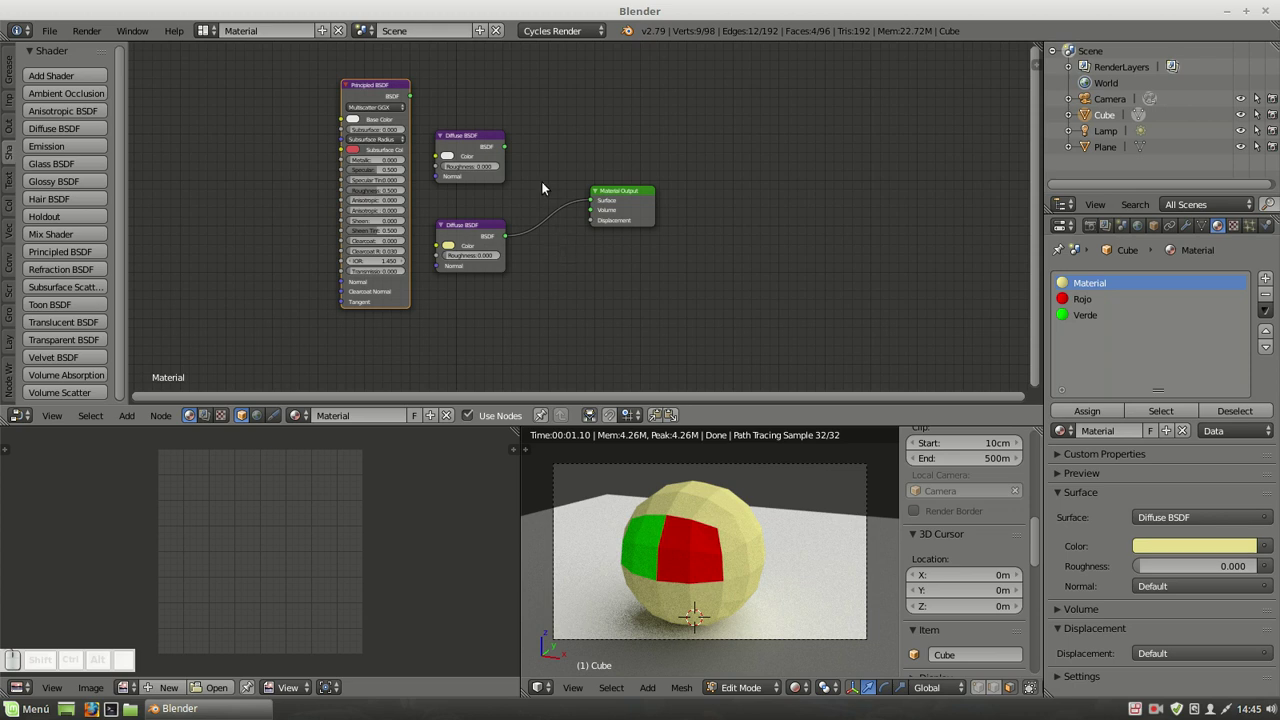
drag(551, 182, 568, 259)
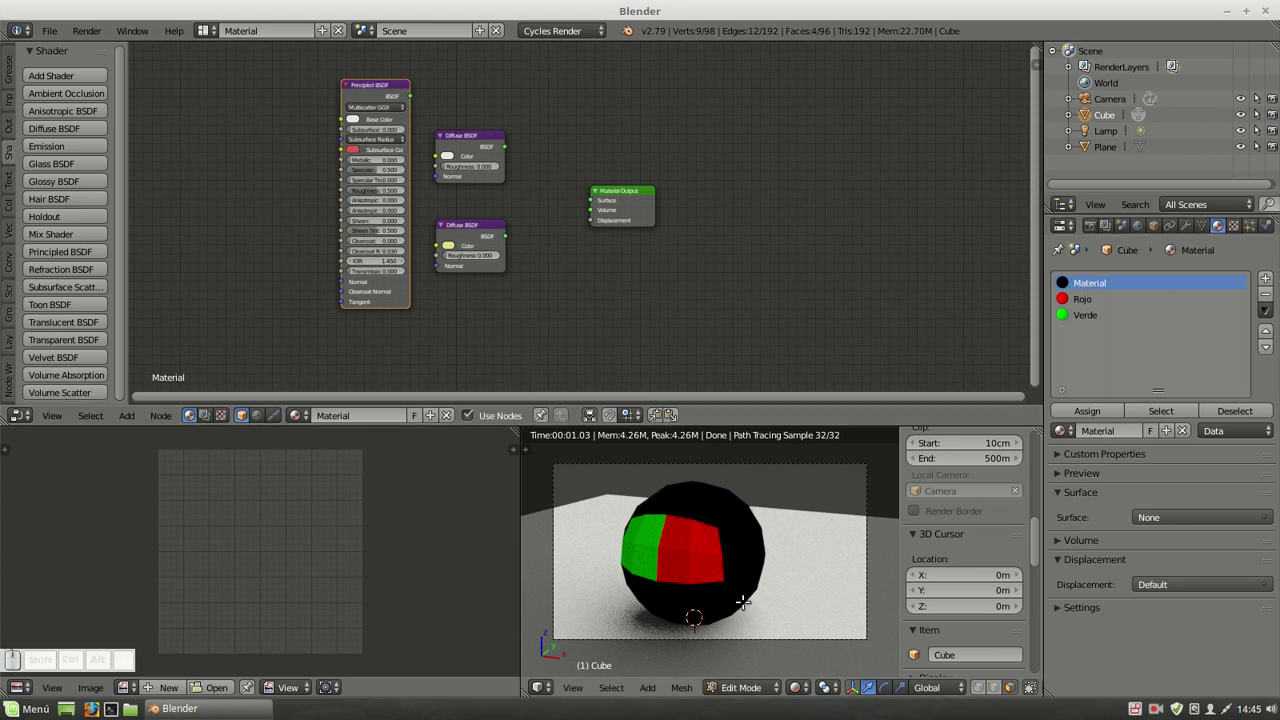
Connect the Principled BSDF to the Material Output surface with Metallic at 1.
drag(414, 101, 612, 199)
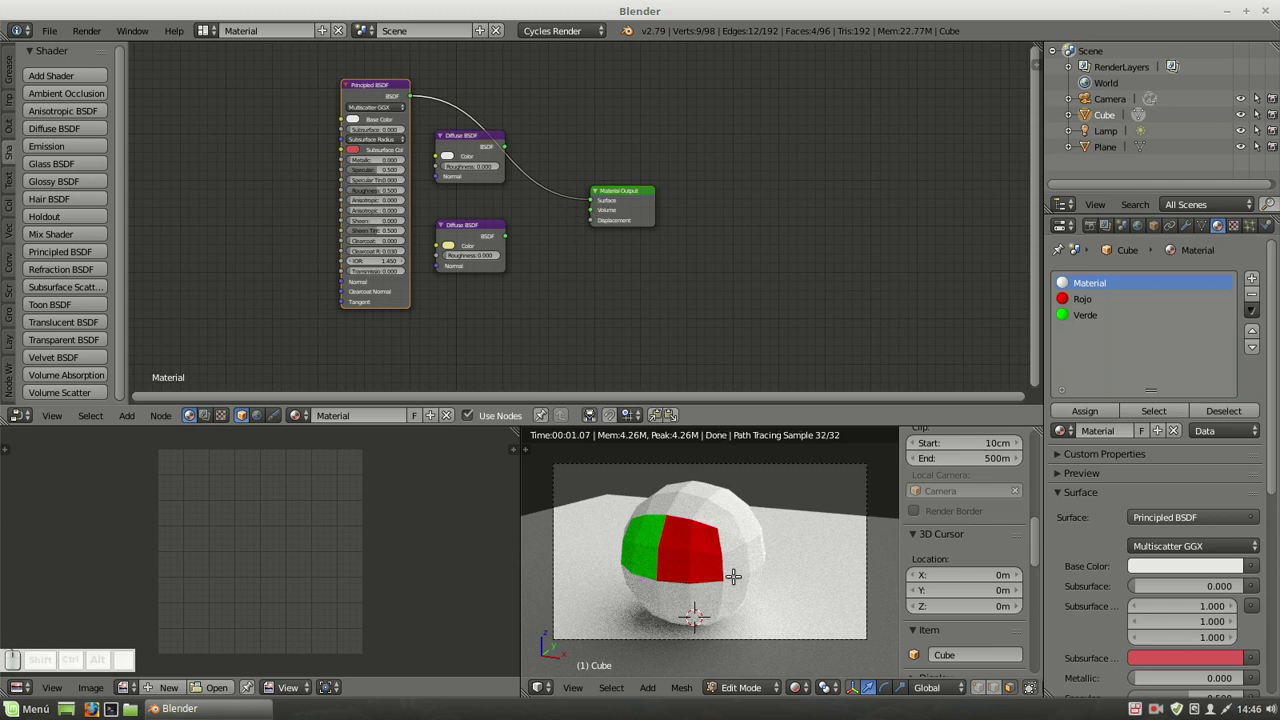
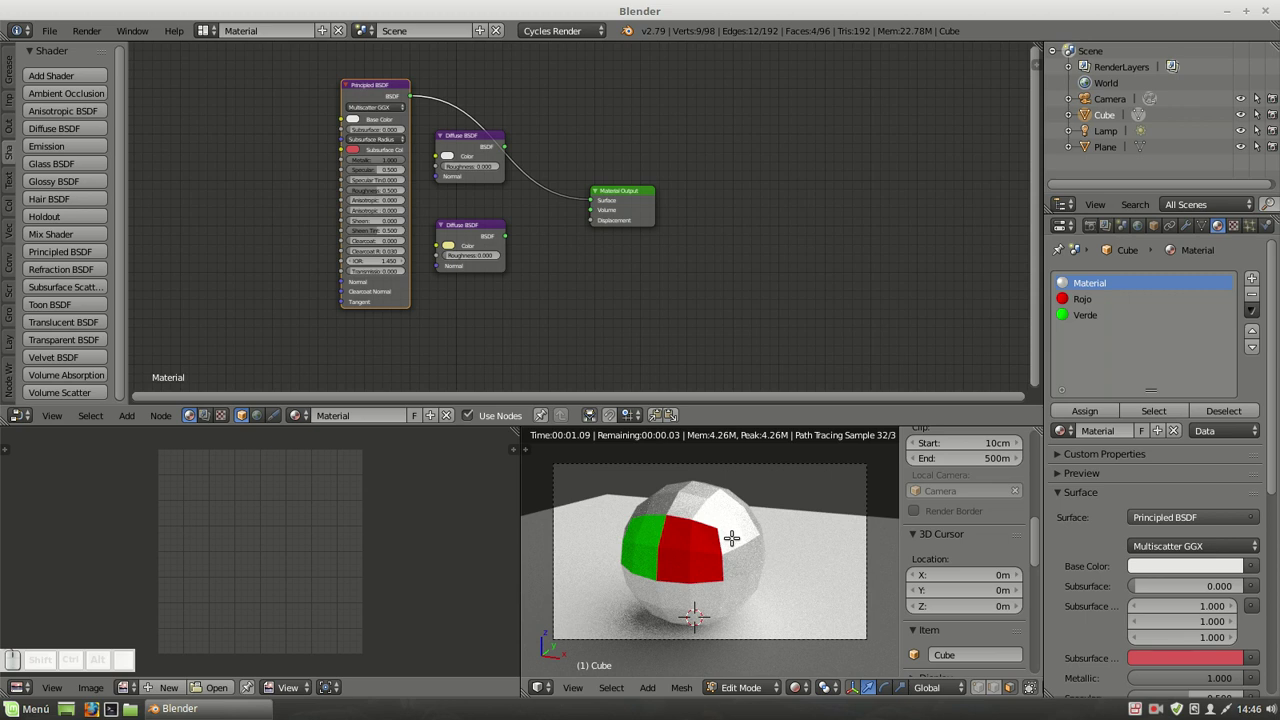
click(463, 141)
drag(640, 198, 465, 229)
right_click(465, 229)
drag(457, 145, 373, 83)
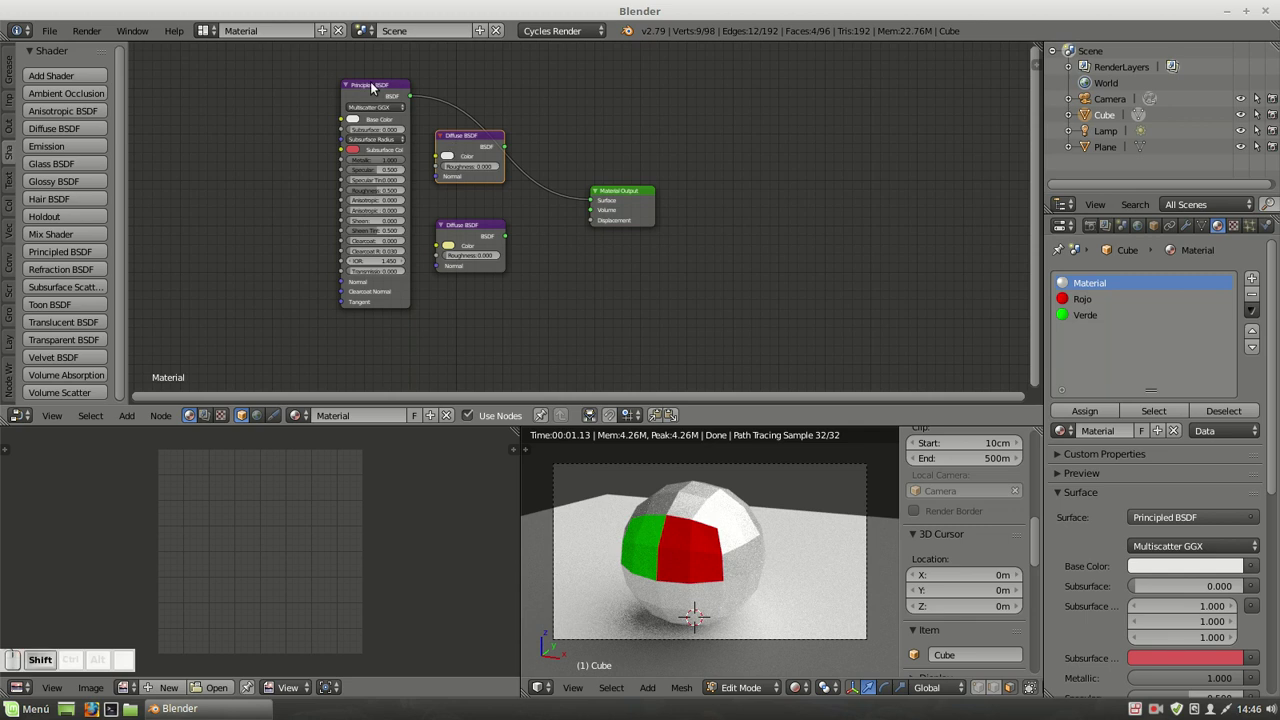
click(373, 83)
click(474, 223)
click(621, 193)
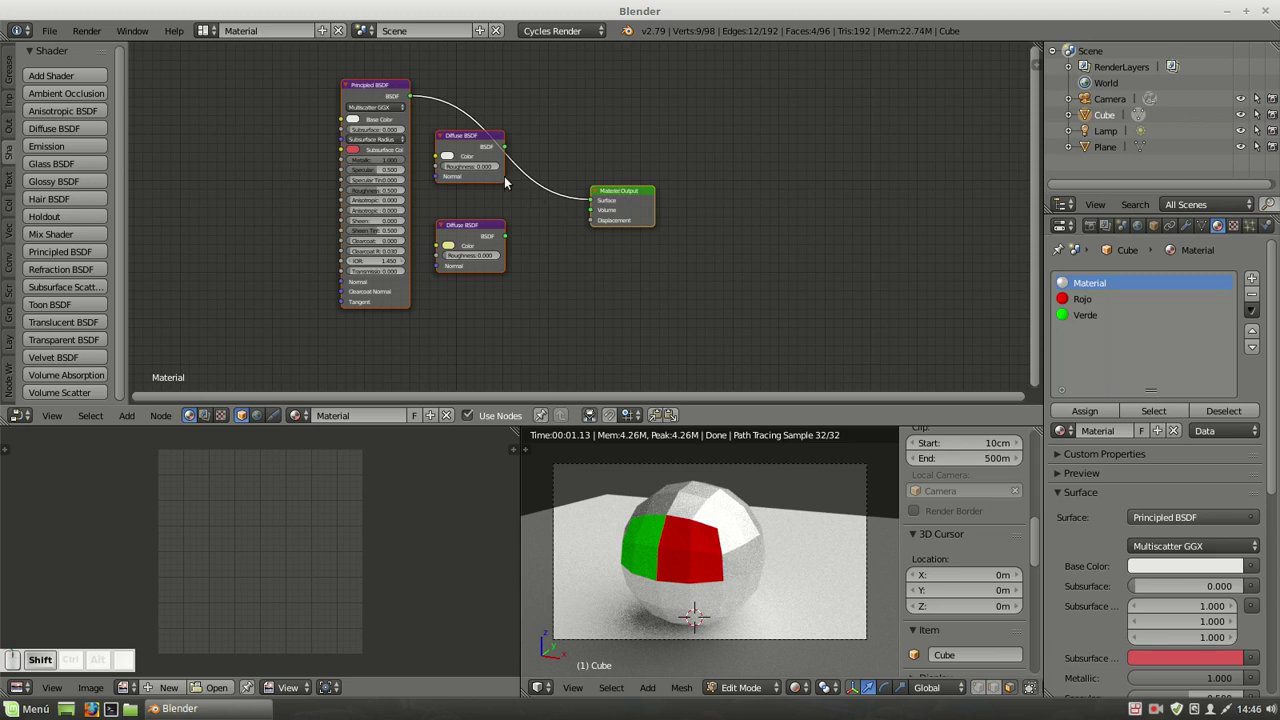
Move the Material Output node up beside the Principled BSDF, leaving both diffuse nodes unconnected.
right_click(469, 137)
right_click(469, 137)
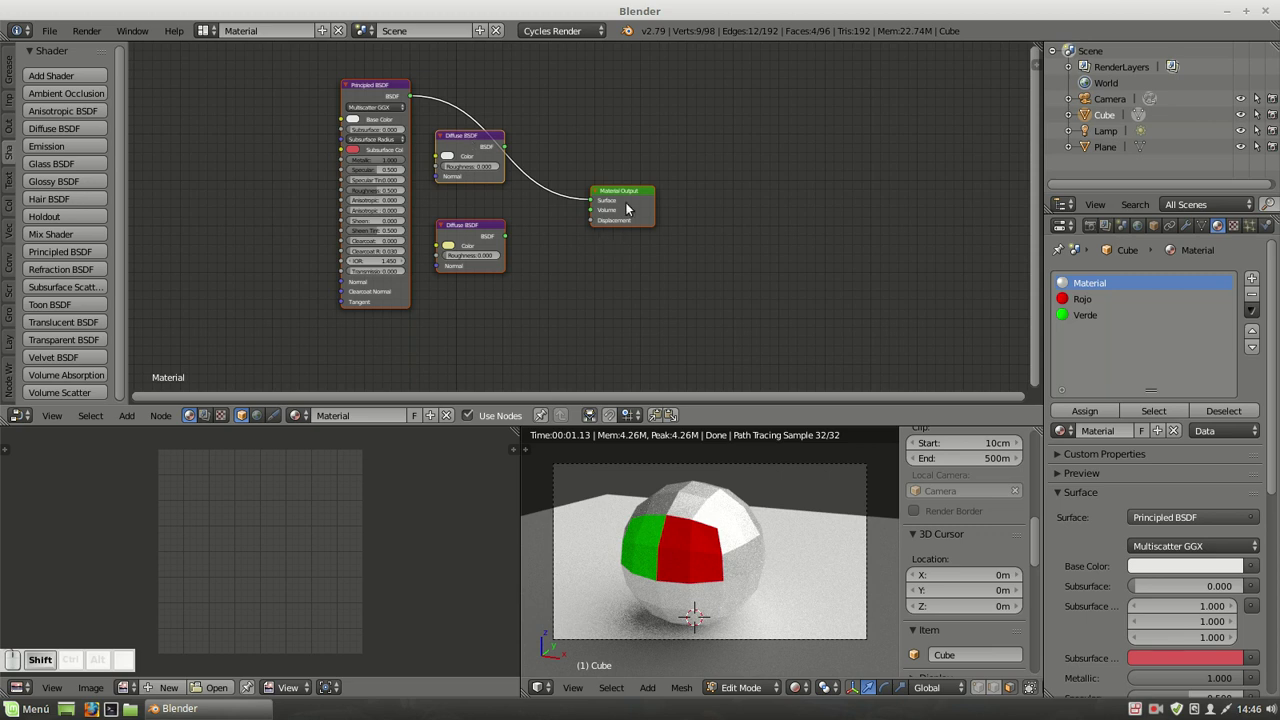
drag(634, 196, 639, 192)
drag(637, 135, 620, 146)
drag(624, 145, 429, 154)
click(469, 144)
click(472, 234)
click(390, 86)
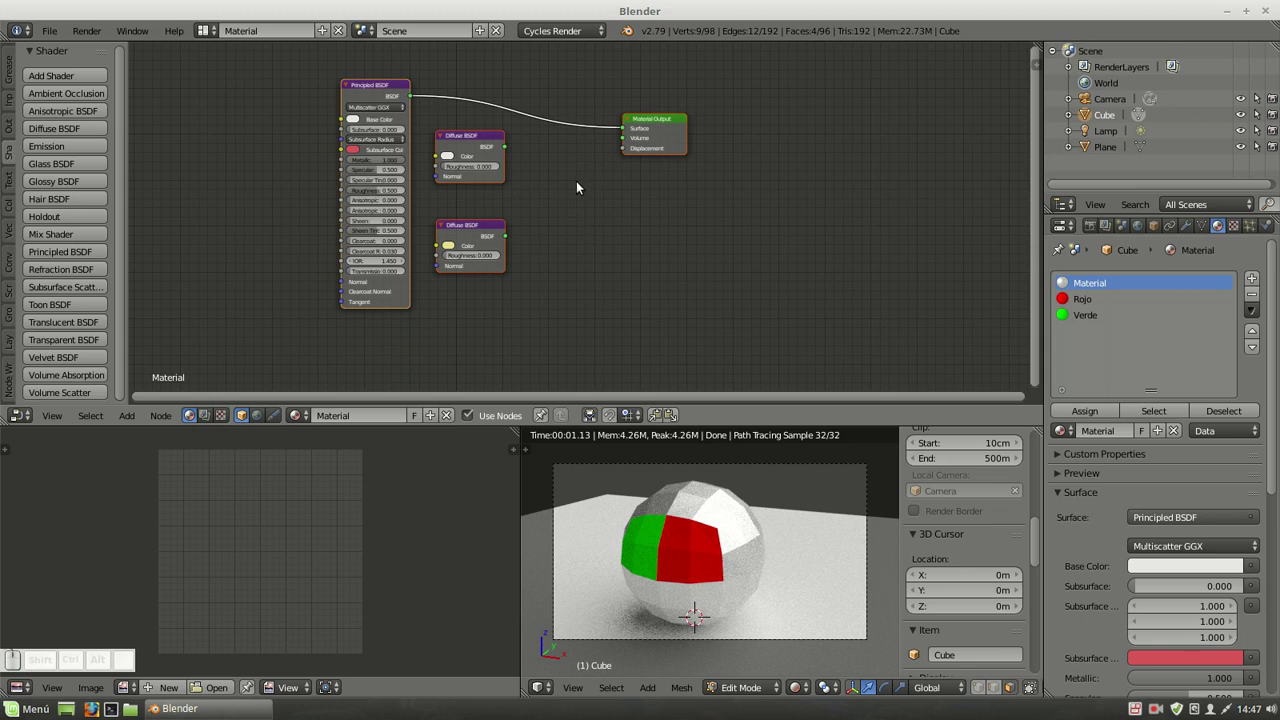
Reposition the shader nodes, maximise the node editor and delete the unused upper Diffuse BSDF.
key(g)
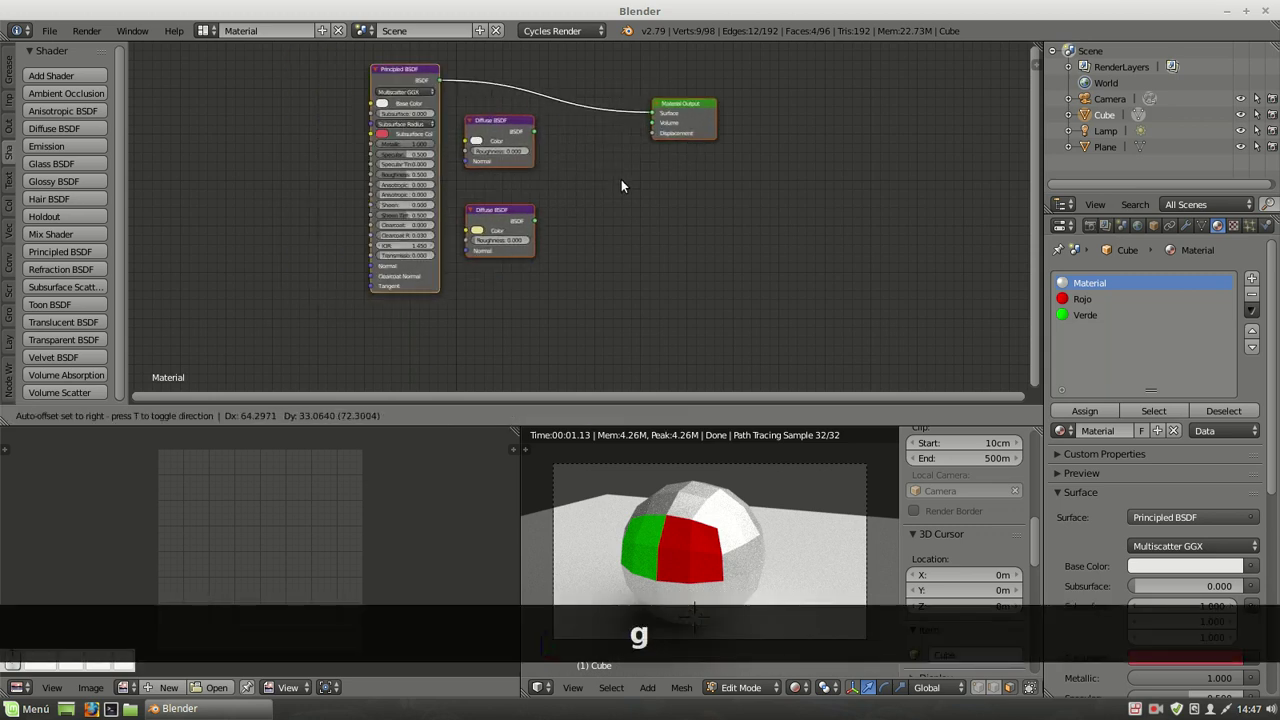
click(626, 208)
key(ctrl+Up)
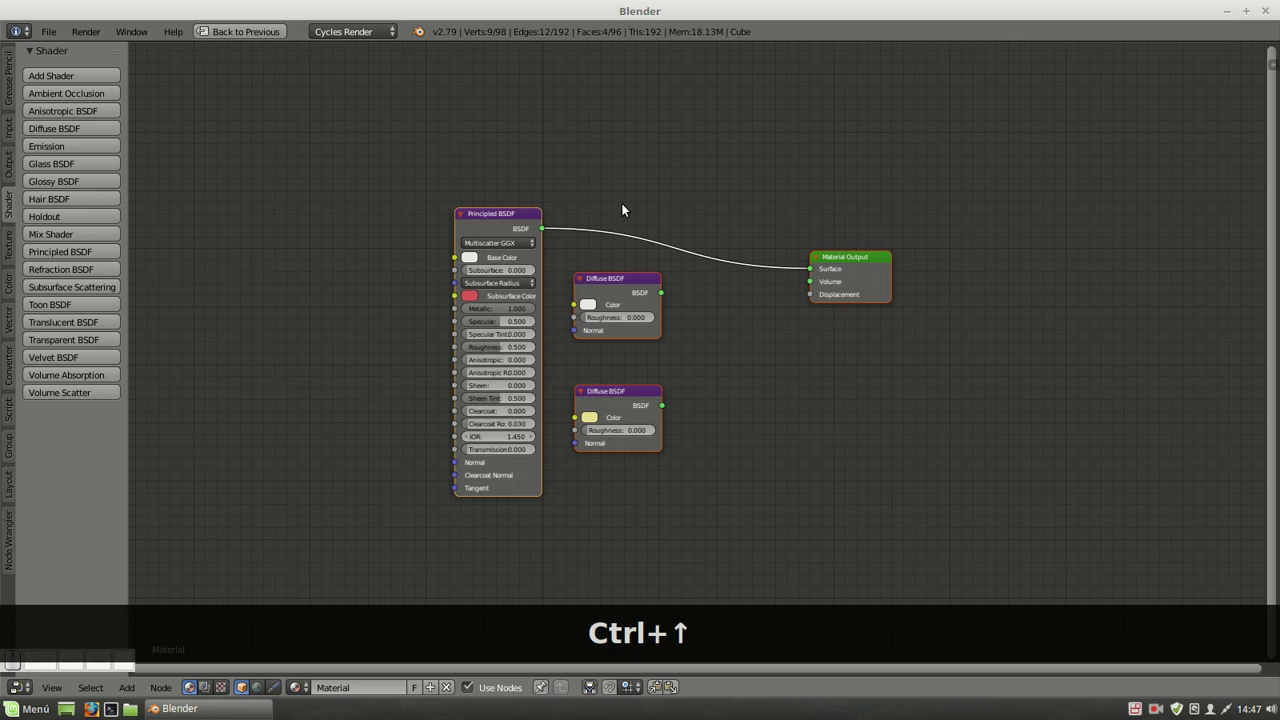
click(633, 290)
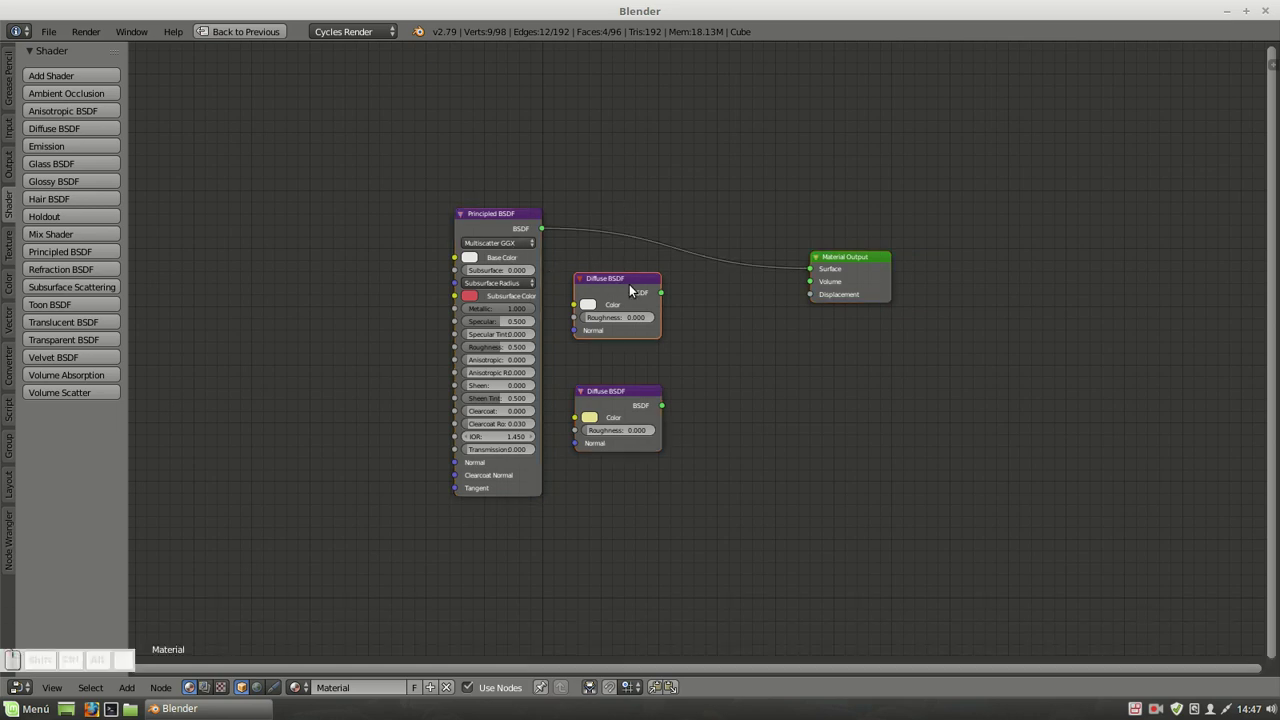
key(Delete)
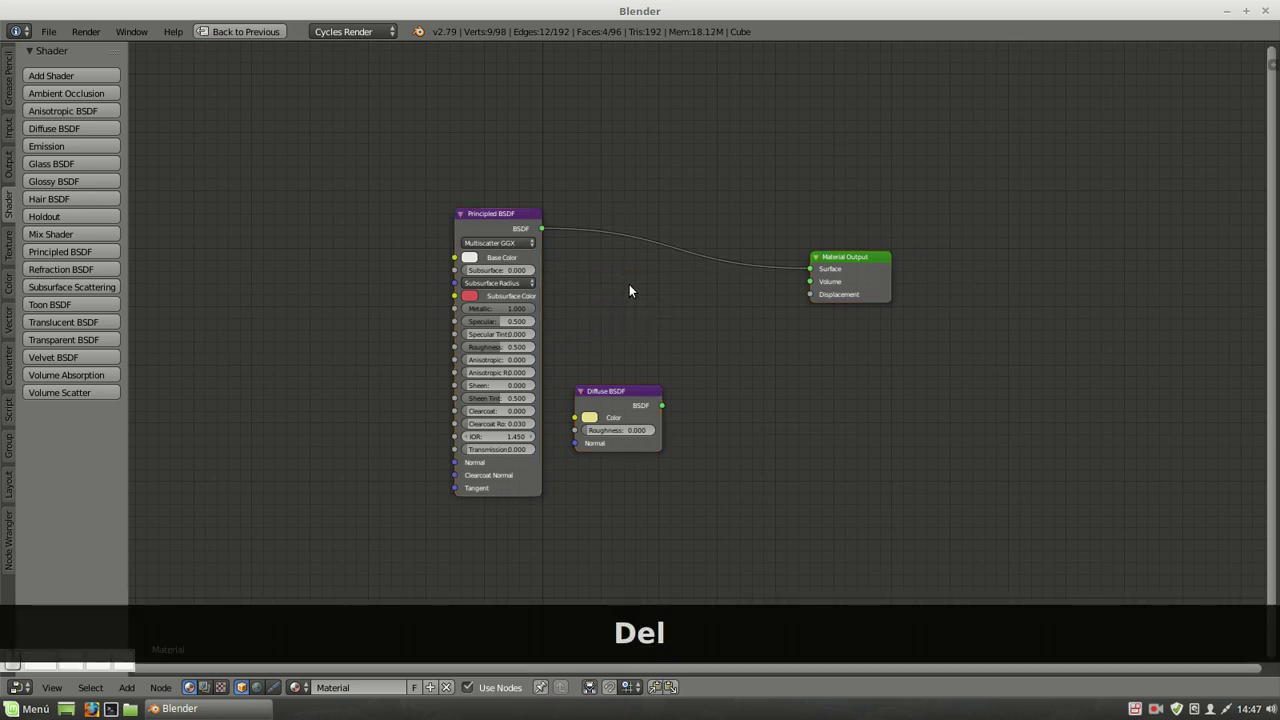
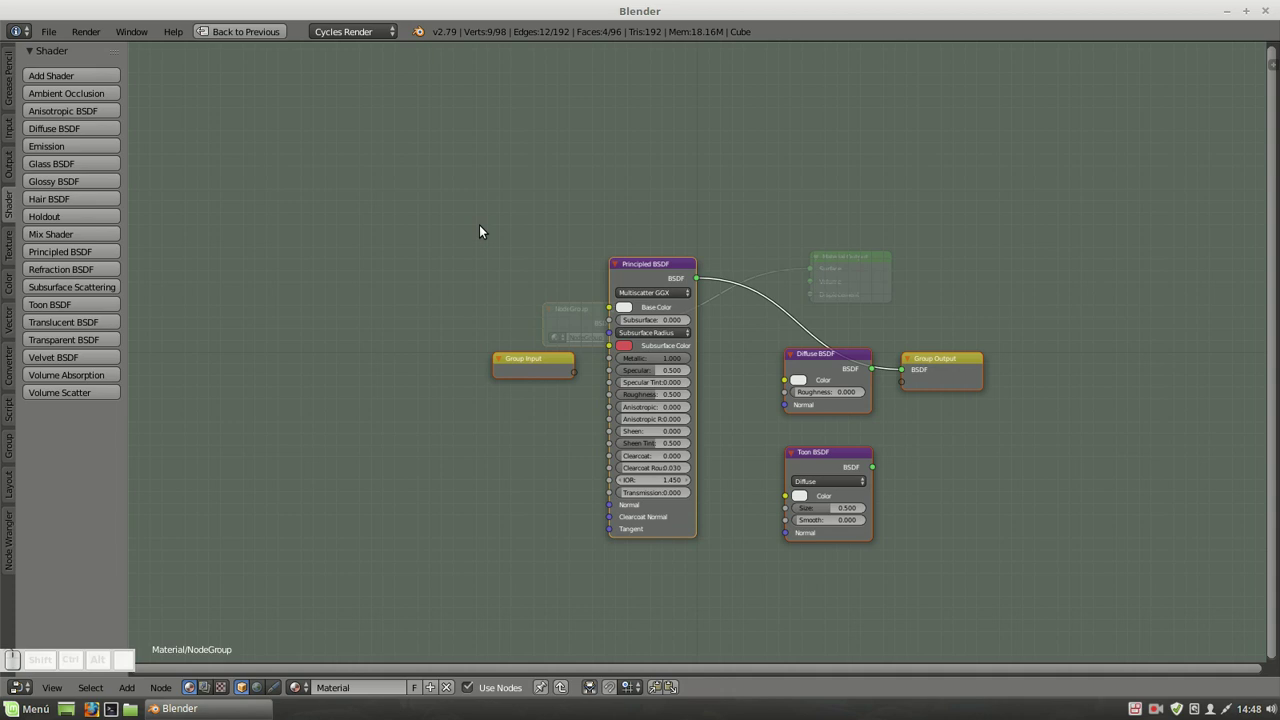
Leave the group, move the NodeGroup node higher at the top level and re-enter it.
drag(545, 365, 545, 363)
key(Tab)
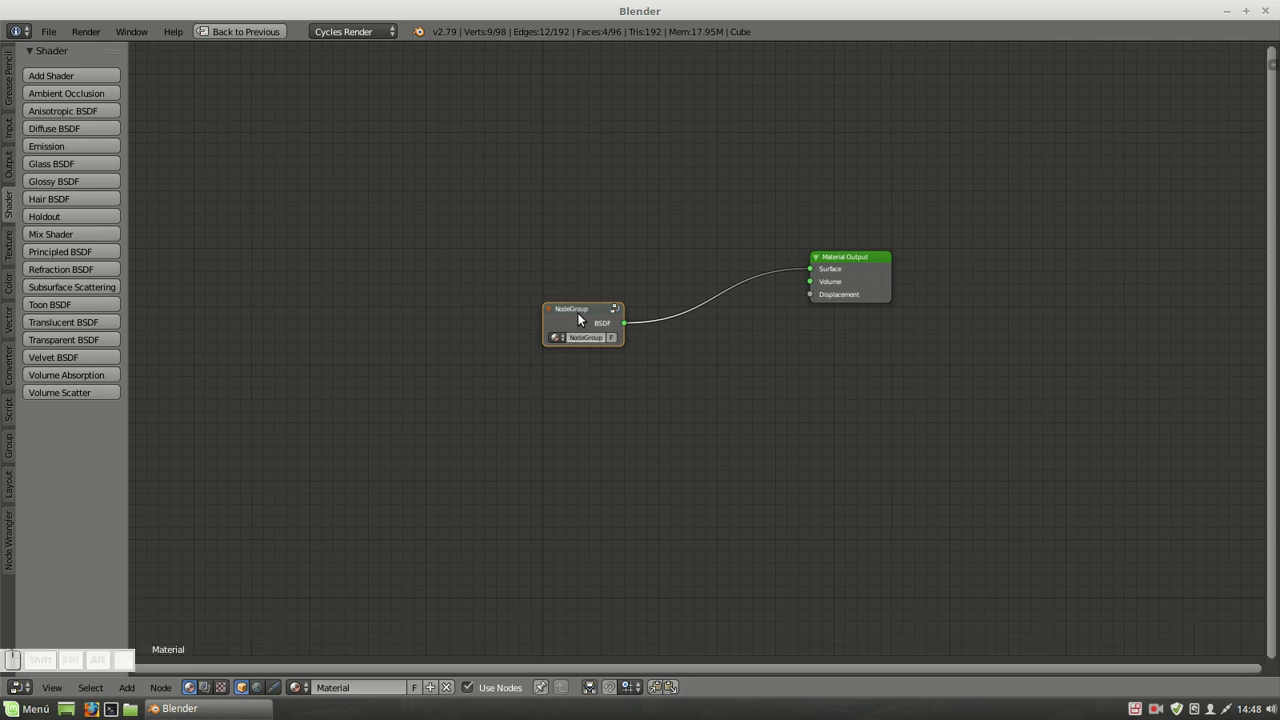
drag(582, 306, 581, 216)
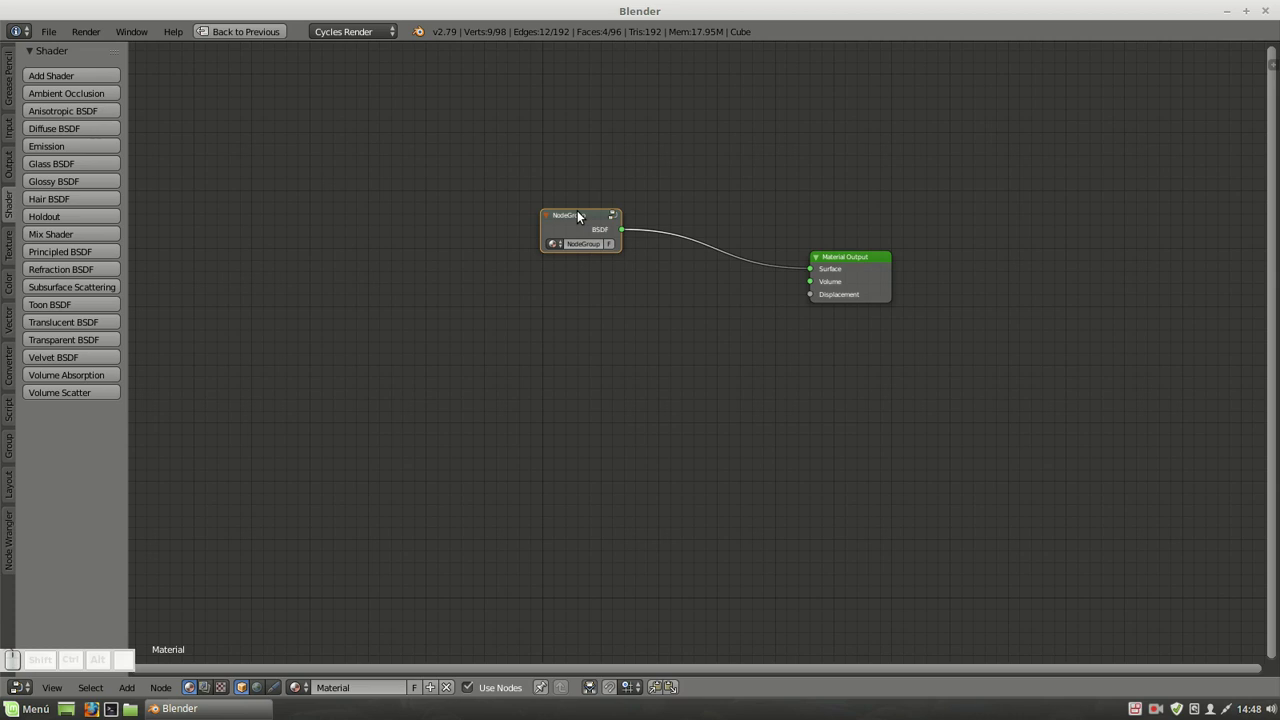
drag(596, 221, 587, 256)
key(Tab)
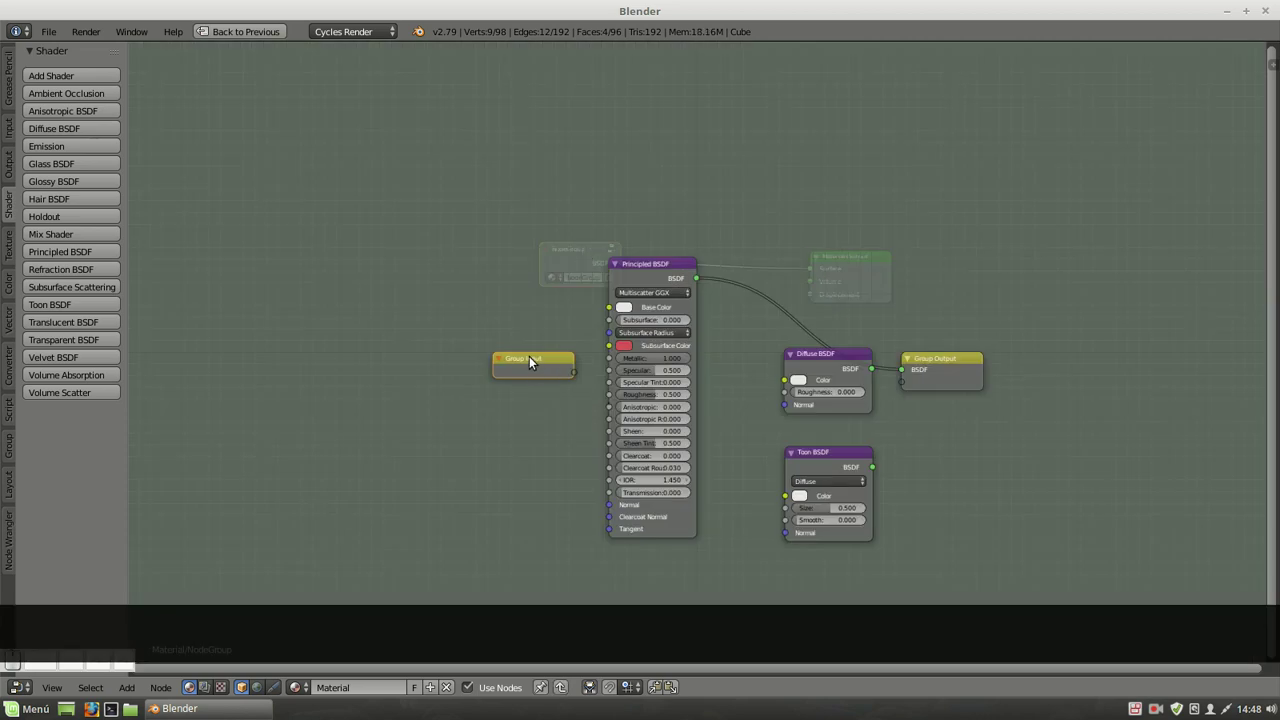
Select the Group Input, nudge the group node lower at top level and reopen the group.
click(532, 362)
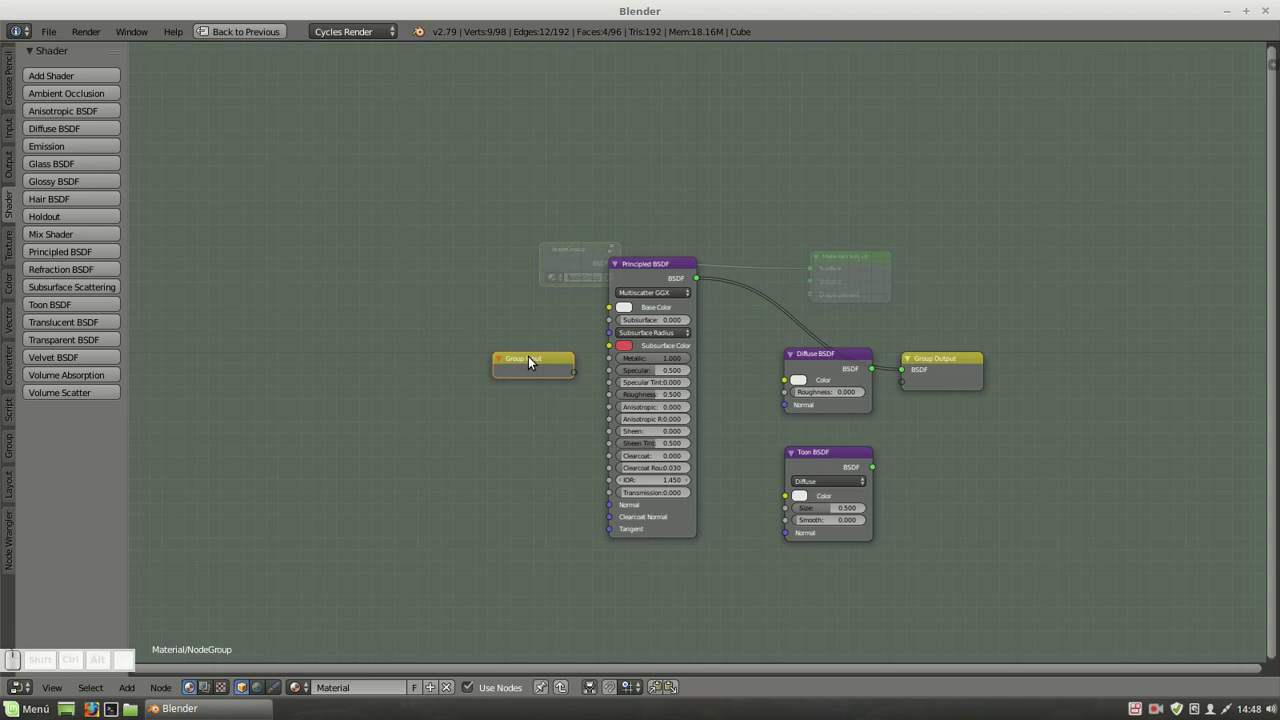
key(Tab)
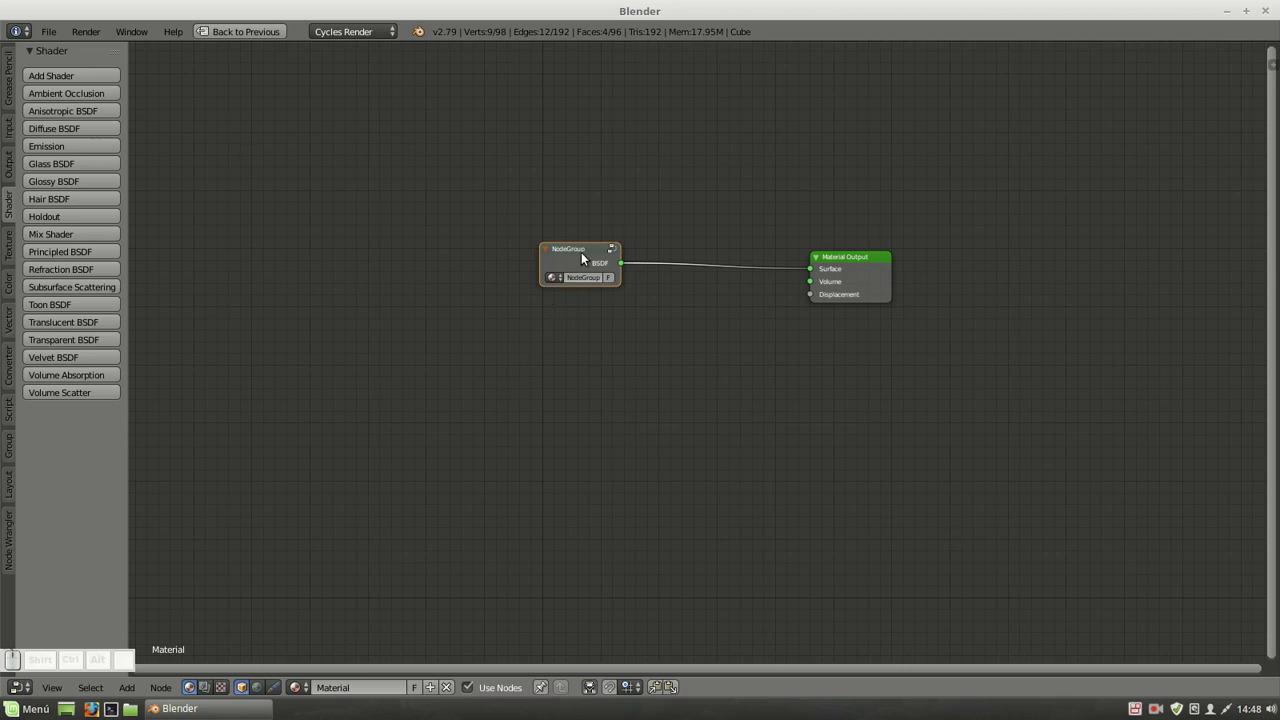
drag(583, 254, 573, 146)
key(Tab)
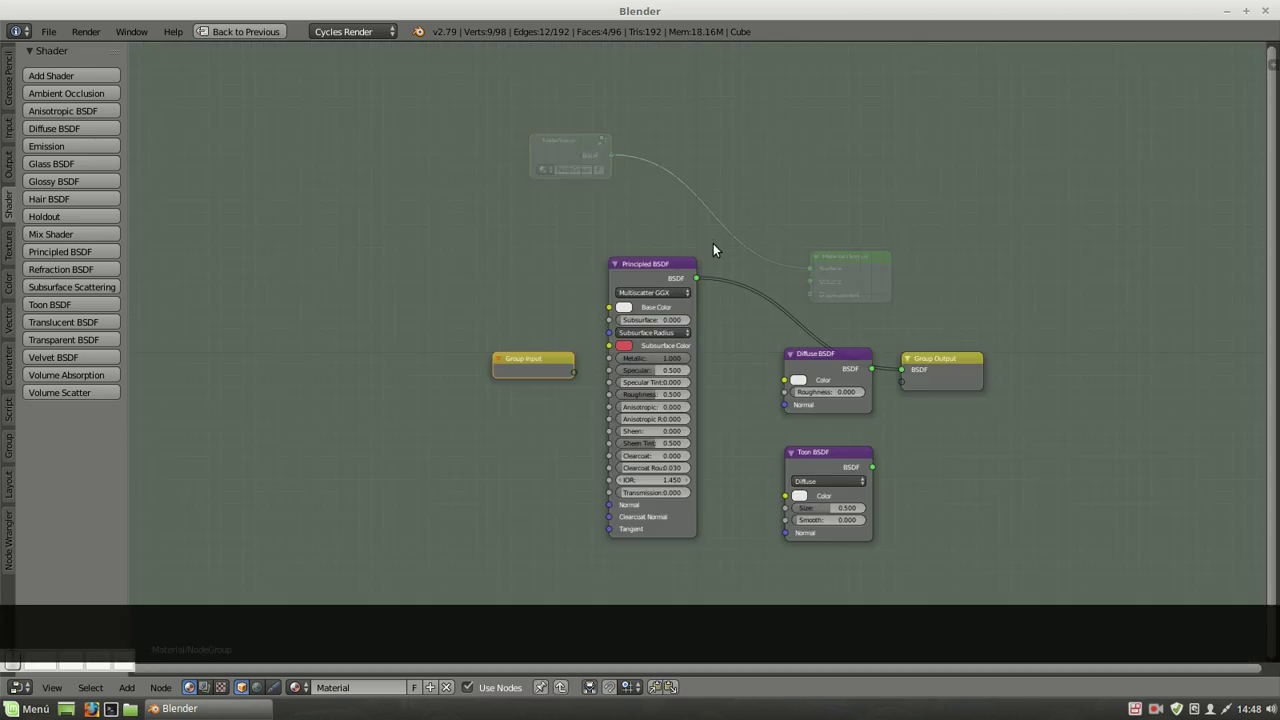
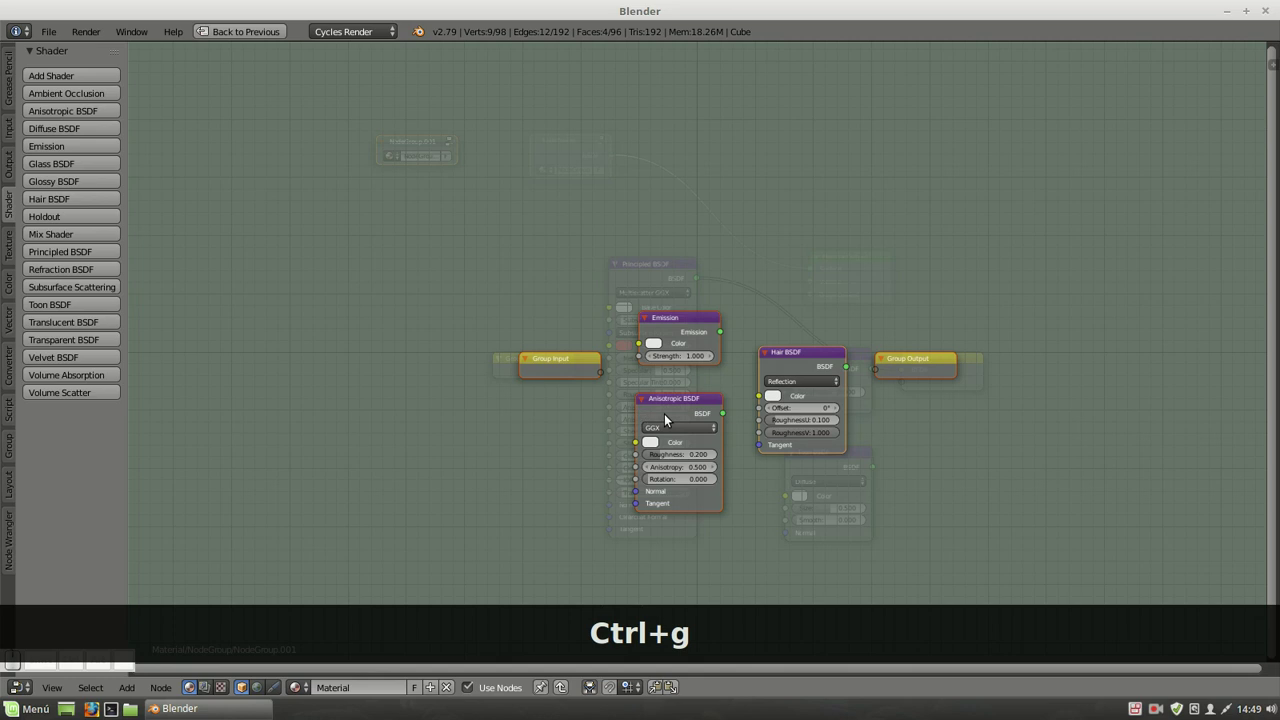
Tab between group levels, then select the new nested NodeGroup.001 and drag it right.
drag(569, 368, 569, 368)
key(Tab)
drag(559, 369, 559, 369)
key(Tab)
click(574, 144)
key(Tab)
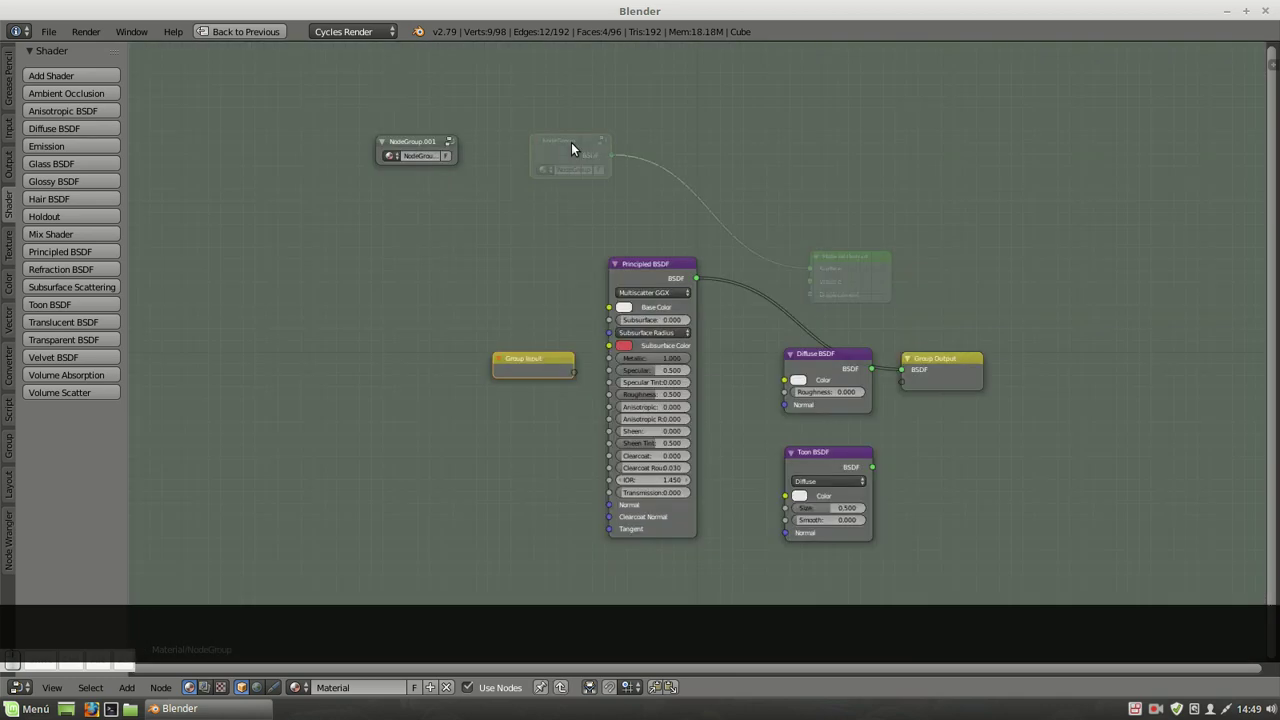
click(422, 139)
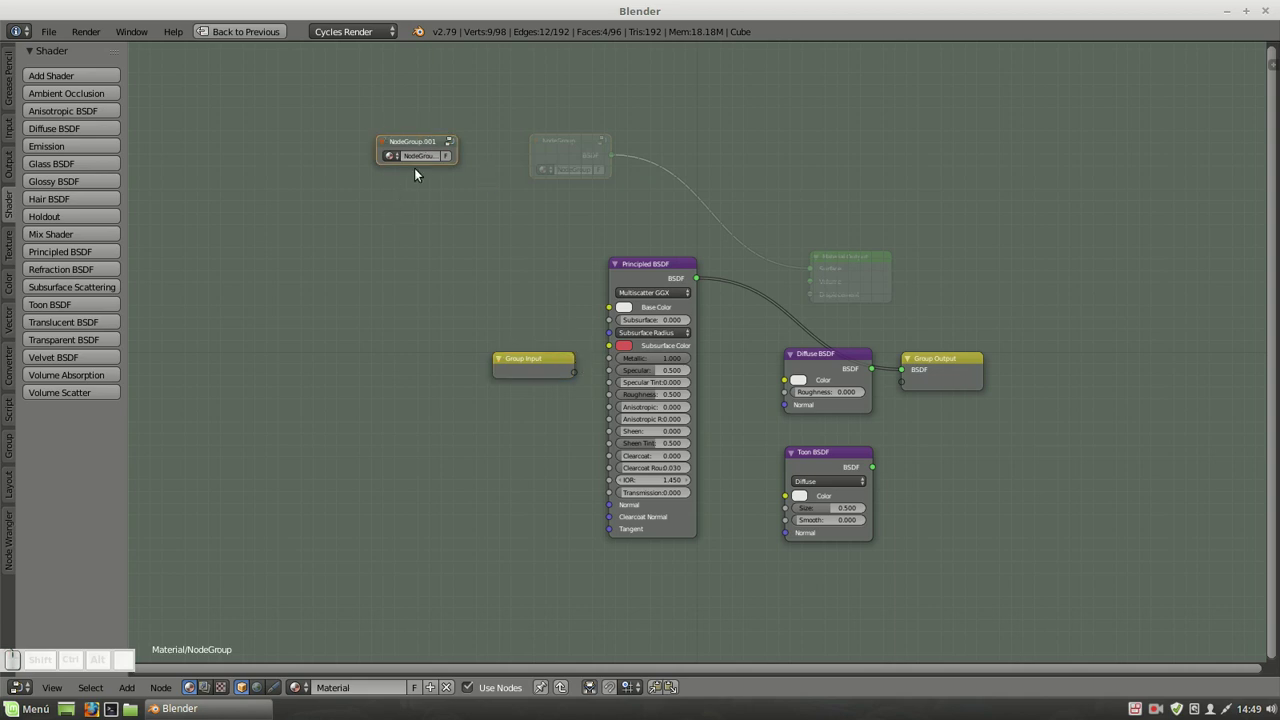
drag(464, 157, 626, 167)
Inspect the nested group, then place NodeGroup.001 above the Principled BSDF.
key(Tab)
key(Tab)
key(Tab)
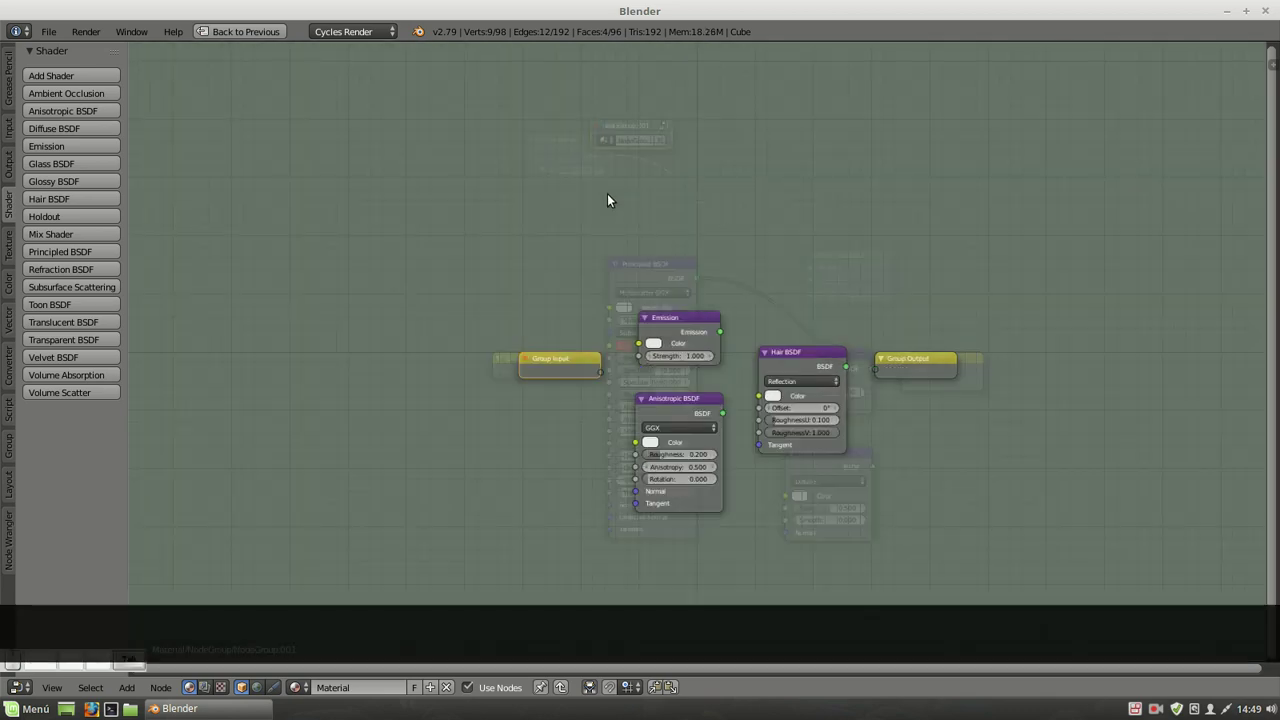
key(Tab)
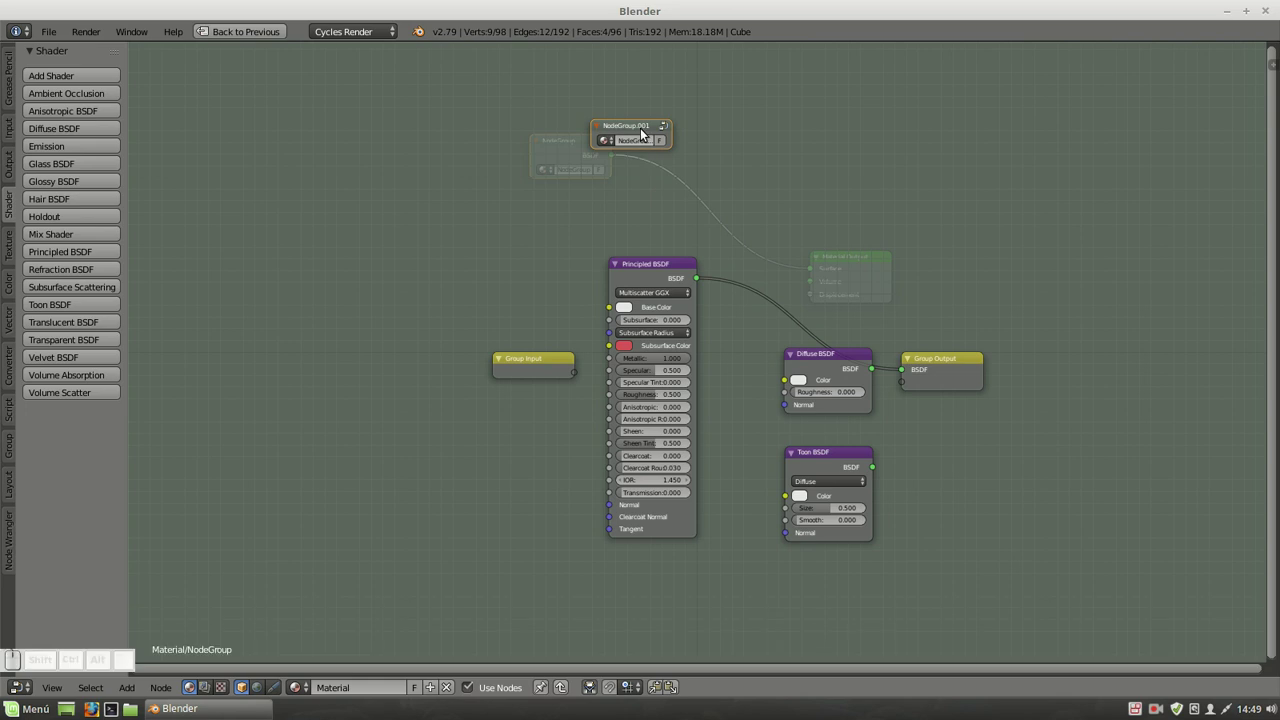
drag(644, 134, 665, 211)
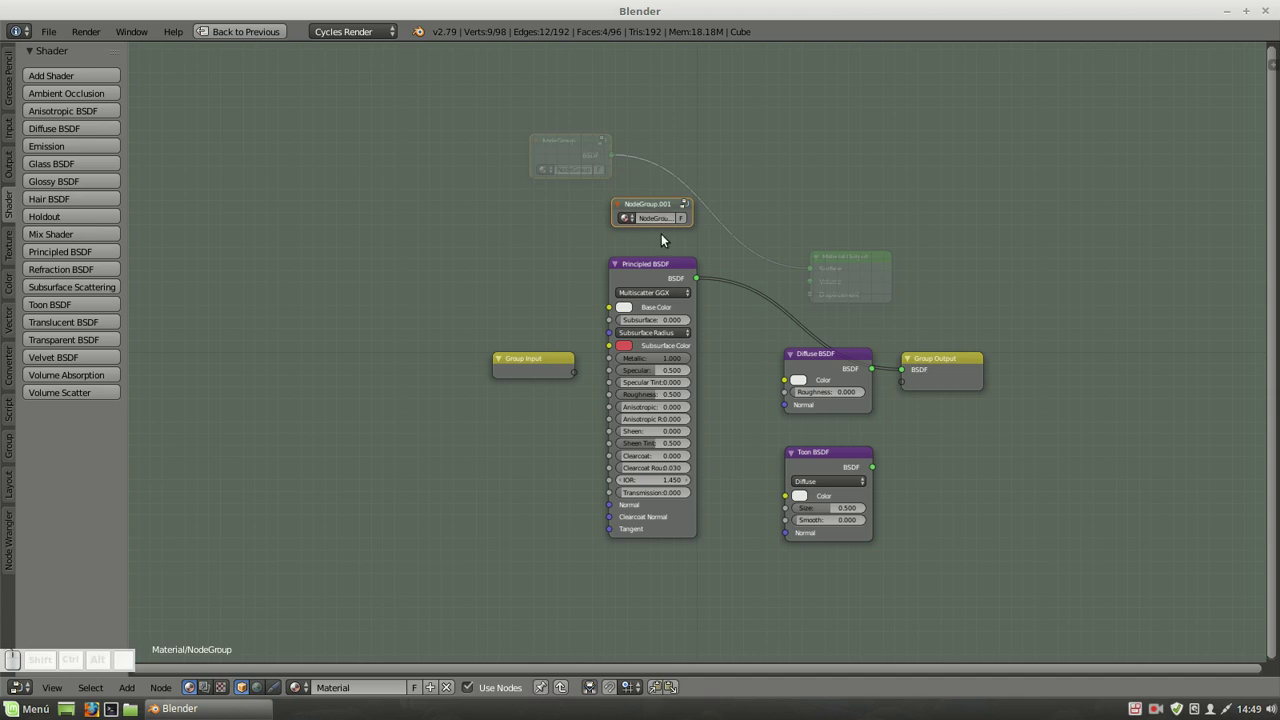
drag(547, 359, 548, 362)
Return to the material's top level and move the main group node toward the upper left.
key(Tab)
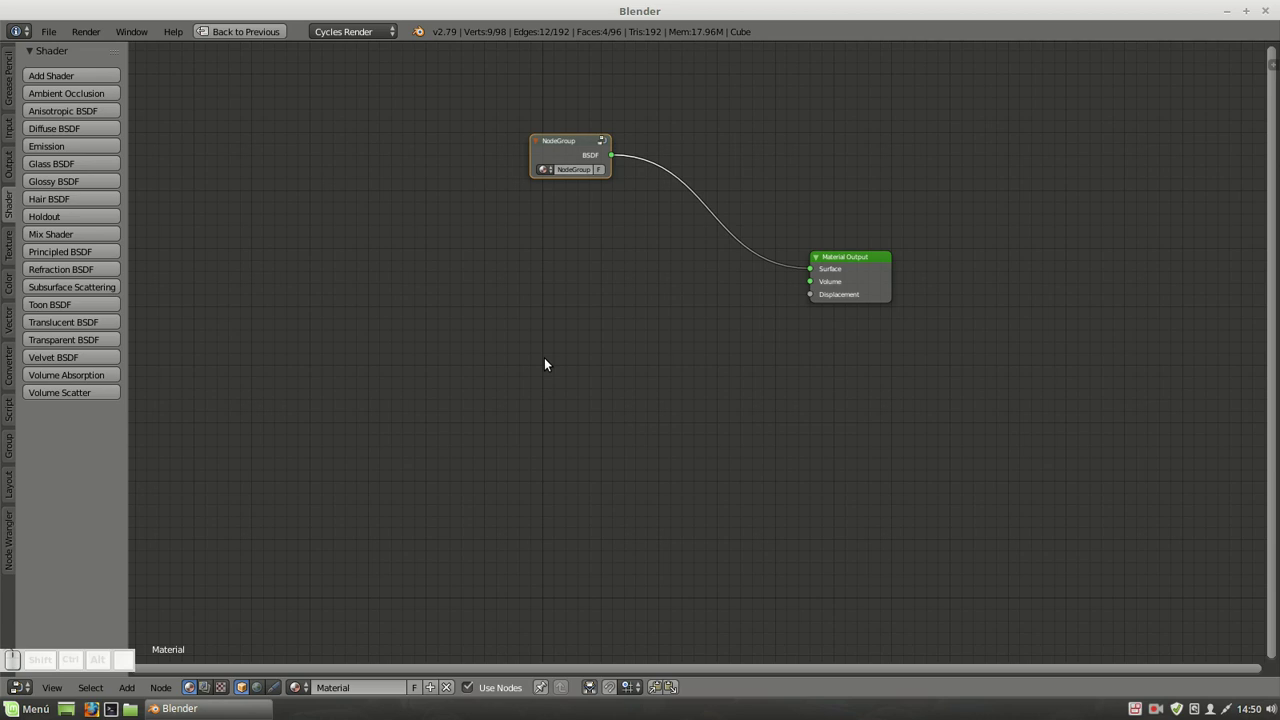
drag(553, 145, 553, 145)
key(Tab)
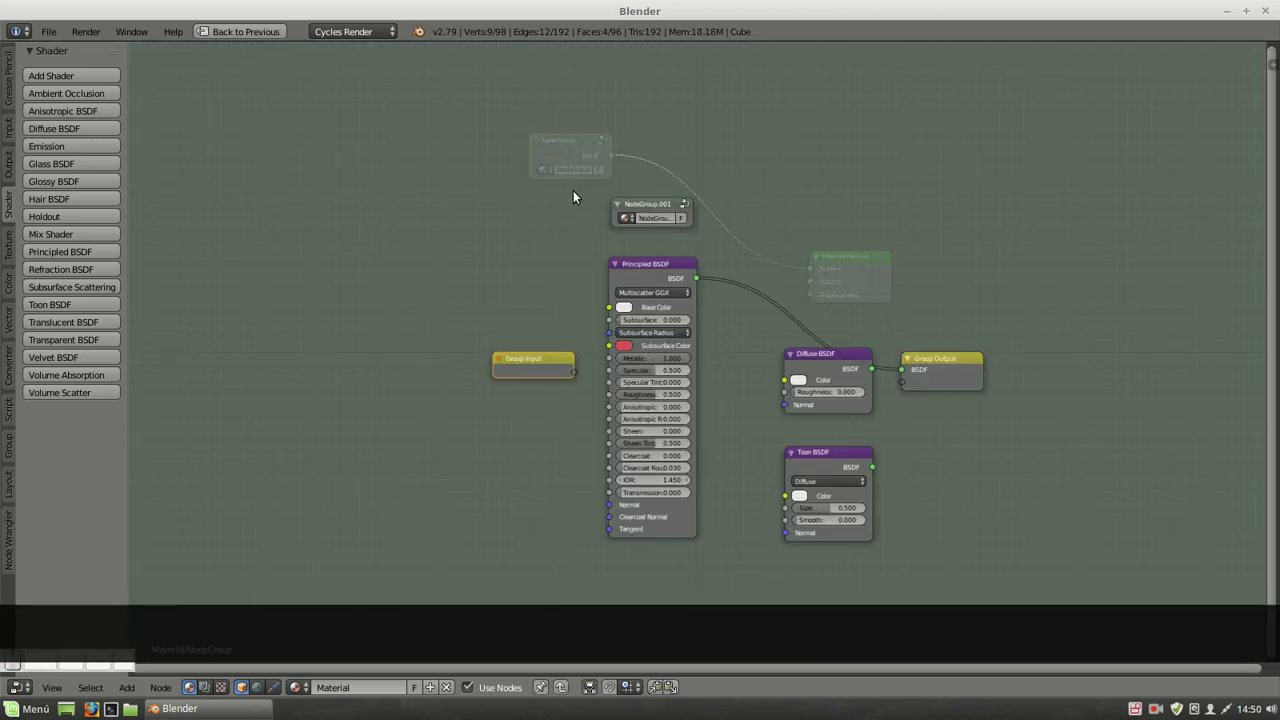
key(Tab)
drag(568, 147, 424, 193)
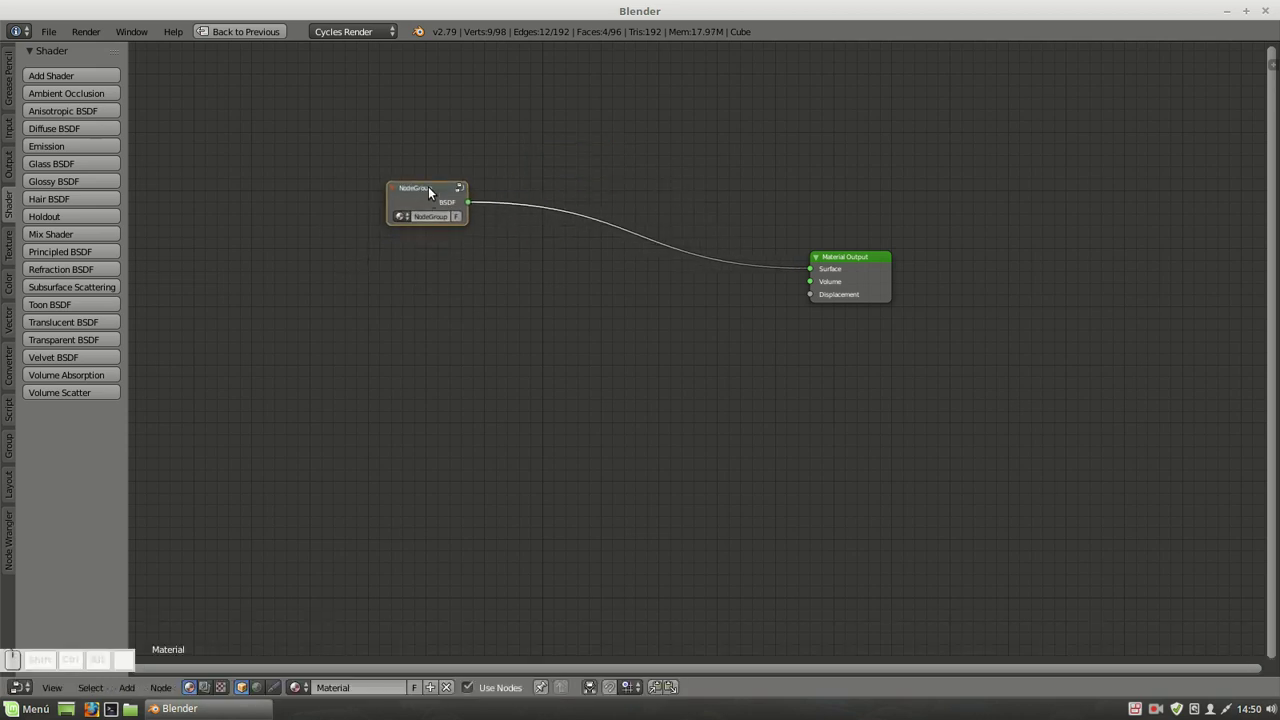
drag(432, 192, 432, 192)
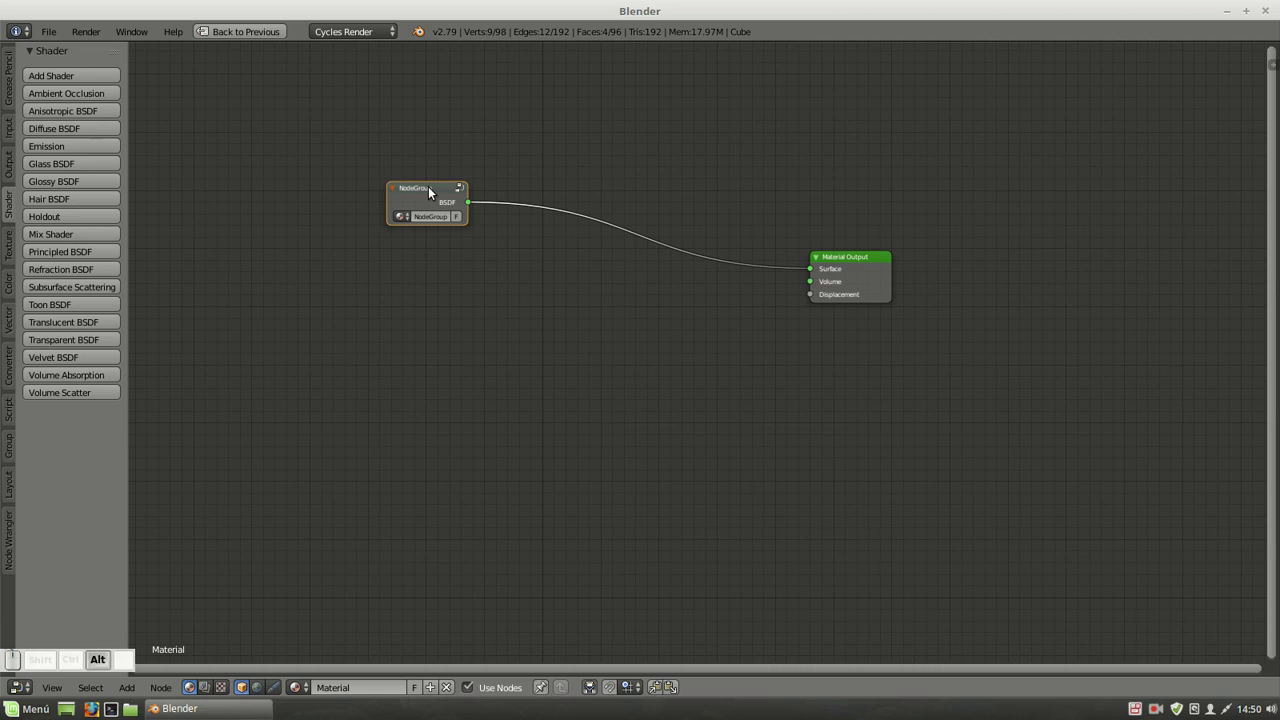
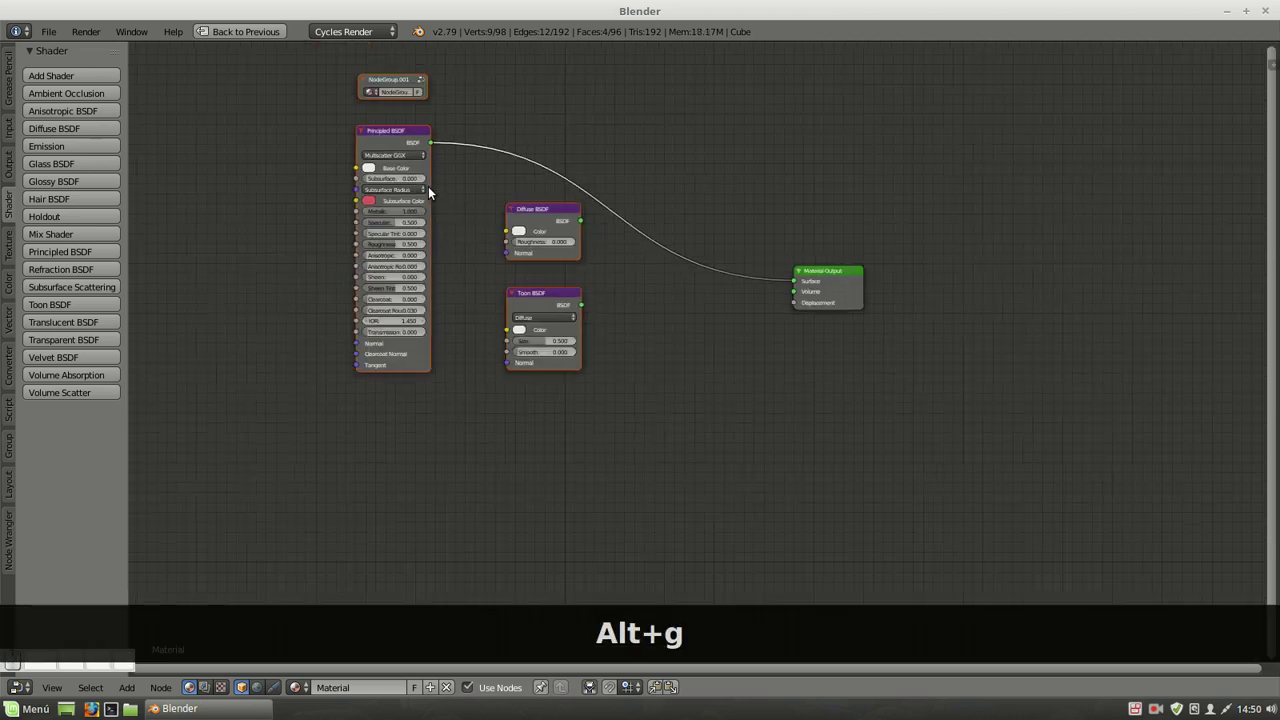
Ungroup NodeGroup.001 with Alt+G and paste a Hair BSDF copy to the right.
drag(472, 183, 463, 145)
click(466, 138)
key(alt+g)
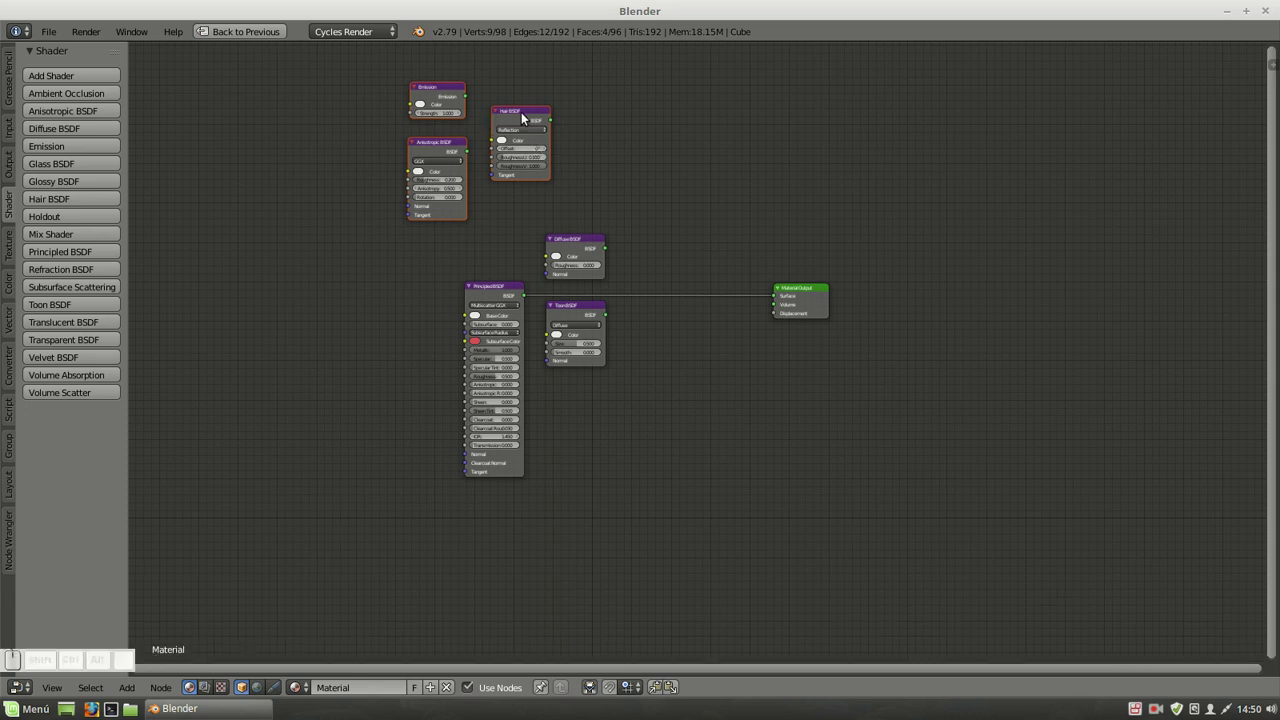
click(526, 115)
key(ctrl+c)
key(ctrl+v)
drag(526, 115, 642, 114)
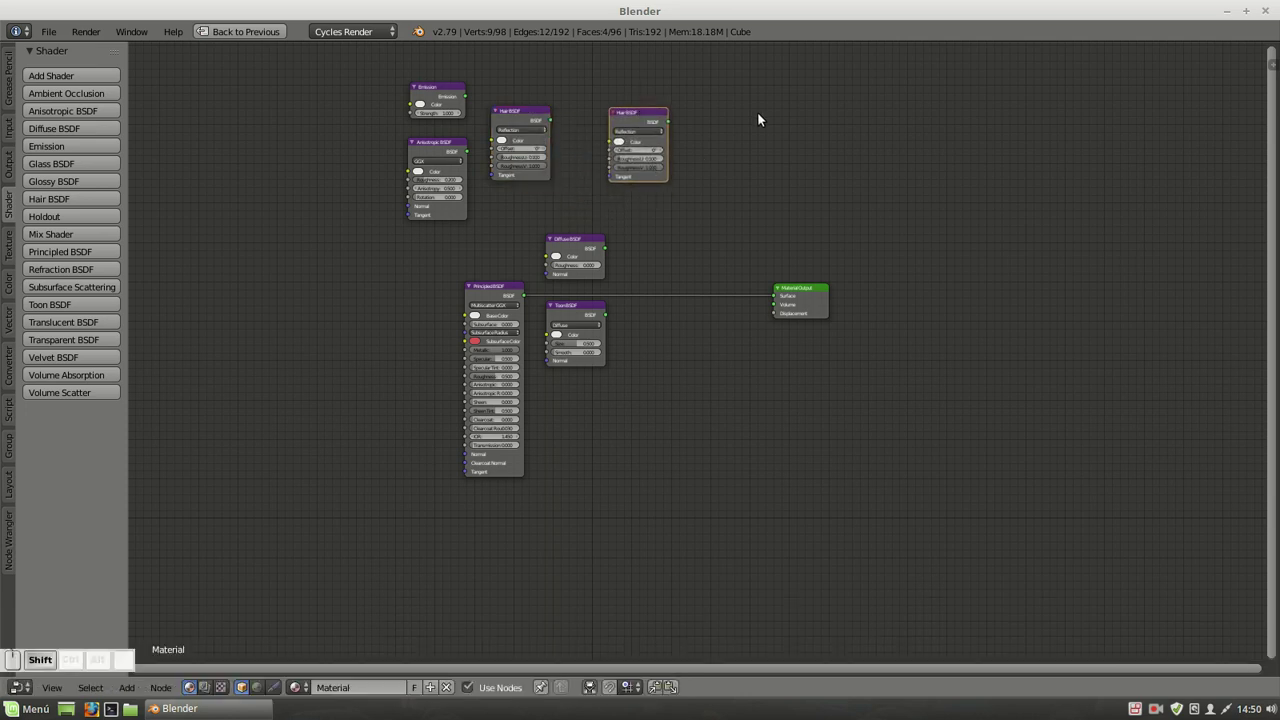
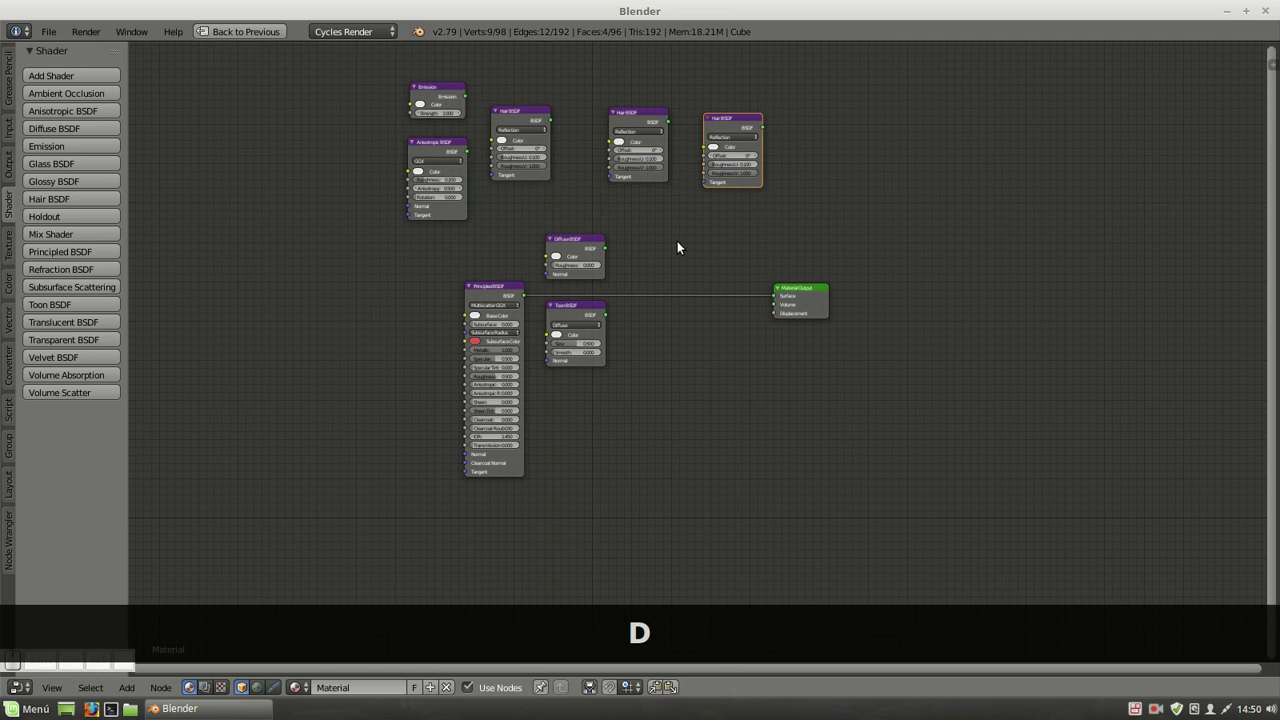
Delete the extra shader nodes, leaving only the Principled BSDF feeding the Material Output.
click(580, 243)
key(Delete)
key(Delete)
key(Delete)
key(Delete)
key(Delete)
key(Delete)
key(Delete)
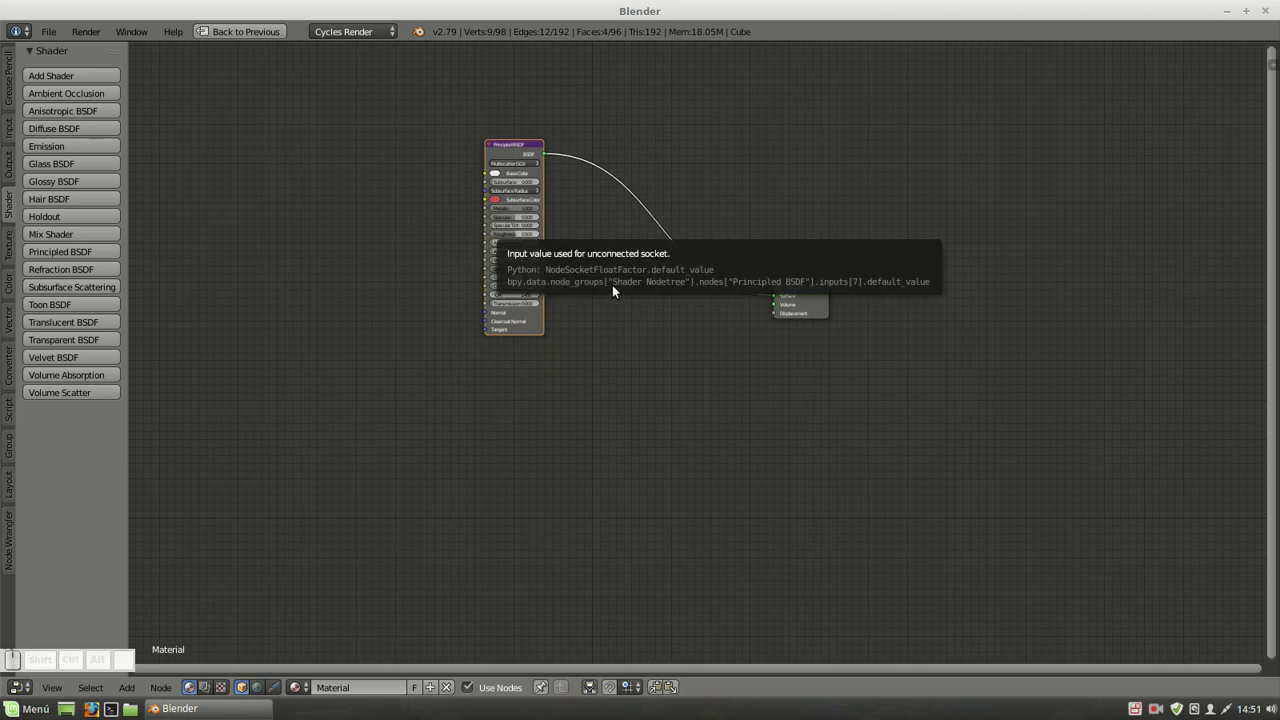
Add Diffuse and Glossy BSDF nodes, delete the Principled BSDF and pull the Material Output closer.
key(shift+a)
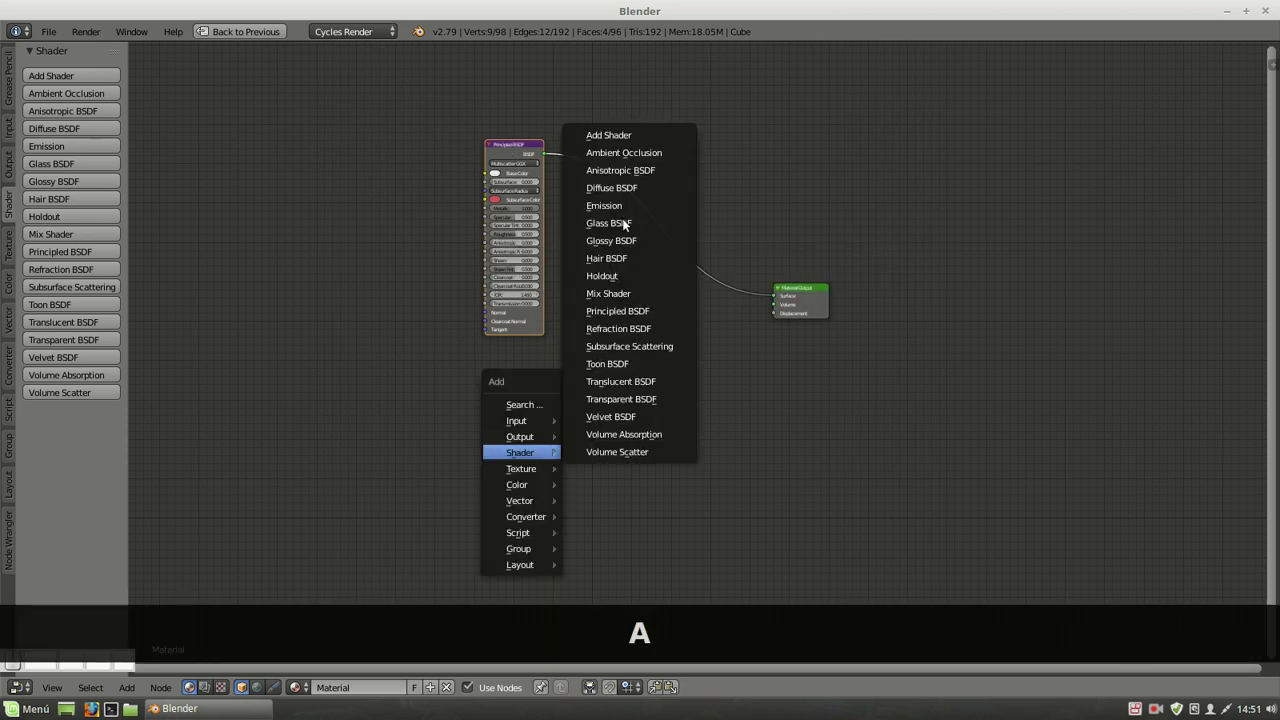
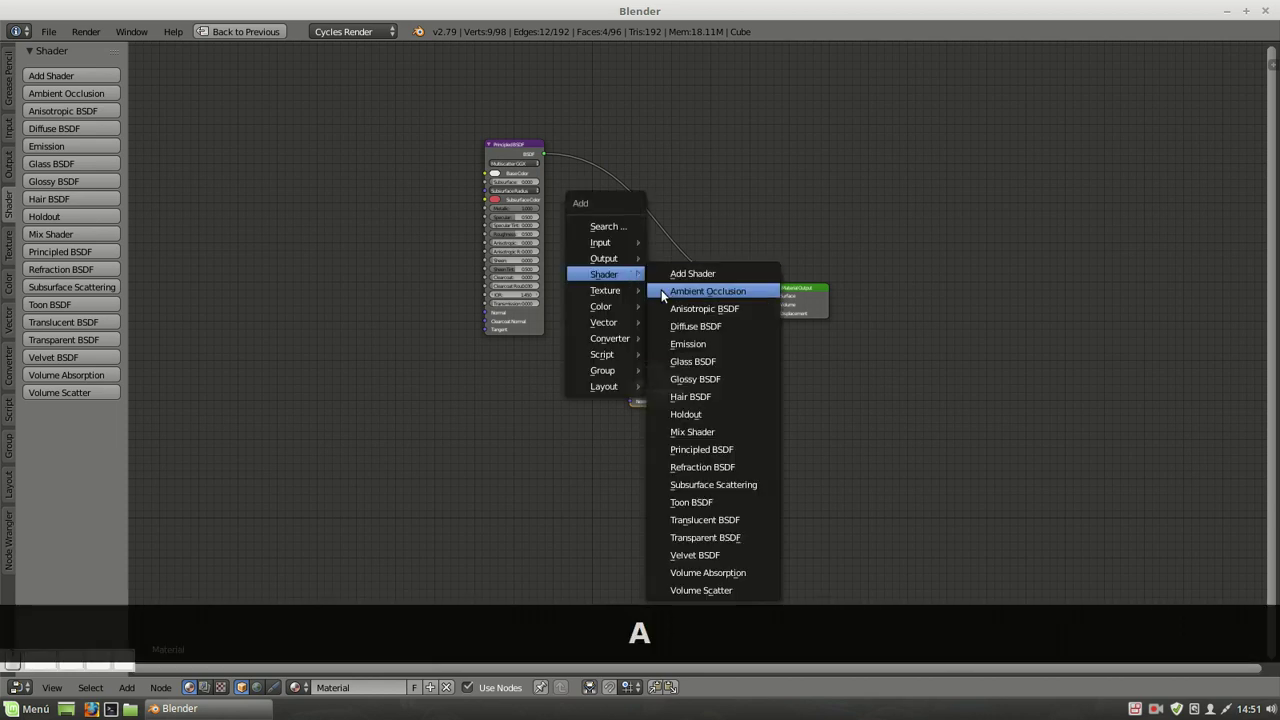
click(684, 380)
click(635, 425)
click(648, 159)
click(523, 154)
key(Delete)
click(660, 368)
drag(672, 339, 567, 285)
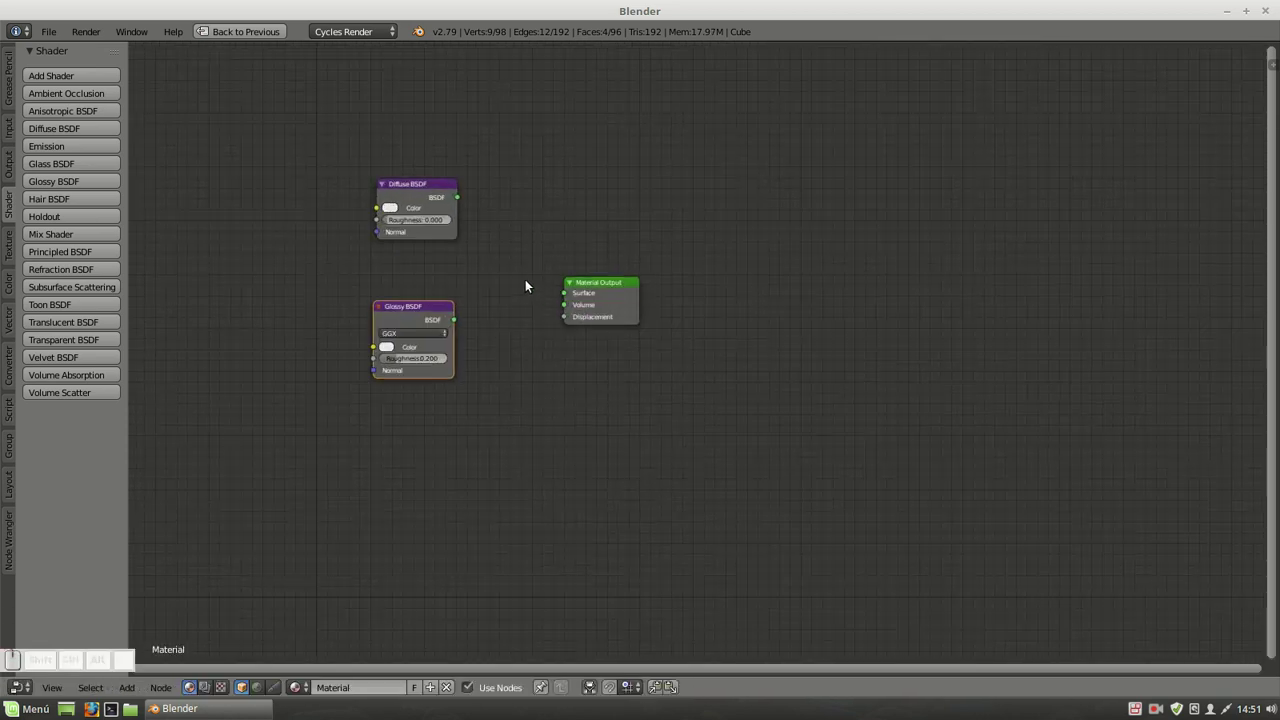
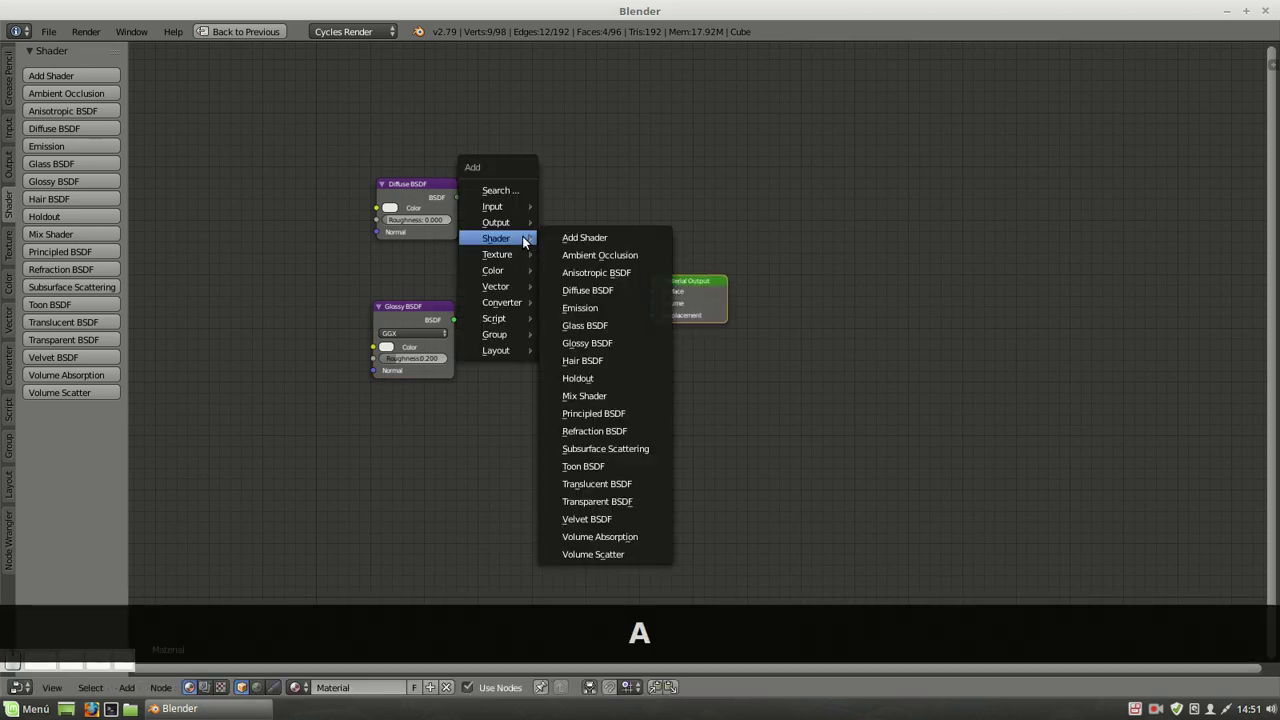
Insert a Mix Shader blending both shaders and wire it into the Material Output surface.
click(576, 399)
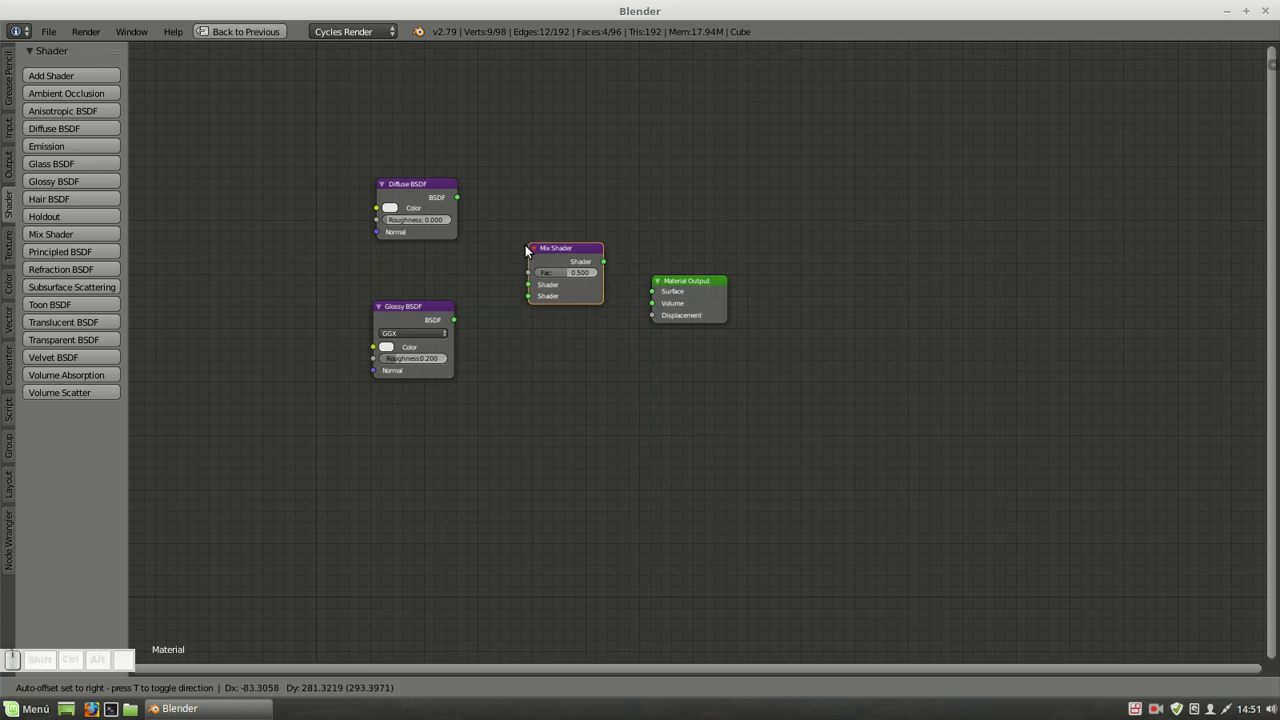
click(526, 253)
drag(480, 221, 458, 303)
click(495, 311)
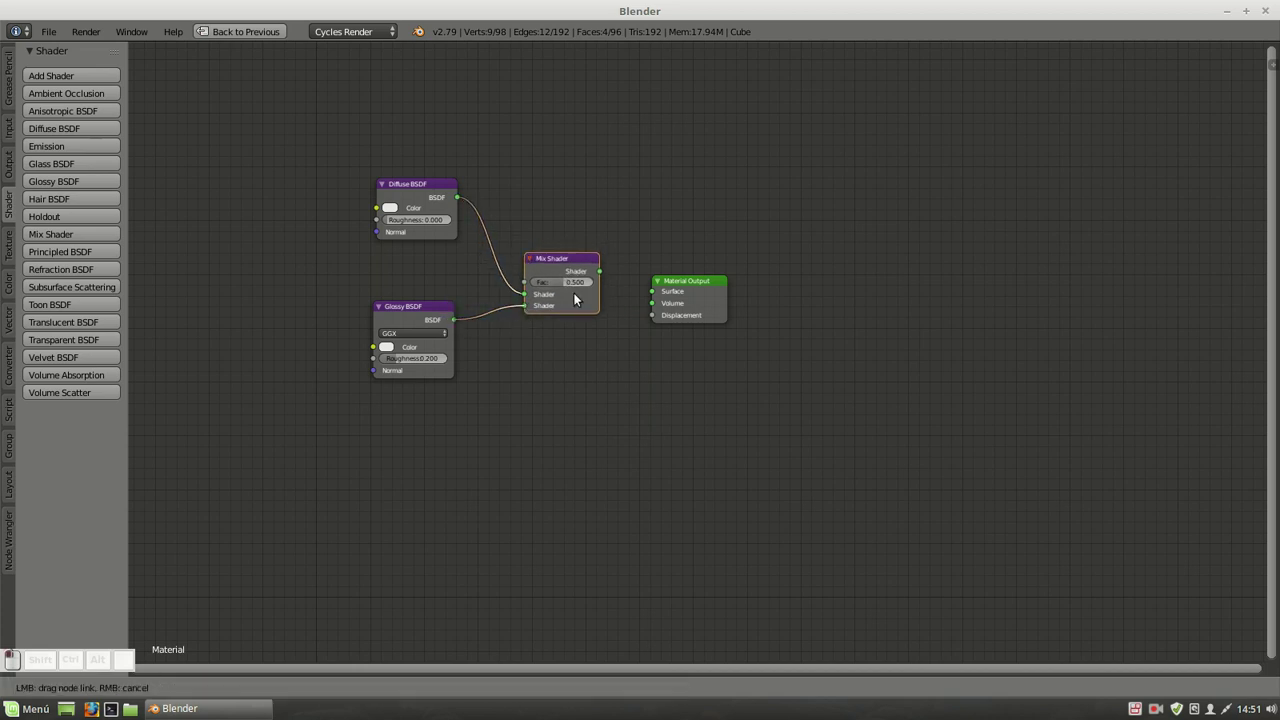
drag(616, 280, 397, 213)
Make the Diffuse BSDF blue and set its roughness to 0.350.
click(401, 213)
drag(434, 97, 433, 305)
click(401, 363)
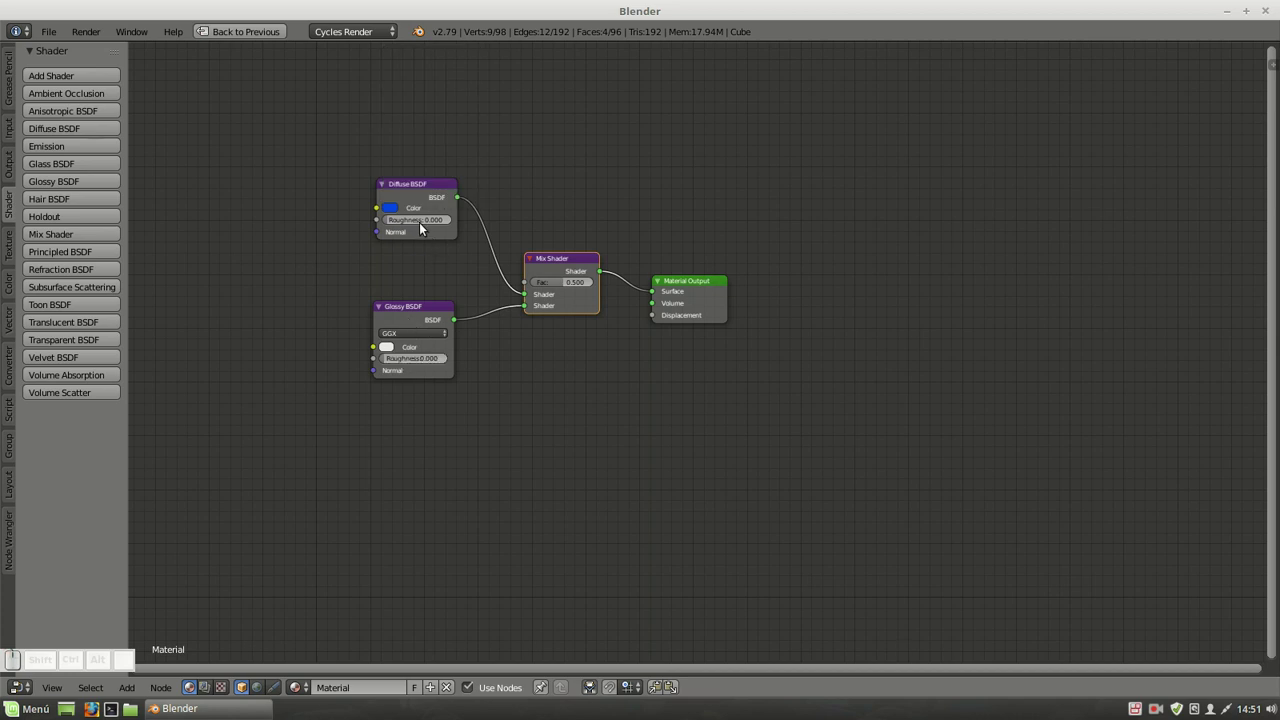
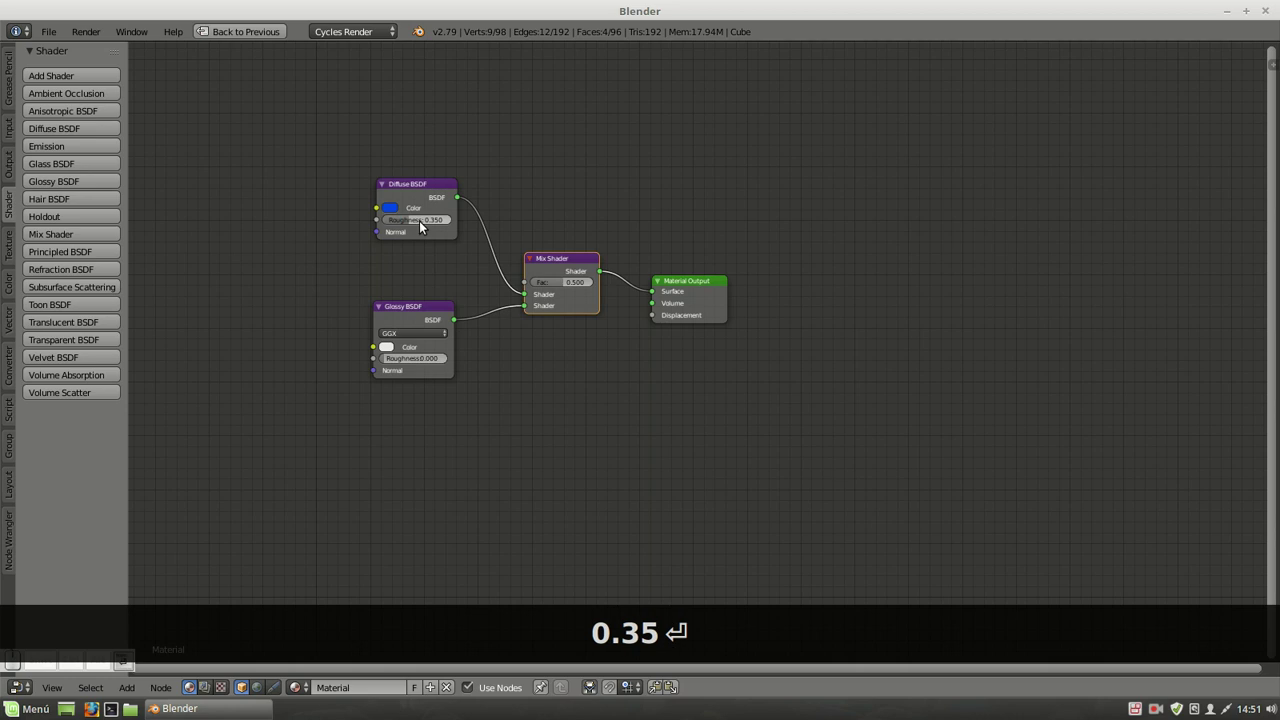
Add a Subdivision Surface modifier to the sphere (Ctrl+3) and check it in the maximised render preview.
key(ctrl+Down)
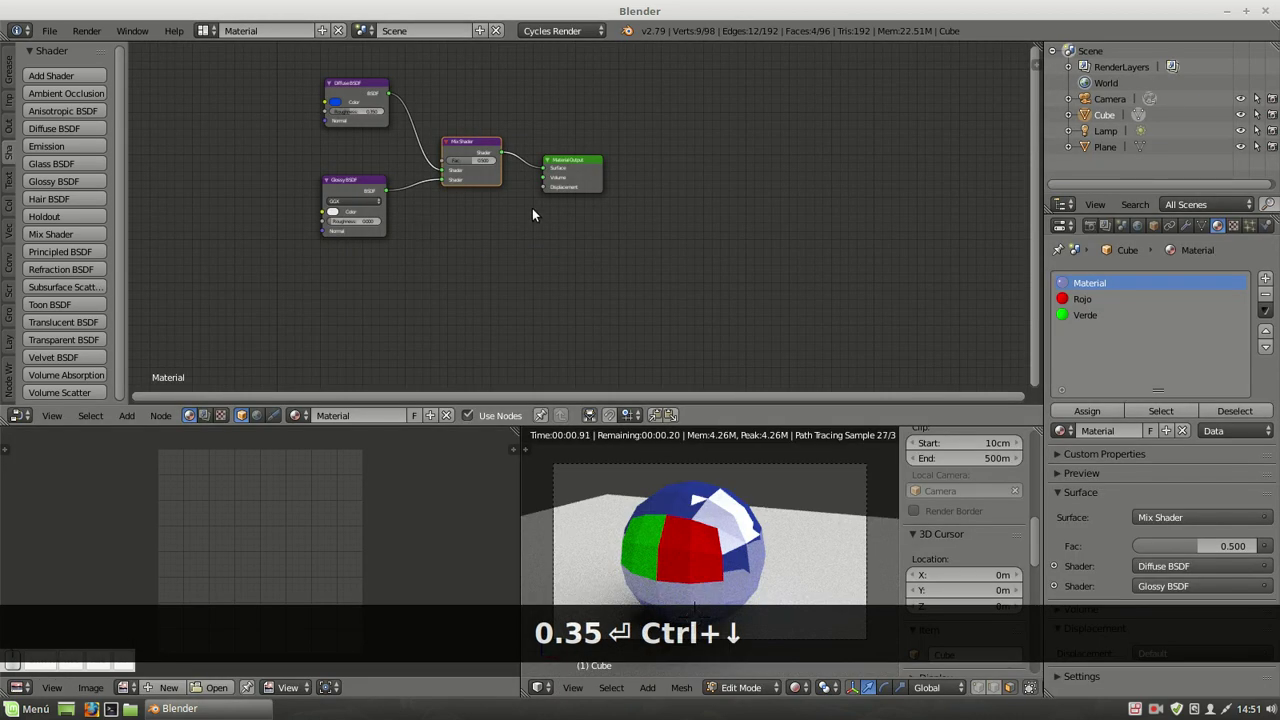
click(1189, 232)
key(ctrl+3)
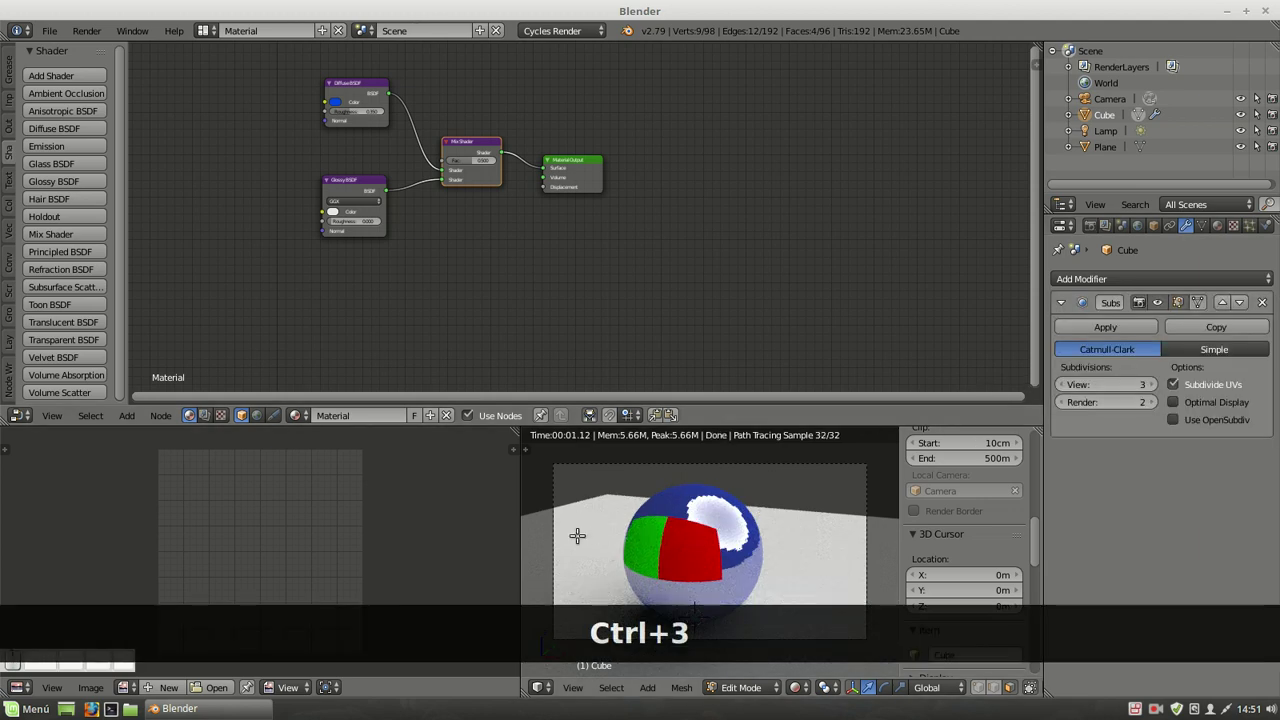
key(ctrl+Up)
key(t)
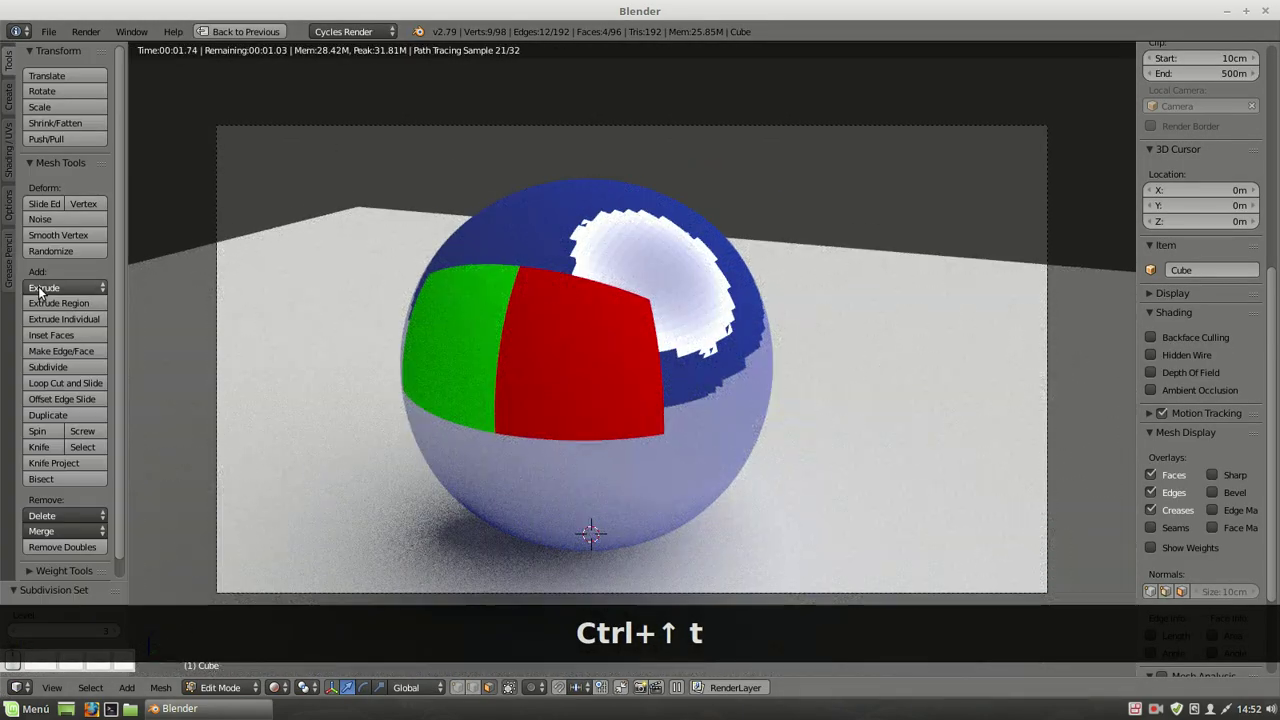
key(Tab)
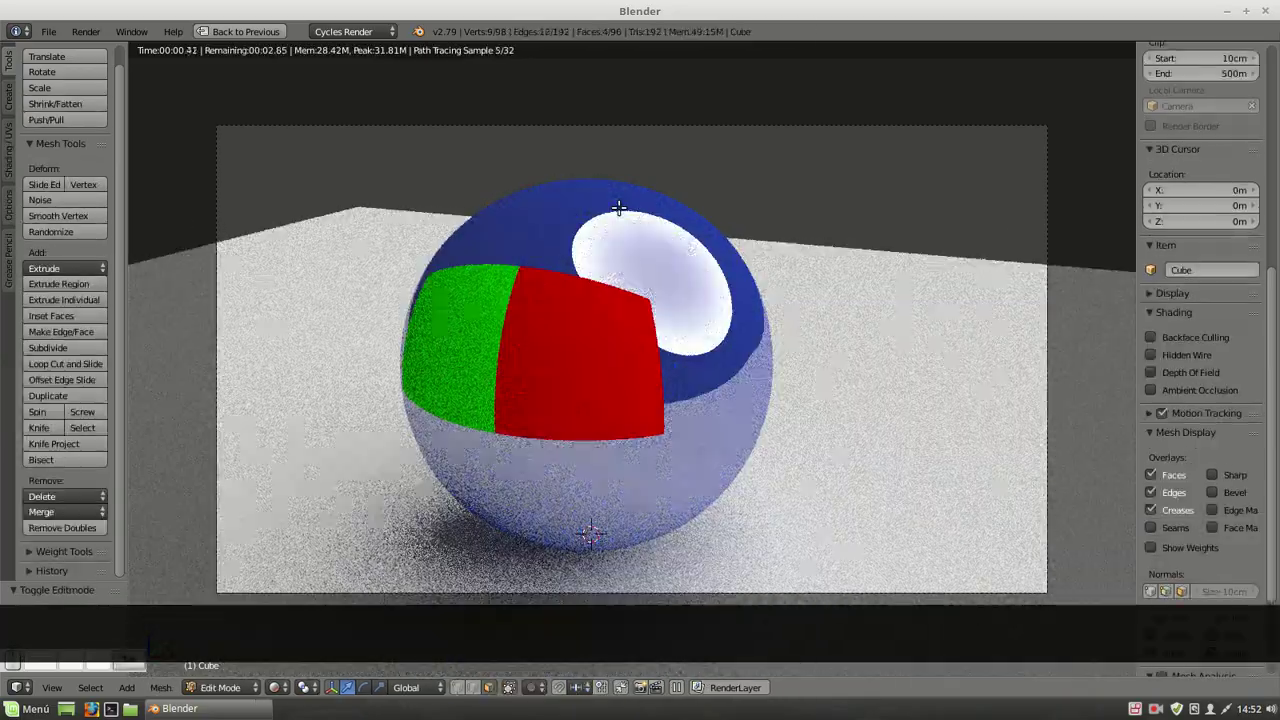
key(ctrl+Down)
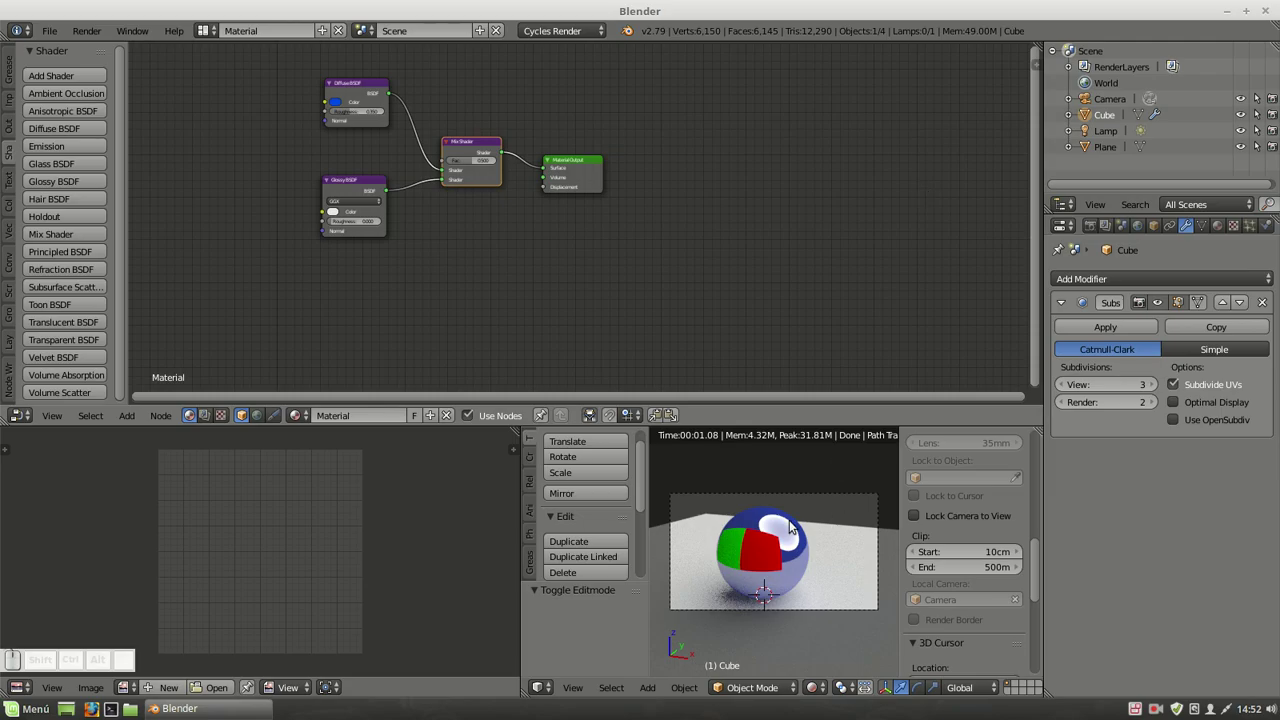
From top view add a Suzanne monkey head mesh and tilt it upright.
key(ctrl+Up)
key(KP_7)
key(z)
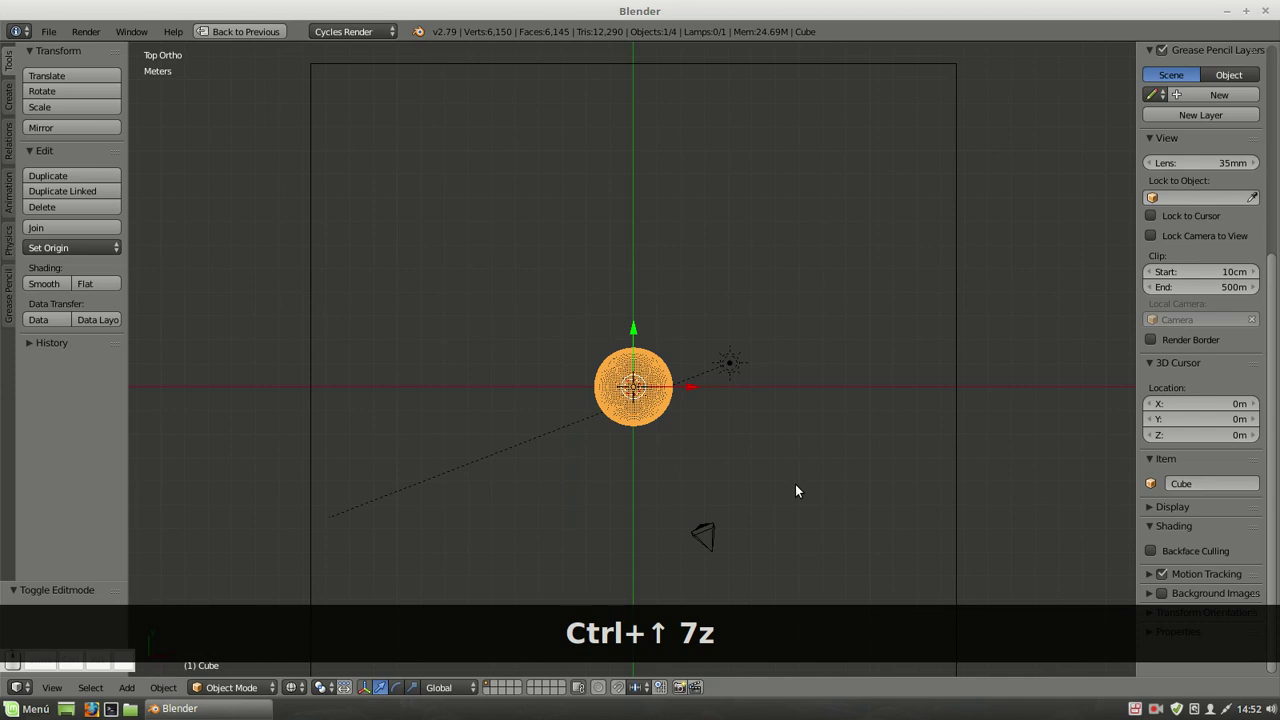
key(ctrl+shift+a)
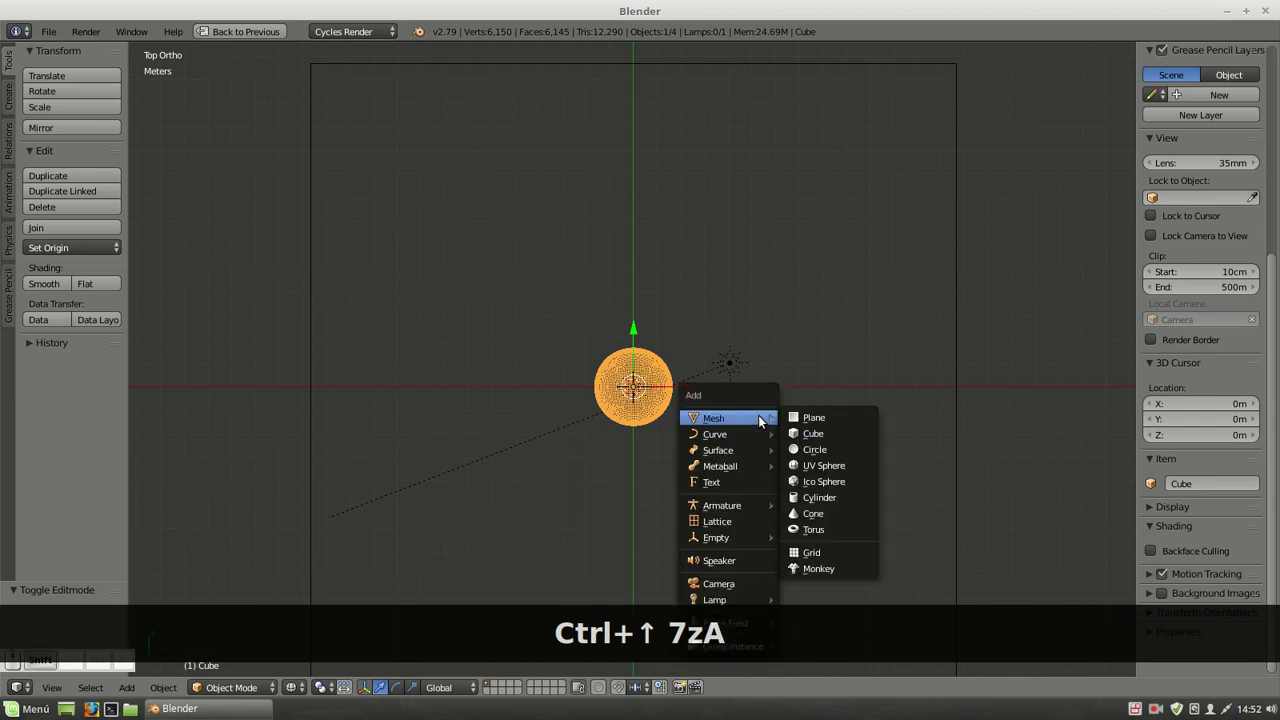
click(837, 574)
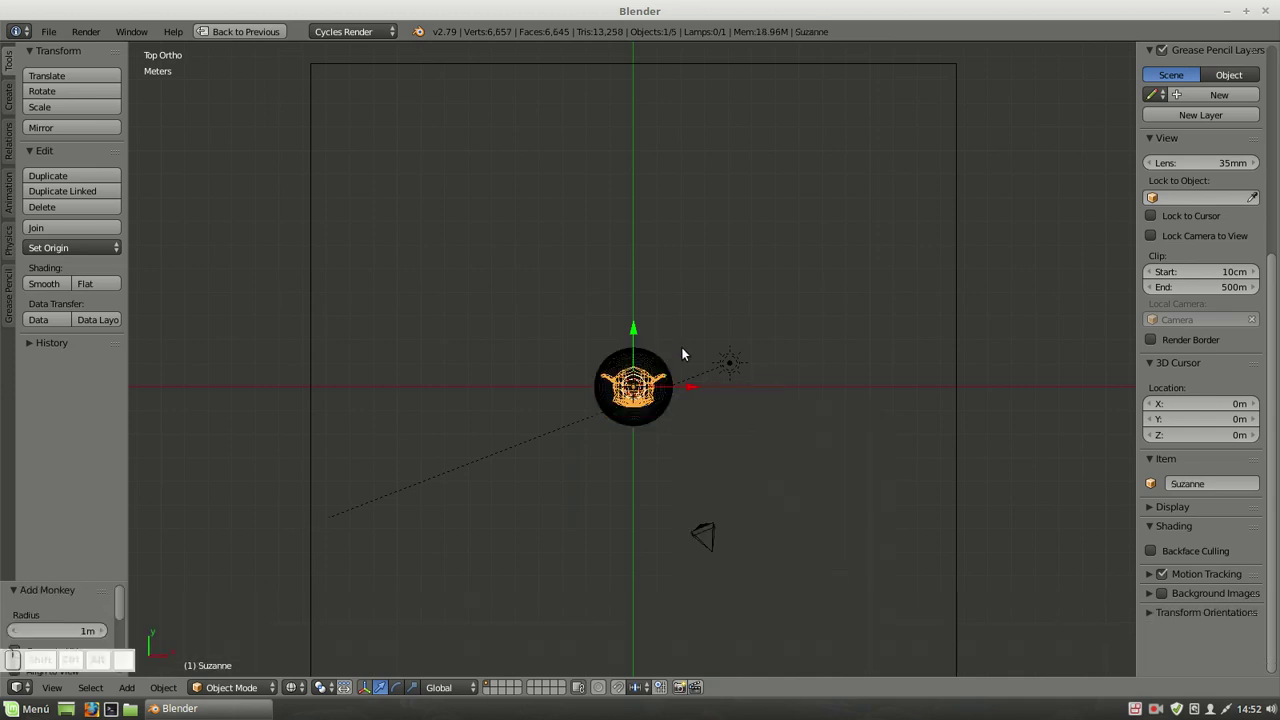
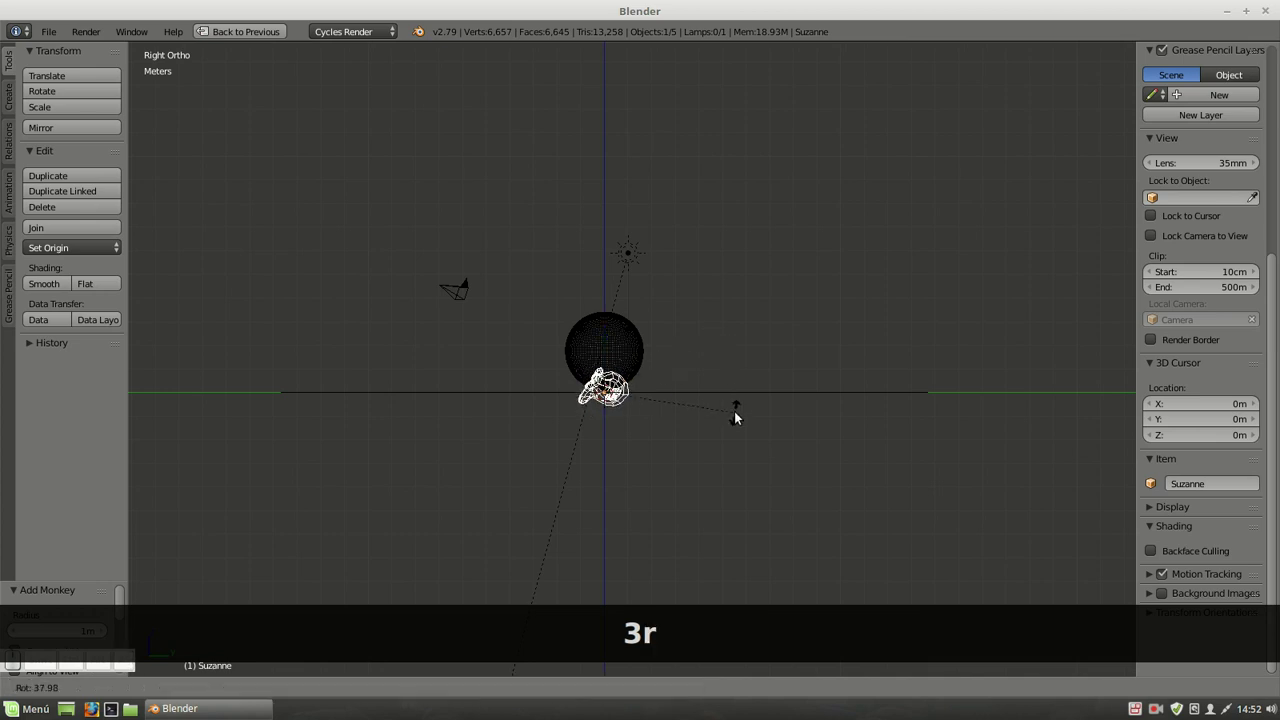
click(742, 411)
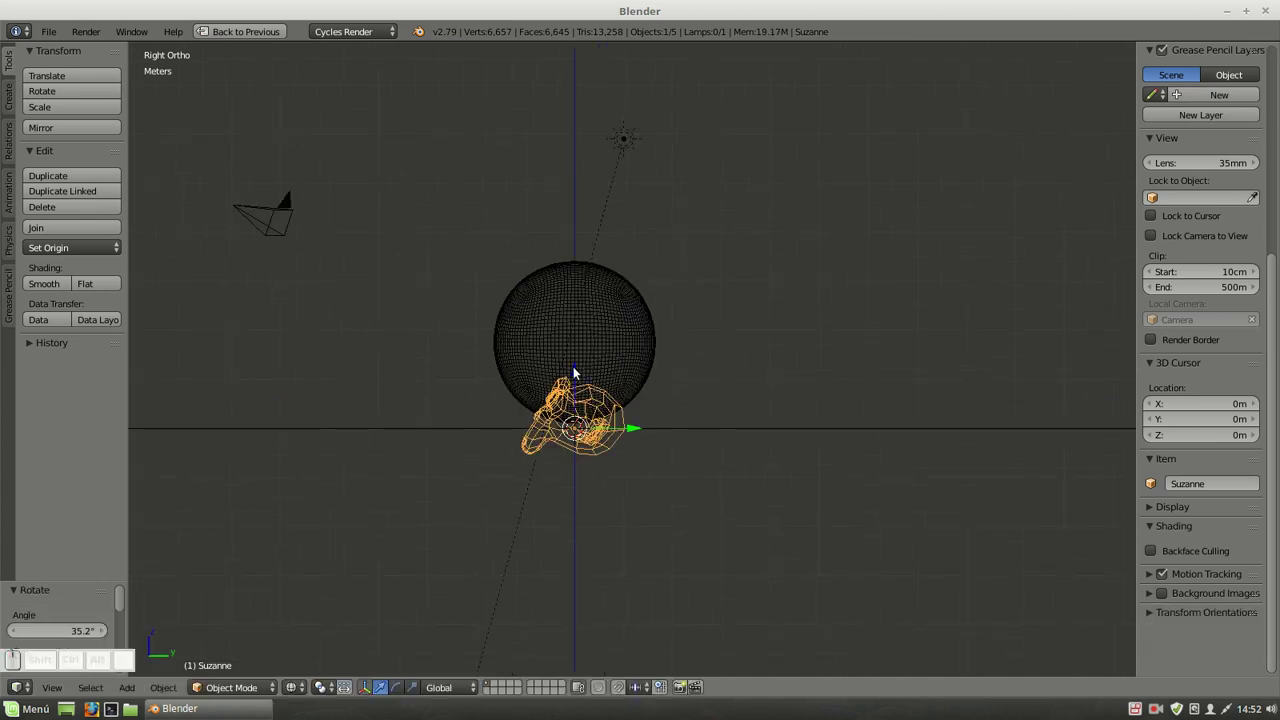
drag(578, 372, 585, 343)
In camera view slide the monkey head onto the floor to the right of the sphere.
key(0)
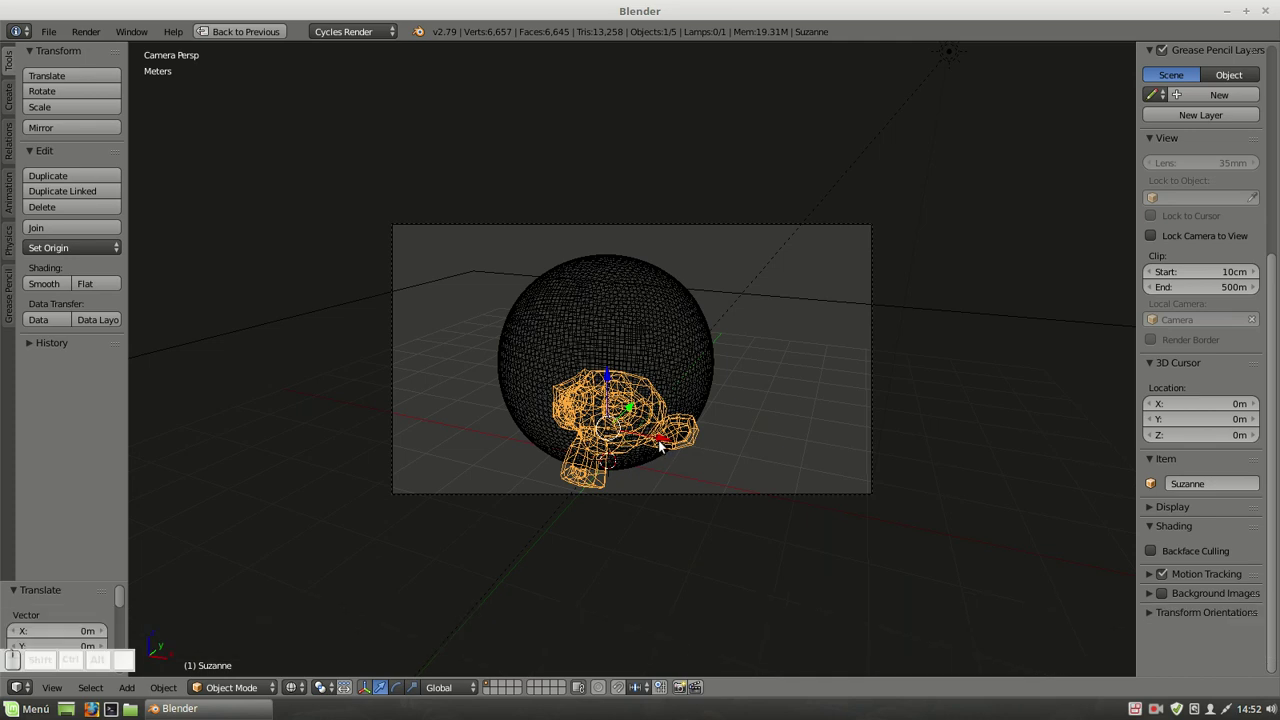
drag(671, 443, 799, 466)
click(779, 442)
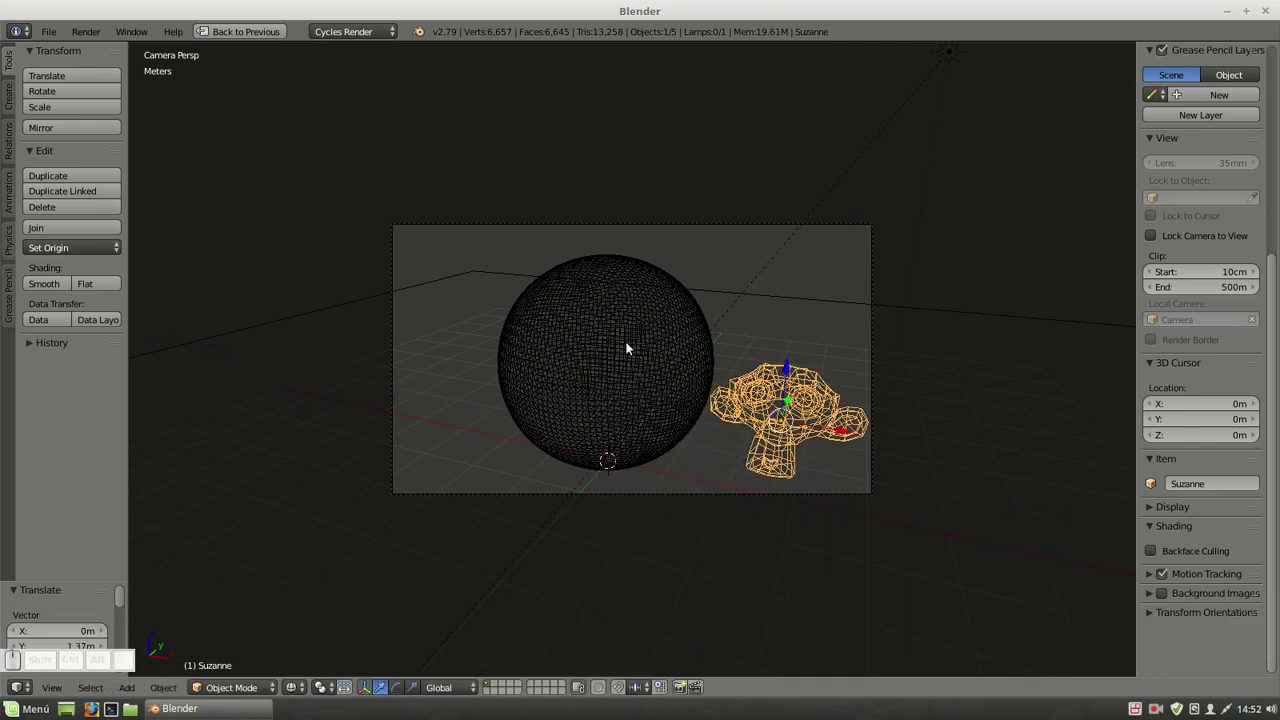
right_click(614, 334)
drag(669, 376, 725, 385)
drag(762, 386, 790, 436)
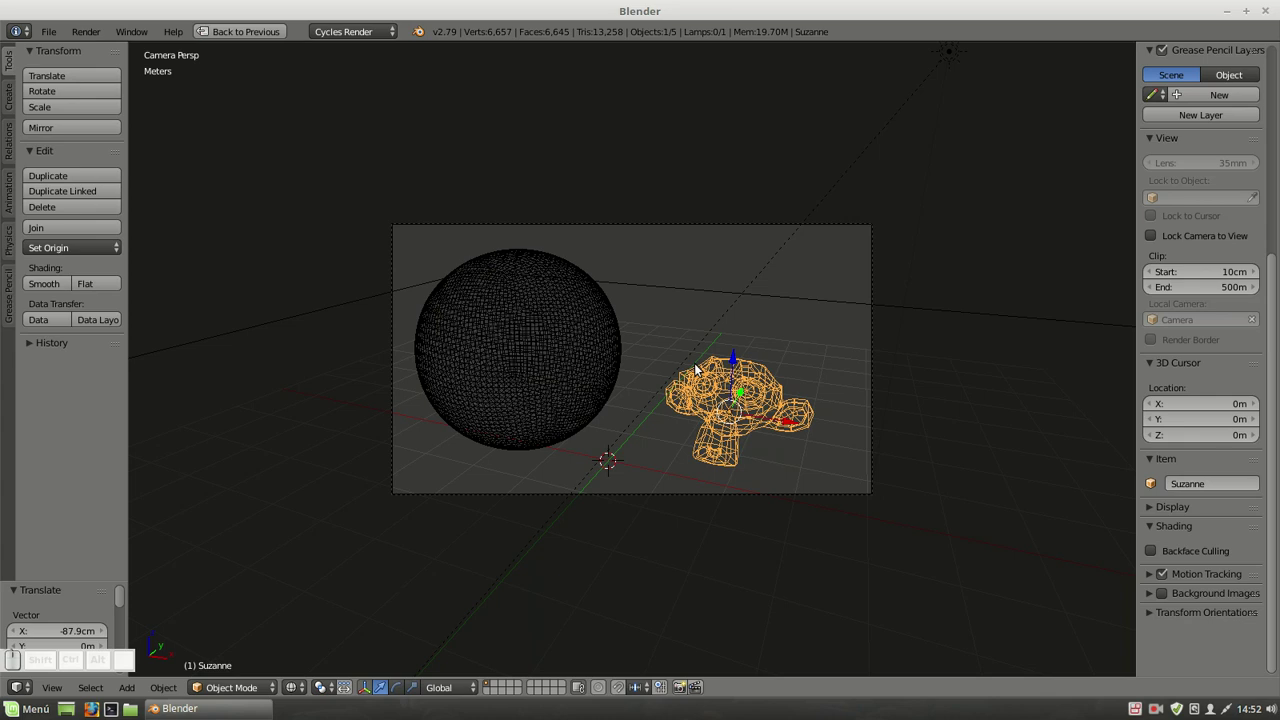
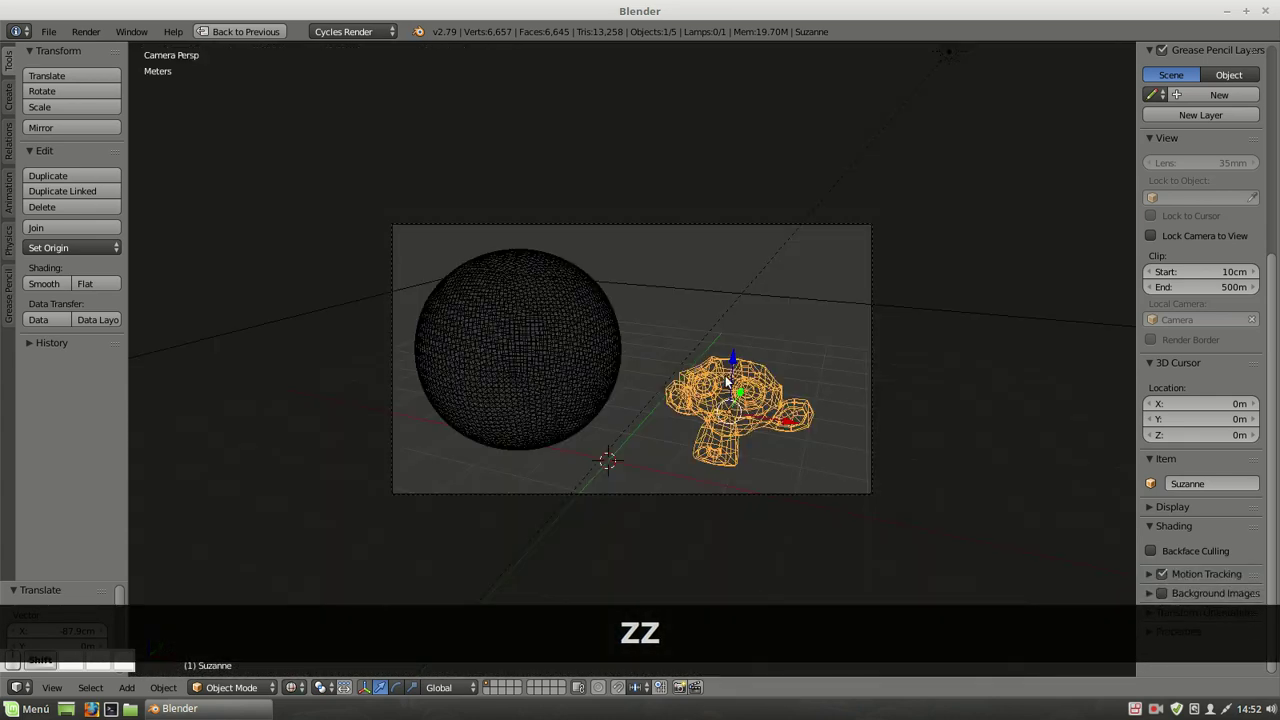
Subdivide the monkey head, shade it smooth and check the rendered preview.
key(ctrl+3)
key(z)
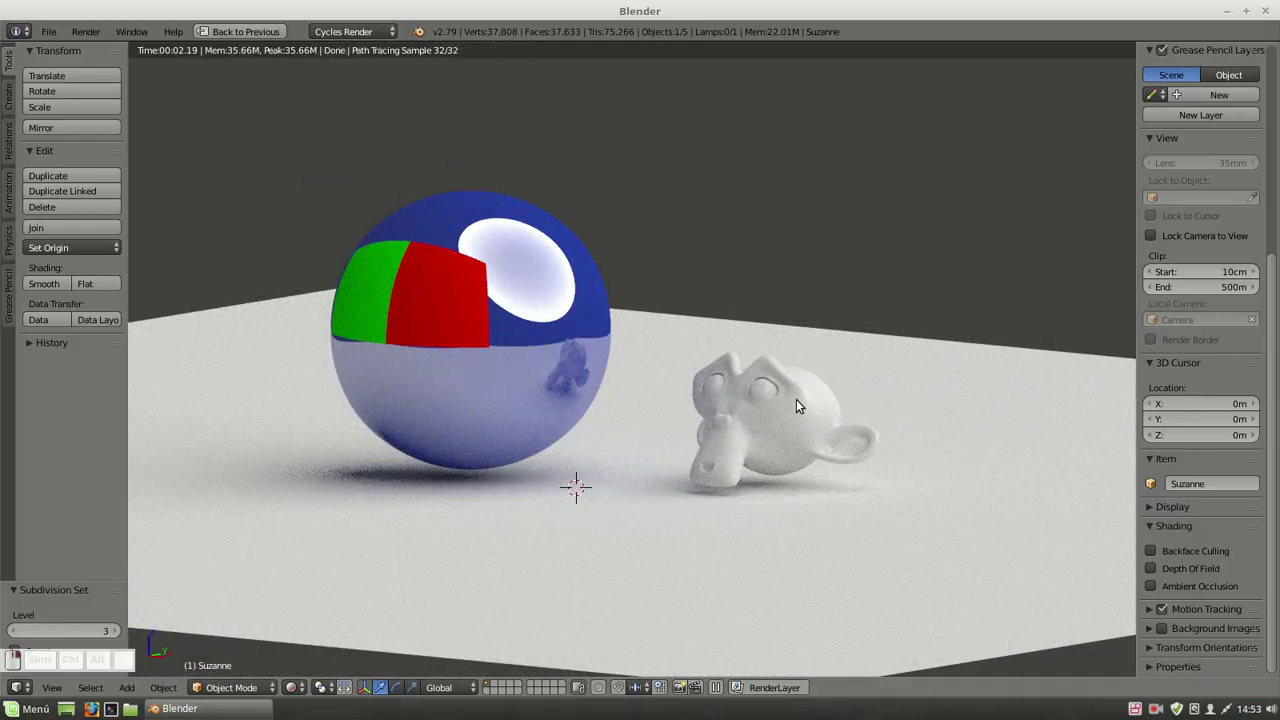
key(ctrl+Down)
key(z)
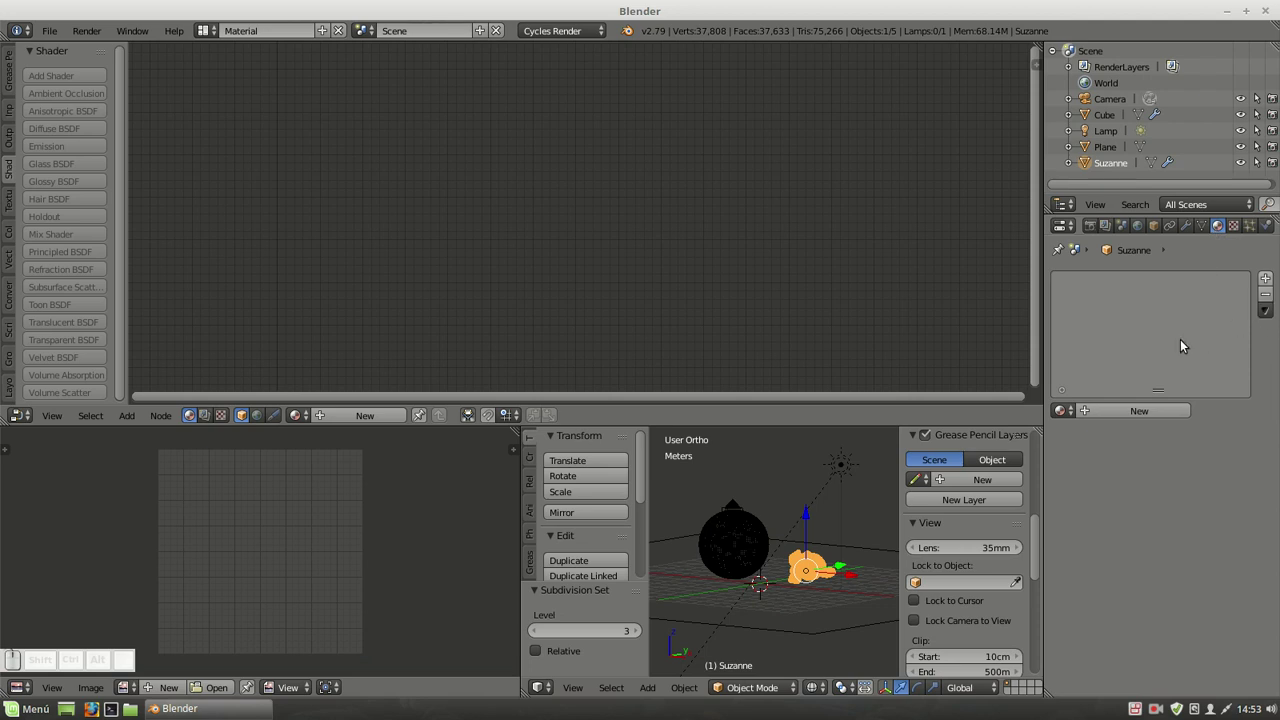
Create a new golden-yellow Diffuse material for Suzanne, then select the floor plane.
click(1112, 418)
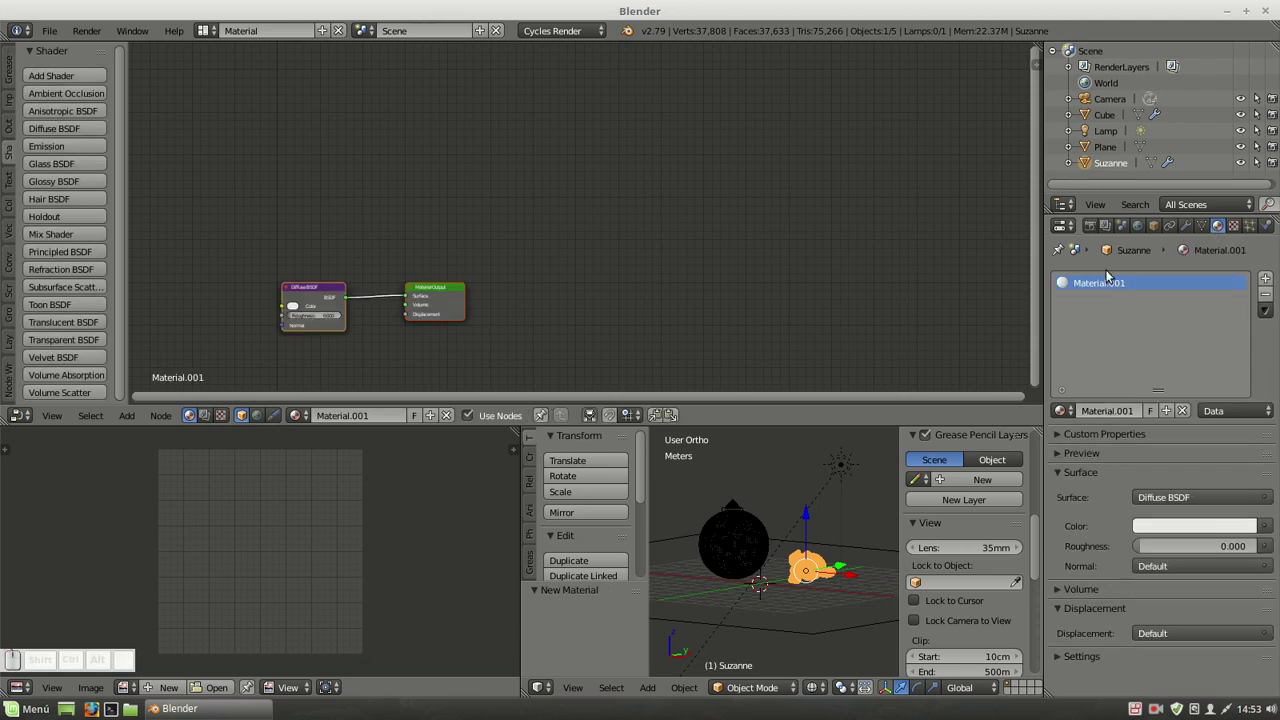
click(328, 290)
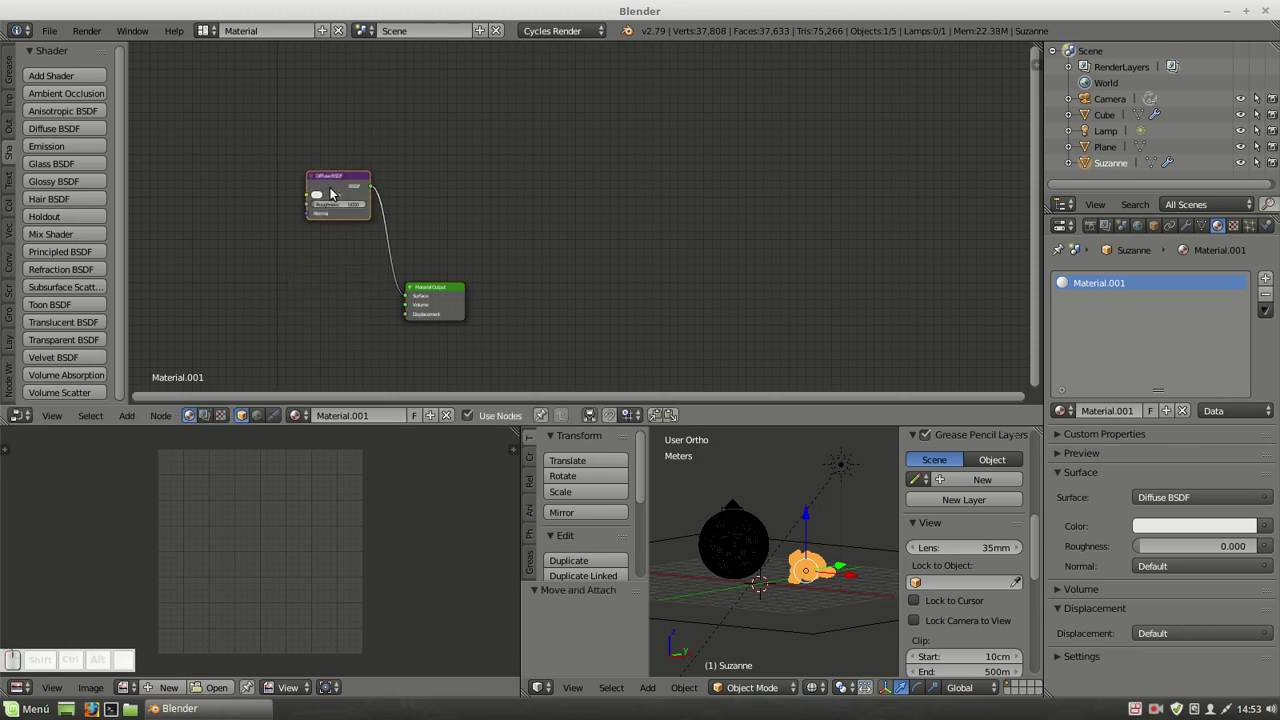
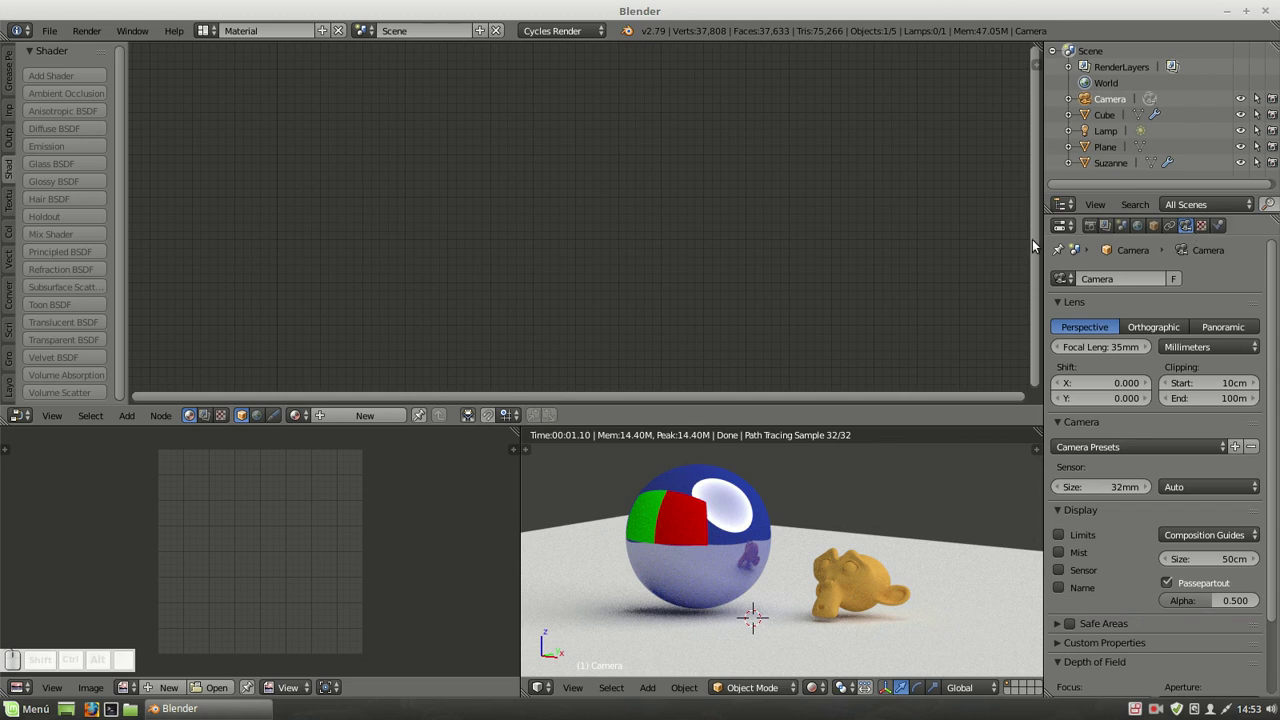
click(1098, 145)
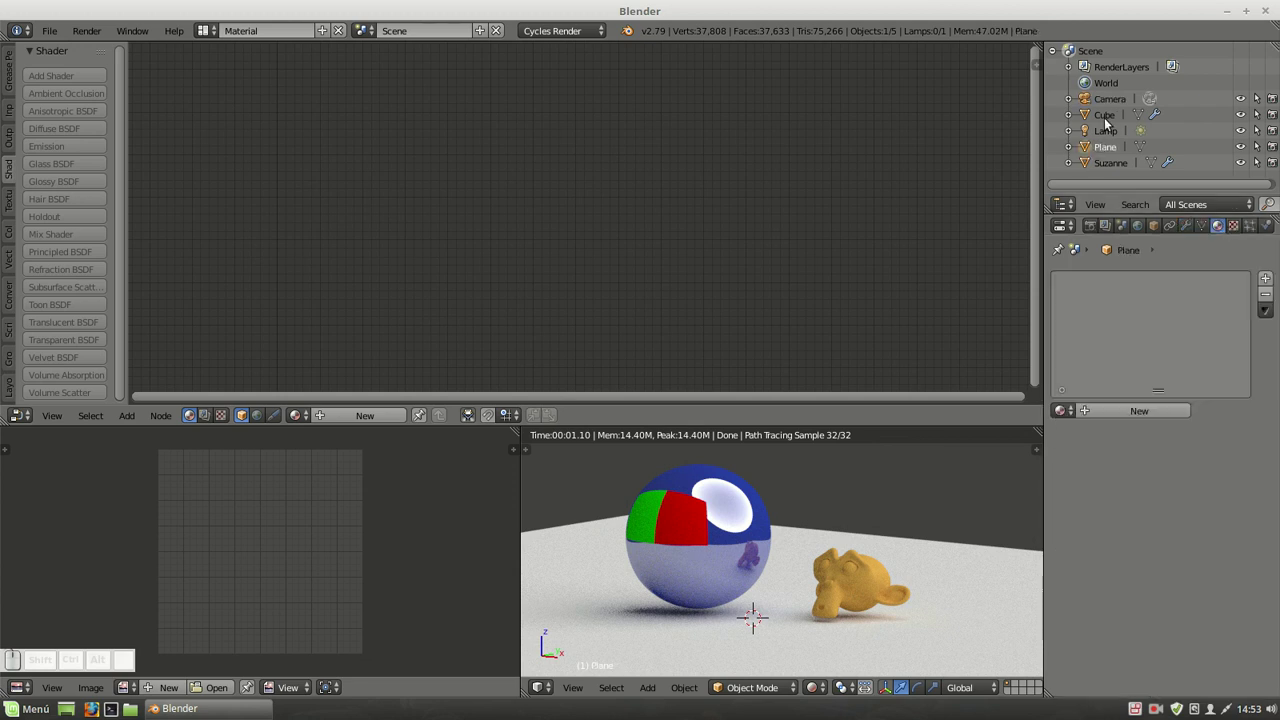
Select the sphere and darken its Diffuse BSDF blue in the colour picker.
click(1110, 117)
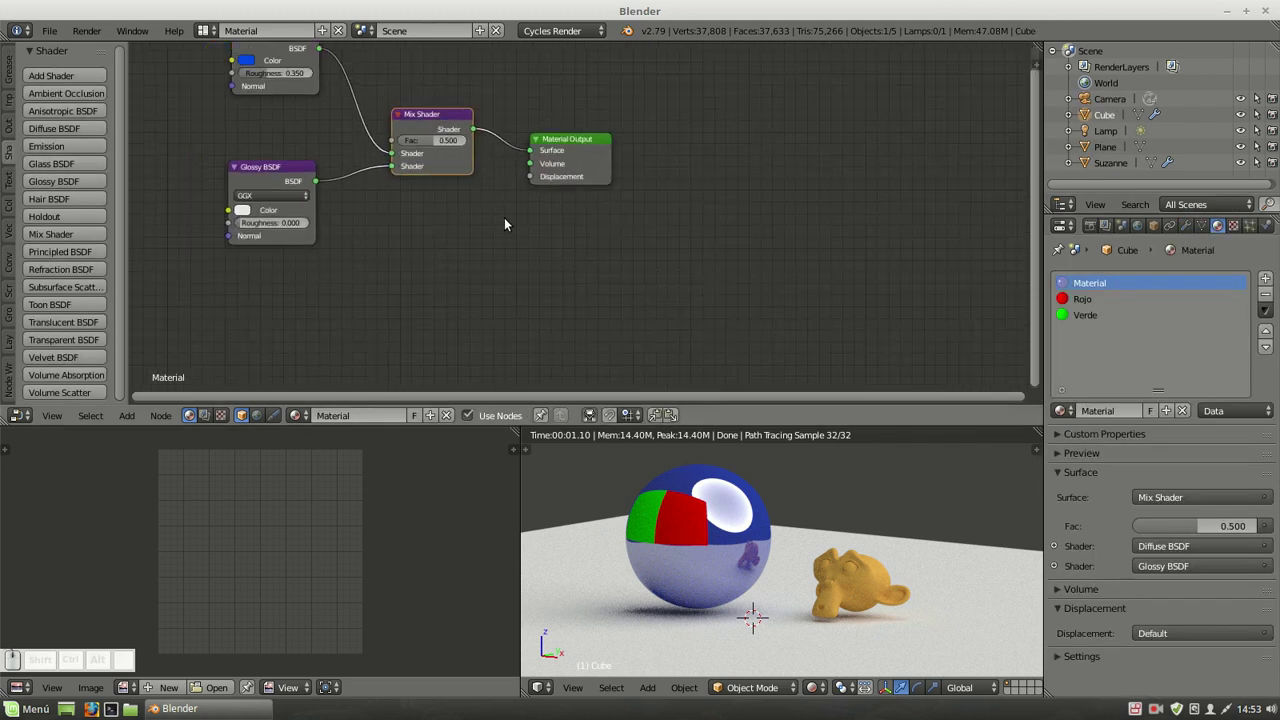
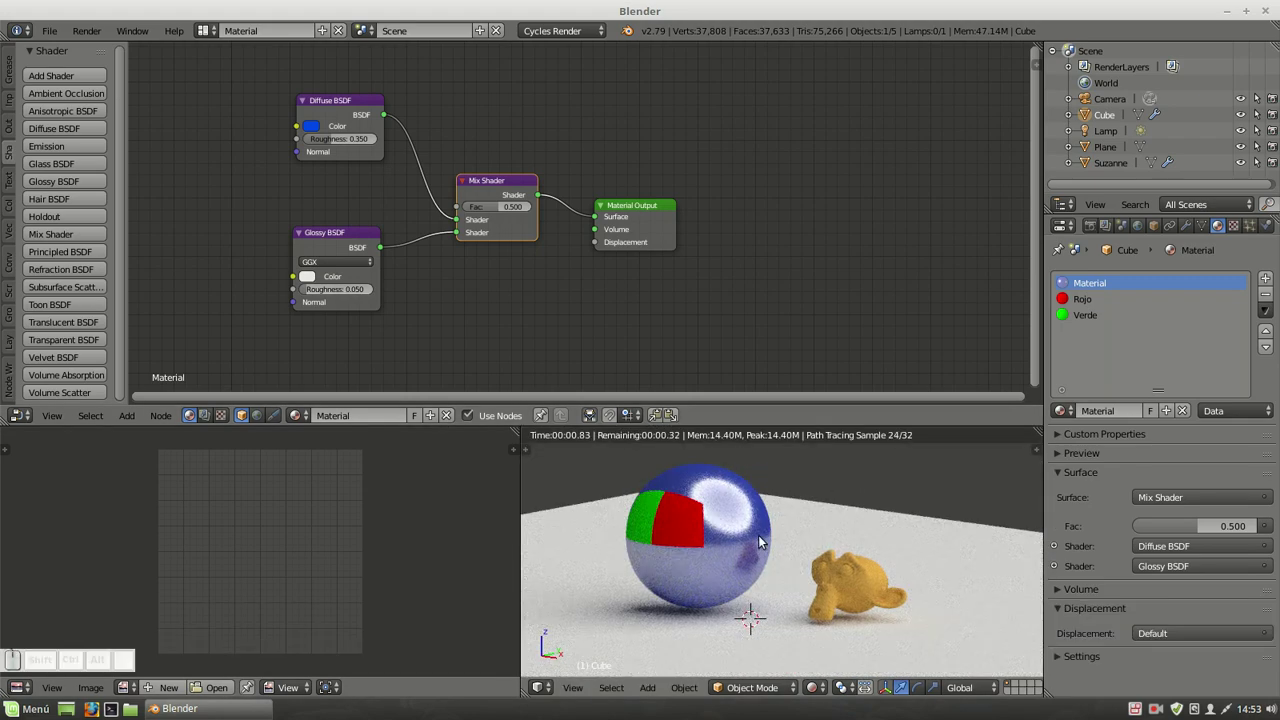
click(328, 135)
drag(408, 172, 635, 190)
drag(517, 183, 517, 181)
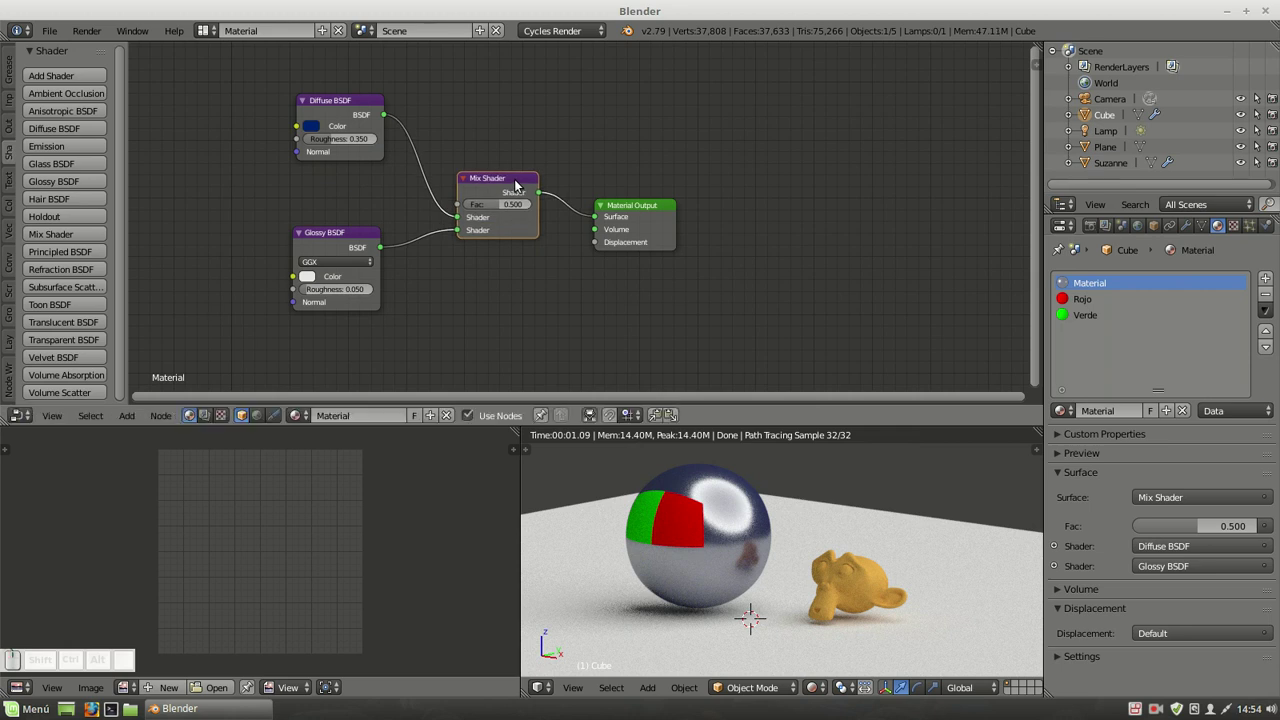
Set the Glossy roughness to 0.050 and darken the Diffuse colour further.
click(342, 237)
click(348, 106)
click(485, 180)
click(346, 103)
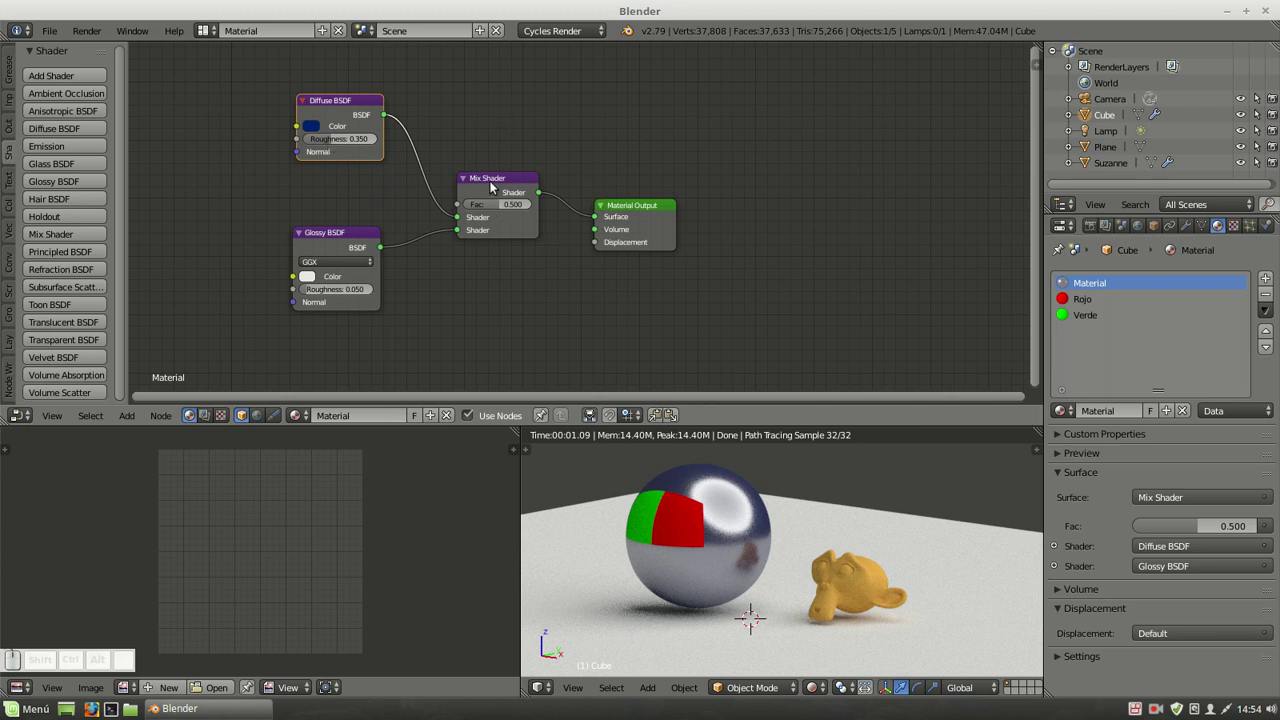
Try the Mix Shader factor at 1.000, then set it to exactly 0.5.
drag(498, 184, 502, 211)
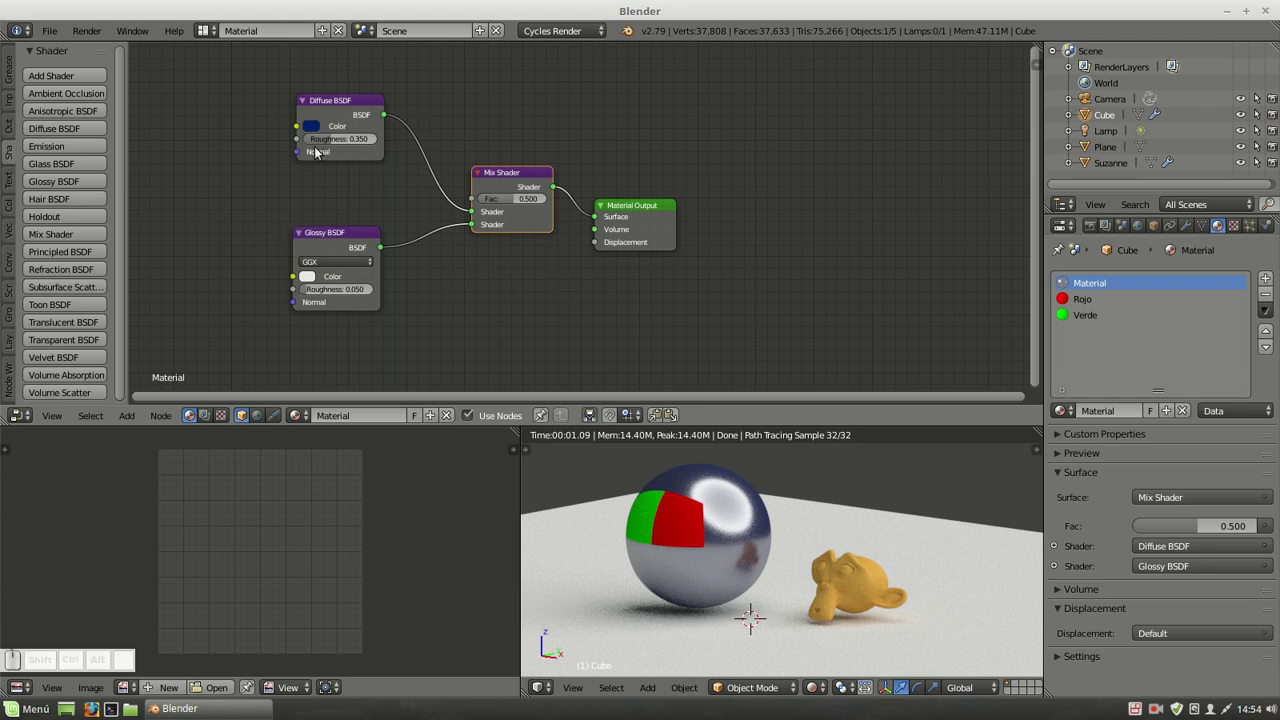
click(330, 232)
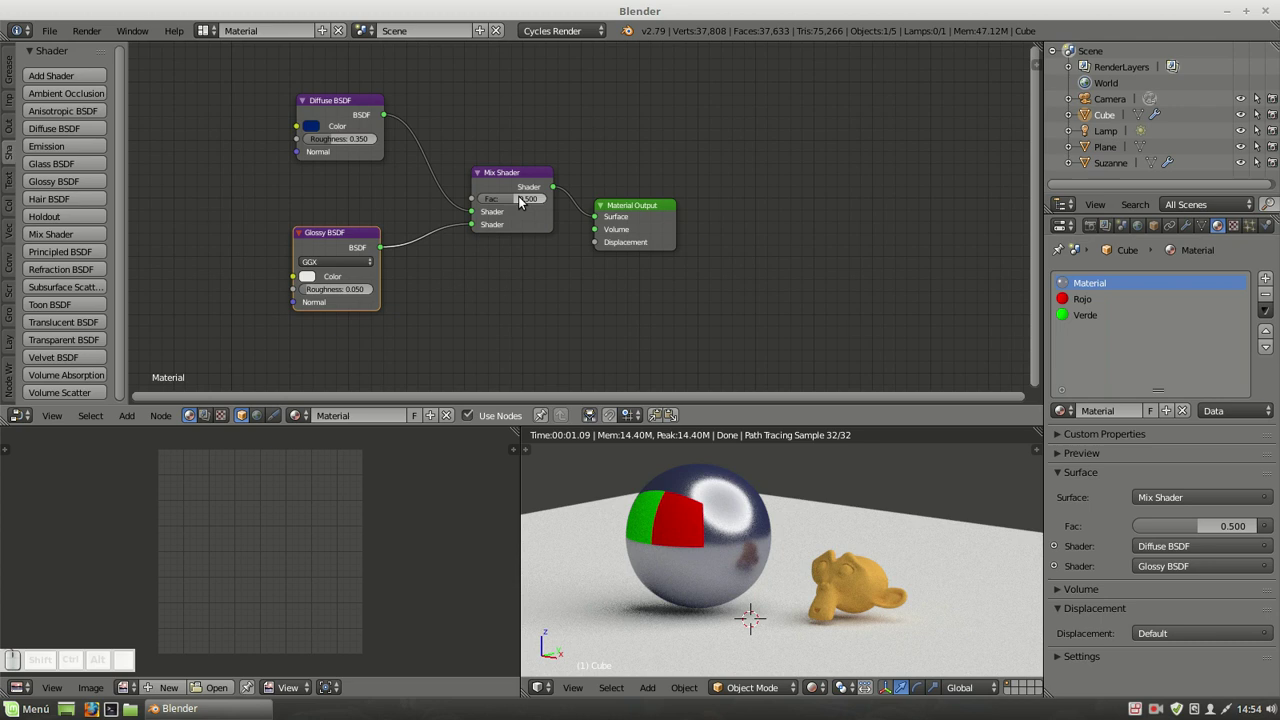
drag(515, 205, 544, 203)
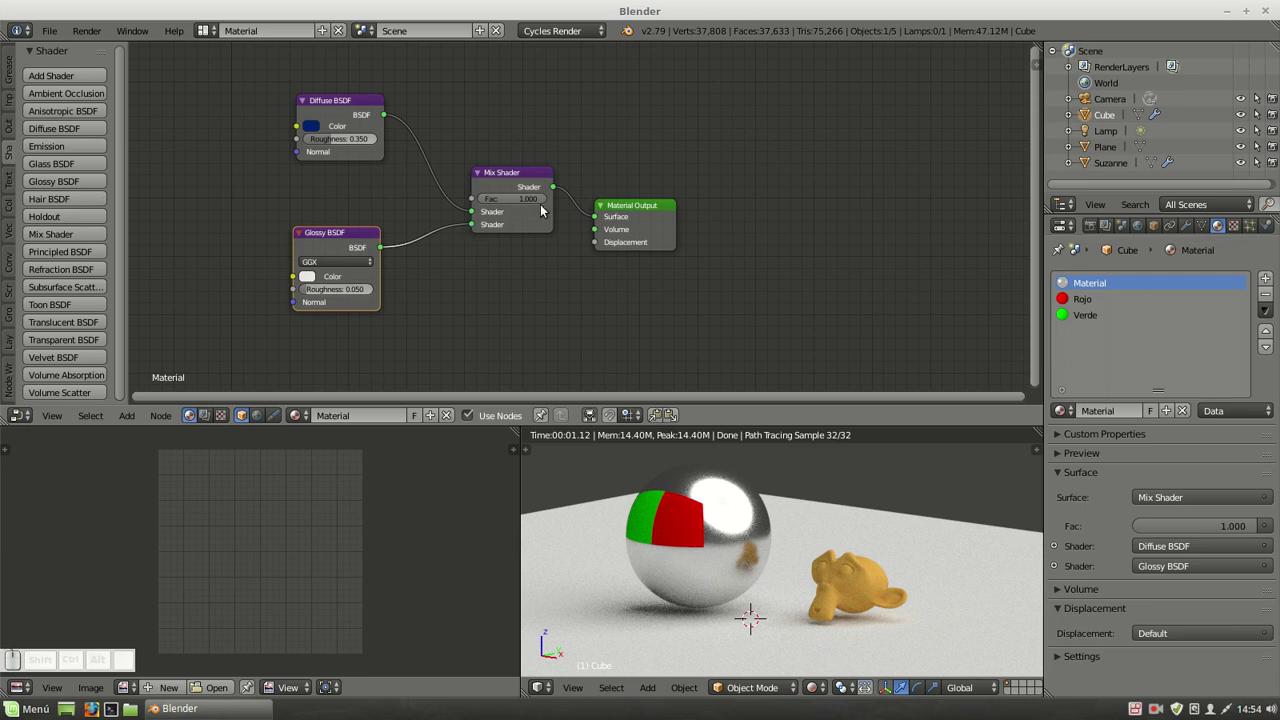
drag(546, 198, 483, 201)
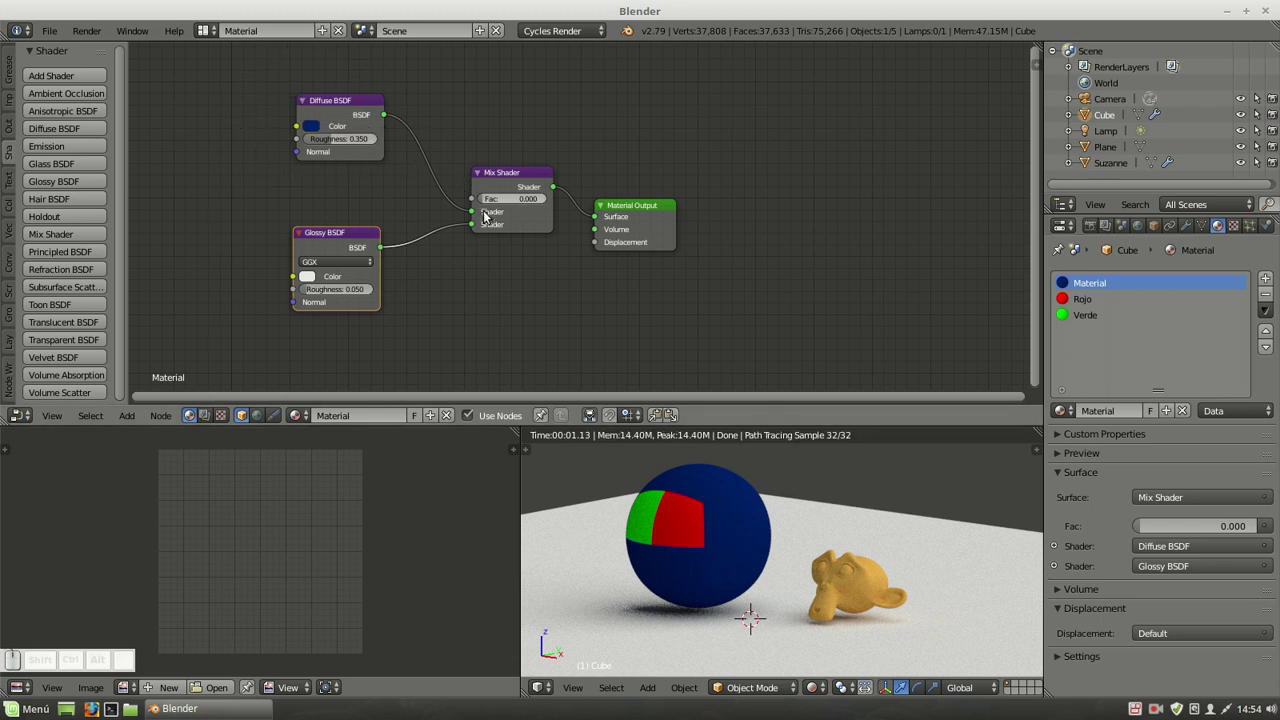
click(514, 199)
text(0.5)
key(Return)
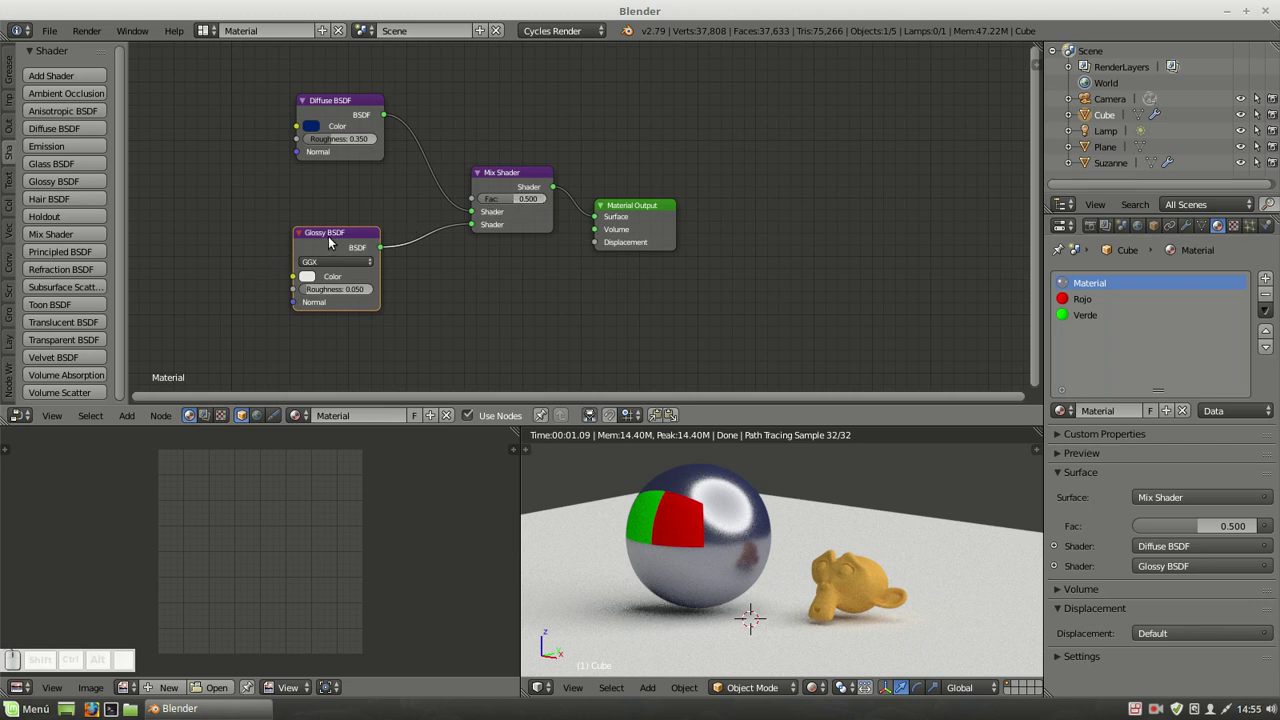
Select the Diffuse BSDF and Glossy BSDF nodes in turn, then shift the Diffuse BSDF node slightly.
drag(333, 242, 333, 242)
key(m)
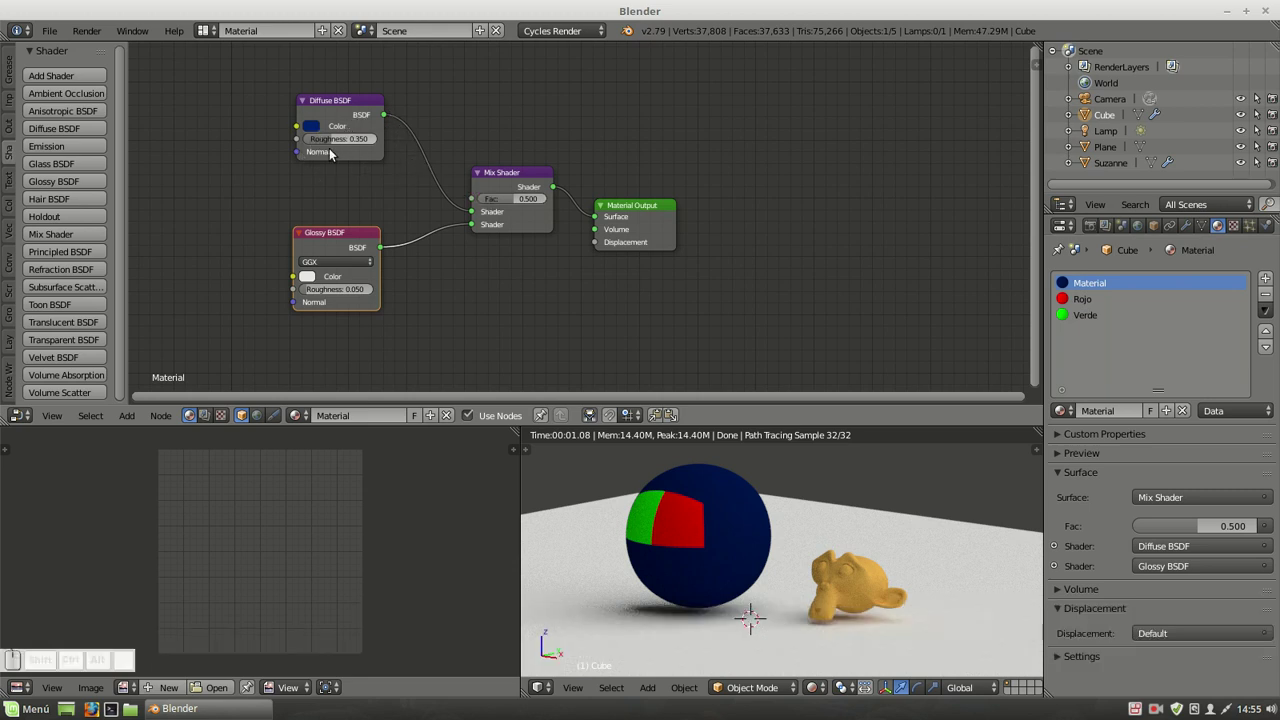
click(350, 104)
key(m)
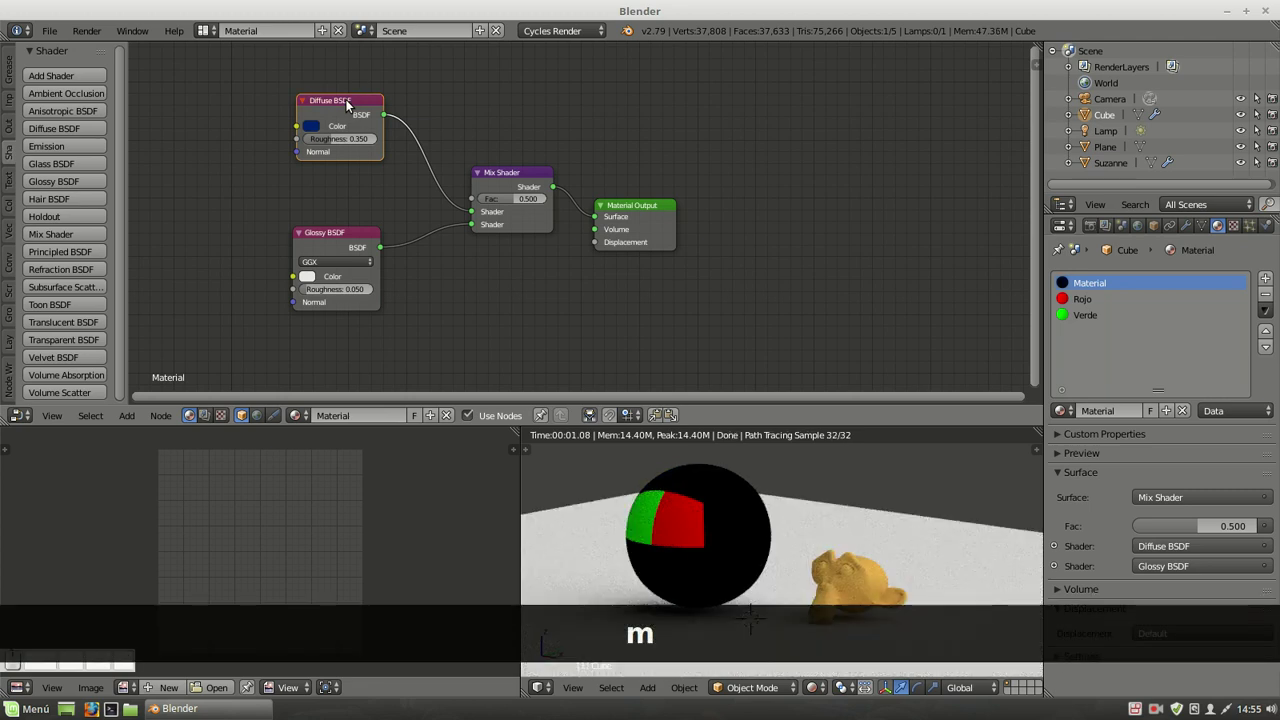
key(m)
click(350, 238)
key(m)
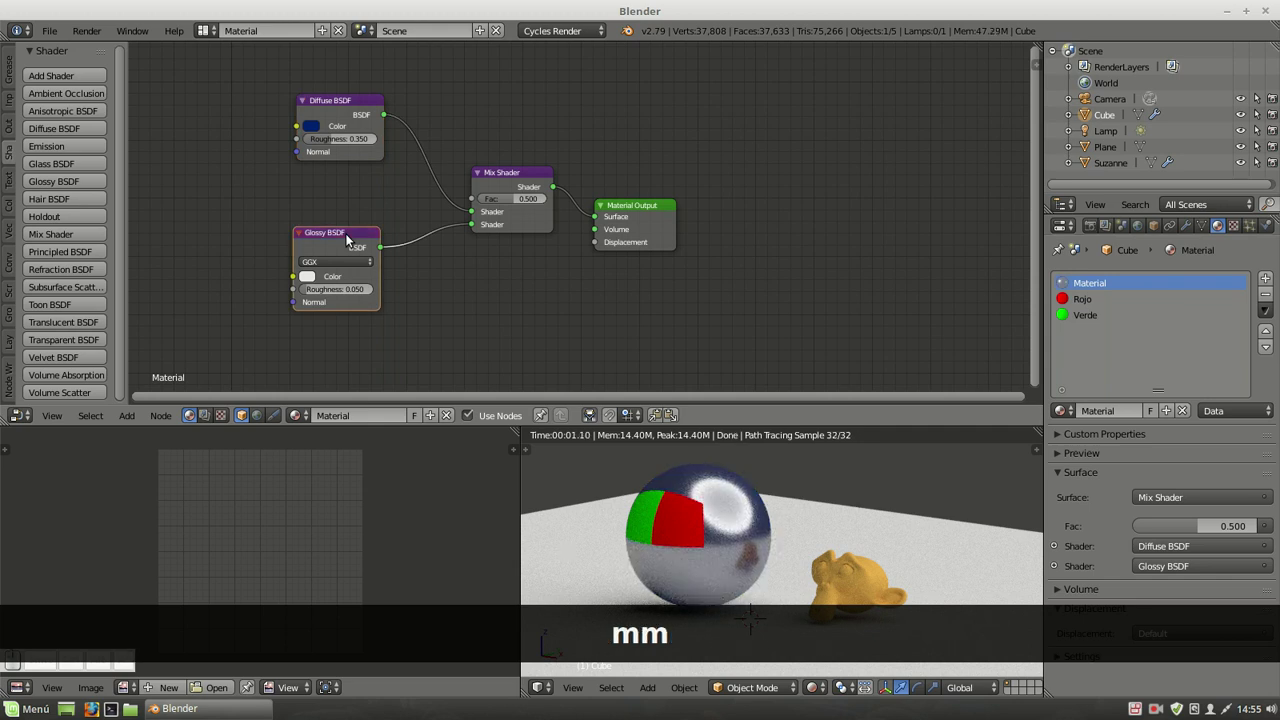
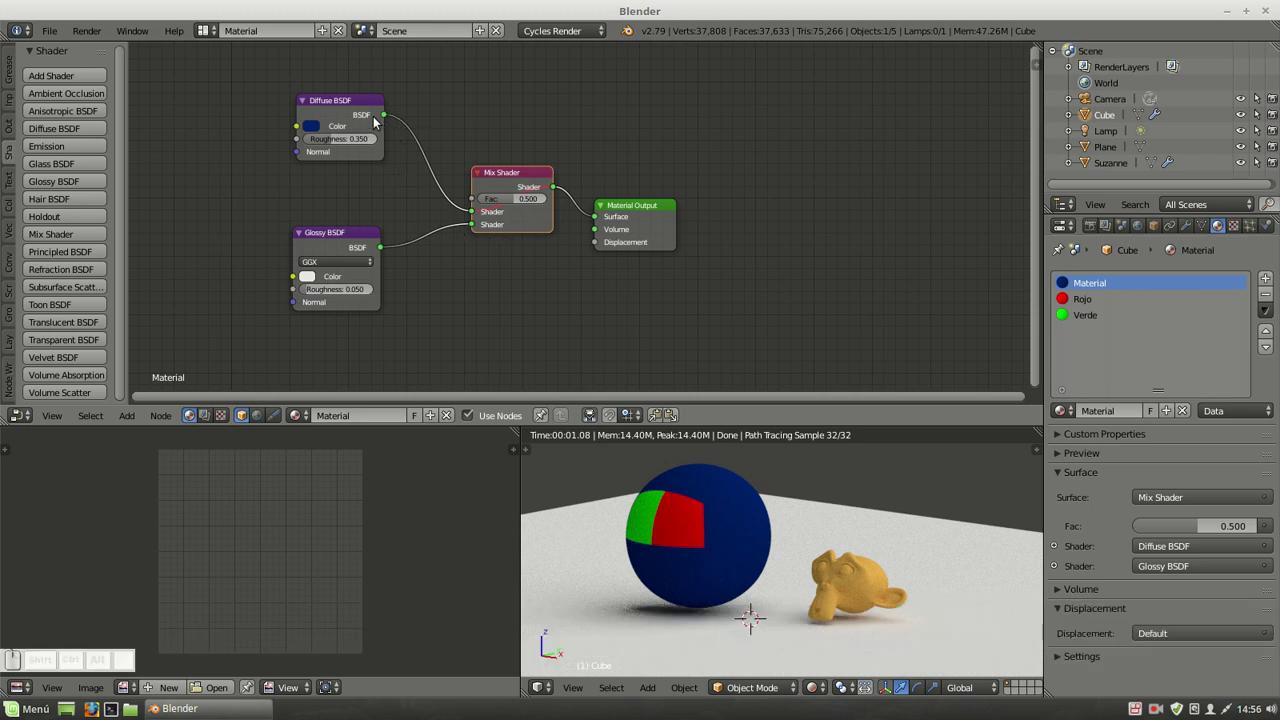
drag(358, 98, 504, 202)
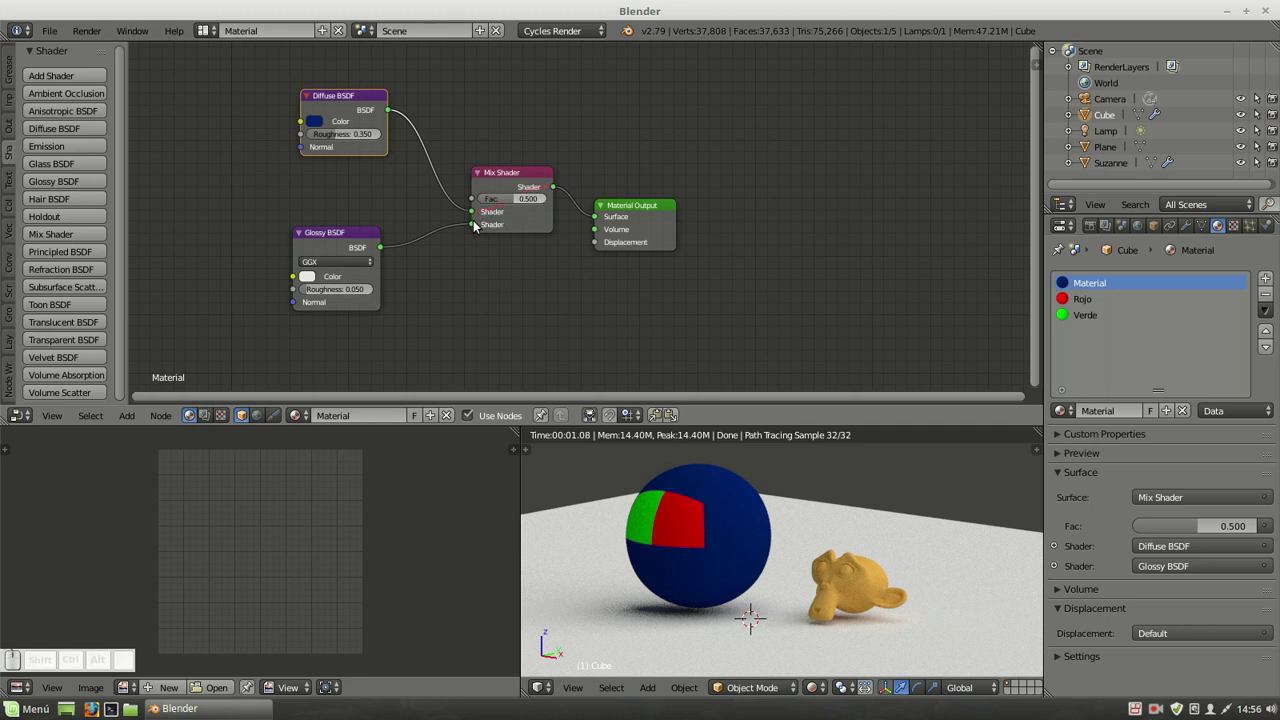
click(480, 228)
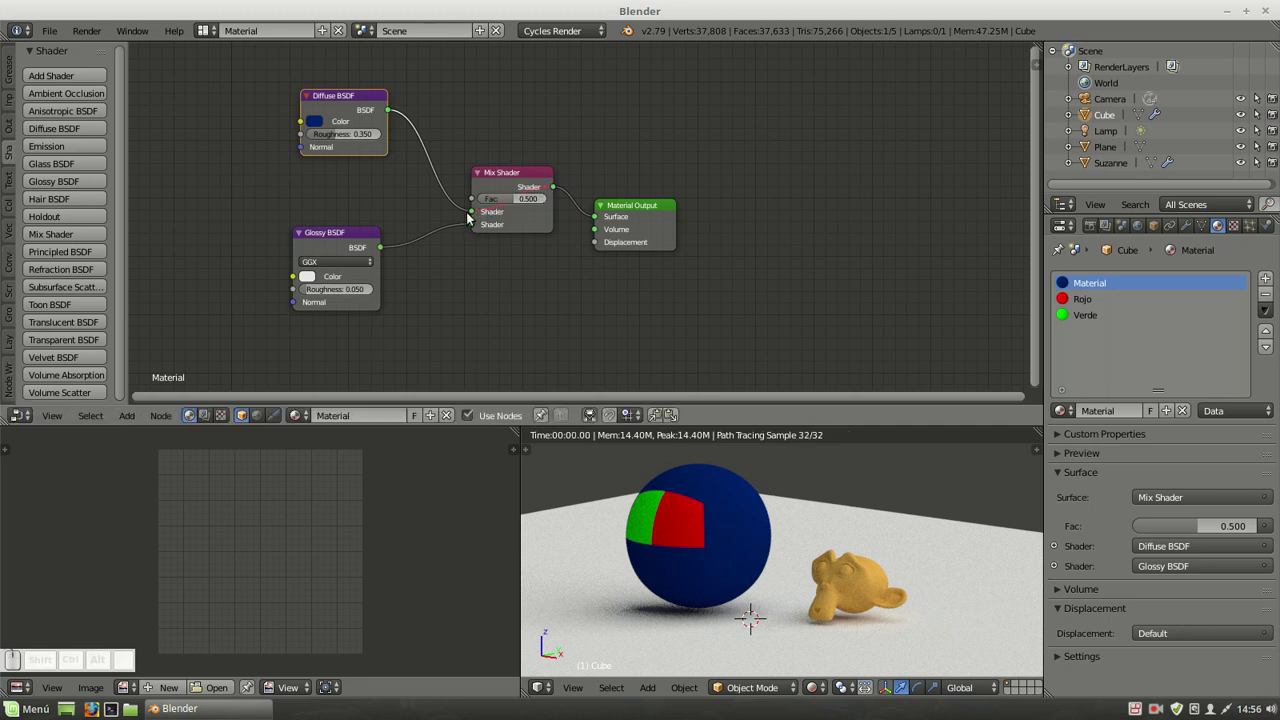
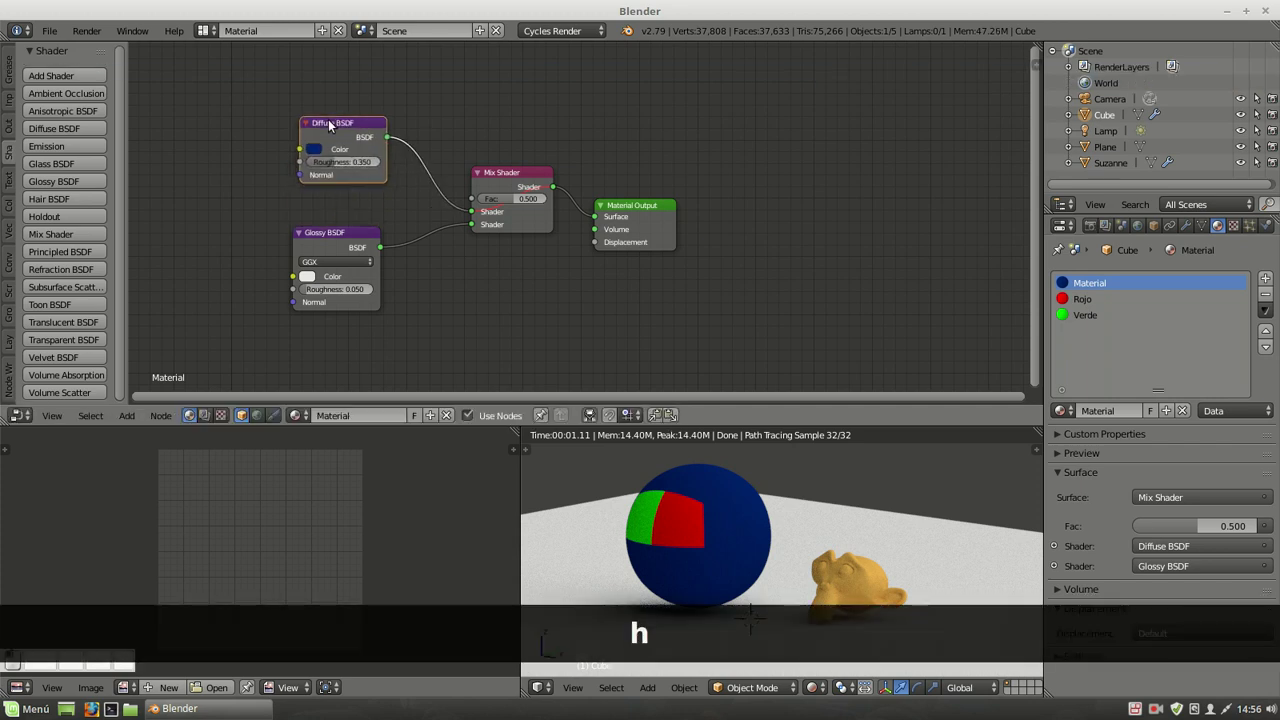
key(ctrl+h)
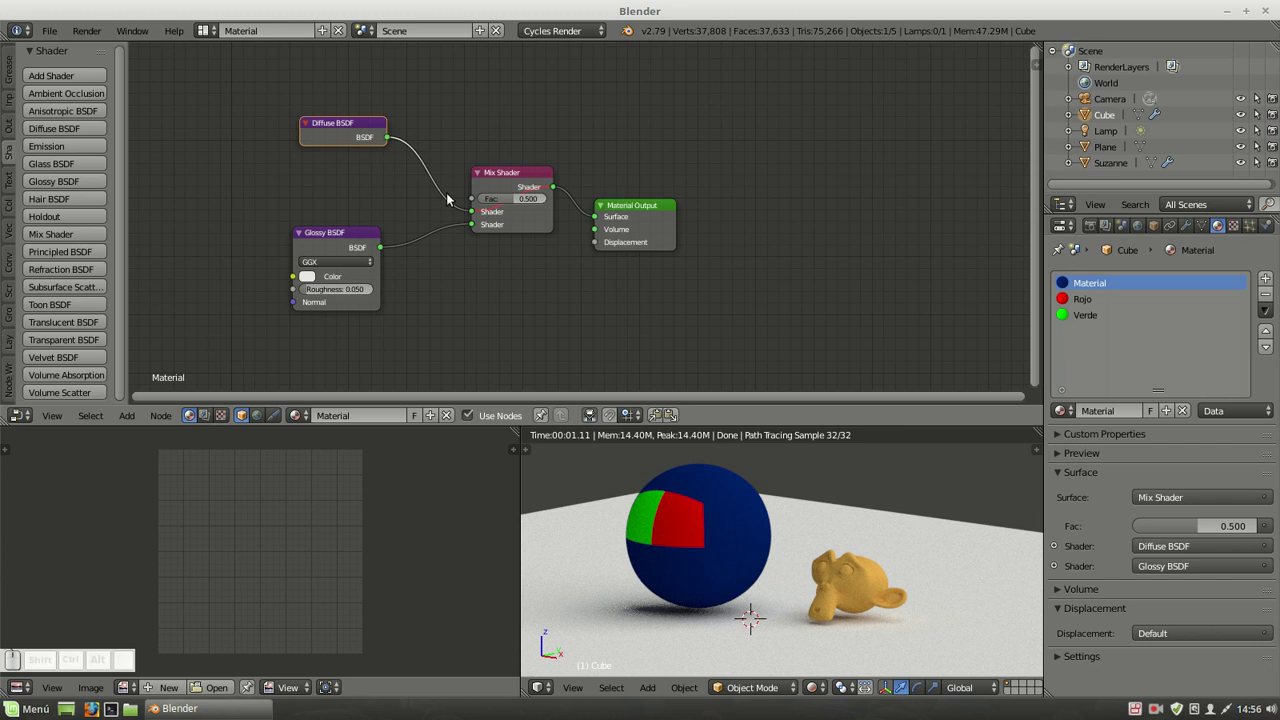
click(507, 176)
key(m)
key(ctrl+h)
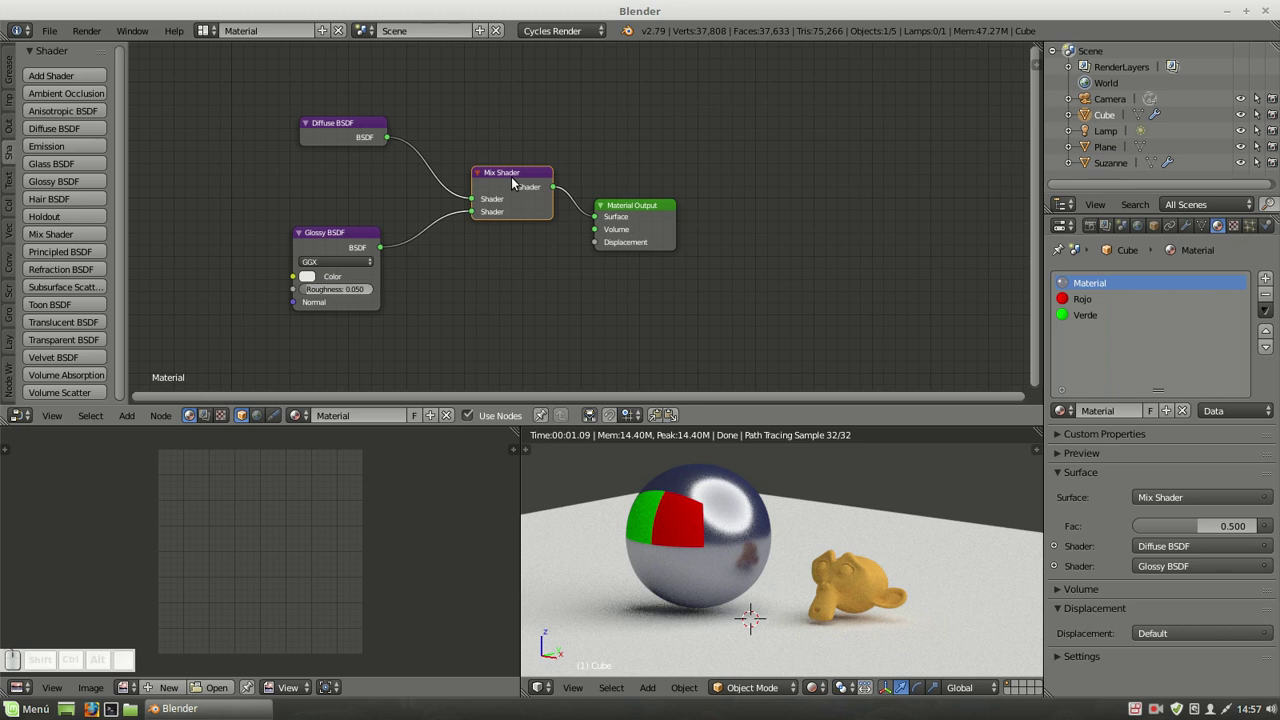
key(ctrl+h)
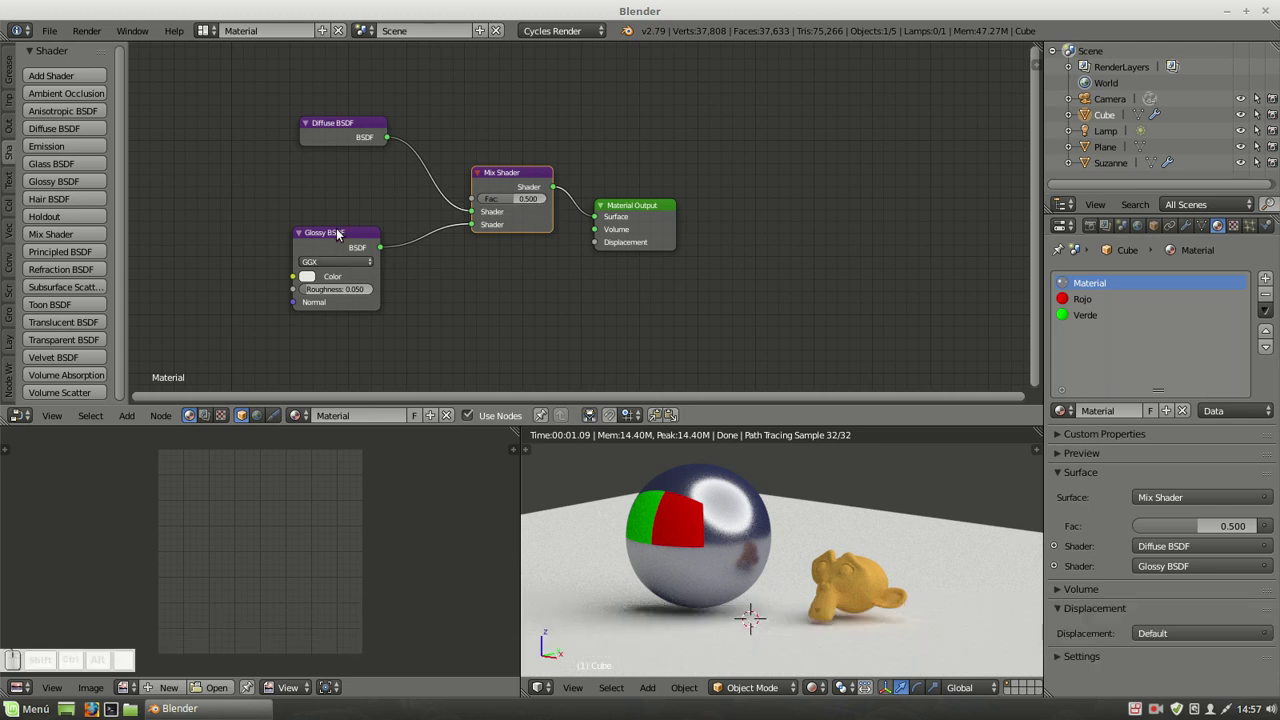
click(338, 236)
key(ctrl+h)
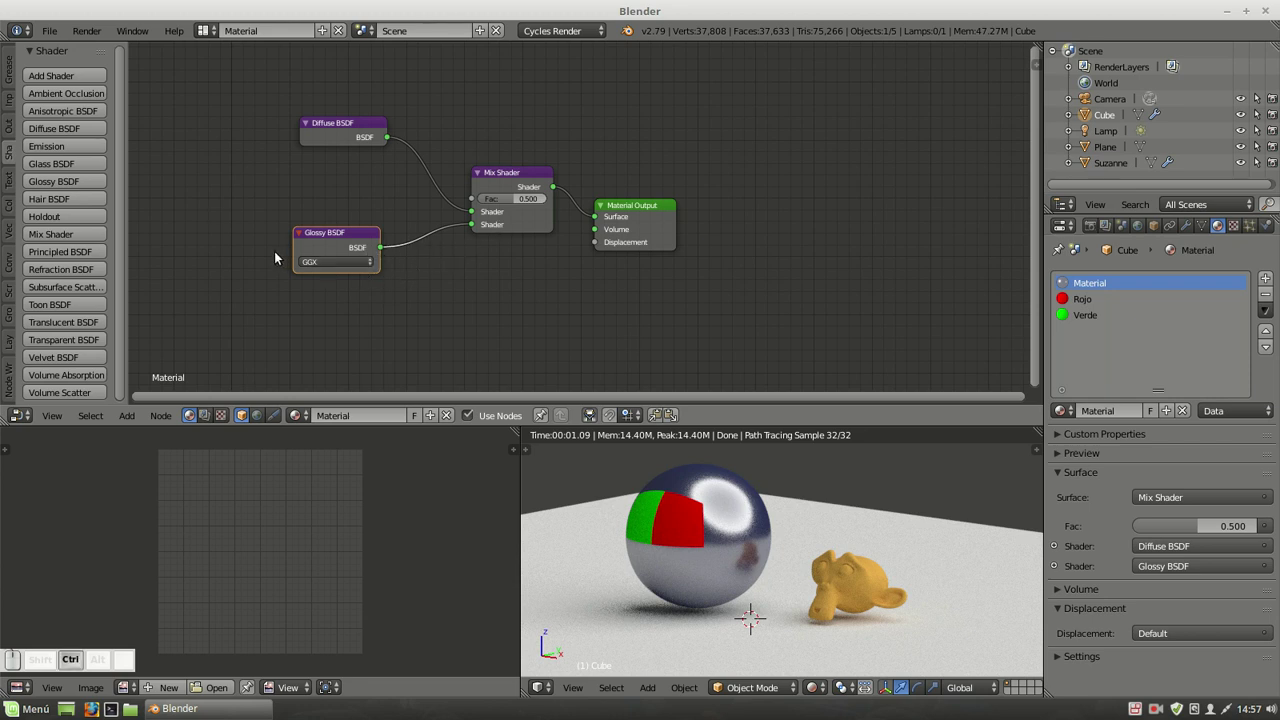
key(ctrl+h)
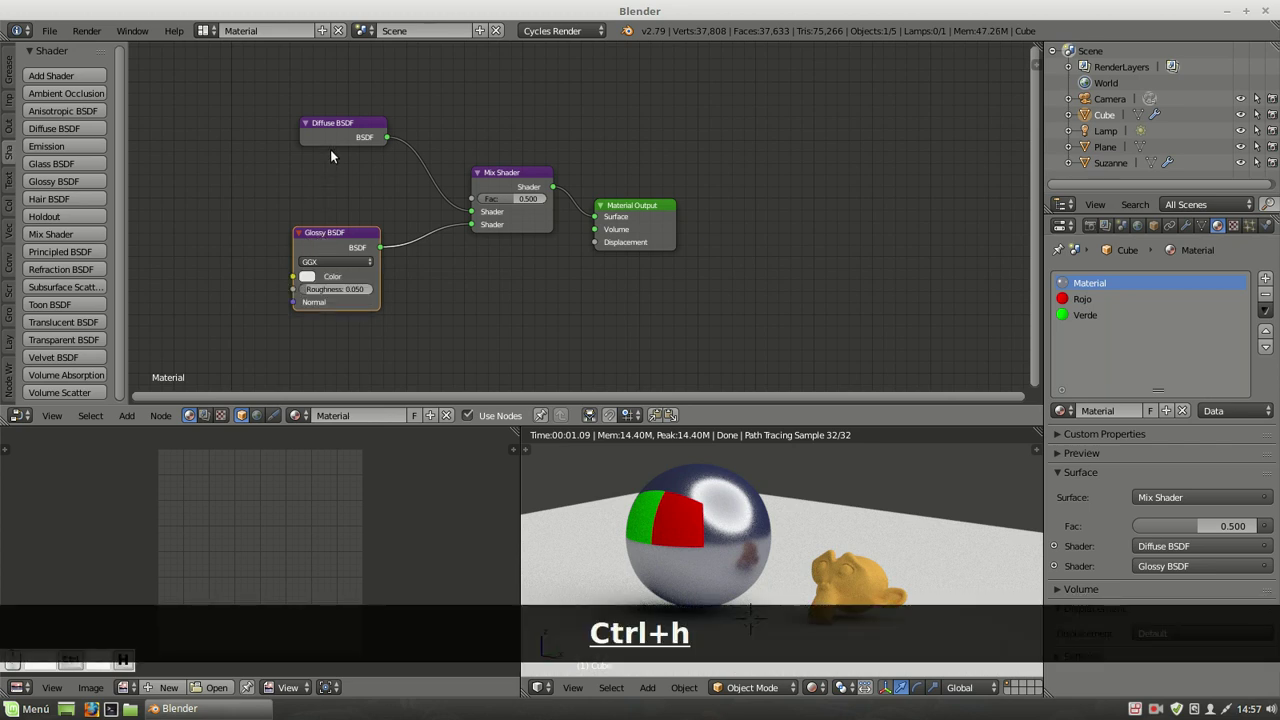
key(ctrl+h)
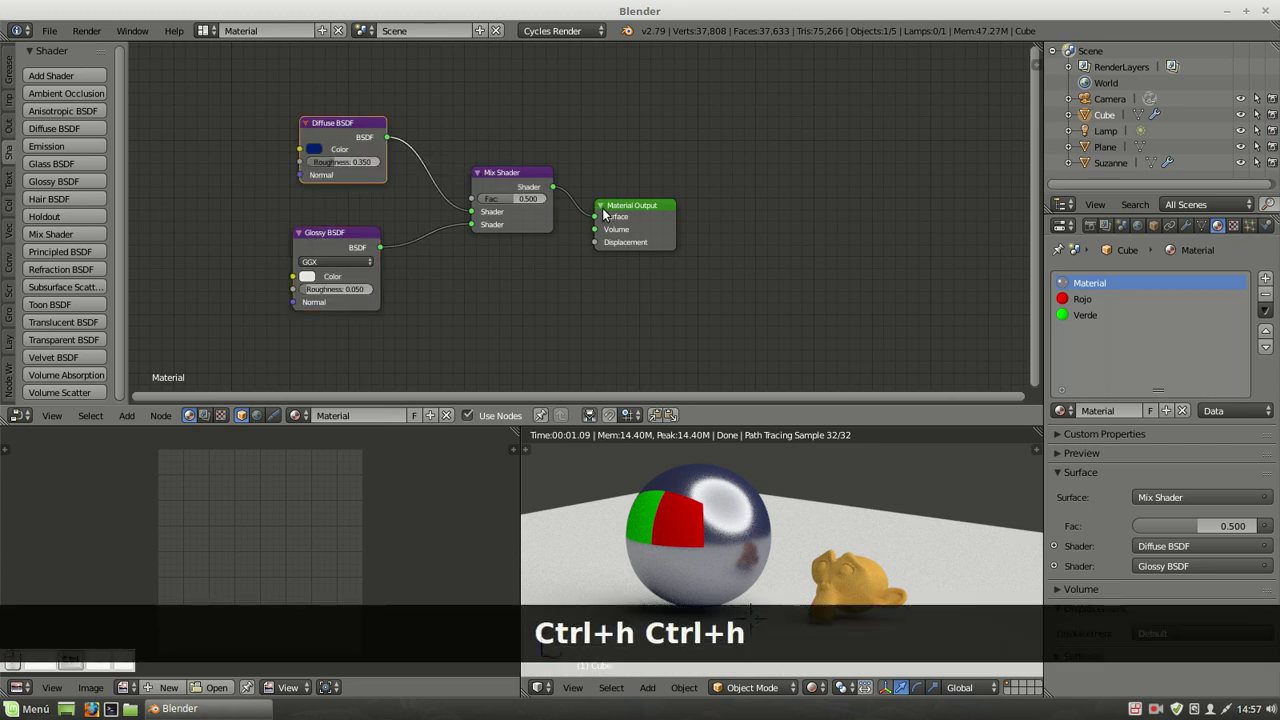
key(ctrl+h)
Maximise the node editor, then confirm in User Preferences Add-ons that Node Wrangler is enabled.
key(ctrl+h)
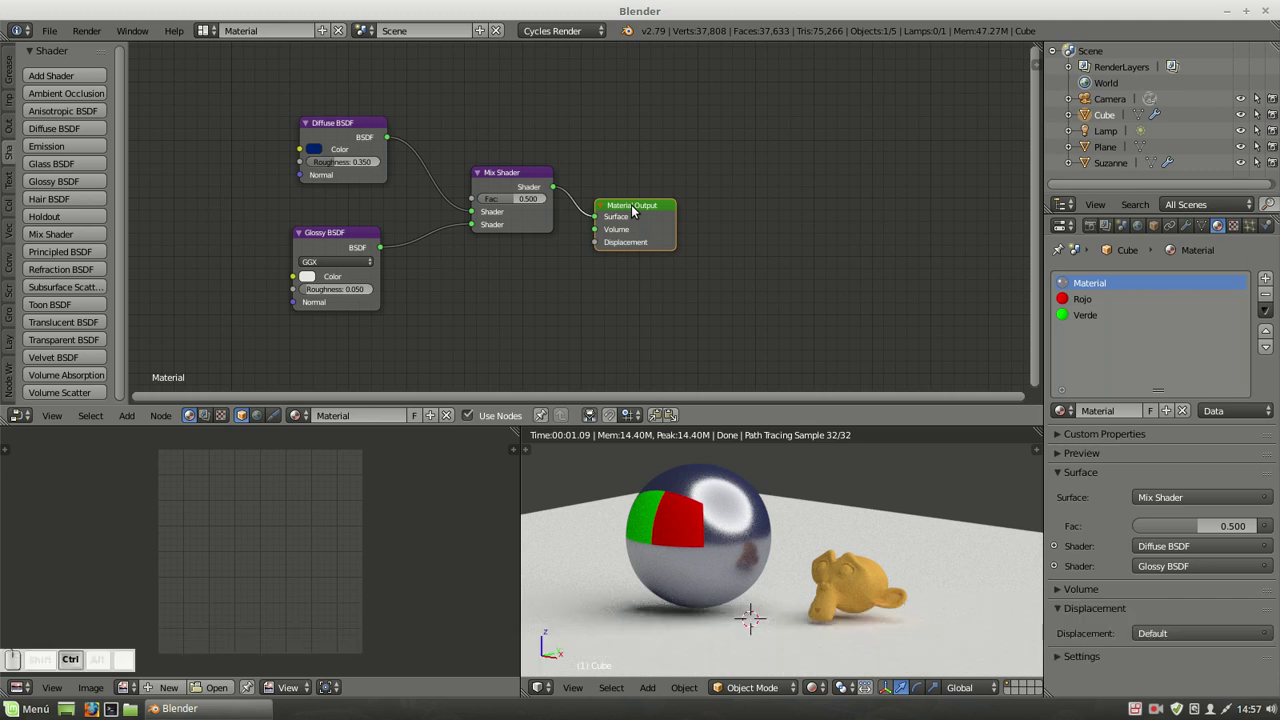
key(ctrl+Up)
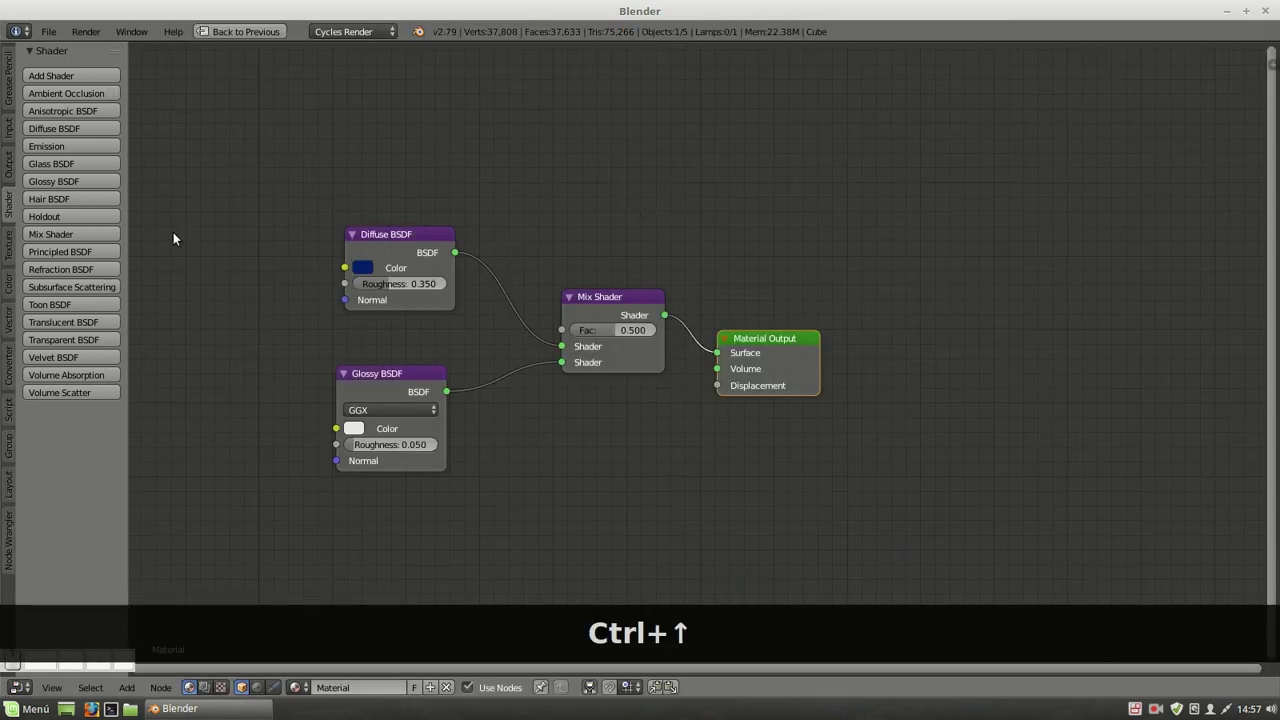
click(50, 33)
click(70, 211)
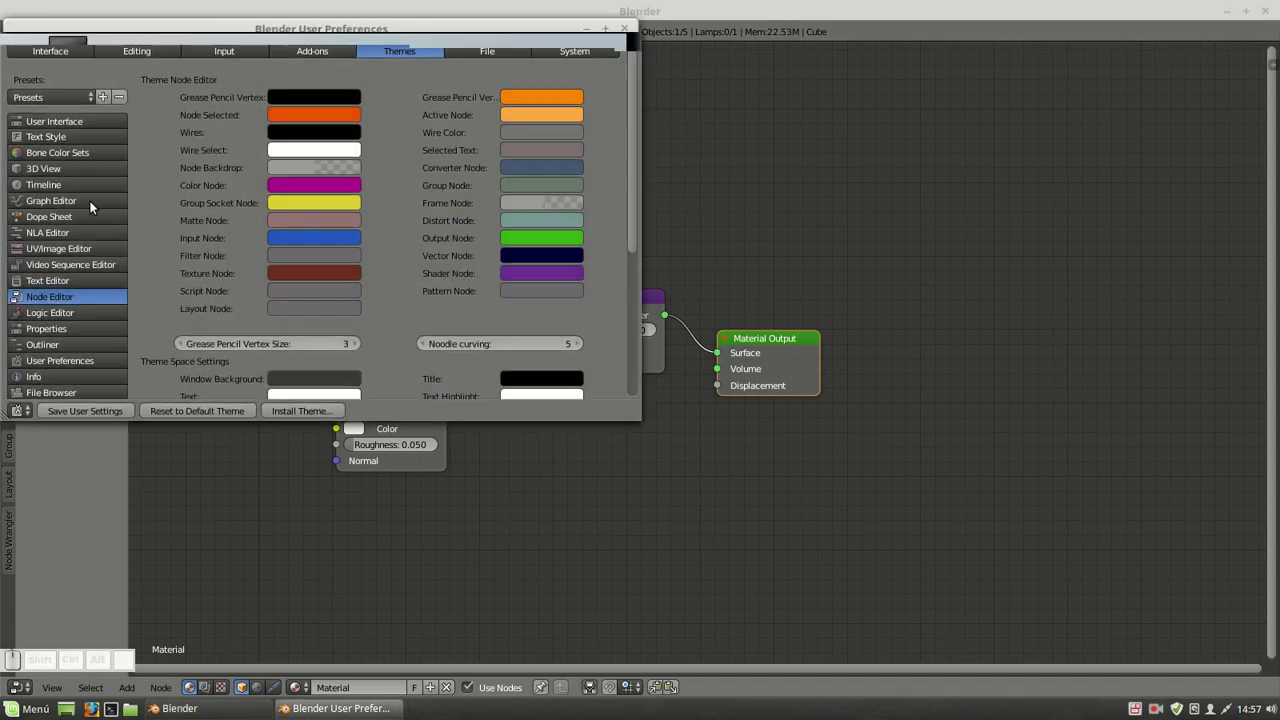
click(313, 55)
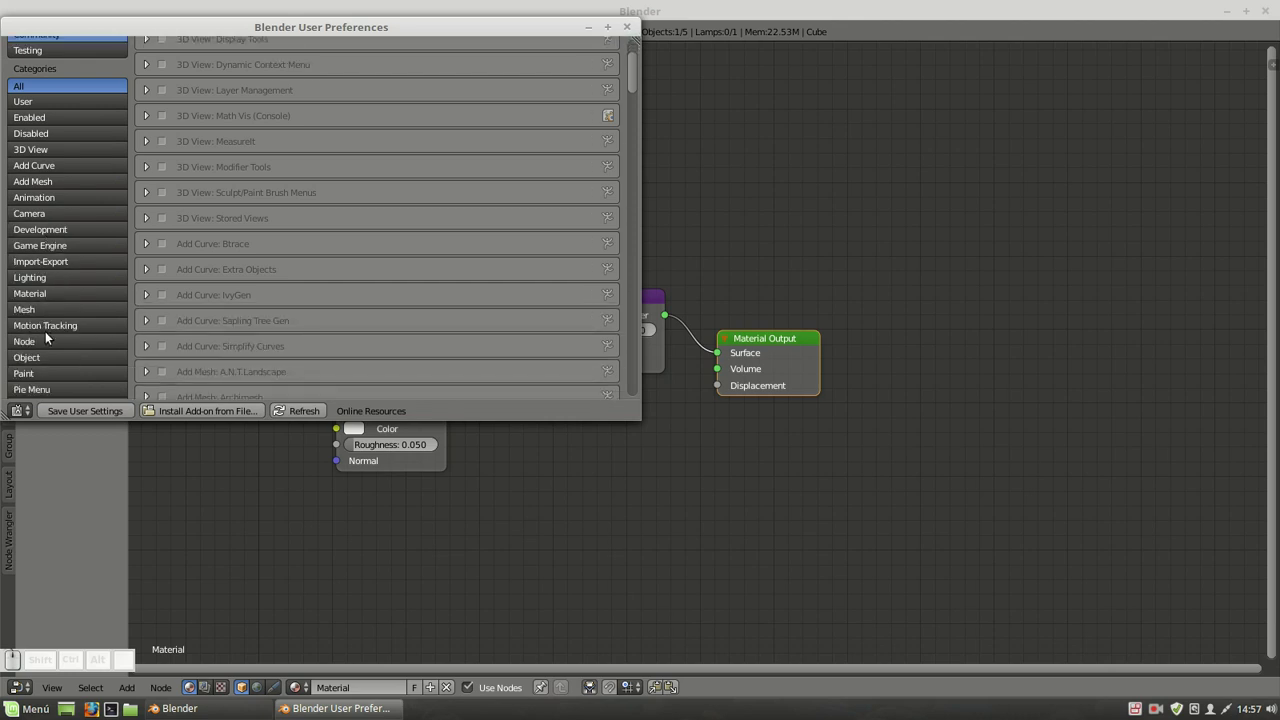
click(38, 345)
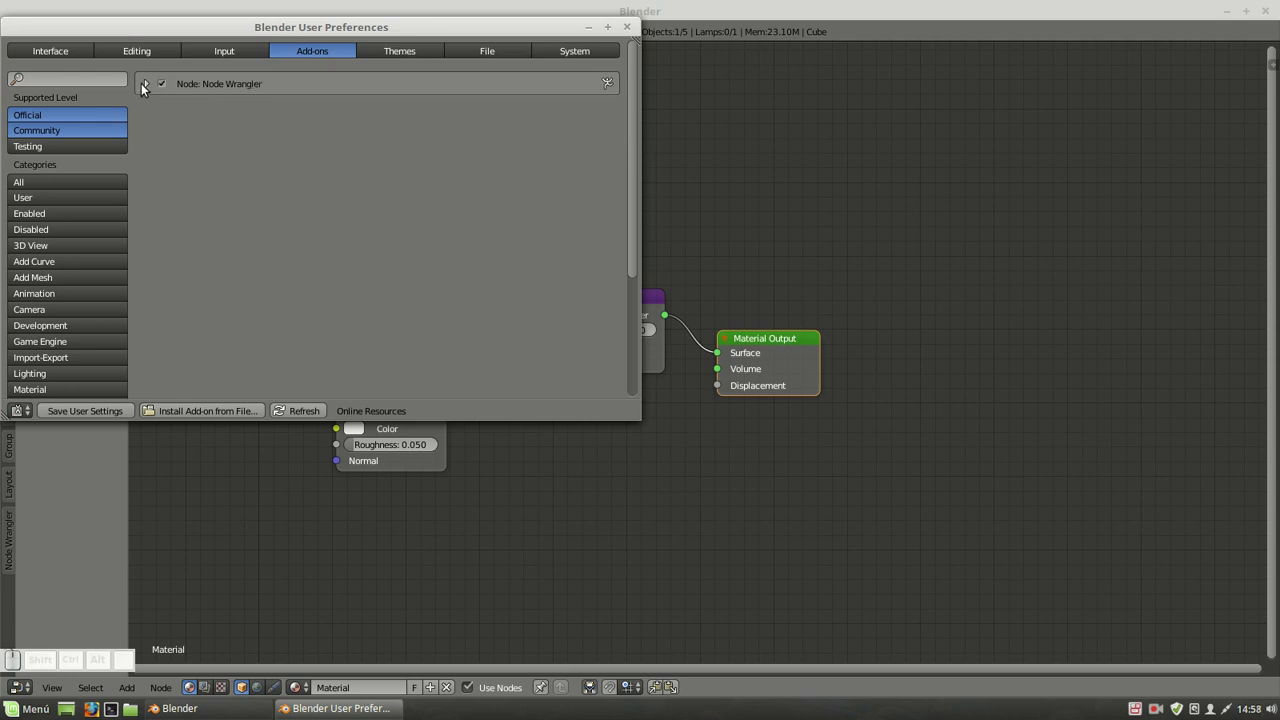
click(146, 86)
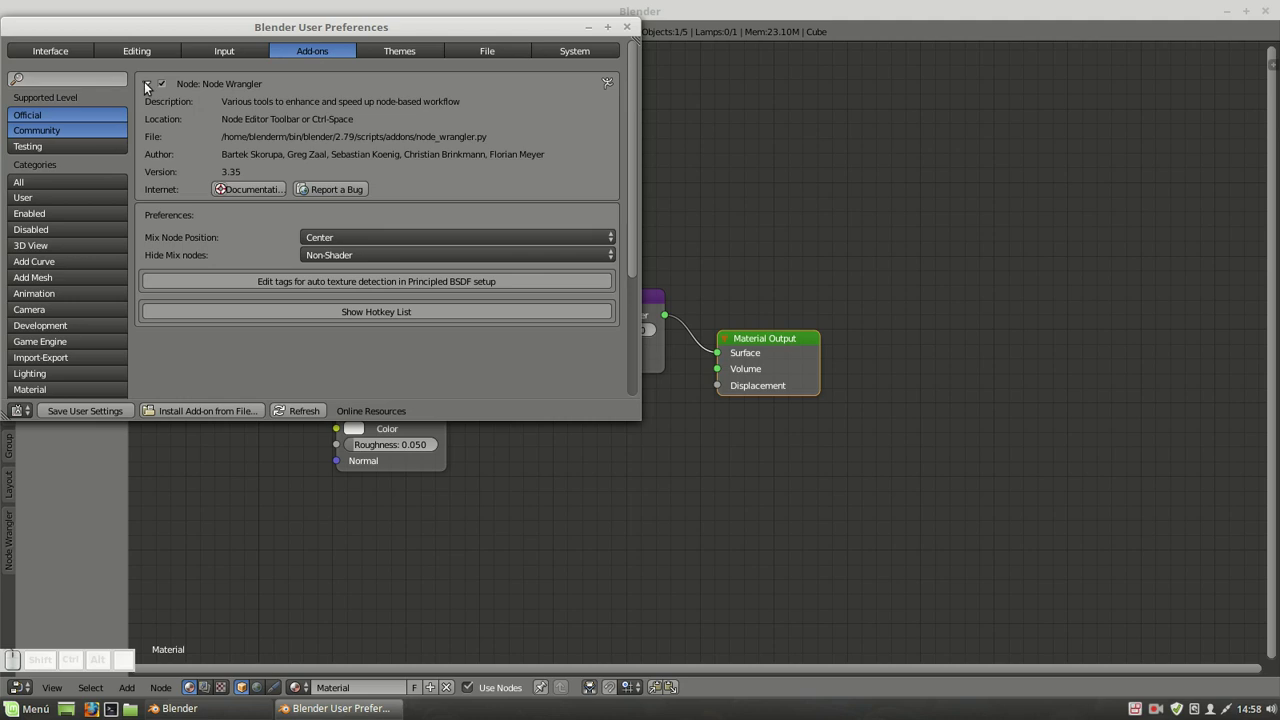
click(148, 86)
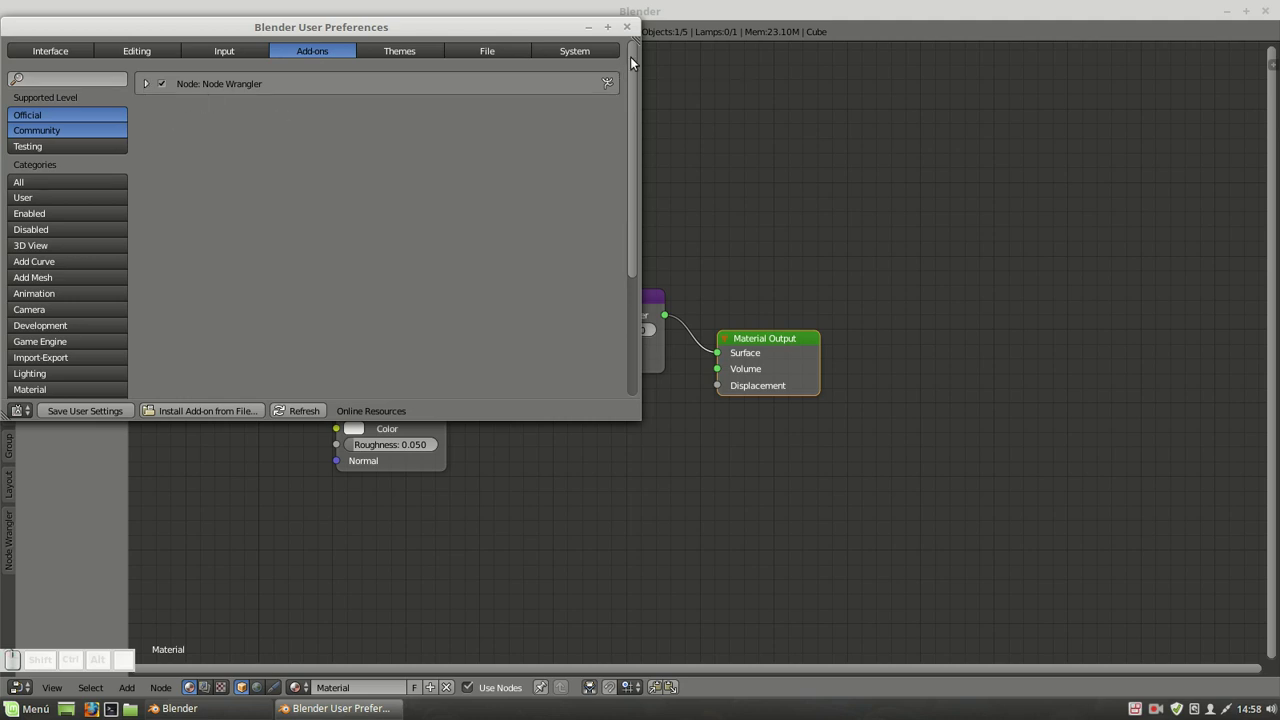
click(629, 30)
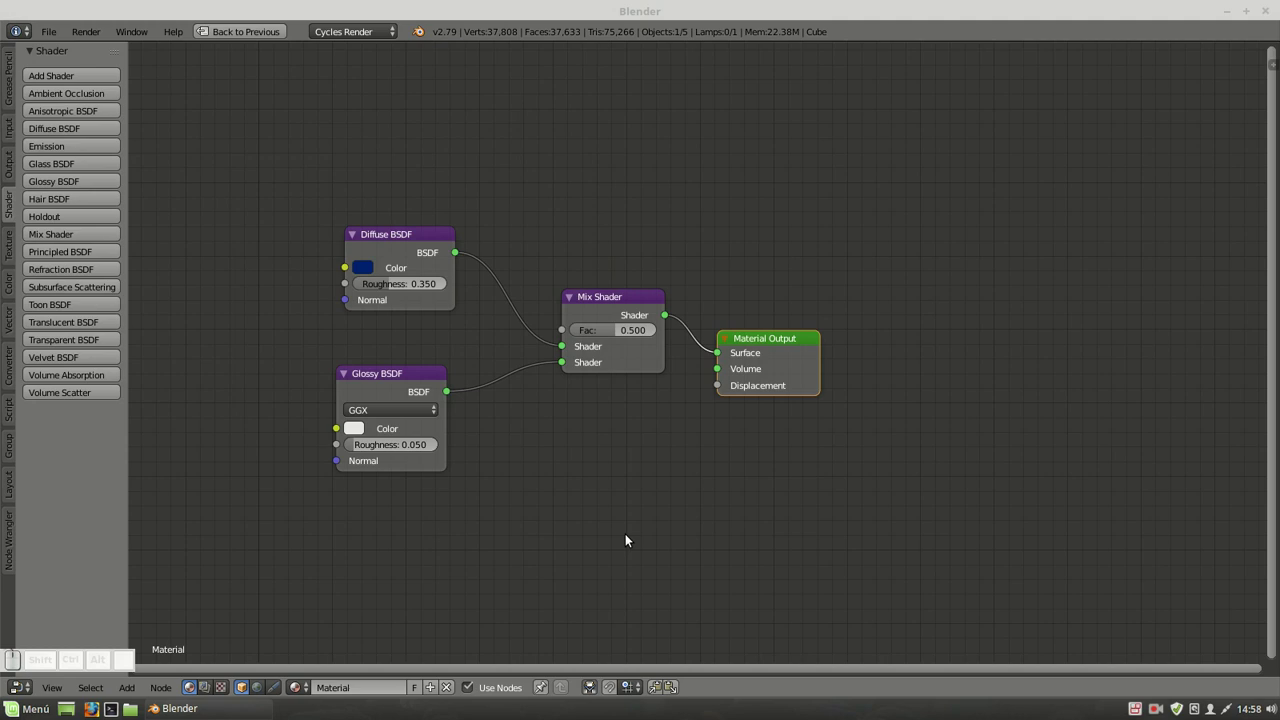
Restore the multi-panel layout, keep the Rojo material and remove the two unused material slots.
key(ctrl+Up)
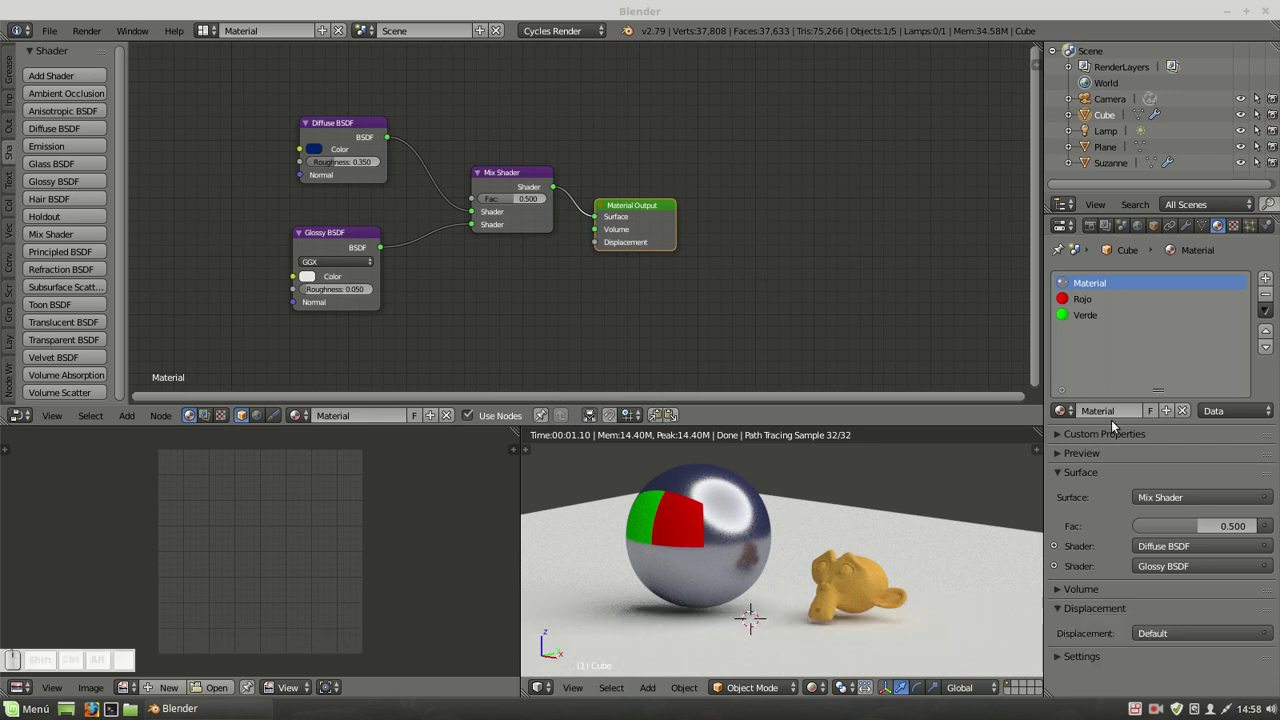
click(1086, 303)
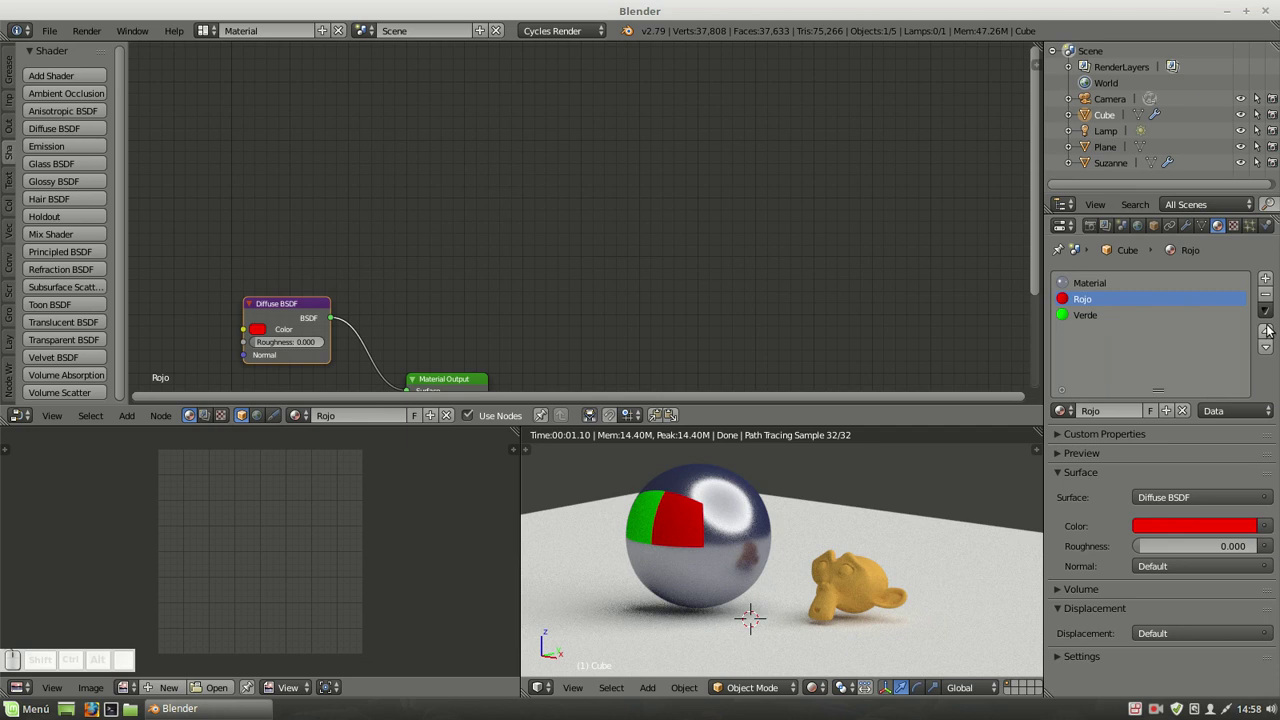
click(1270, 293)
click(1268, 299)
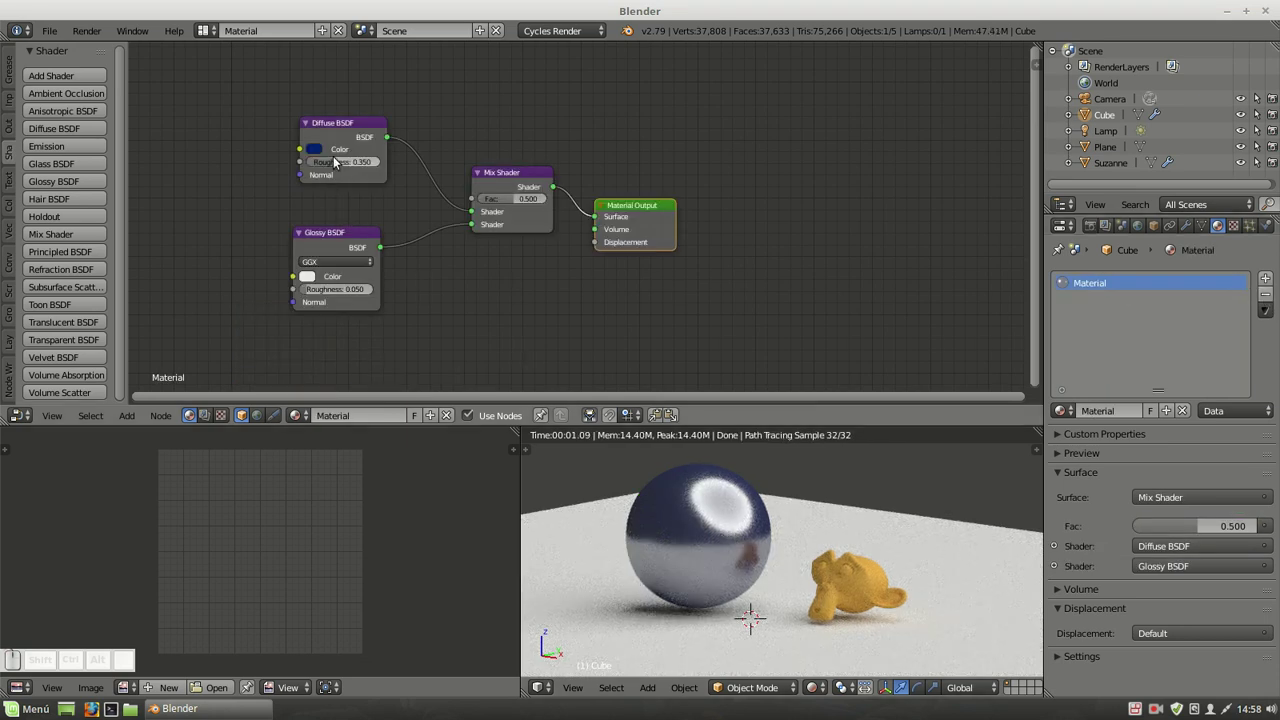
Preview the Diffuse and Glossy BSDFs alone on the sphere, then return the Mix Shader to the output.
drag(344, 128, 330, 127)
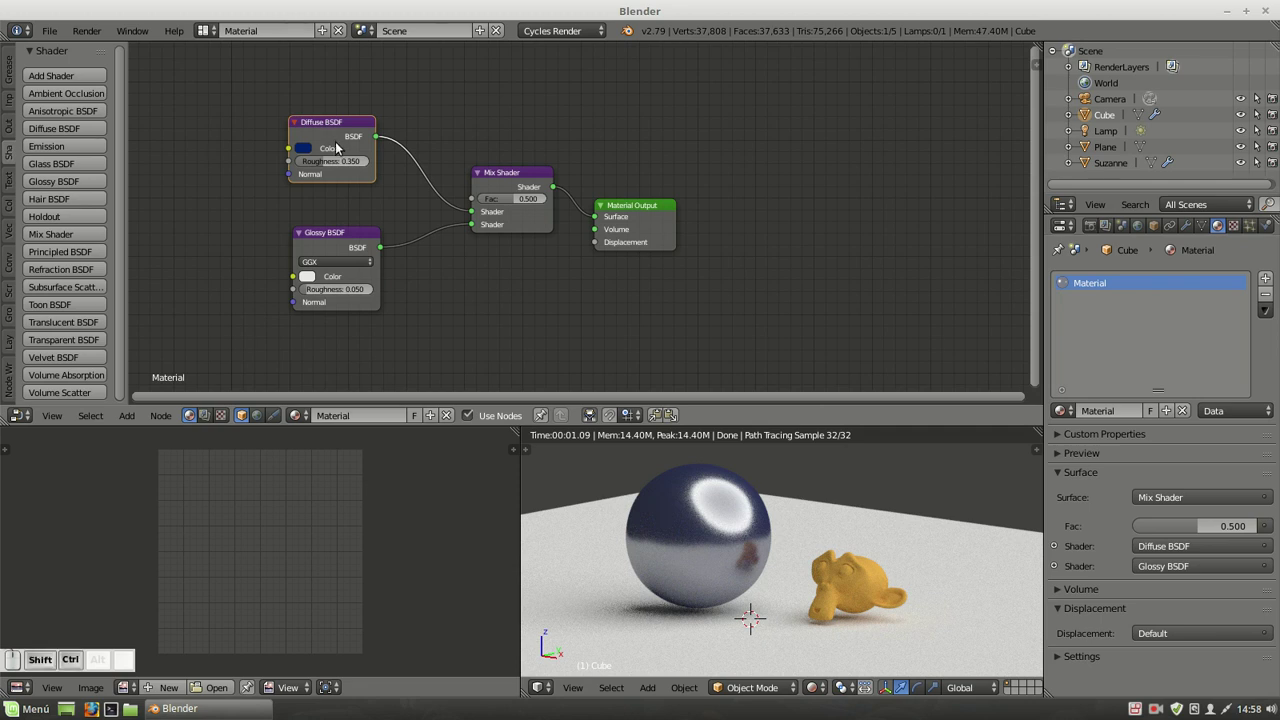
click(338, 139)
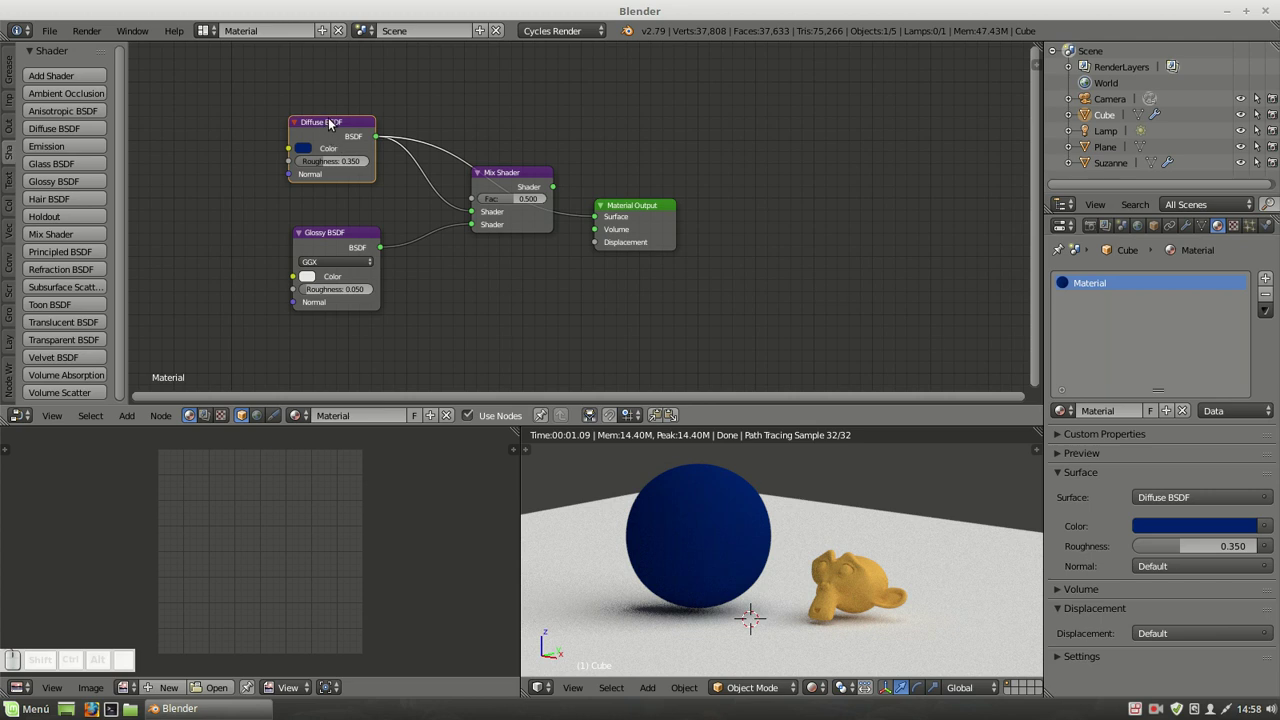
drag(333, 123, 491, 266)
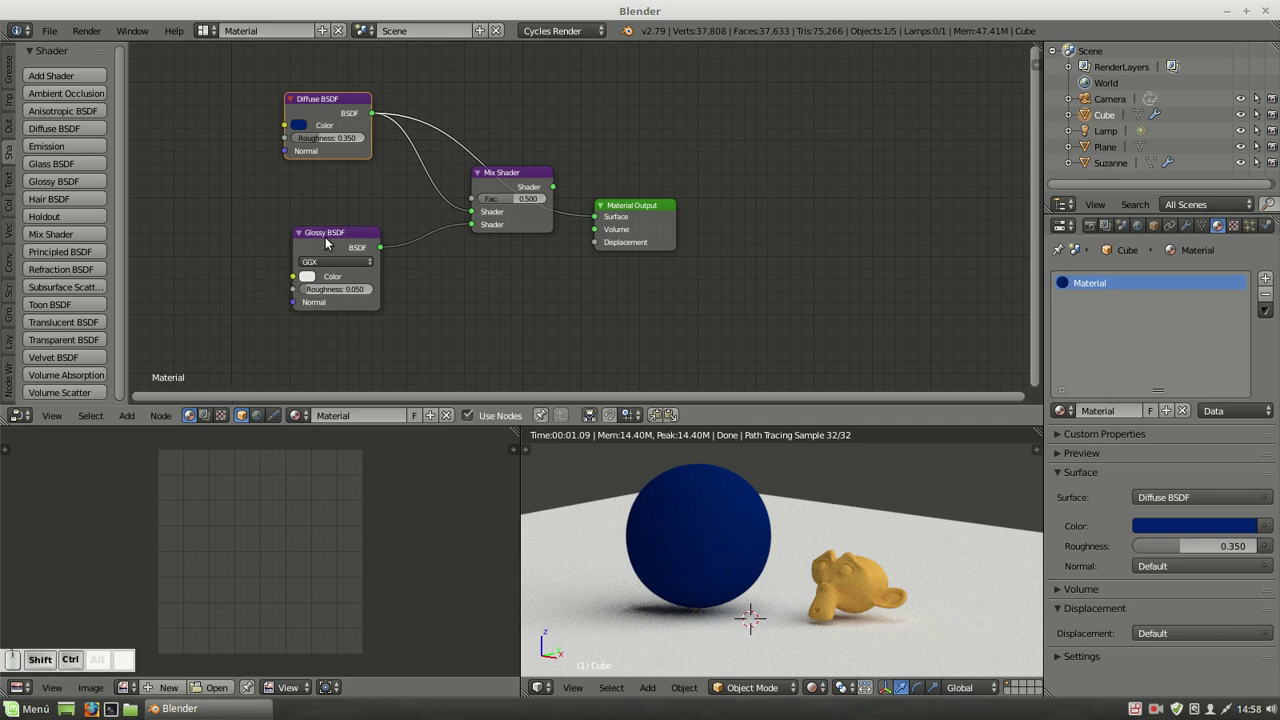
click(332, 243)
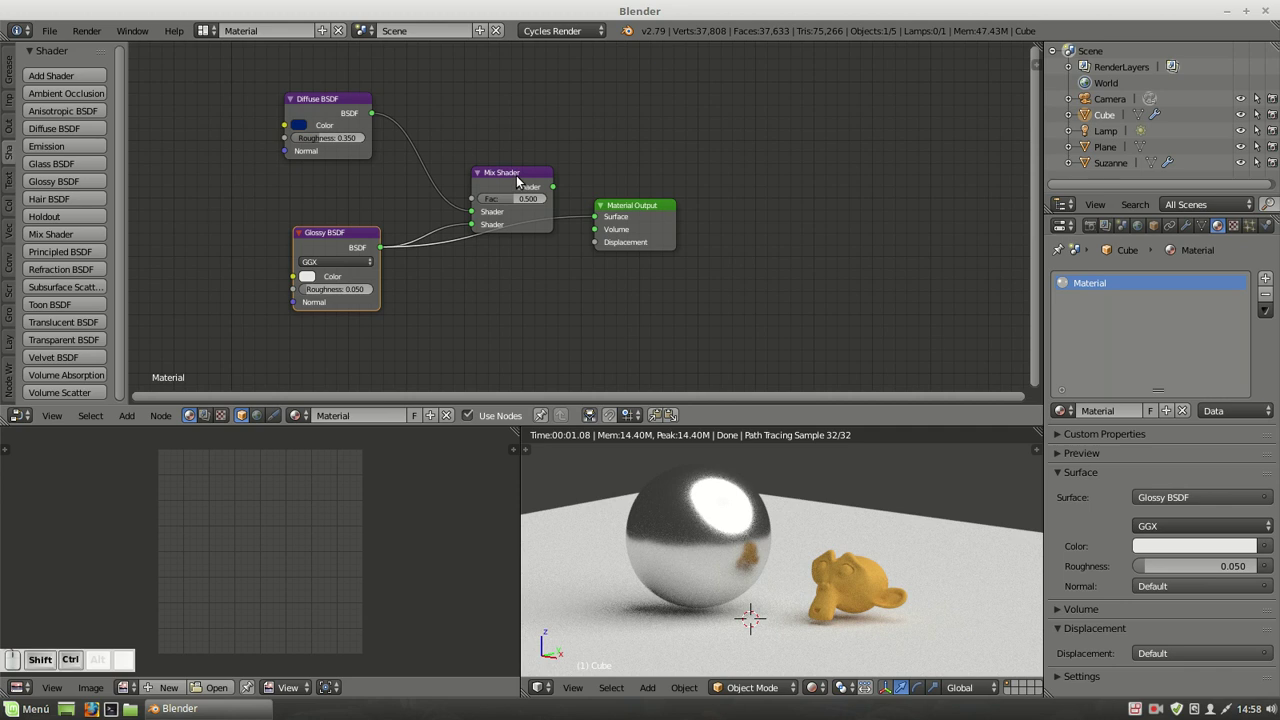
click(520, 181)
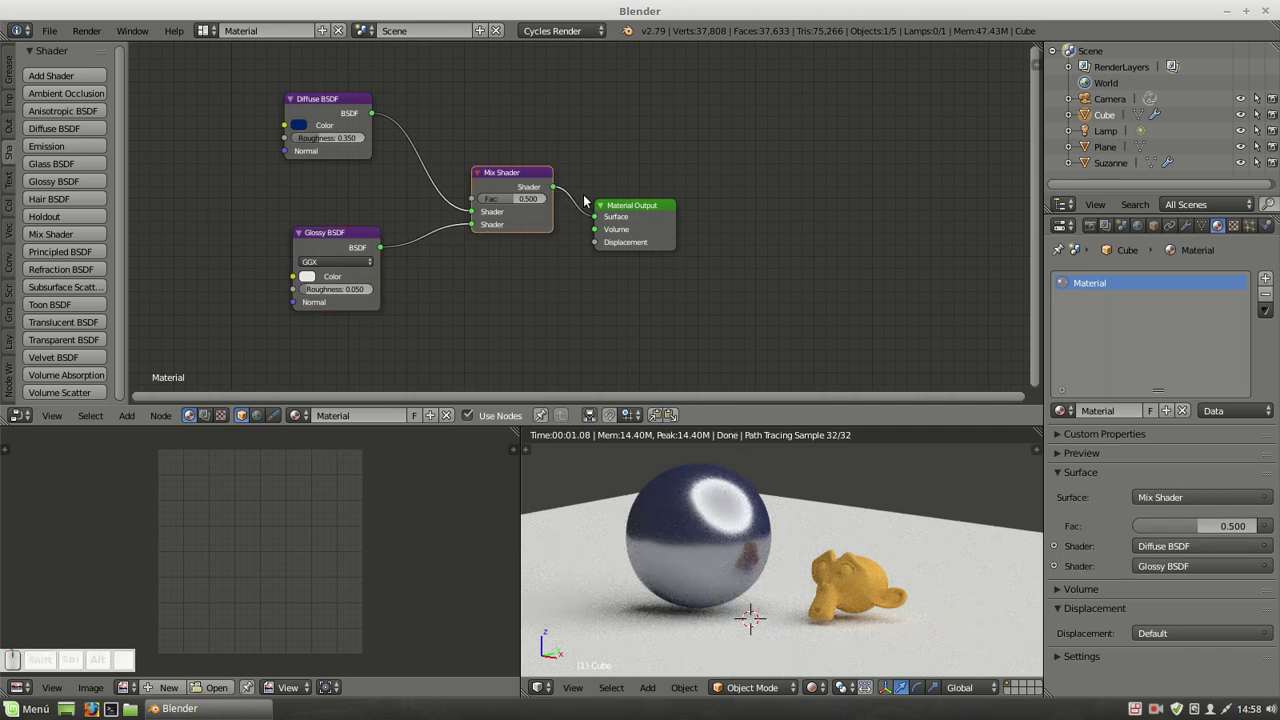
drag(642, 207, 430, 281)
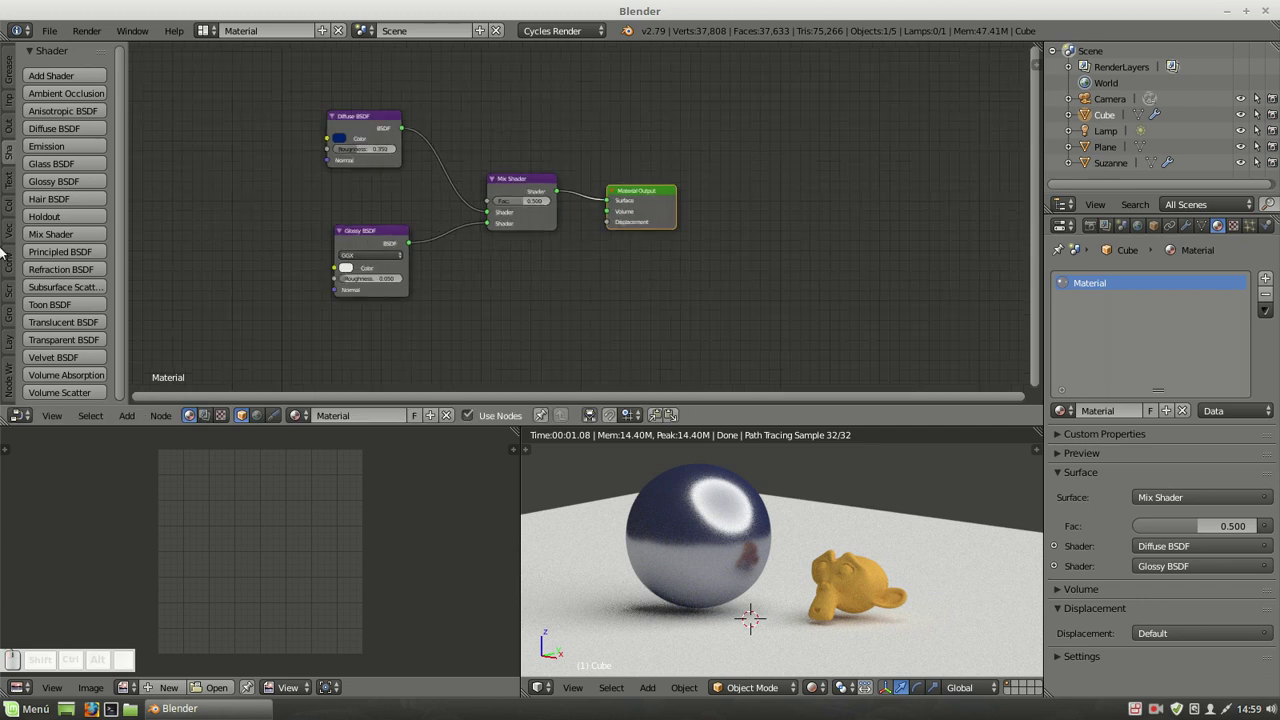
Show the Texture node list and make the Plane the active object.
click(15, 177)
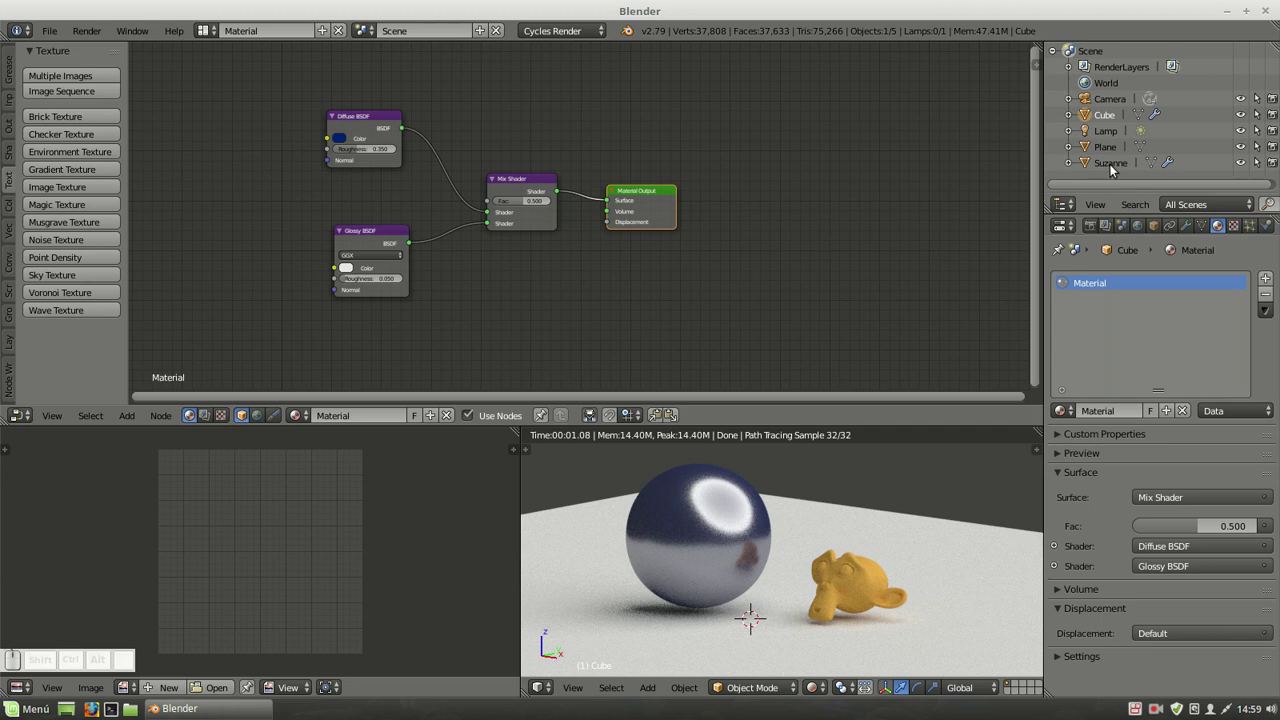
click(1113, 152)
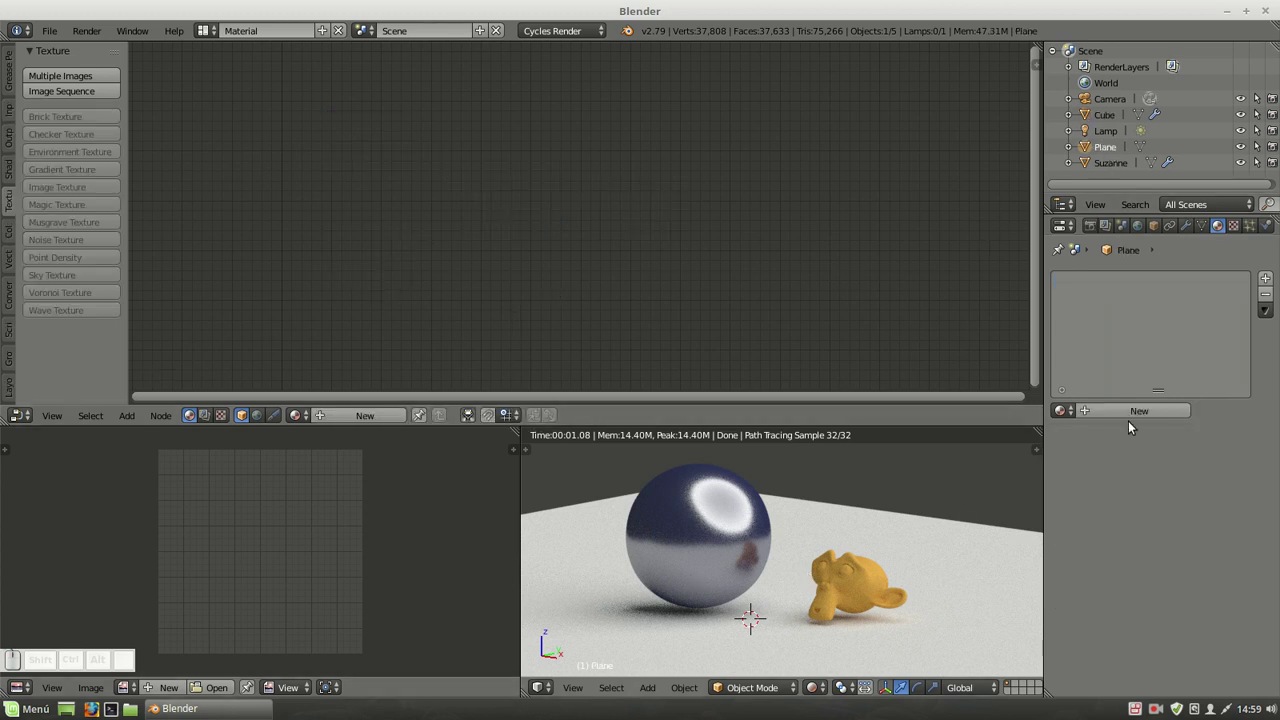
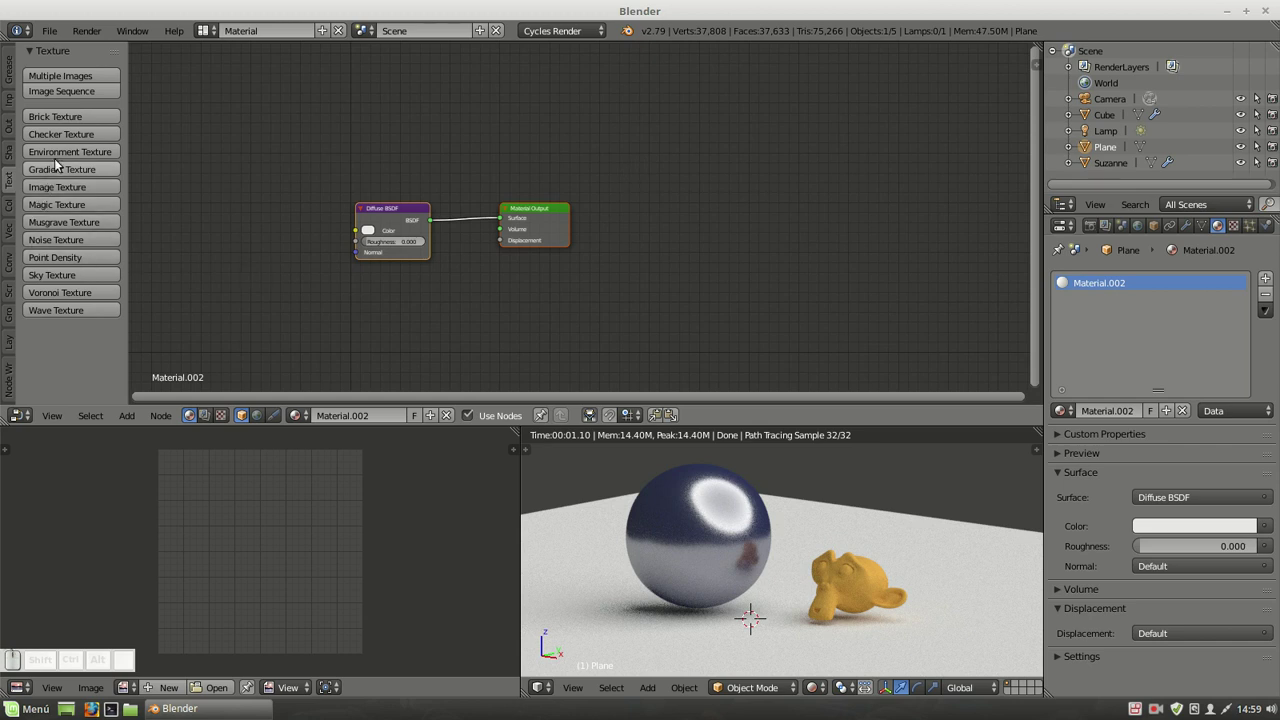
Add Checker Texture and Voronoi Texture nodes beside the plane's Diffuse BSDF and frame the layout.
click(76, 141)
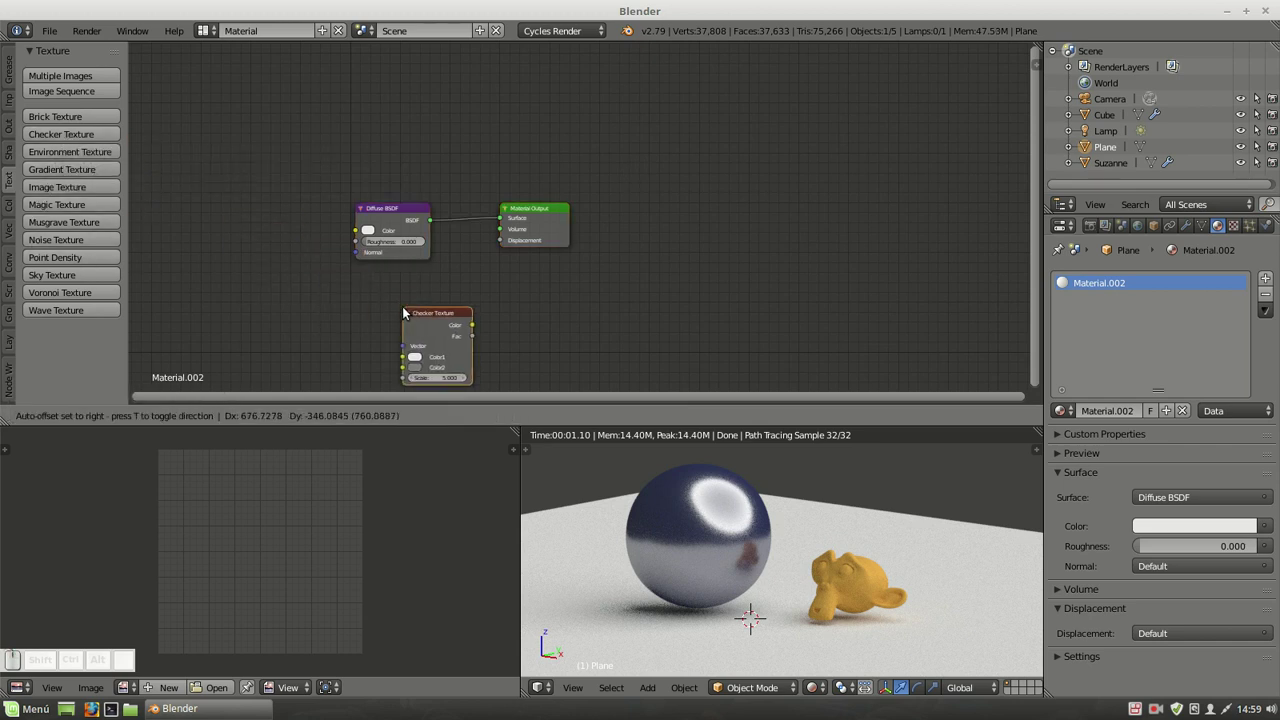
click(360, 284)
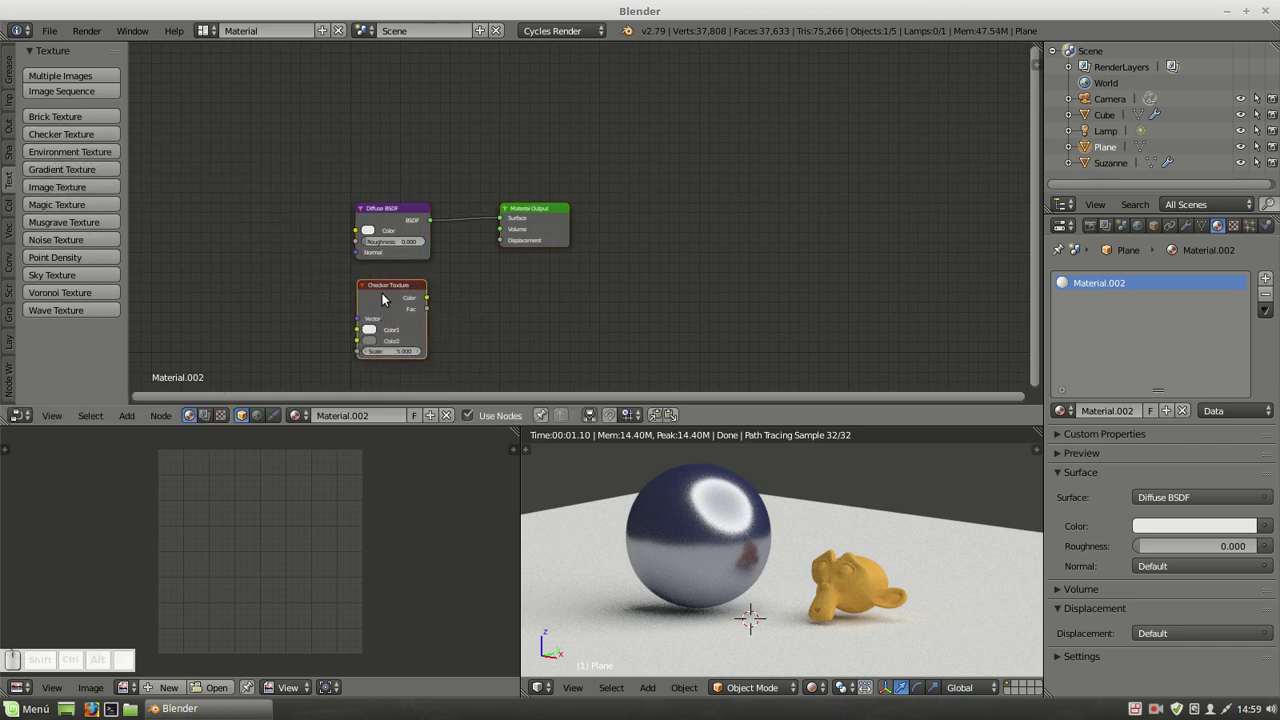
click(406, 217)
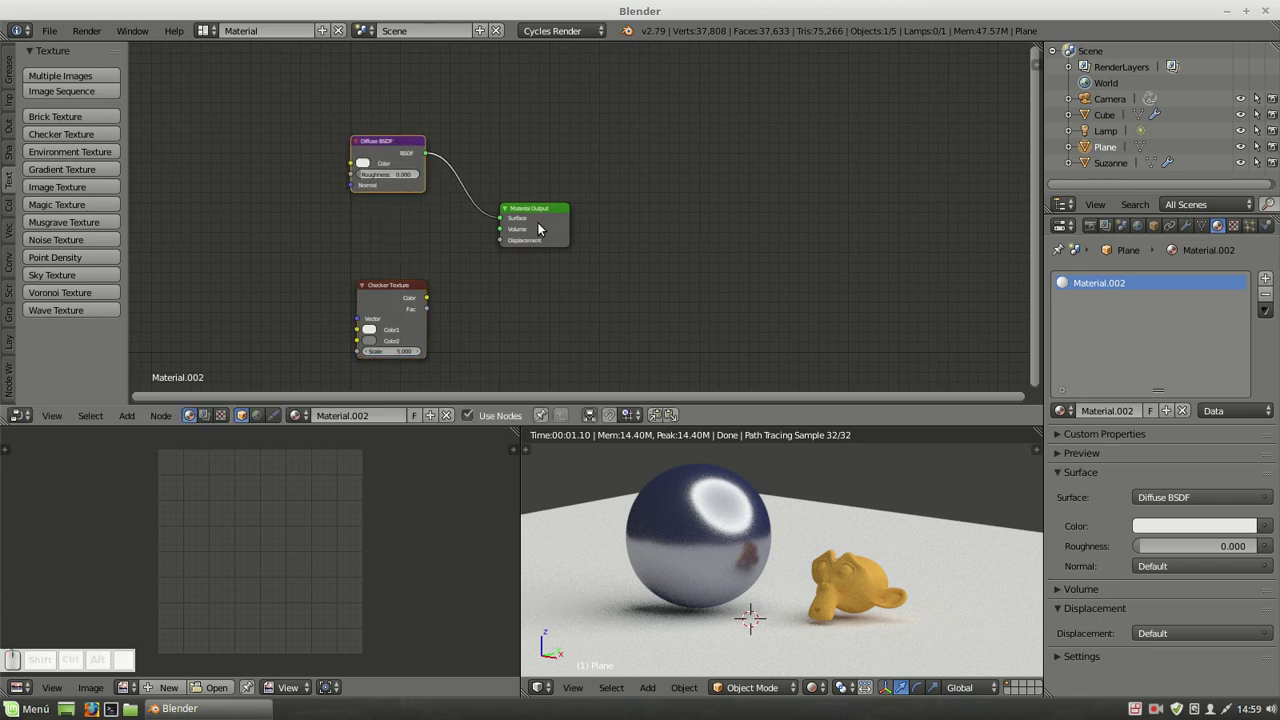
drag(545, 216, 27, 228)
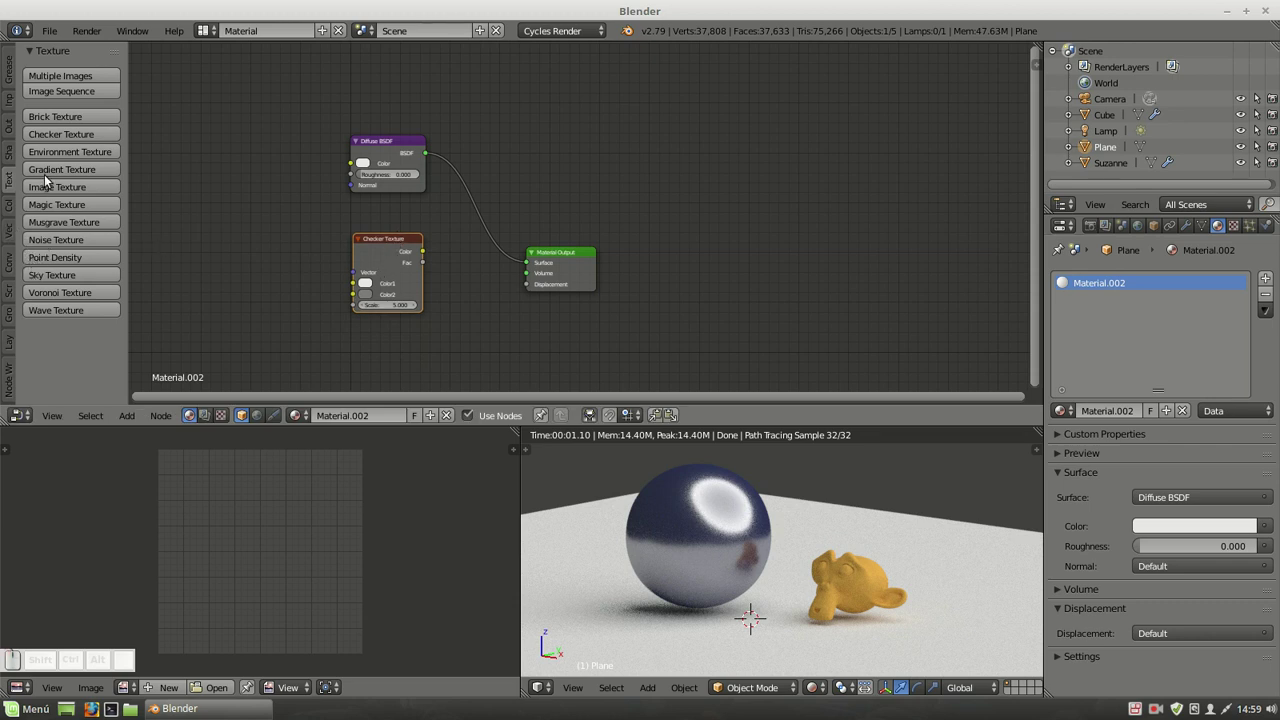
click(61, 299)
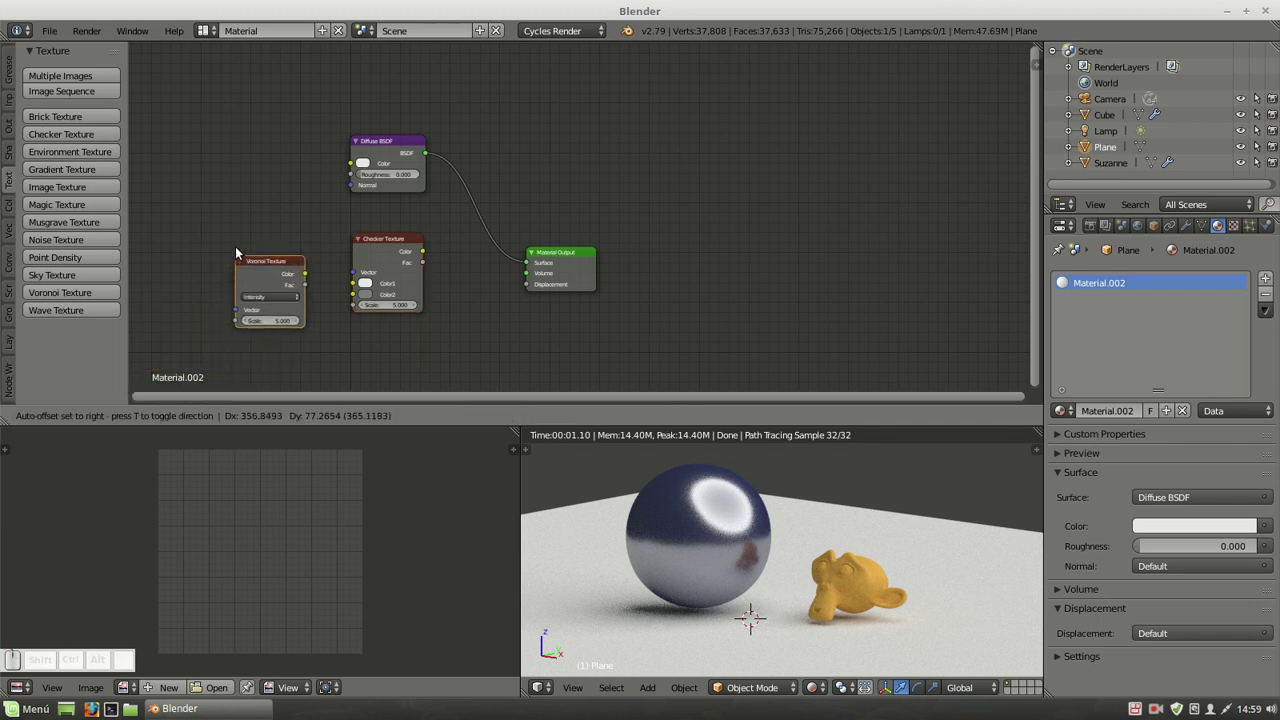
click(237, 229)
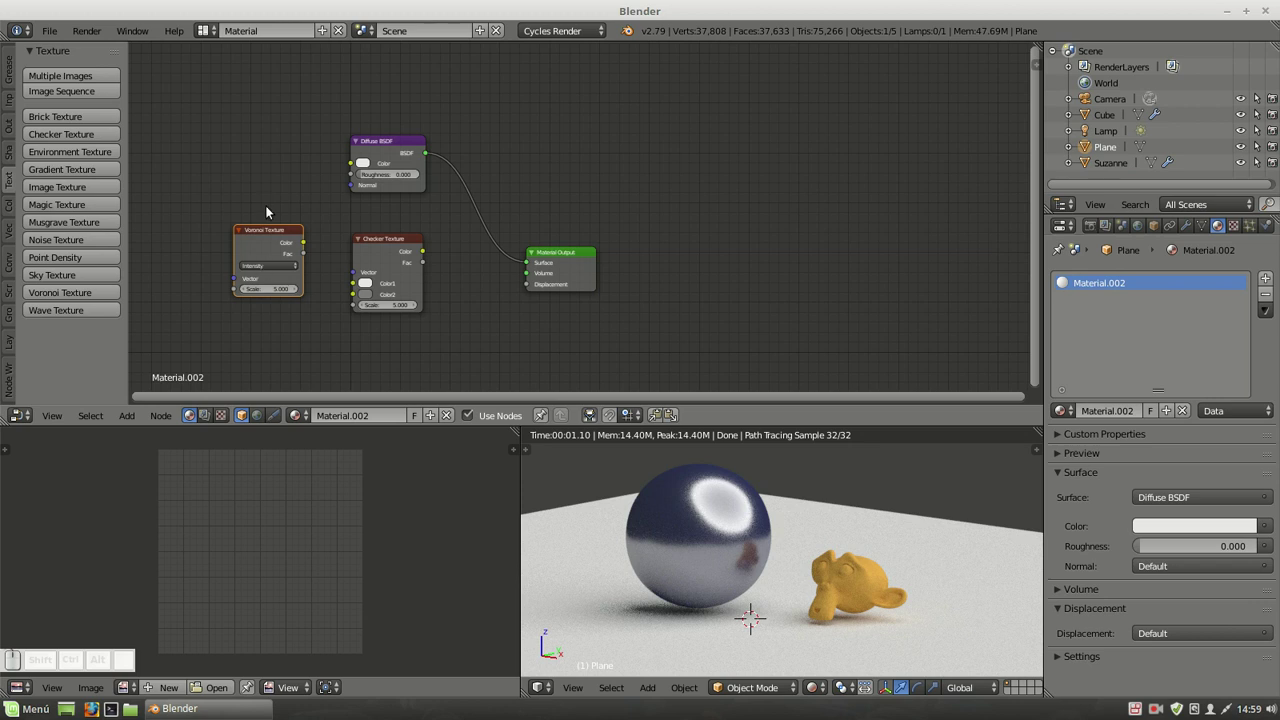
click(282, 232)
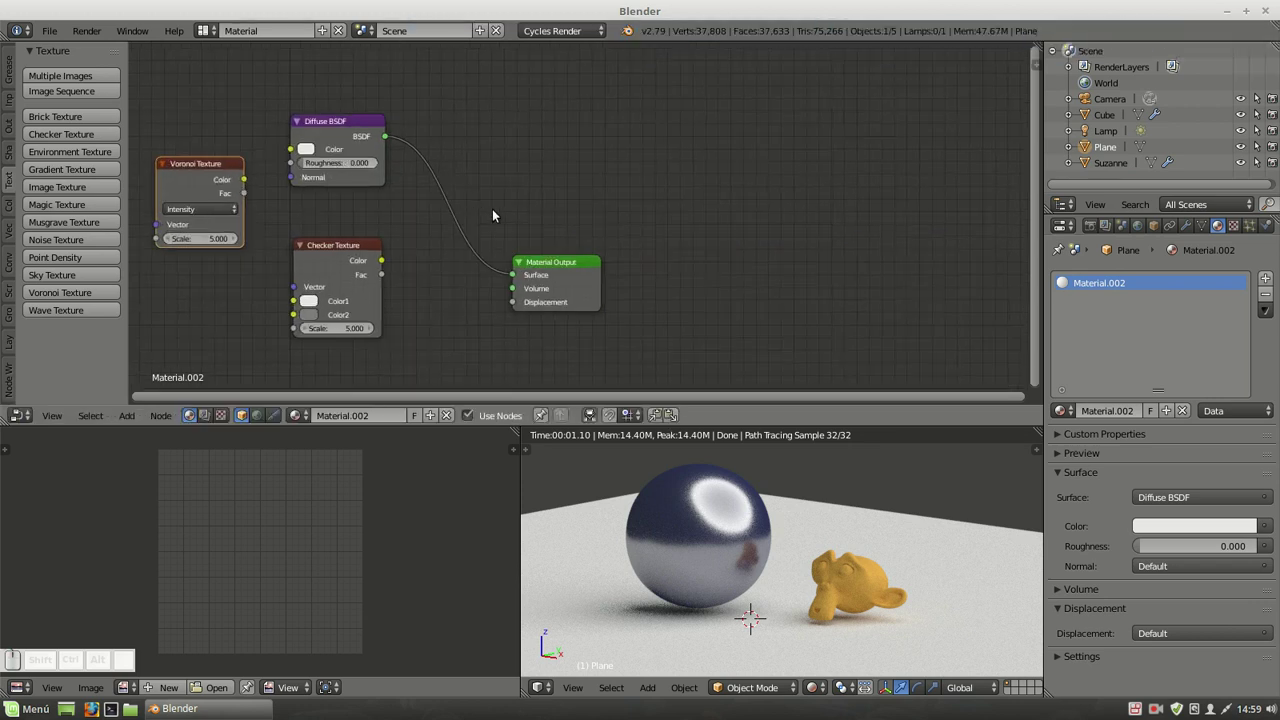
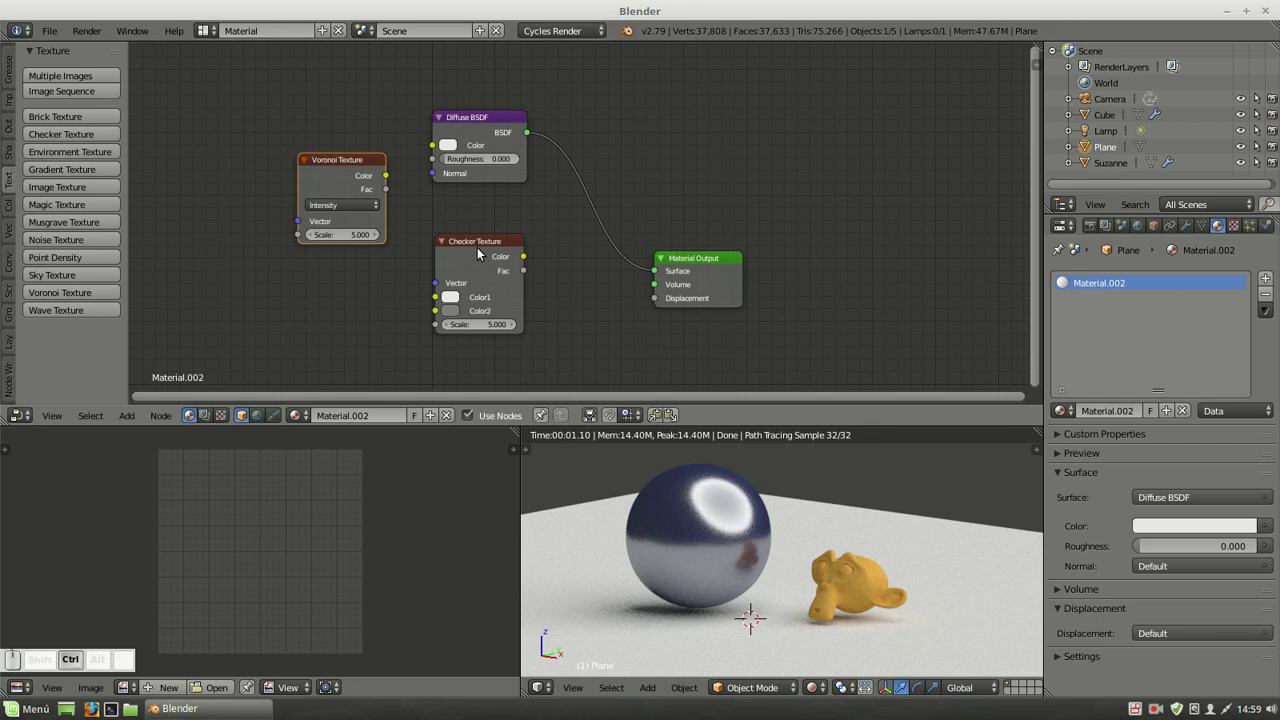
Preview the Checker and Voronoi textures on the plane, set Voronoi to Cells, and restore Diffuse BSDF as output.
click(481, 253)
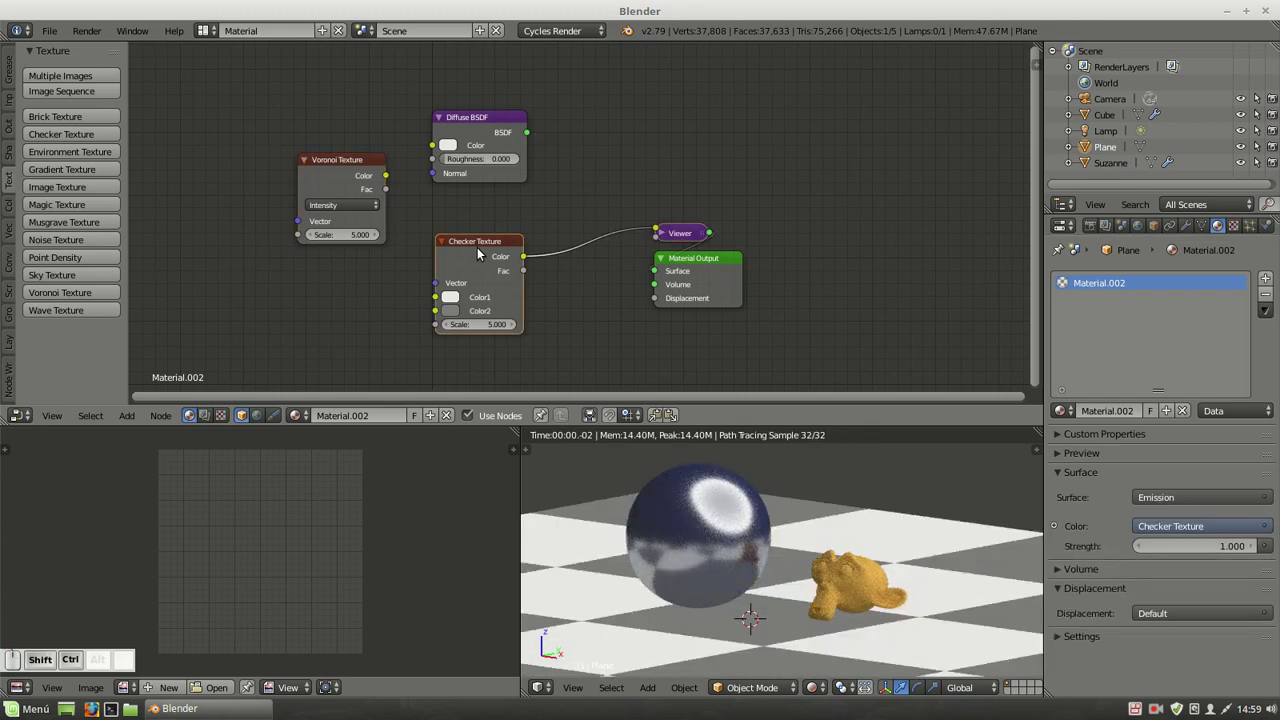
drag(717, 257, 720, 254)
click(688, 234)
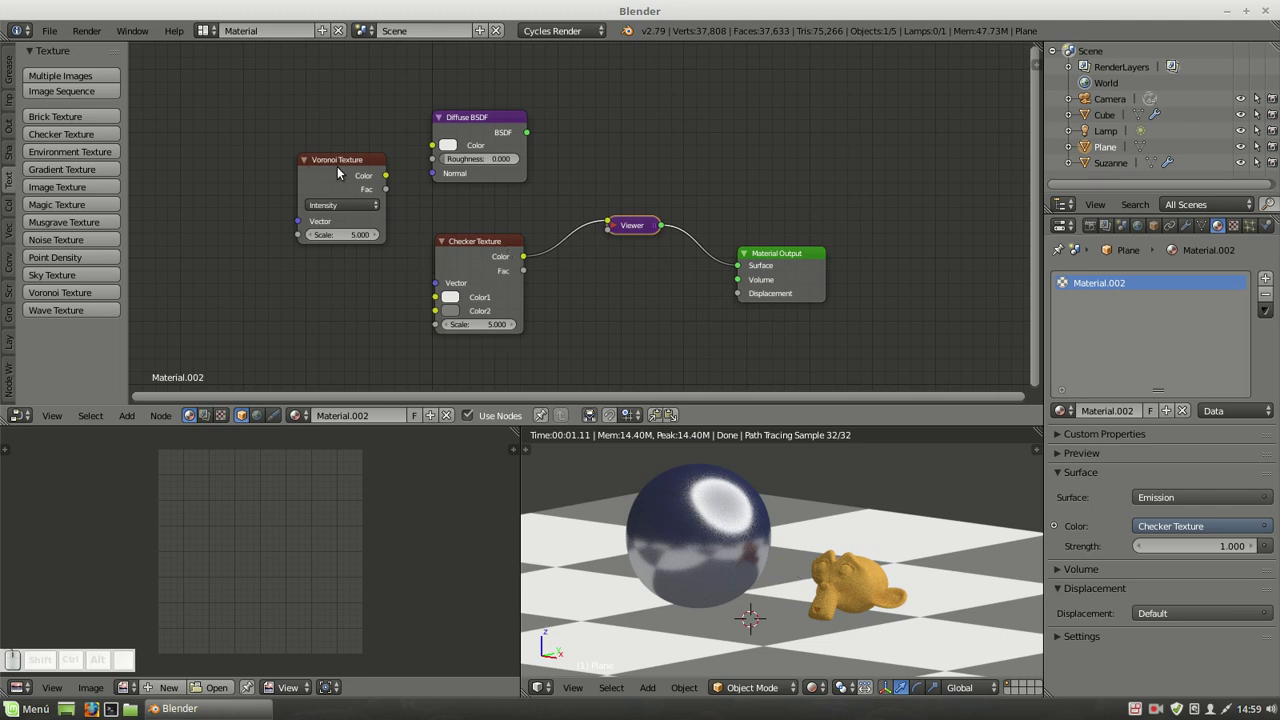
click(341, 171)
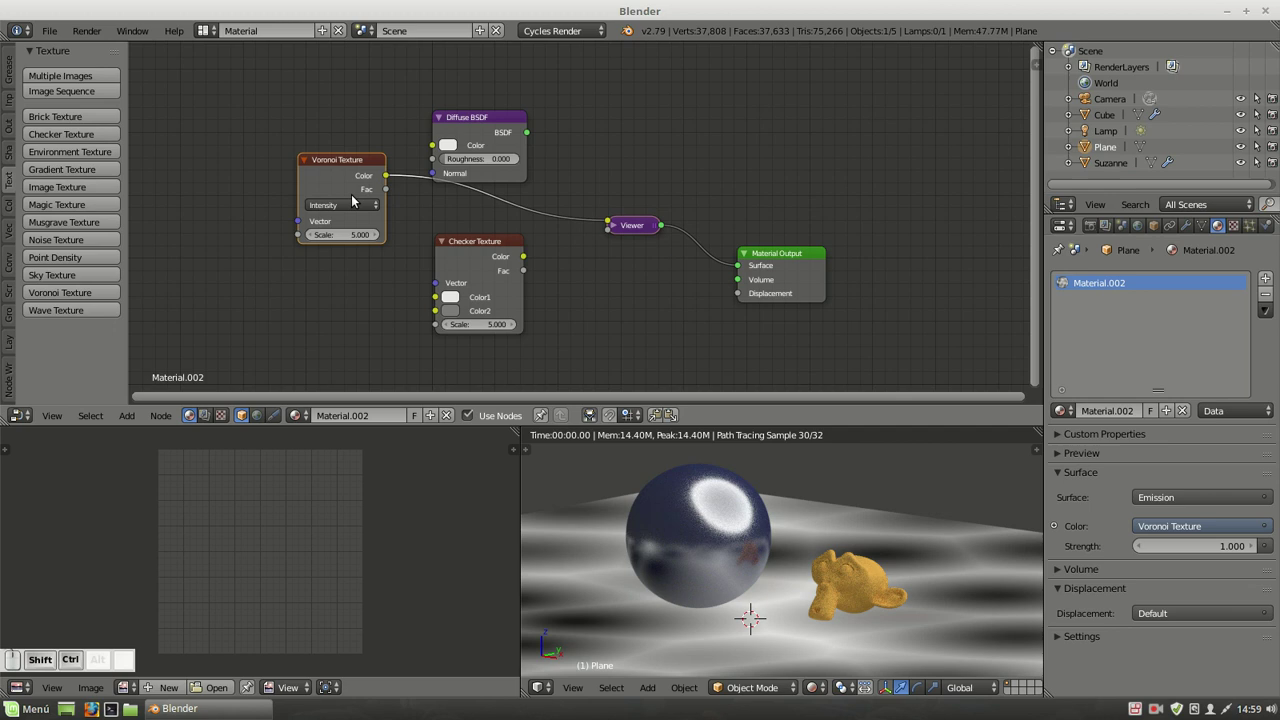
click(353, 209)
click(325, 179)
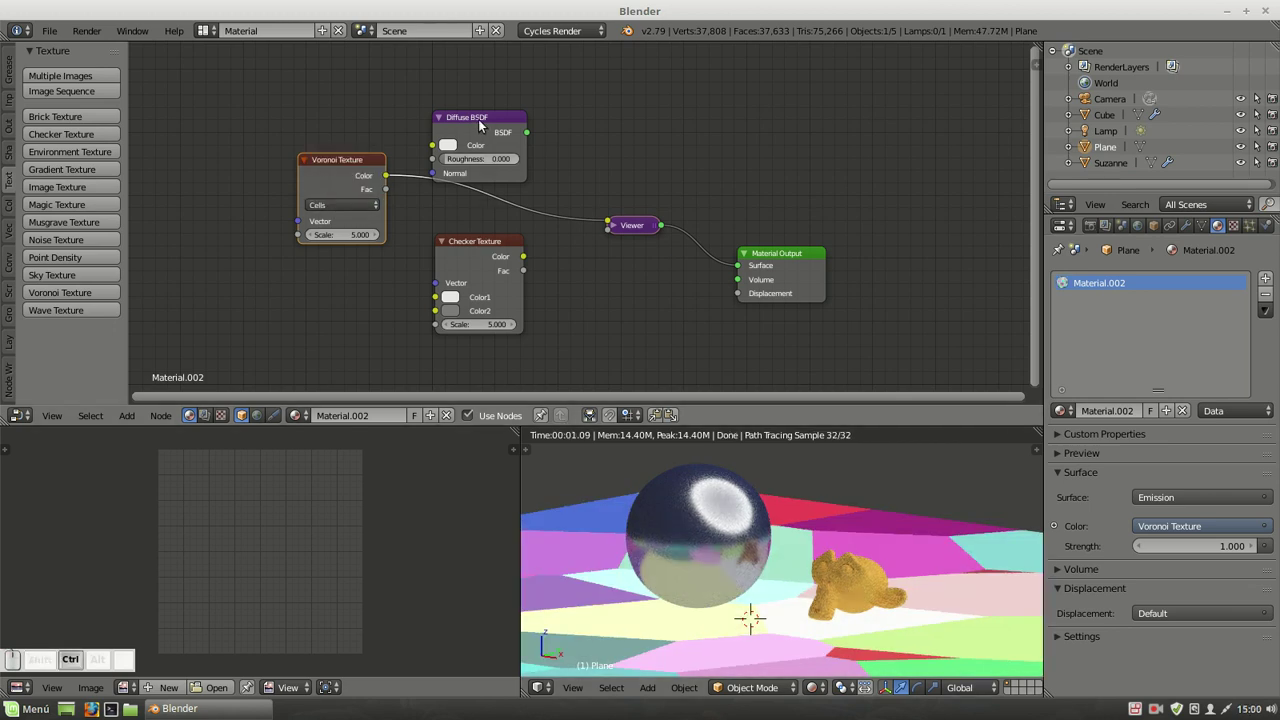
click(481, 121)
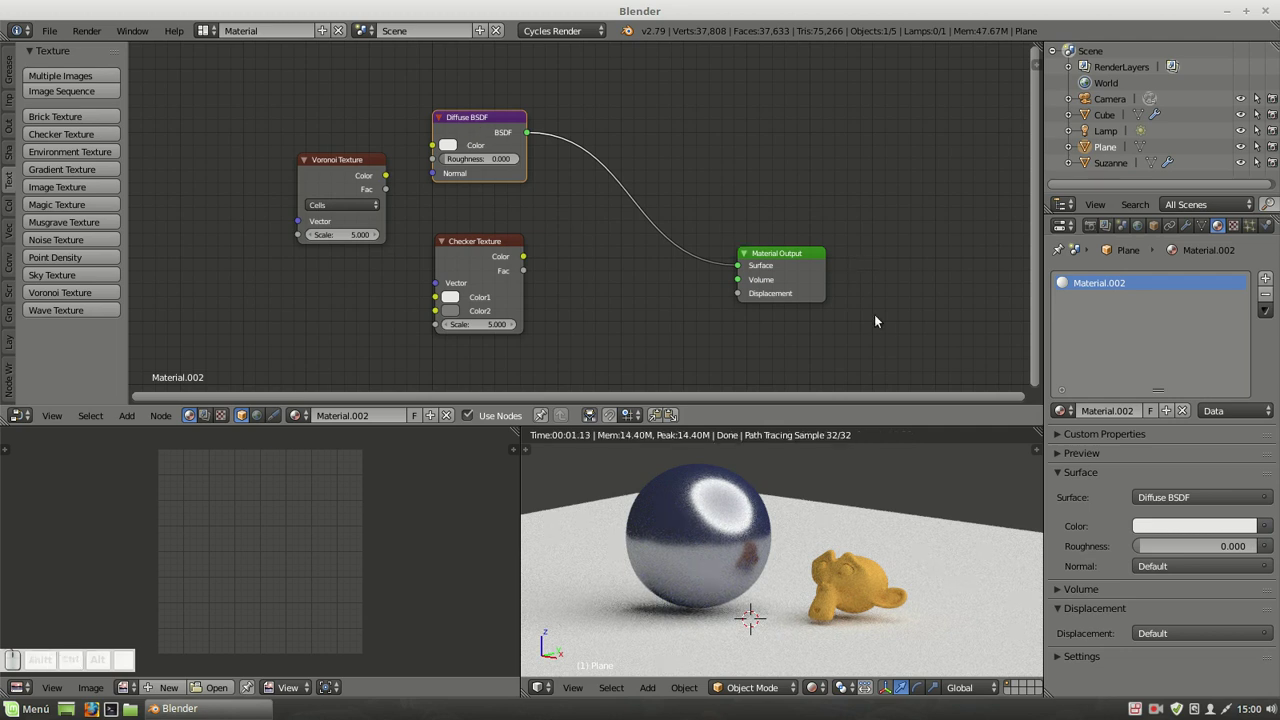
Preview the Checker once more, then delete the Checker Texture and Viewer nodes.
click(474, 239)
middle_click(901, 525)
drag(893, 551, 823, 516)
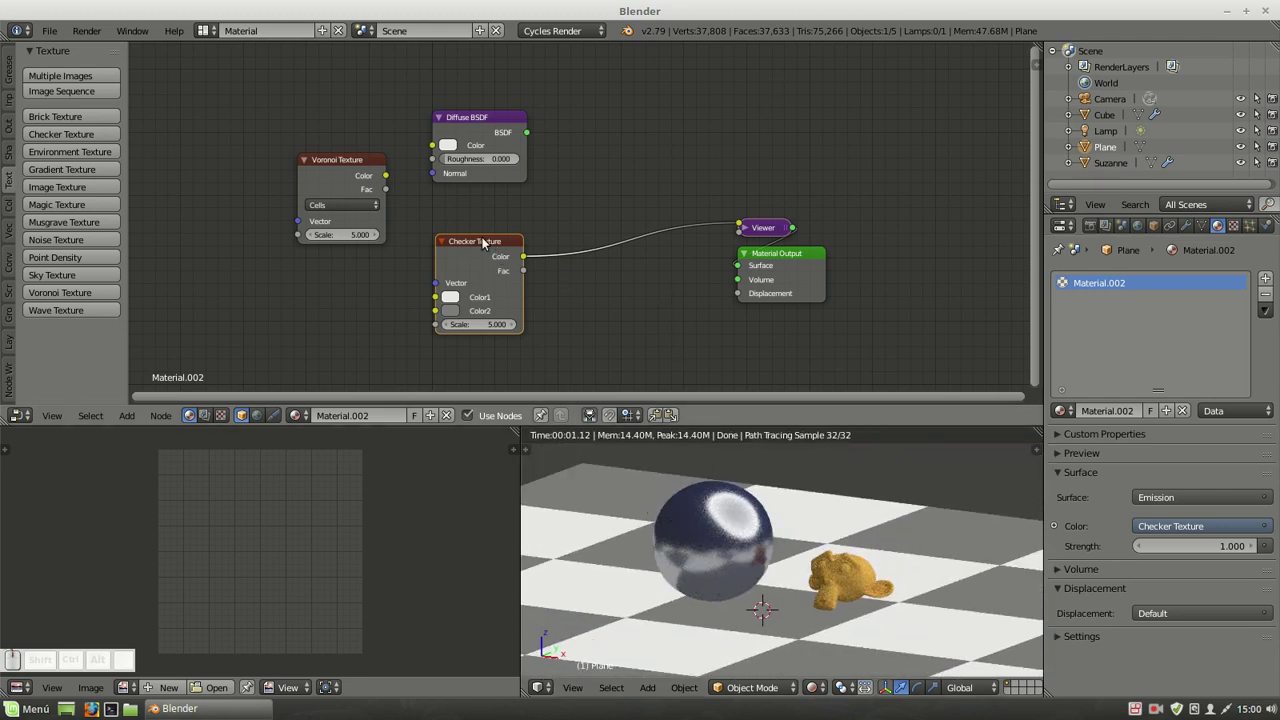
click(492, 125)
click(488, 257)
key(Delete)
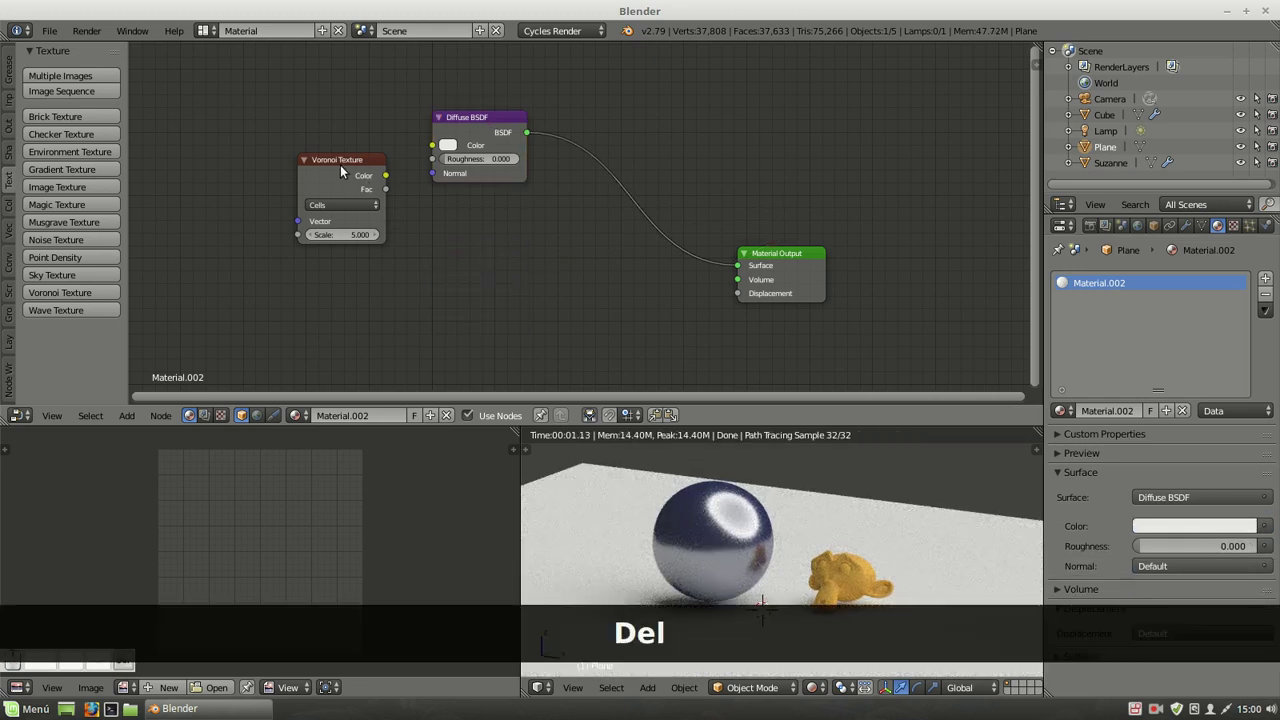
Add a Voronoi Texture to the sphere material, preview it, set it to Cells and wire Color into Mix Shader Fac.
key(Delete)
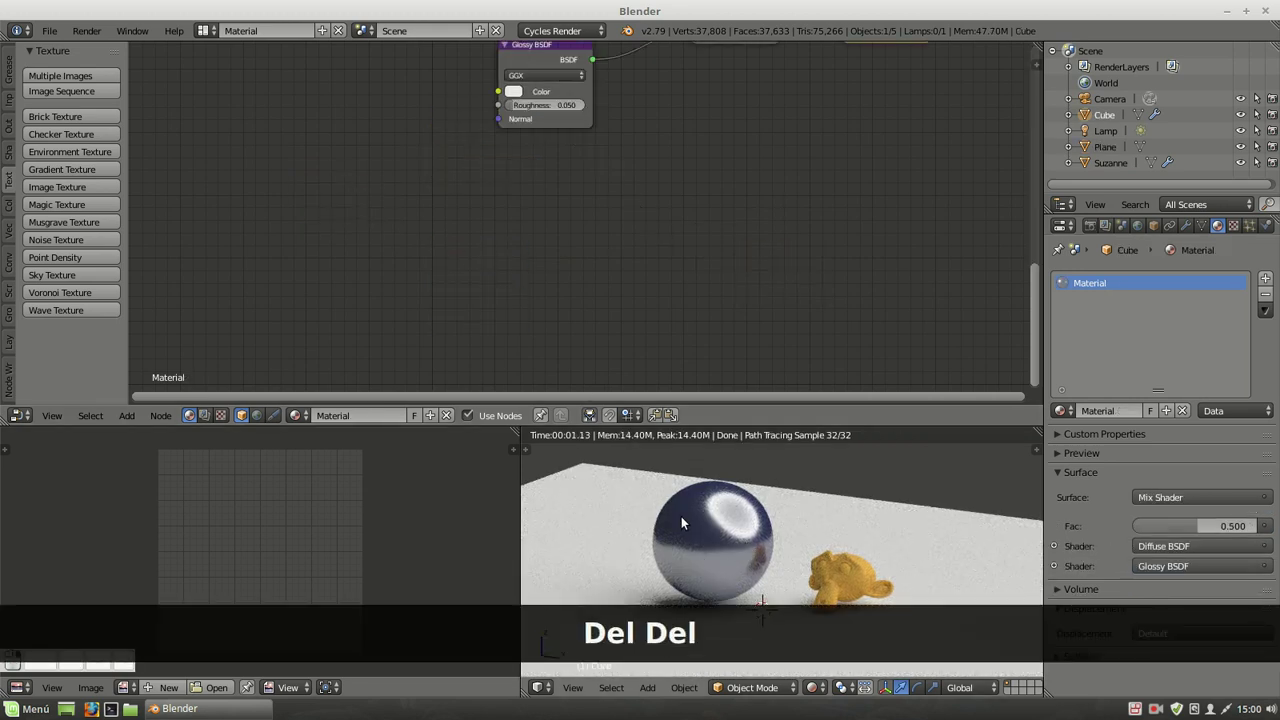
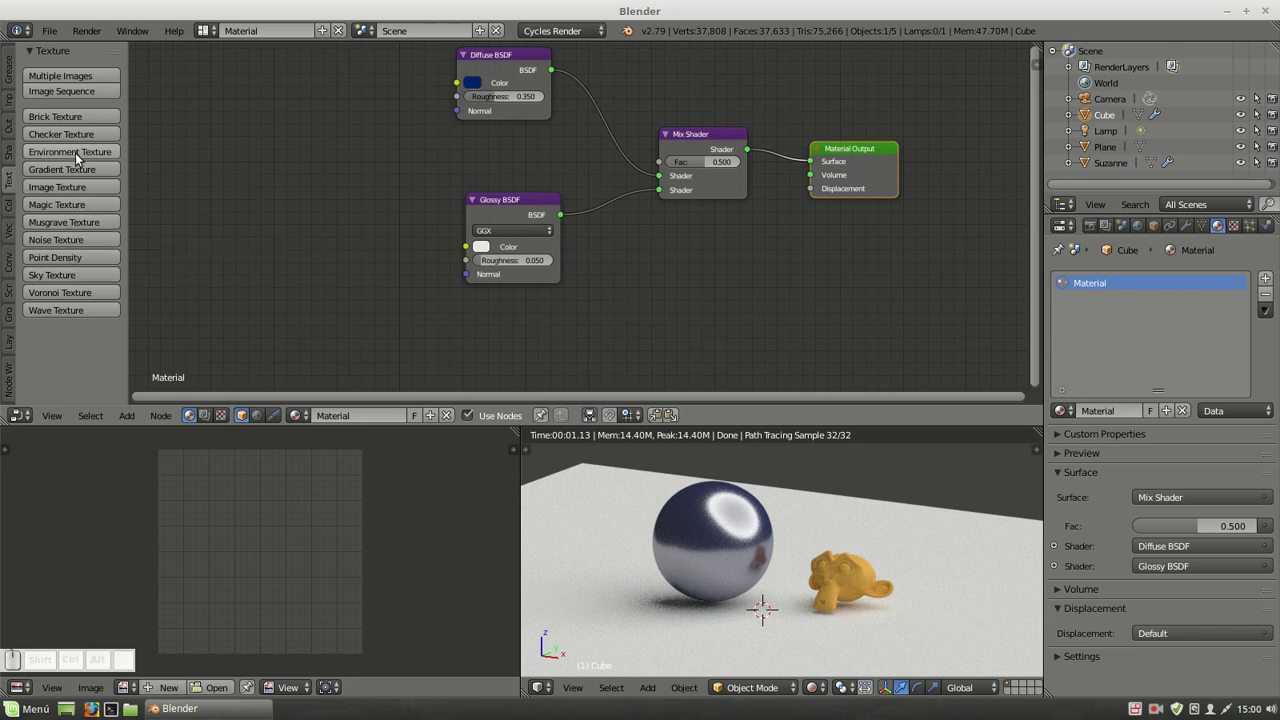
click(70, 290)
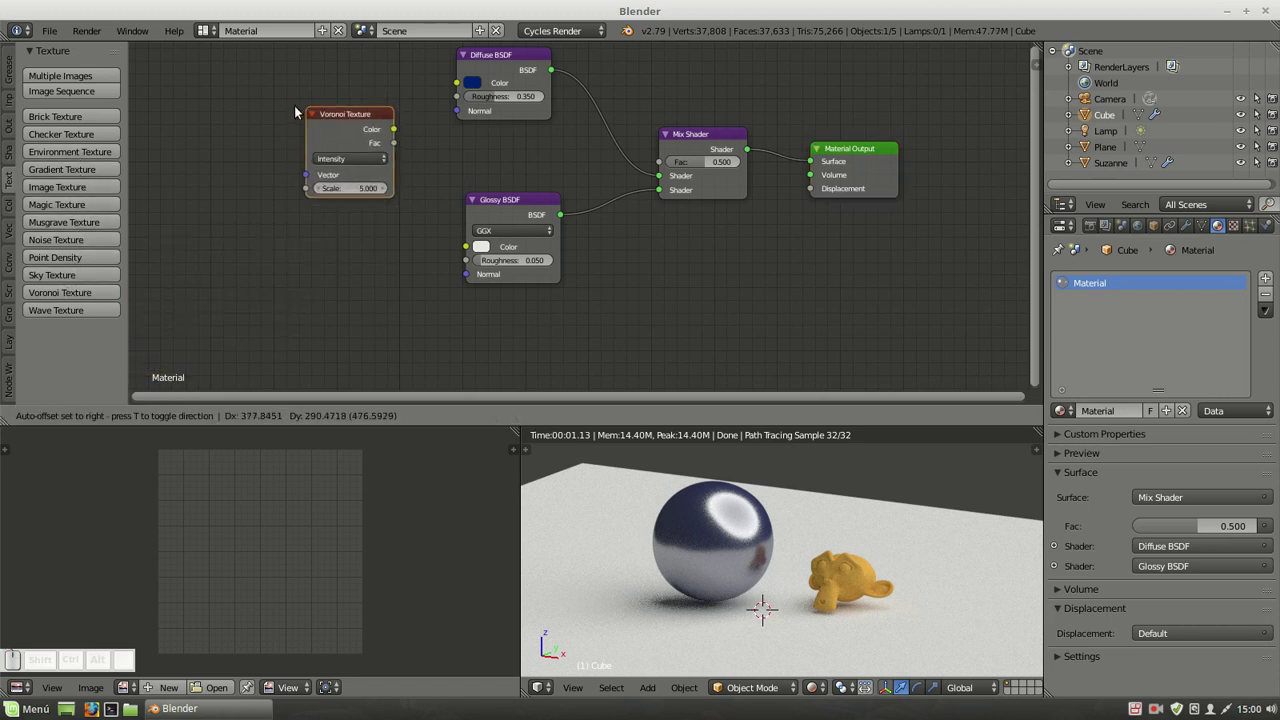
click(270, 103)
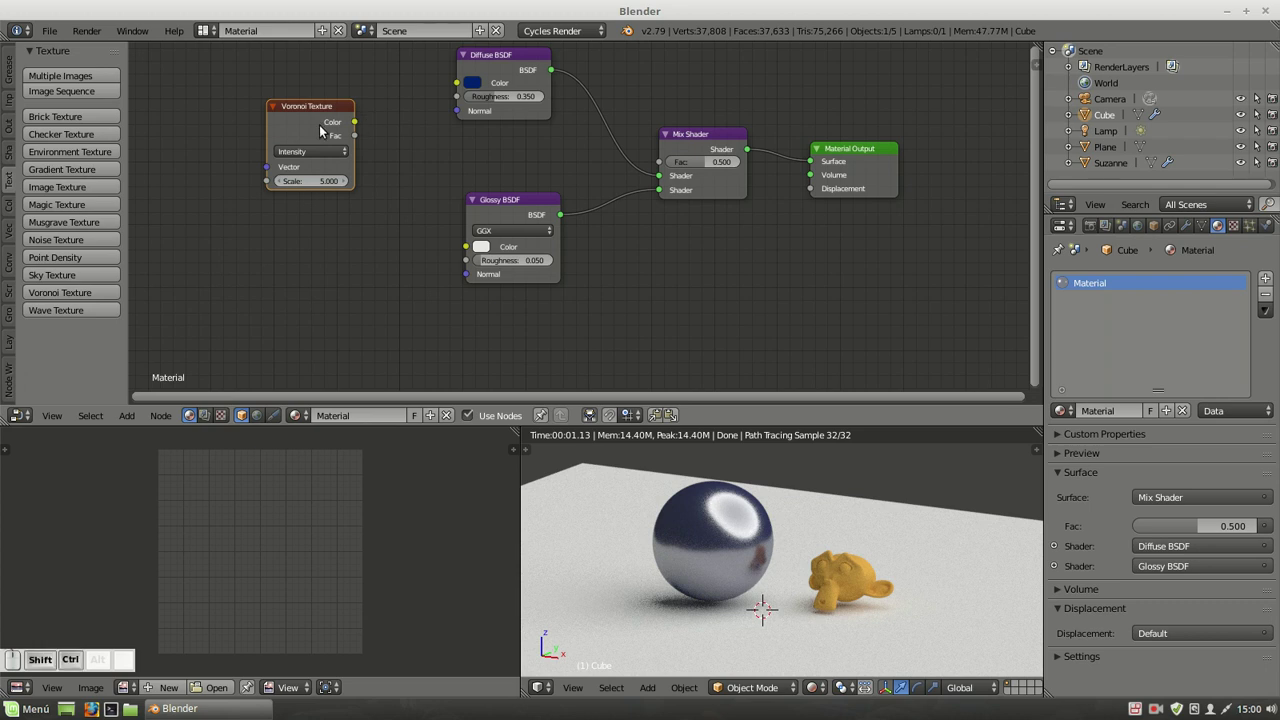
click(324, 129)
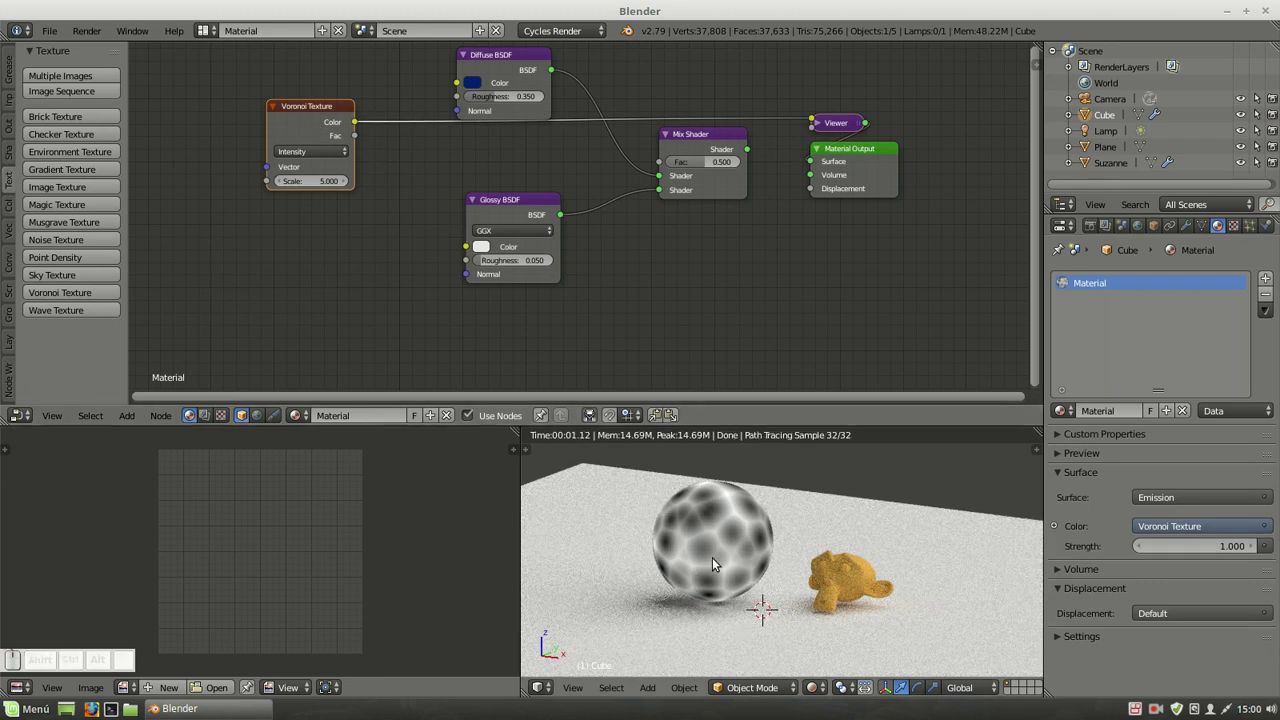
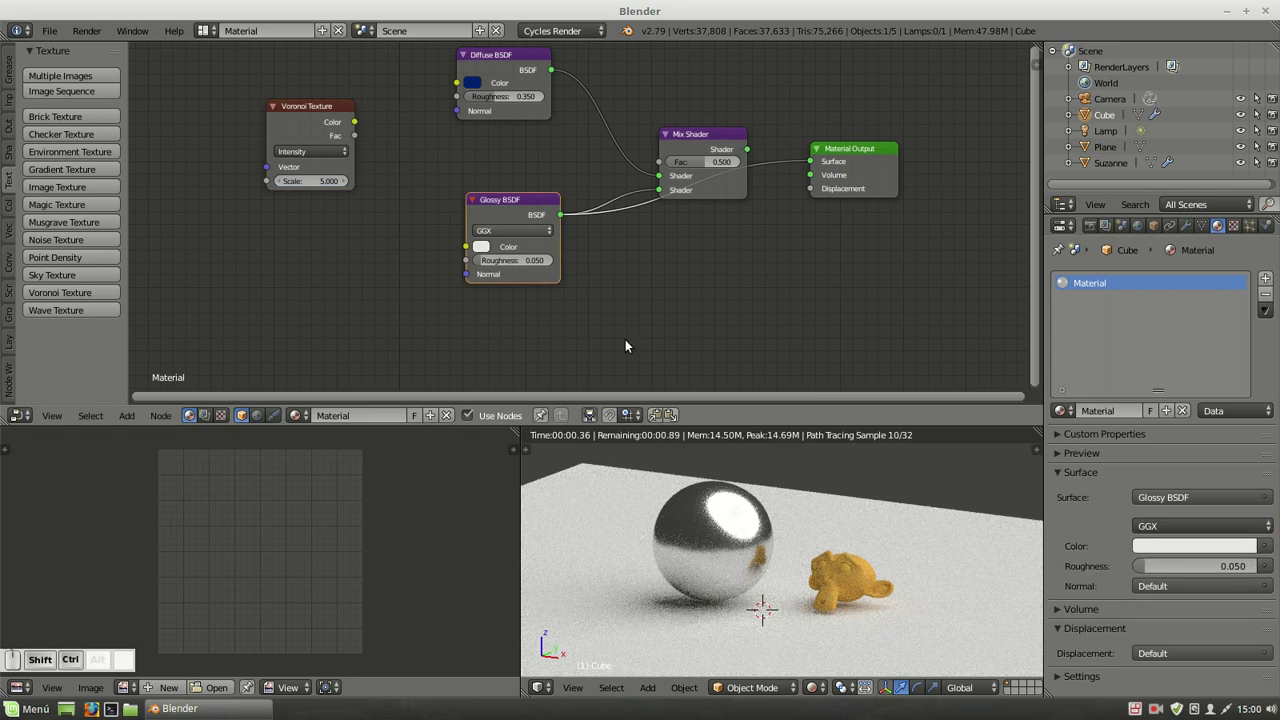
click(321, 125)
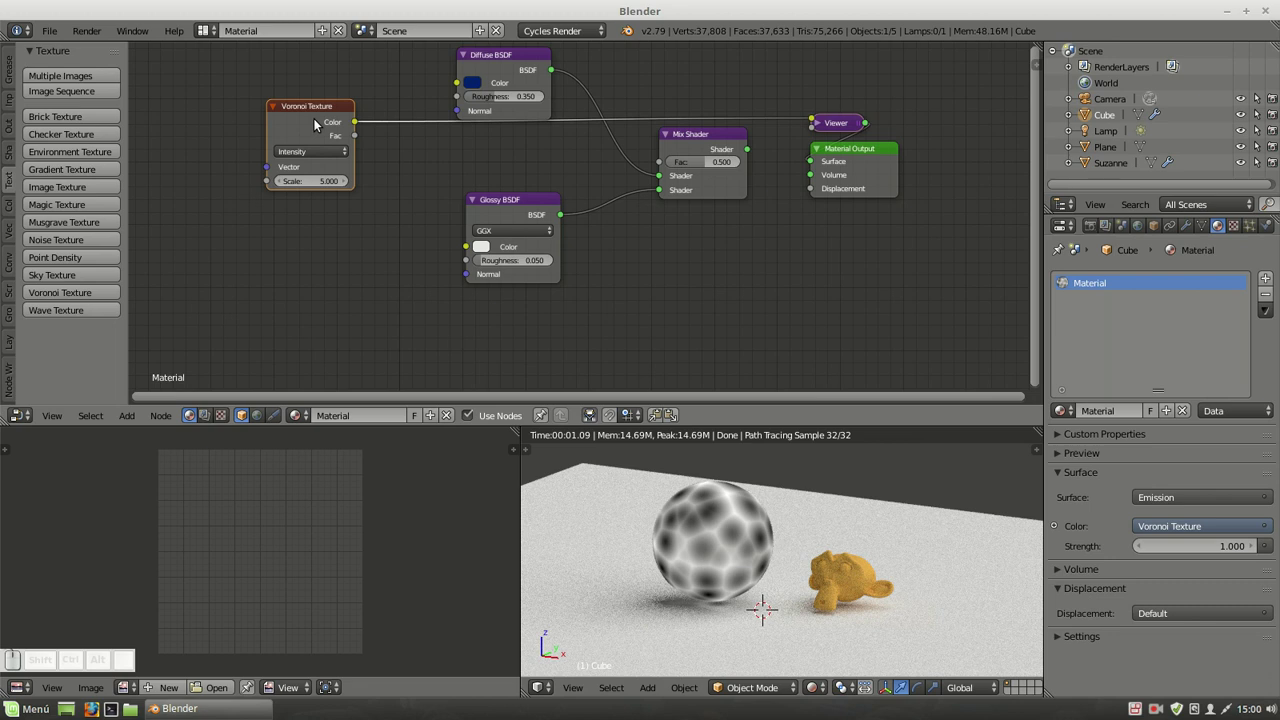
click(293, 157)
click(293, 128)
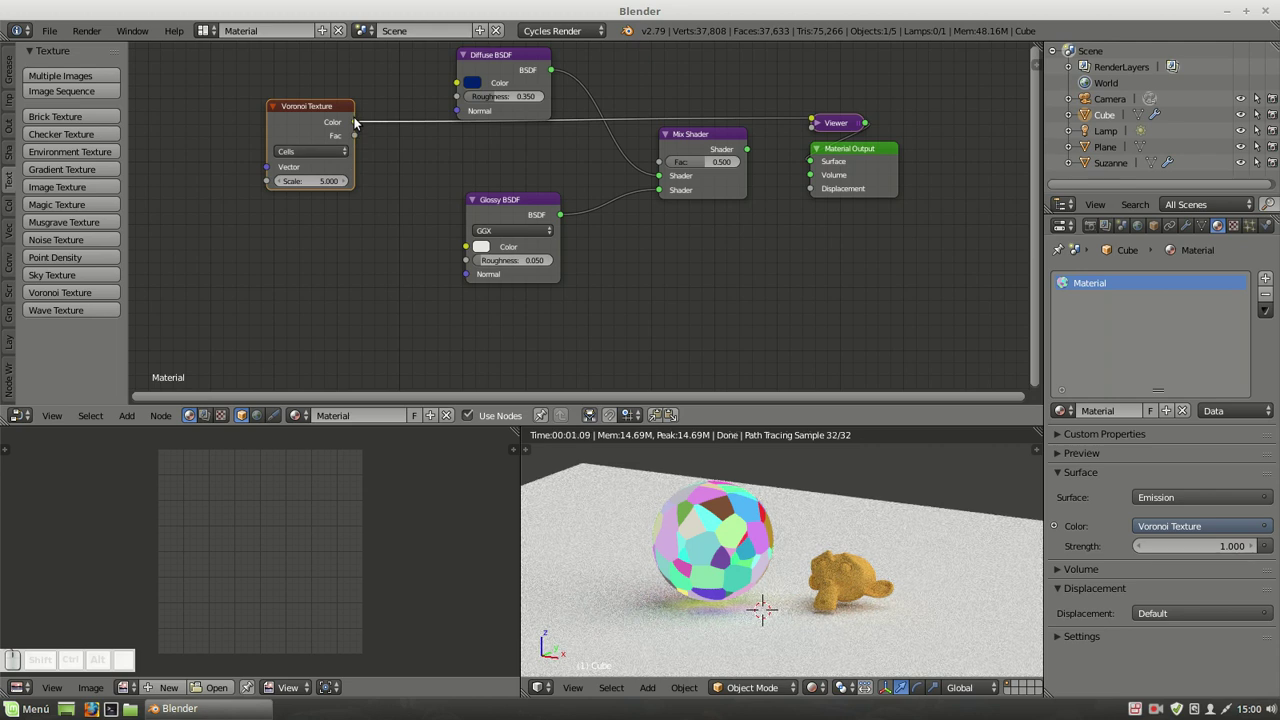
drag(366, 136, 669, 162)
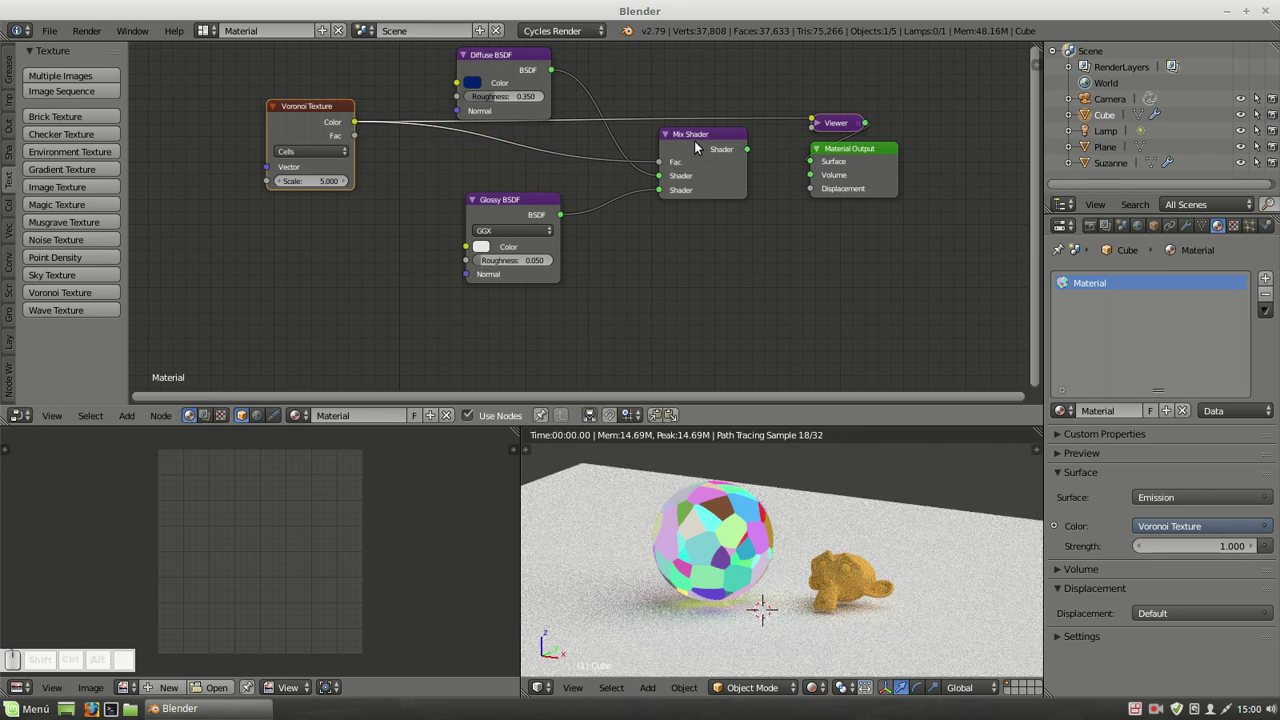
Preview the Voronoi Color and Fac outputs on the sphere, then send the Mix Shader back to the output.
click(702, 142)
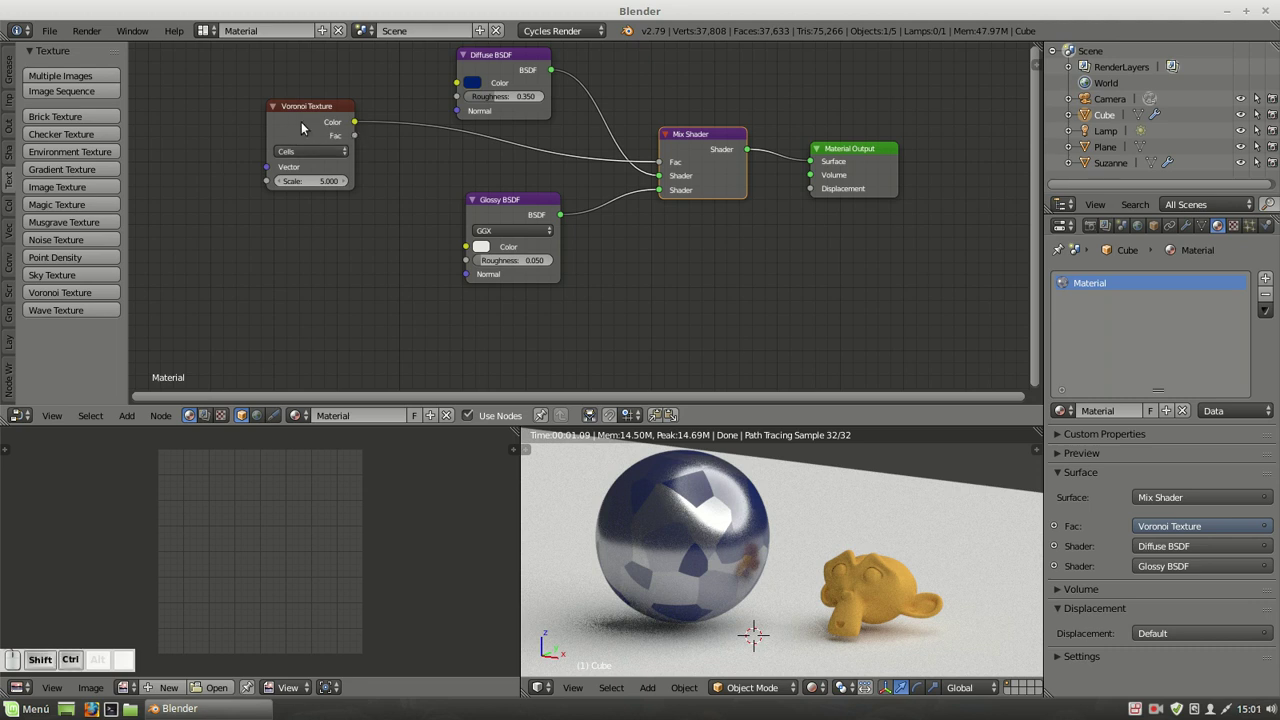
click(307, 127)
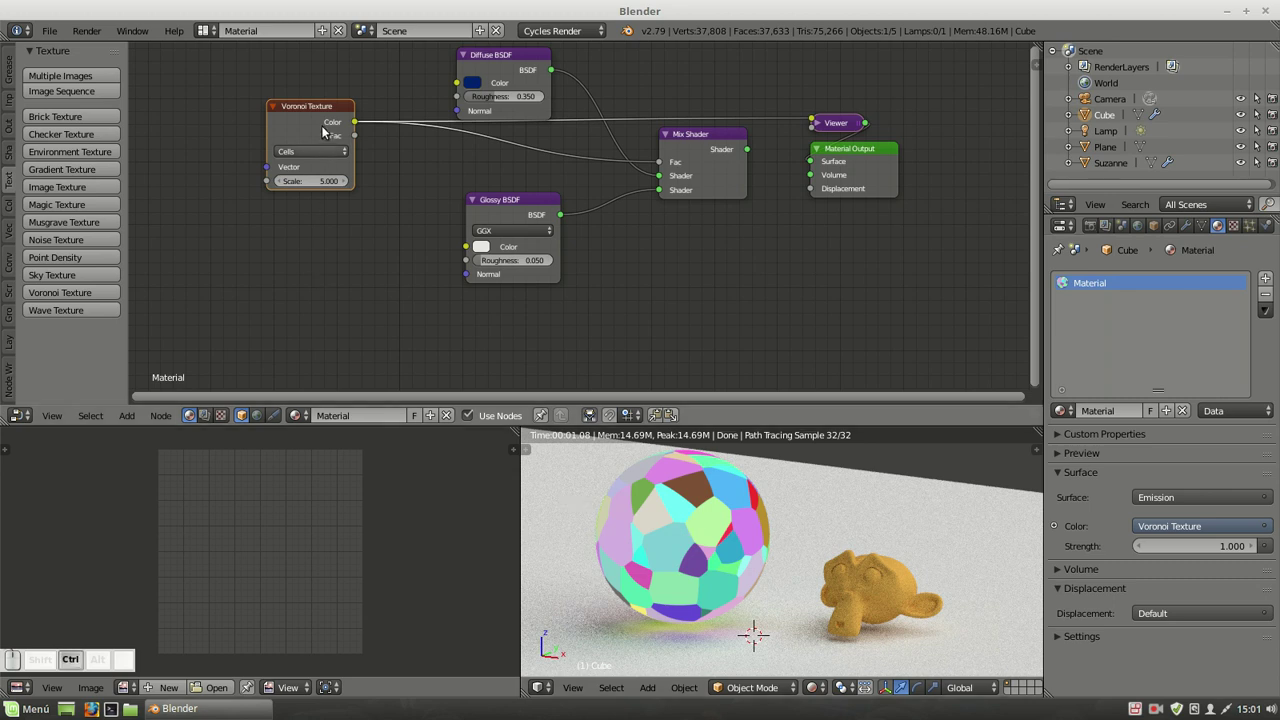
click(326, 129)
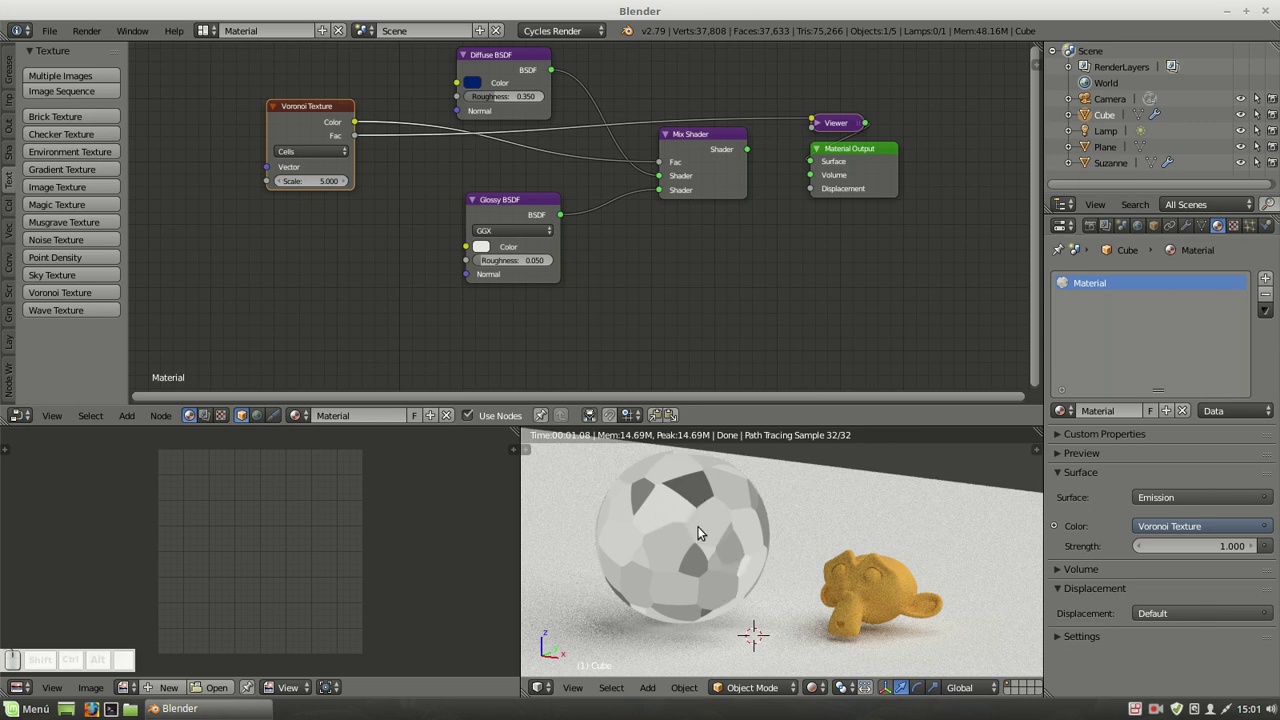
click(722, 561)
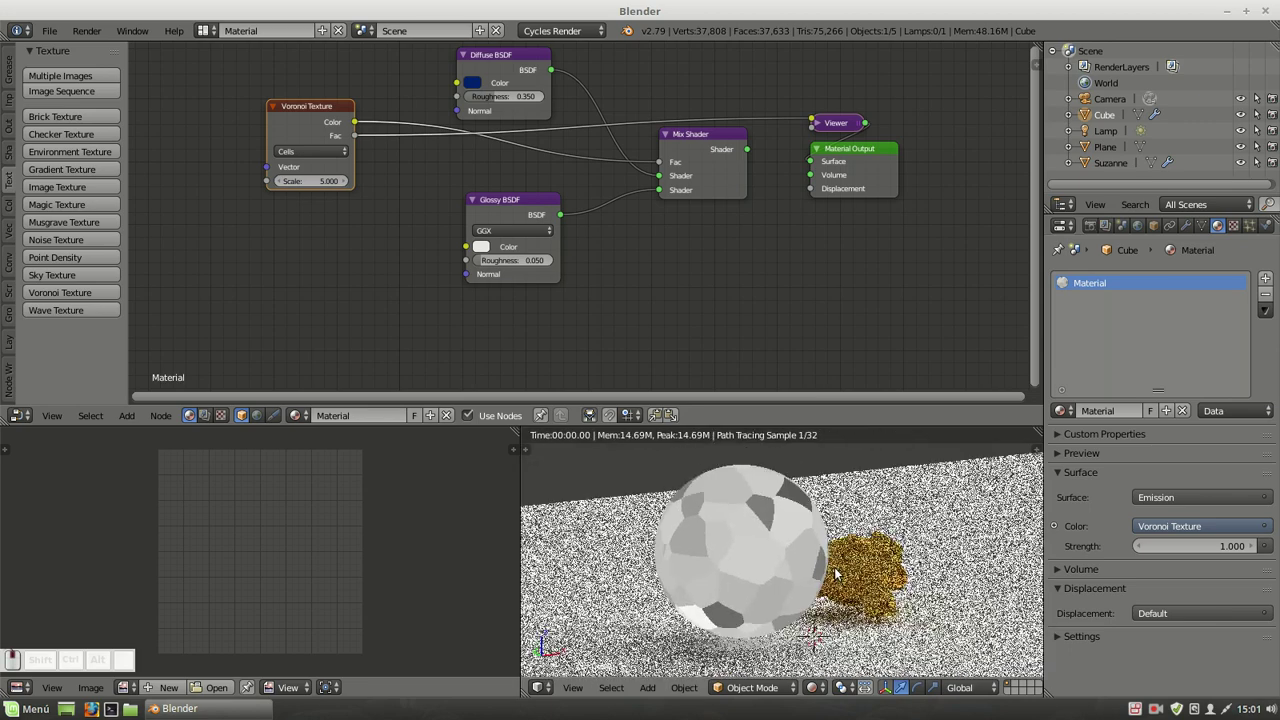
click(858, 552)
drag(884, 525, 873, 559)
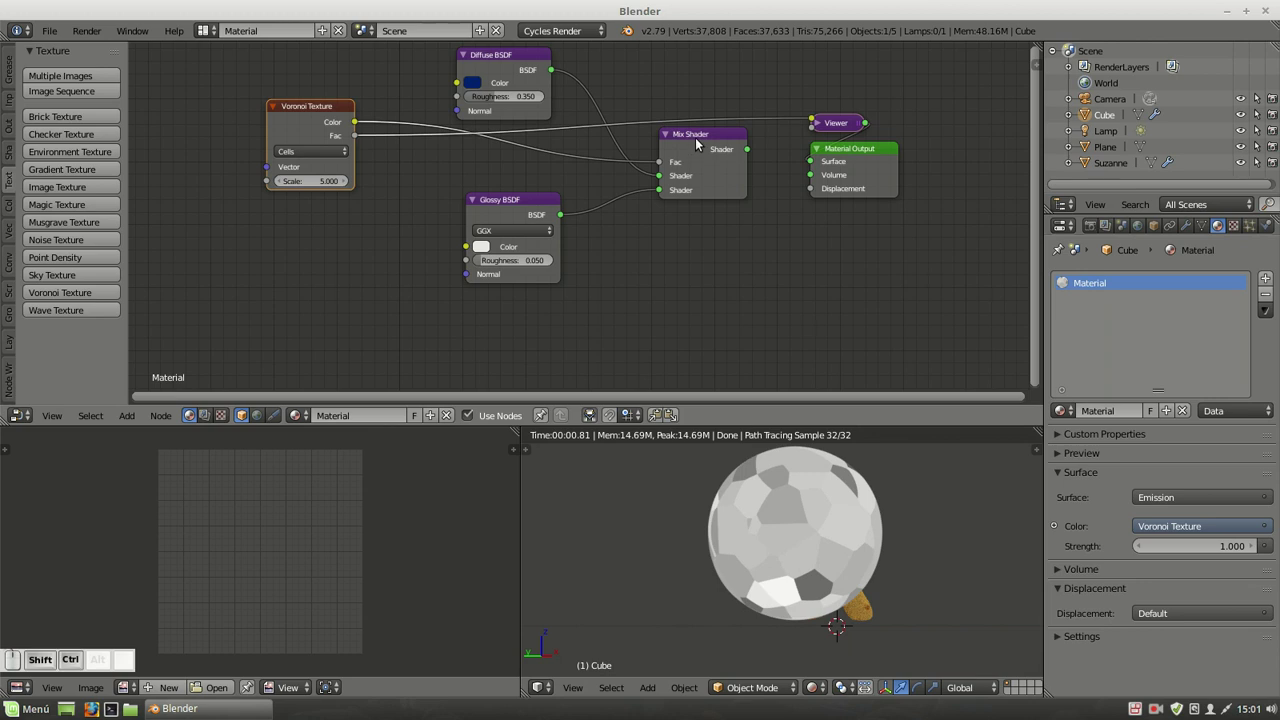
click(698, 139)
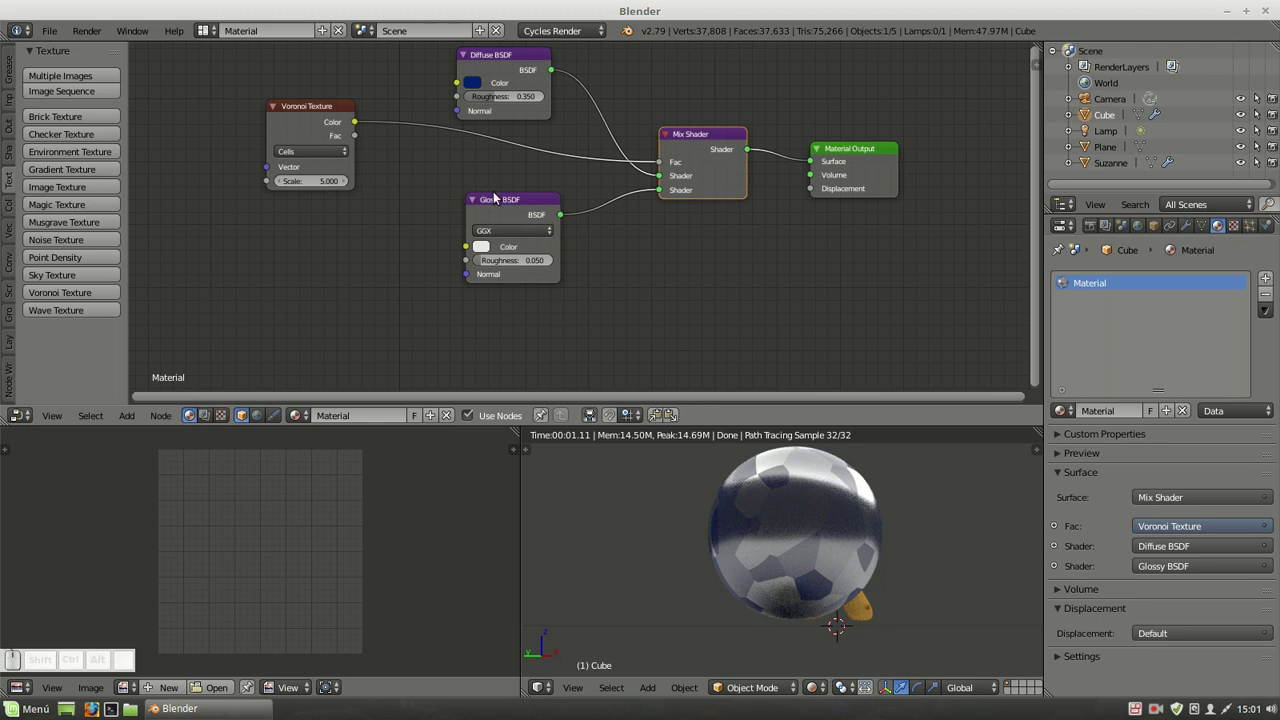
Set the Glossy BSDF colour to red so the sphere renders reddish-purple.
click(490, 249)
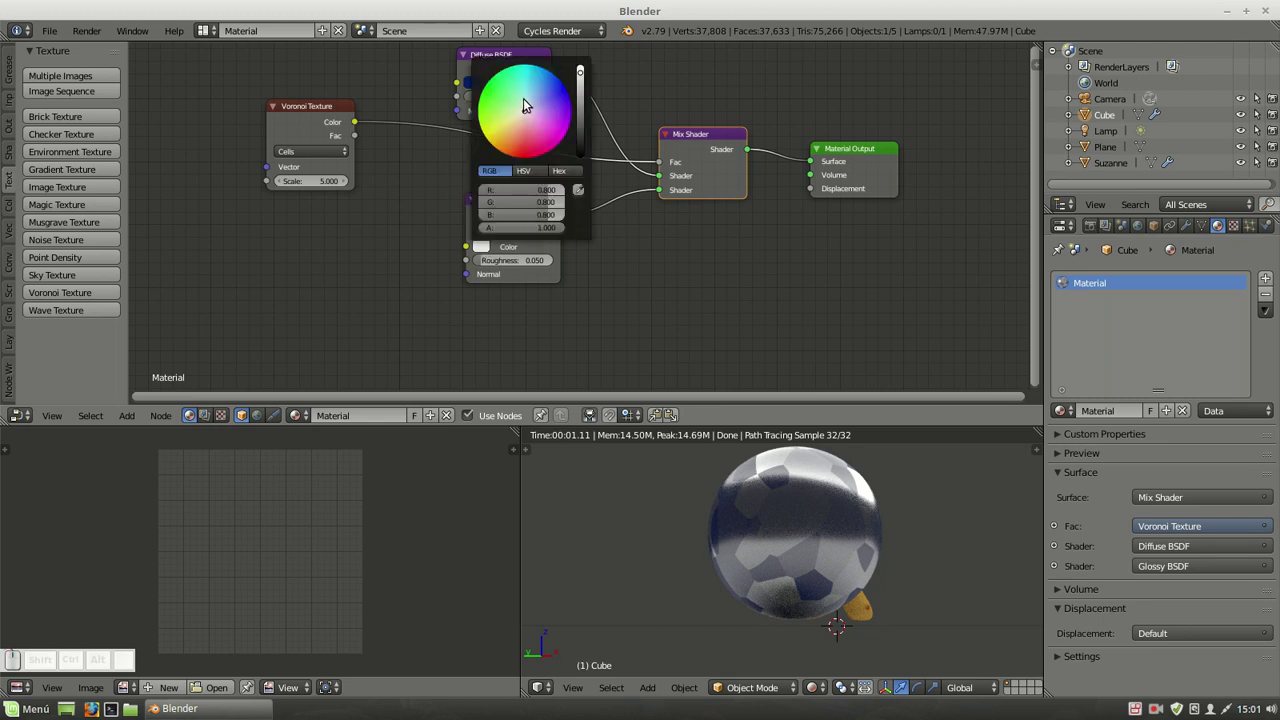
drag(525, 114, 827, 395)
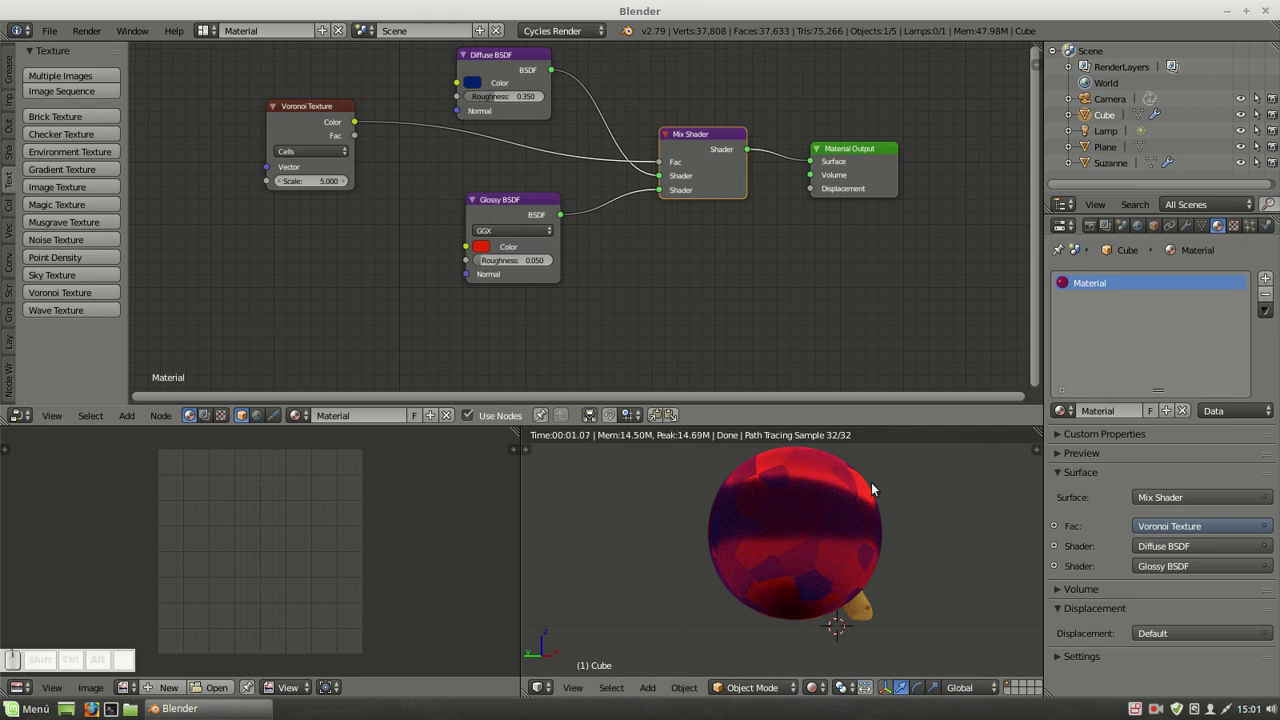
drag(877, 480, 776, 520)
click(776, 520)
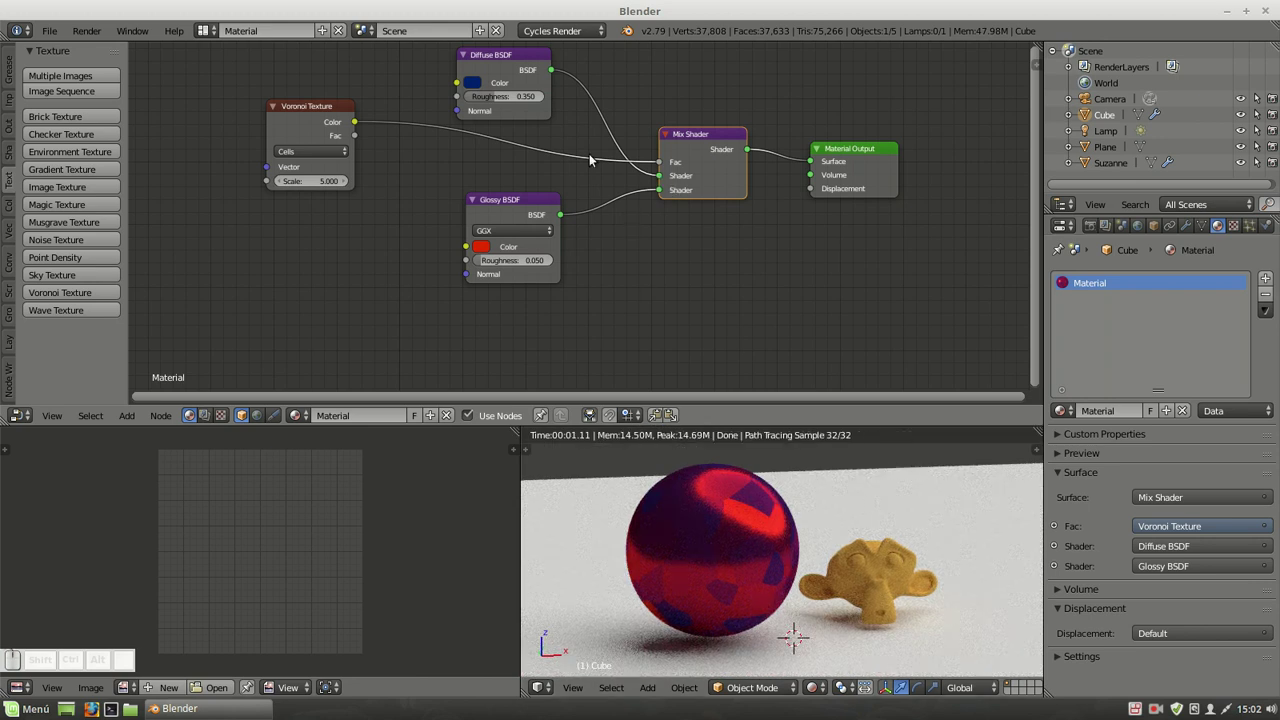
drag(505, 56, 649, 425)
Drive the Mix Shader factor with the Voronoi Fac output, previewing it, and restore the Mix Shader as output.
click(288, 105)
click(313, 119)
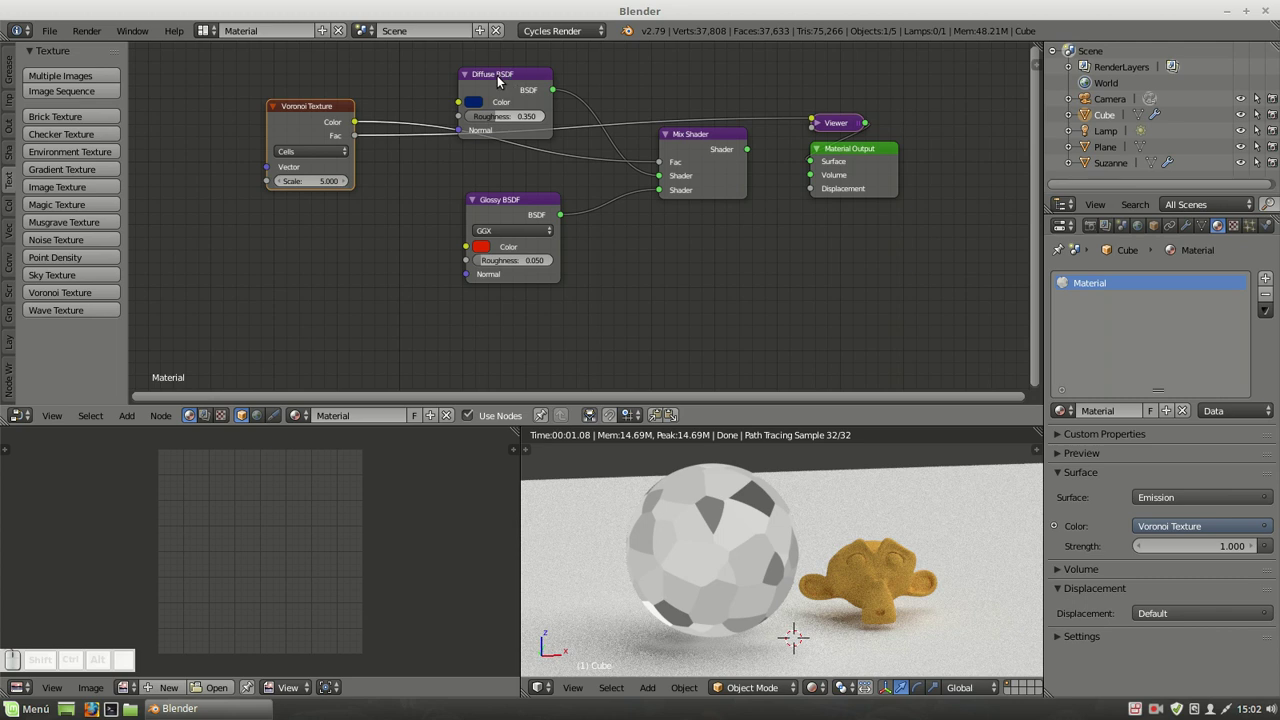
click(699, 140)
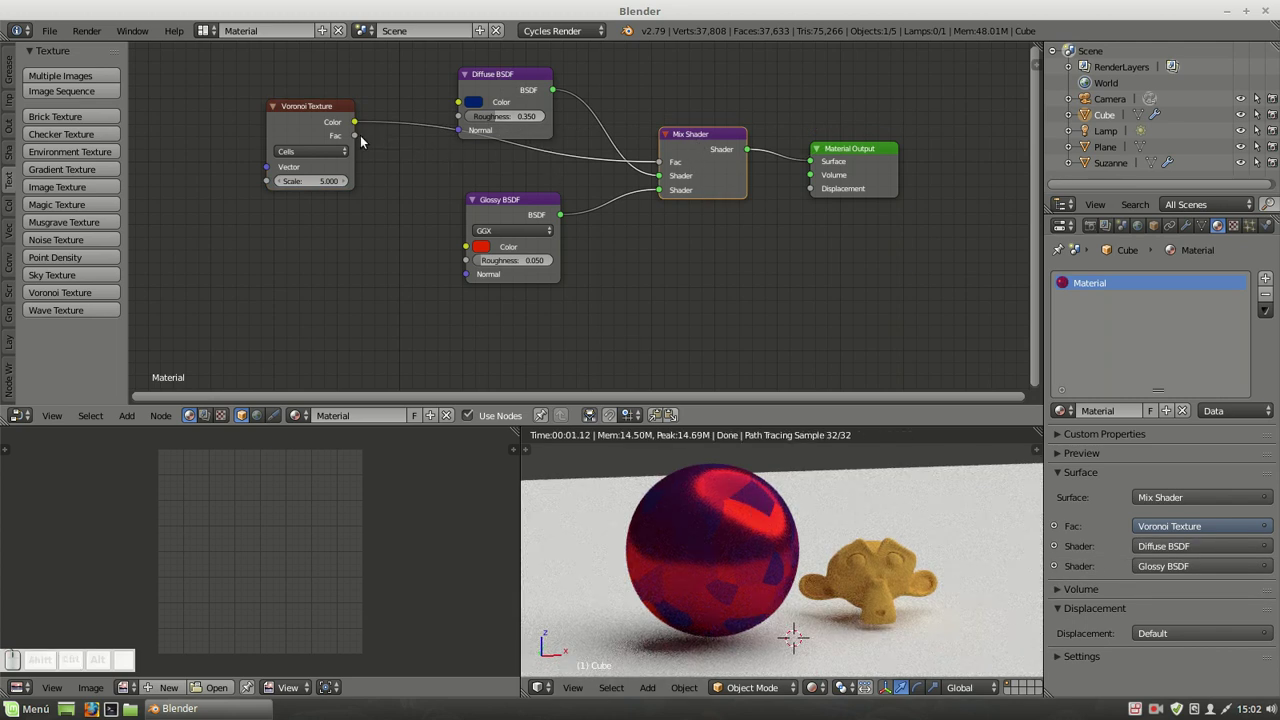
drag(357, 139, 663, 166)
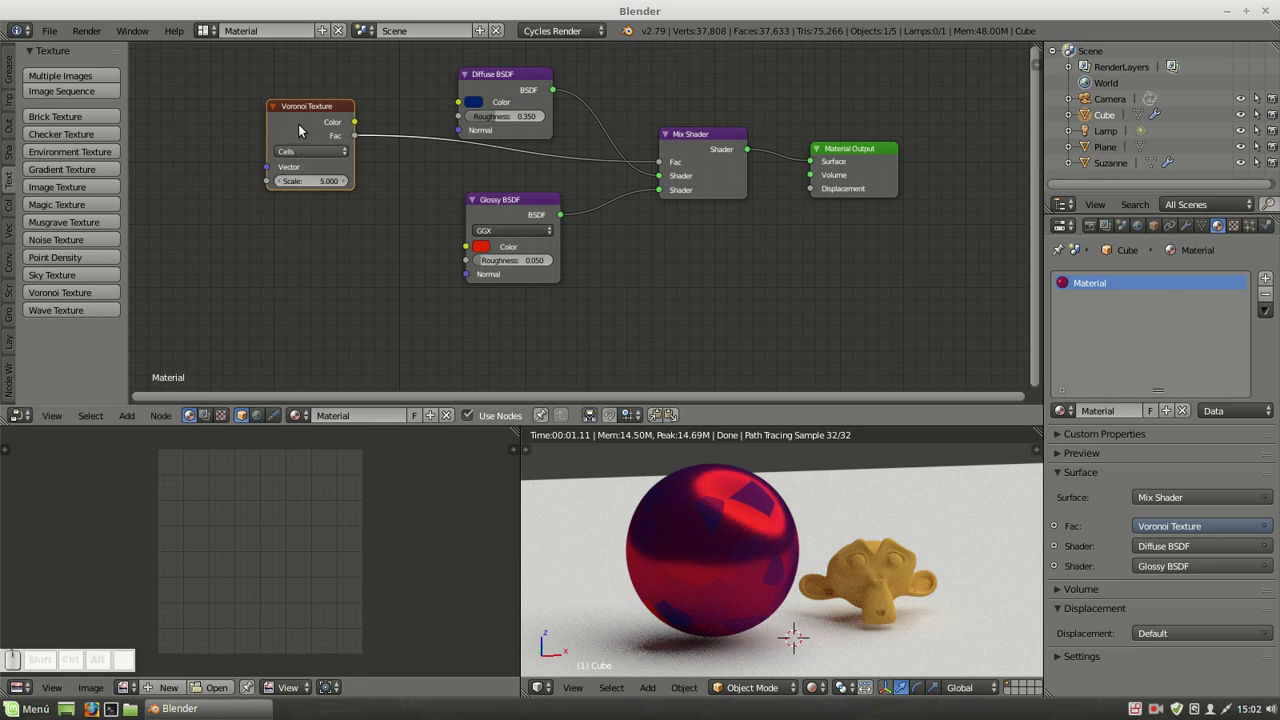
click(301, 132)
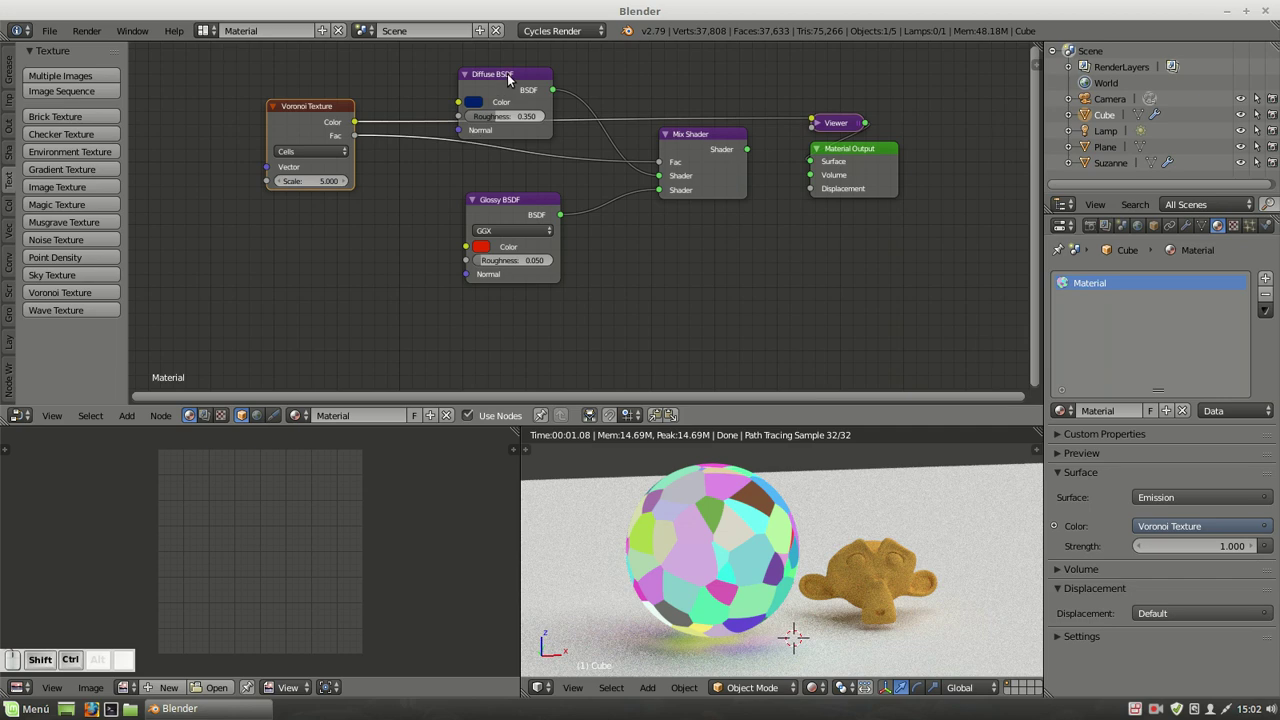
click(518, 81)
click(736, 162)
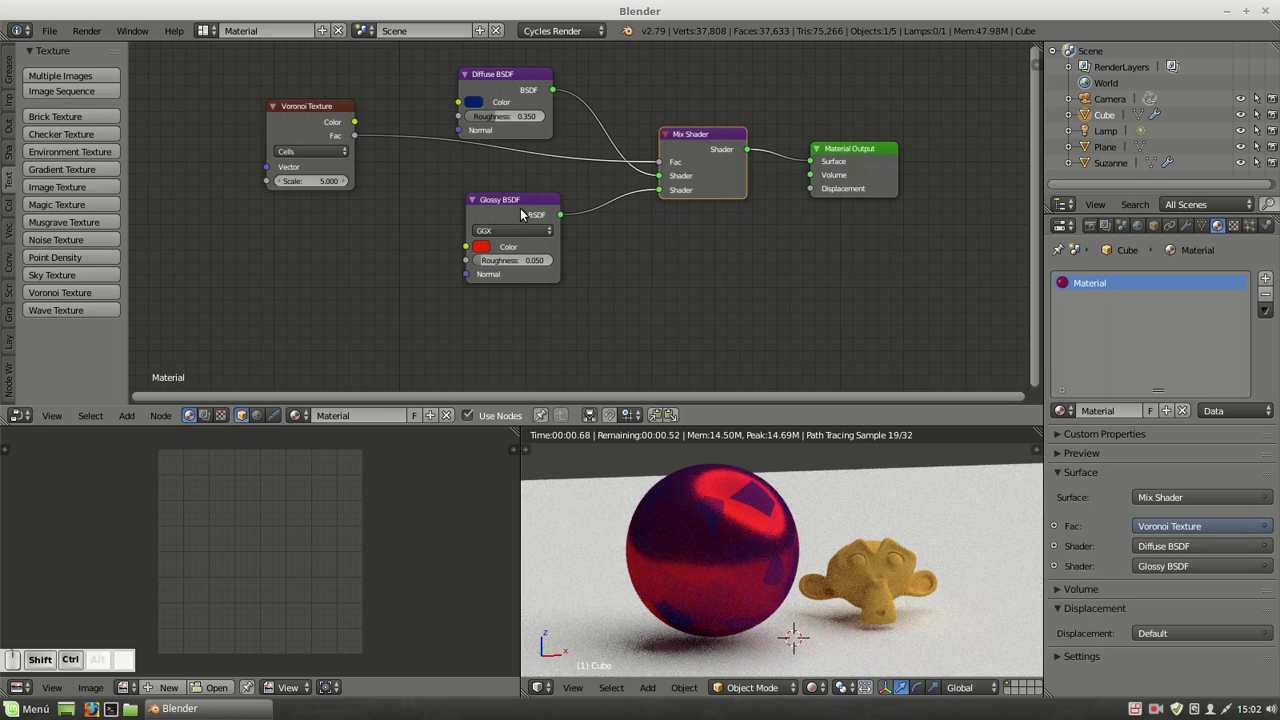
click(522, 208)
click(709, 150)
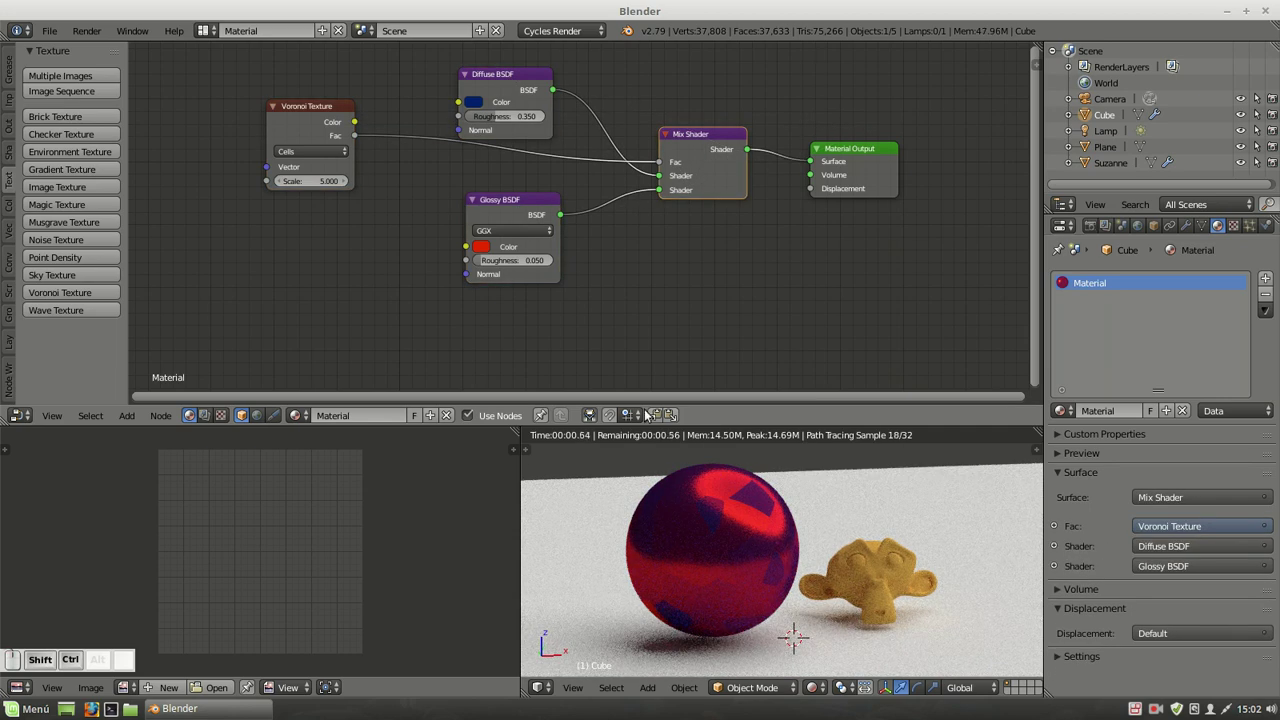
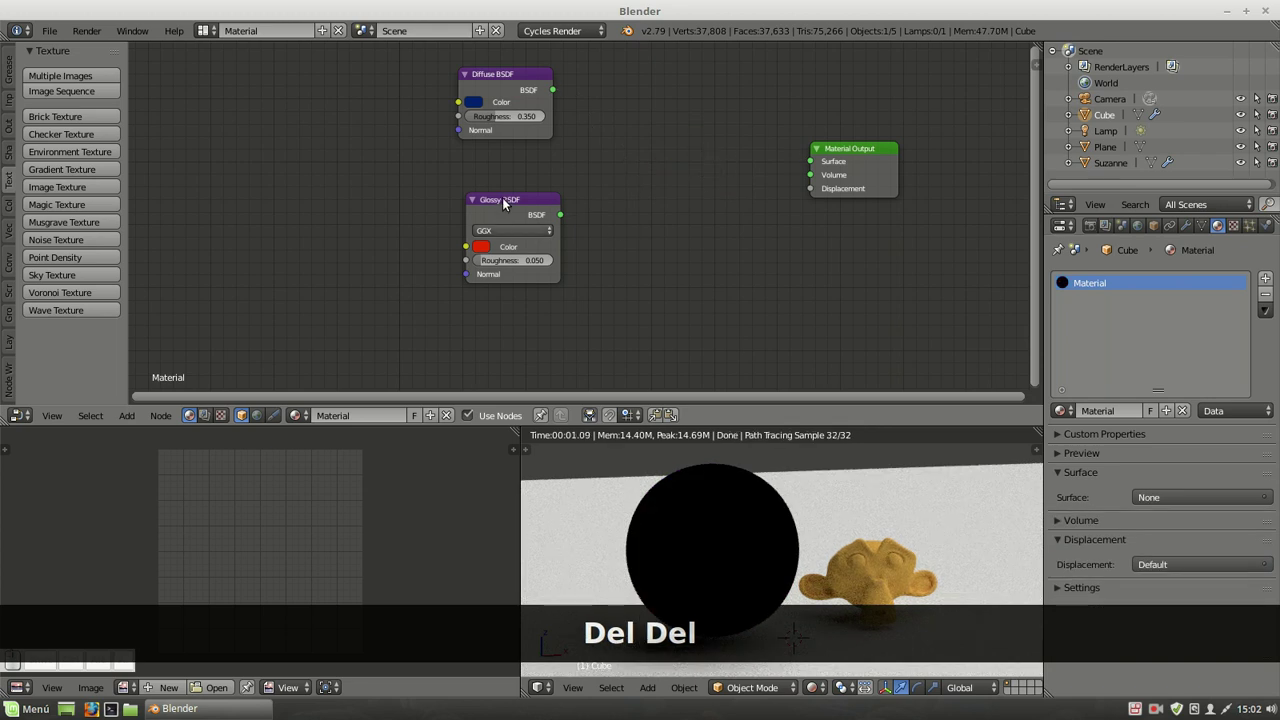
Join the Diffuse and Glossy BSDFs with Node Wrangler Ctrl+0 into an Add Shader wired to Material Output.
drag(499, 199, 498, 121)
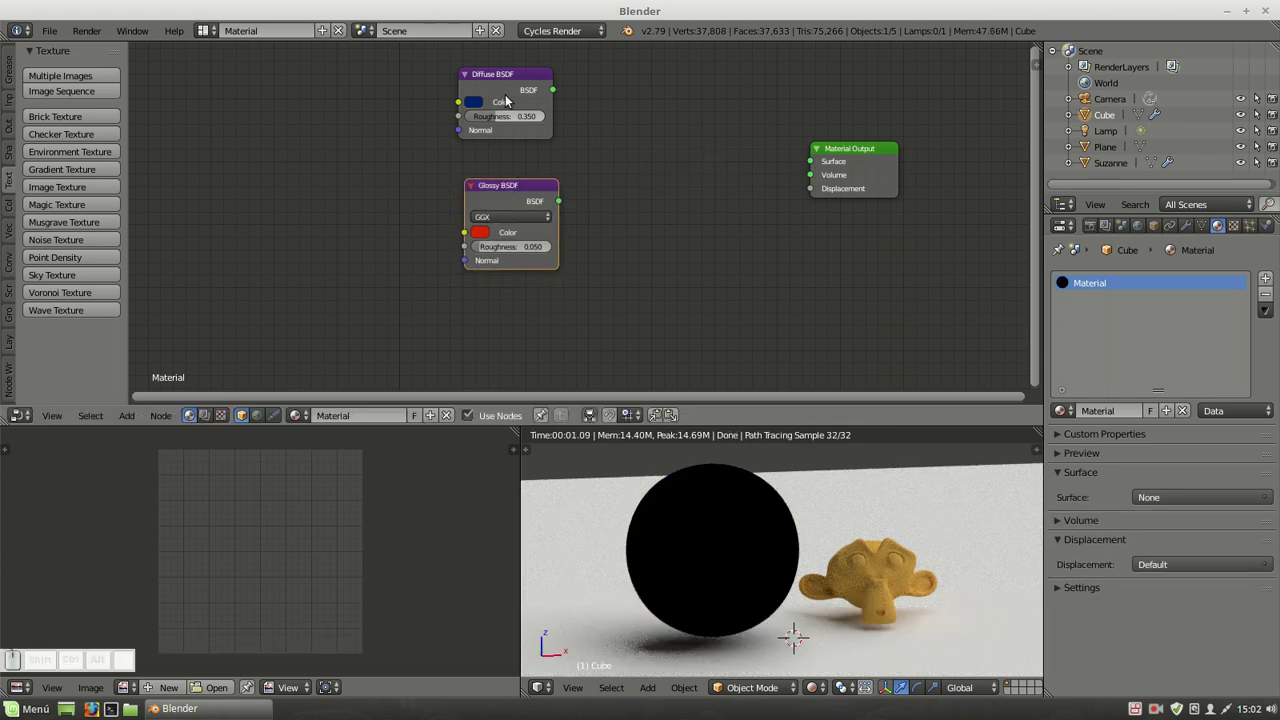
click(518, 79)
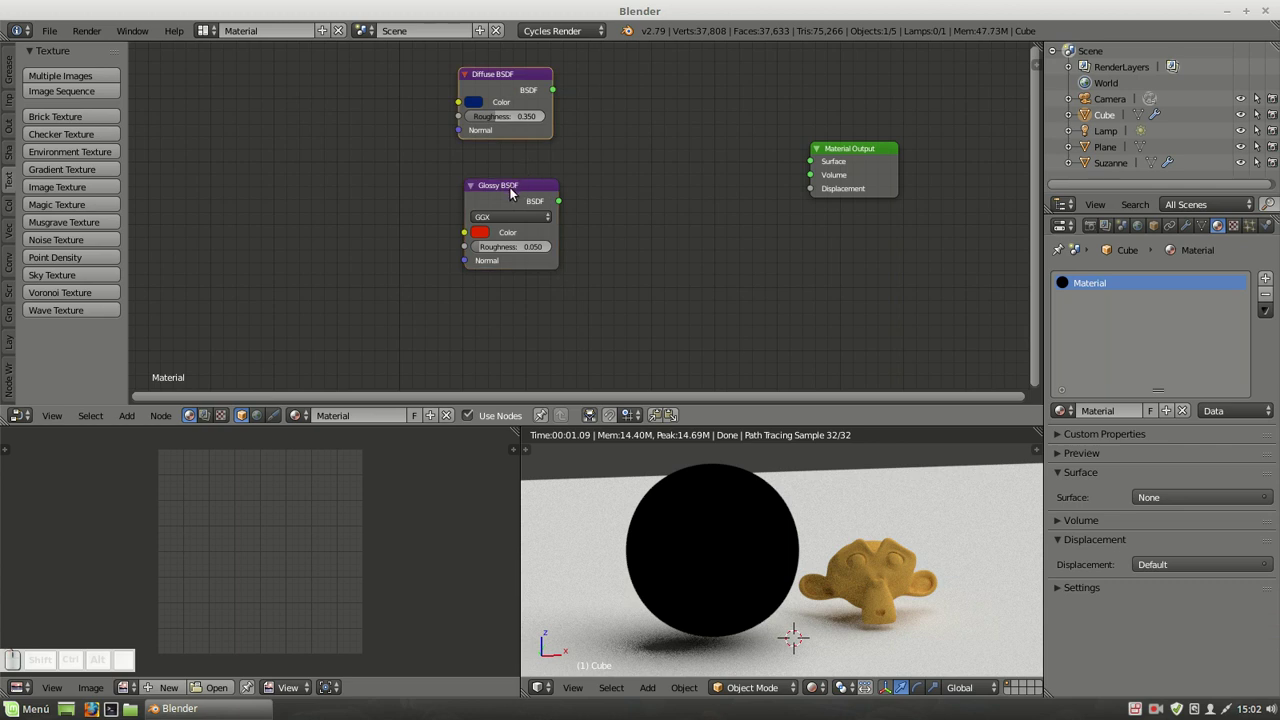
drag(514, 192, 514, 192)
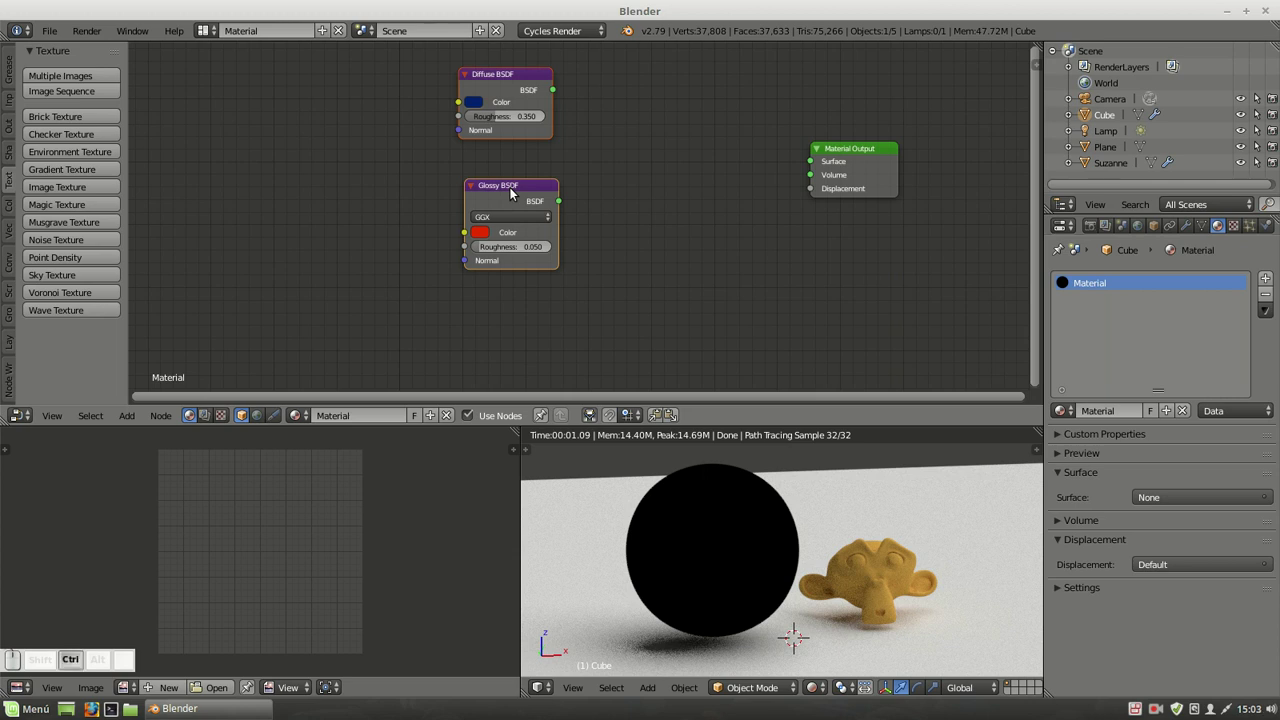
key(ctrl+0)
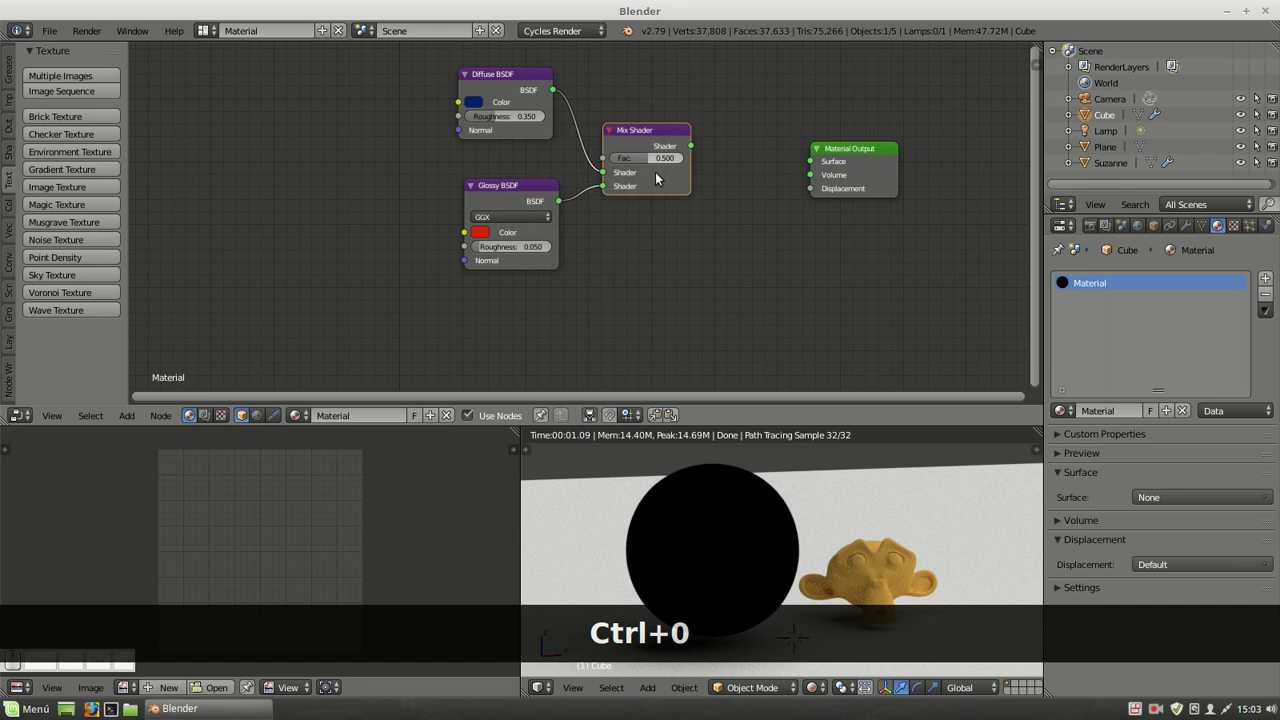
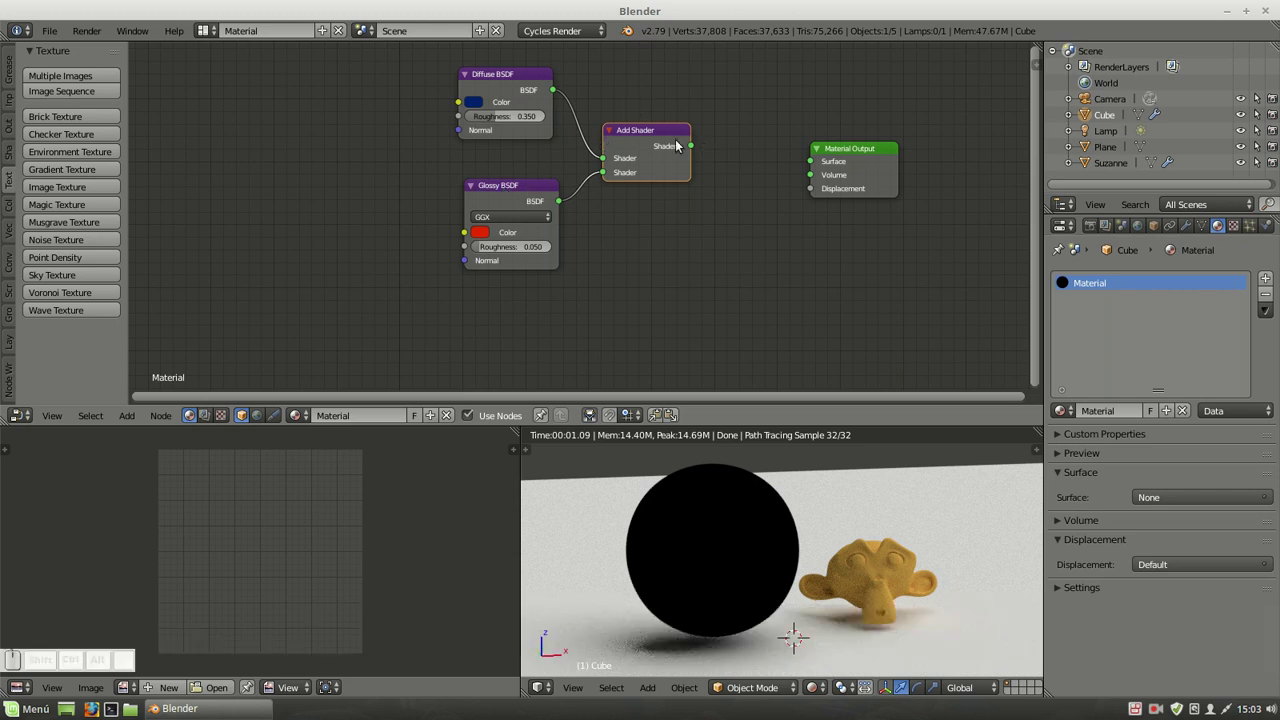
click(674, 143)
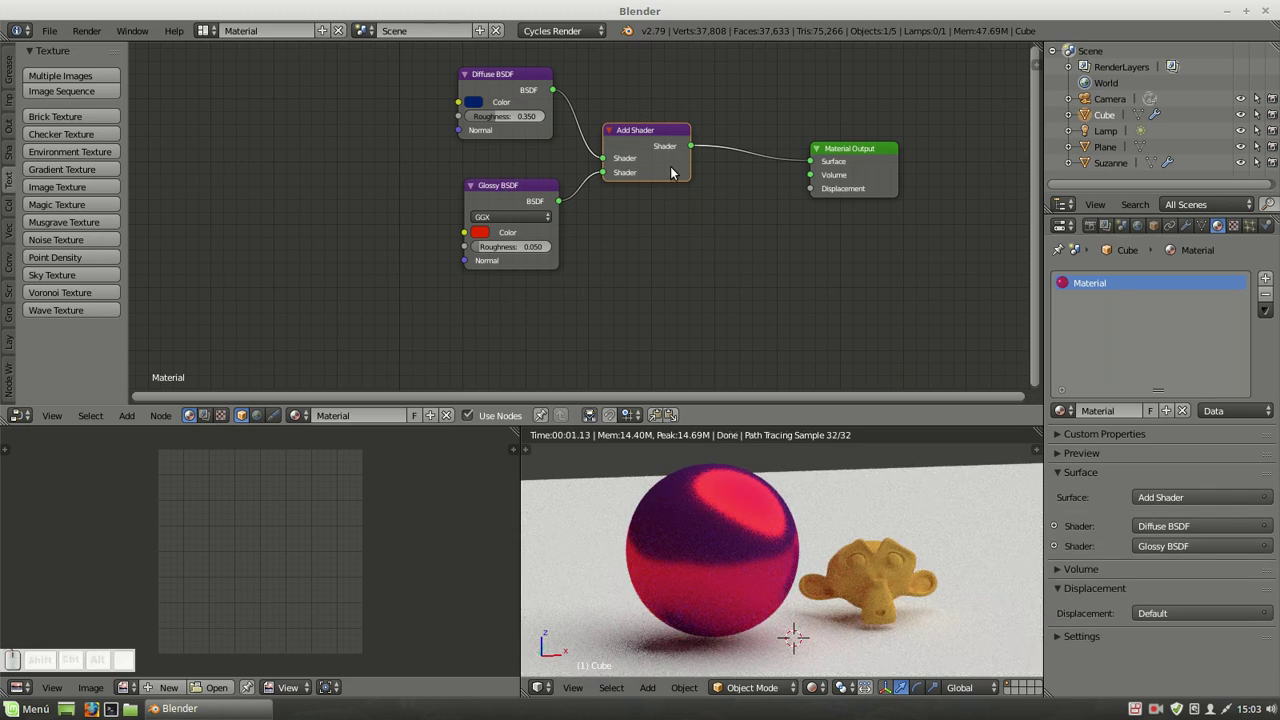
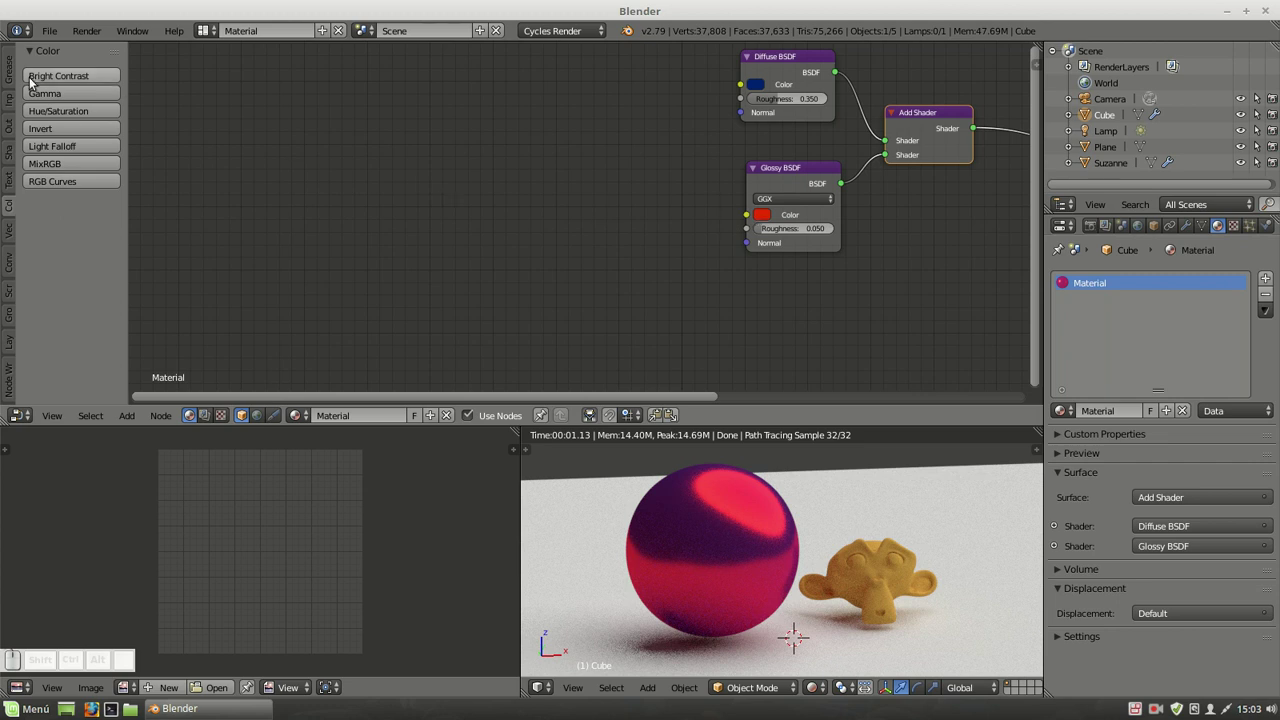
Add an RGB colour node and duplicate it so two RGB nodes sit stacked in the editor.
click(13, 107)
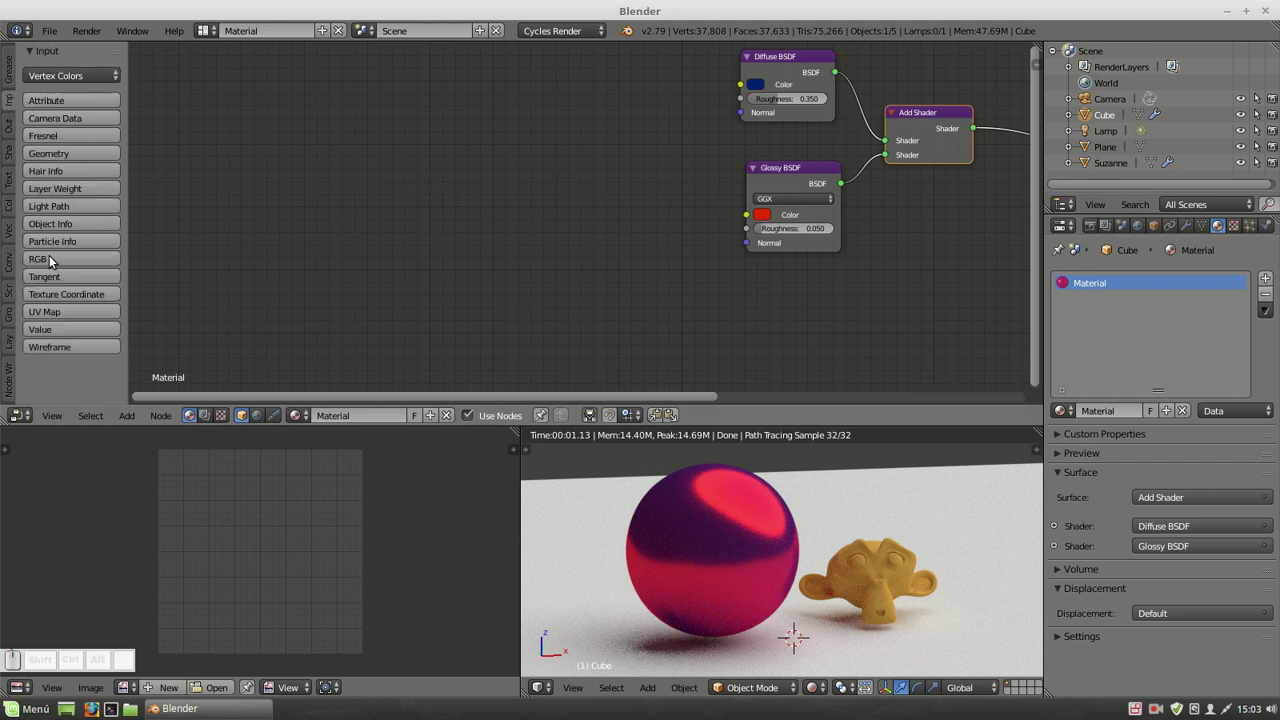
click(53, 261)
click(331, 104)
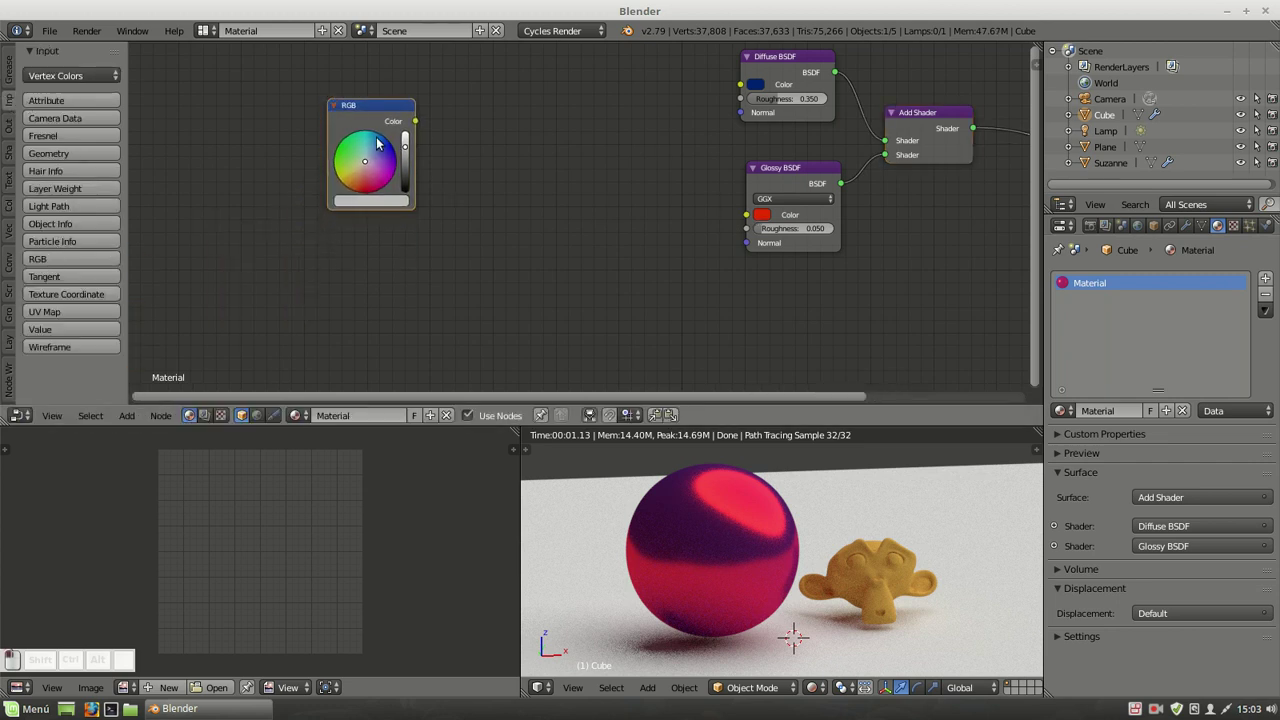
key(shift+d)
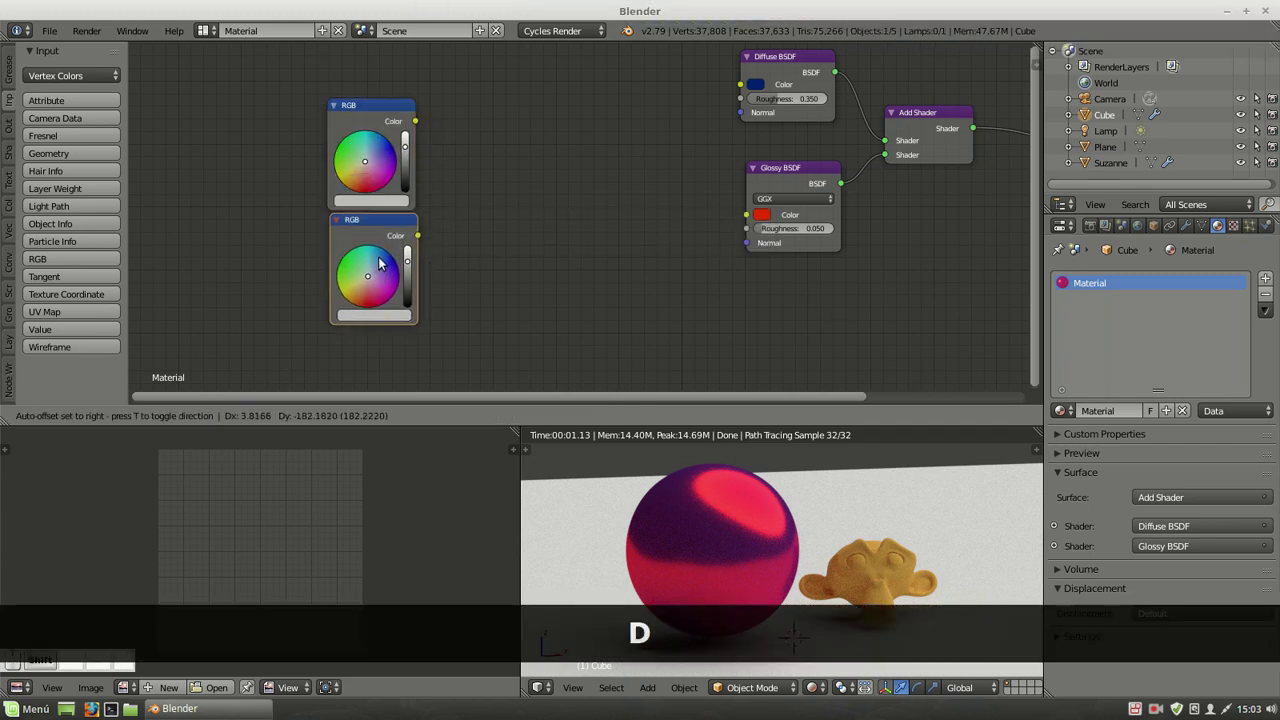
click(381, 273)
click(397, 113)
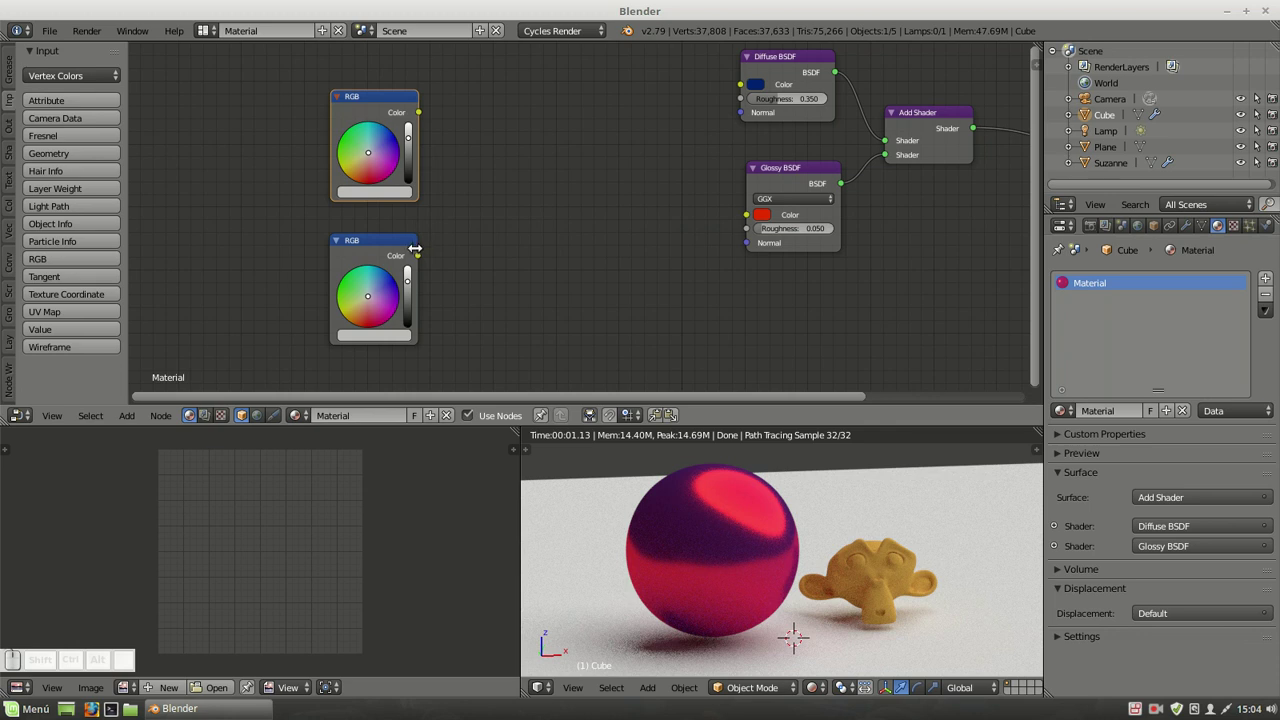
click(404, 248)
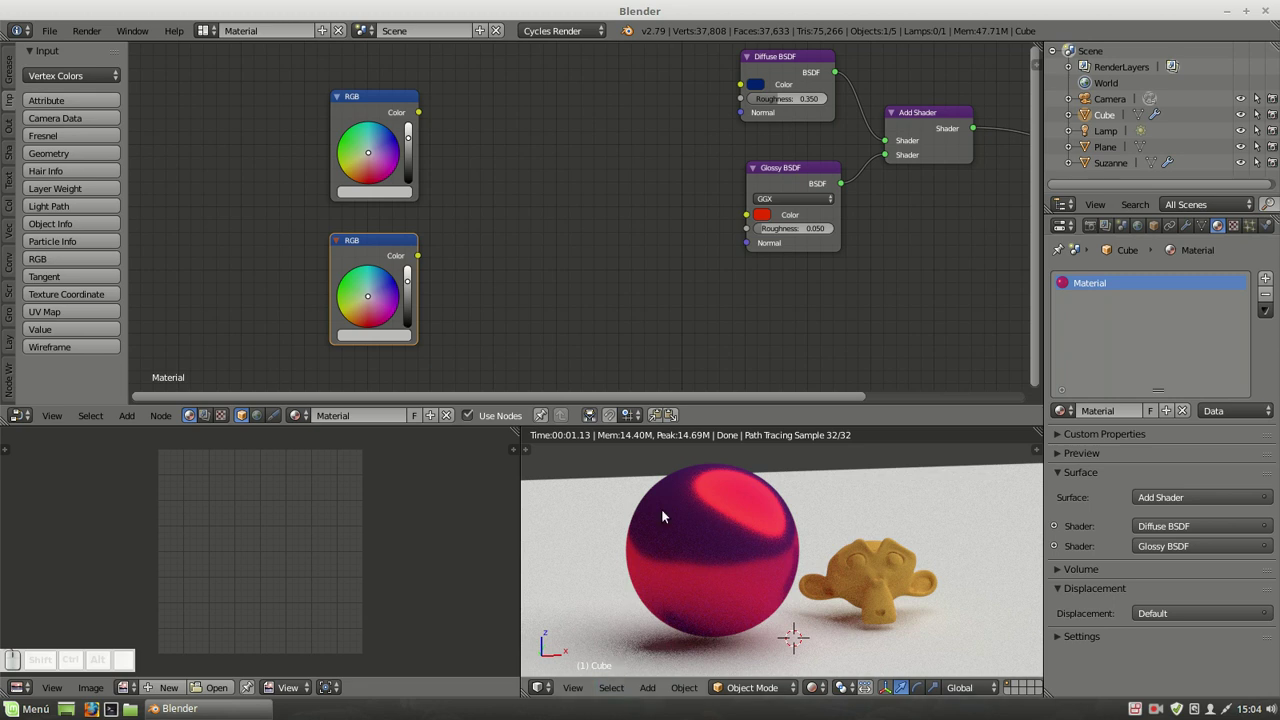
Try joining both RGB nodes with Subtract and plain mix nodes, then remove them again.
click(383, 111)
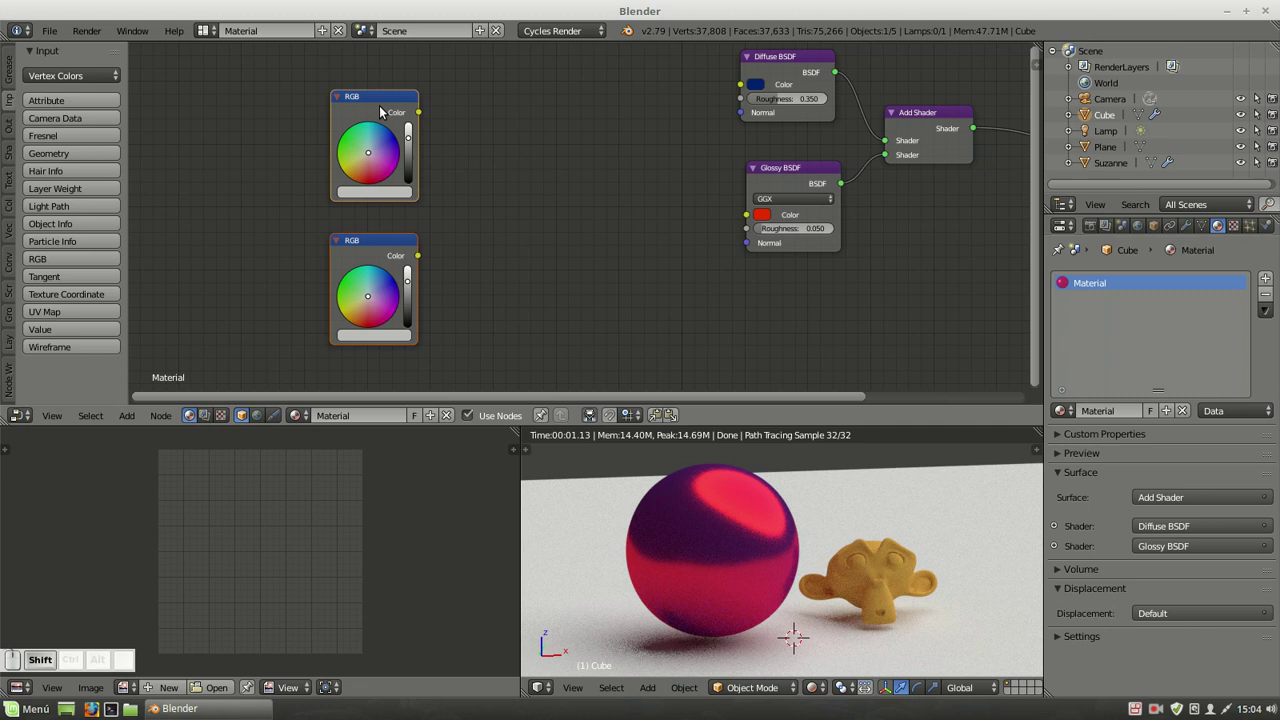
key(ctrl+-)
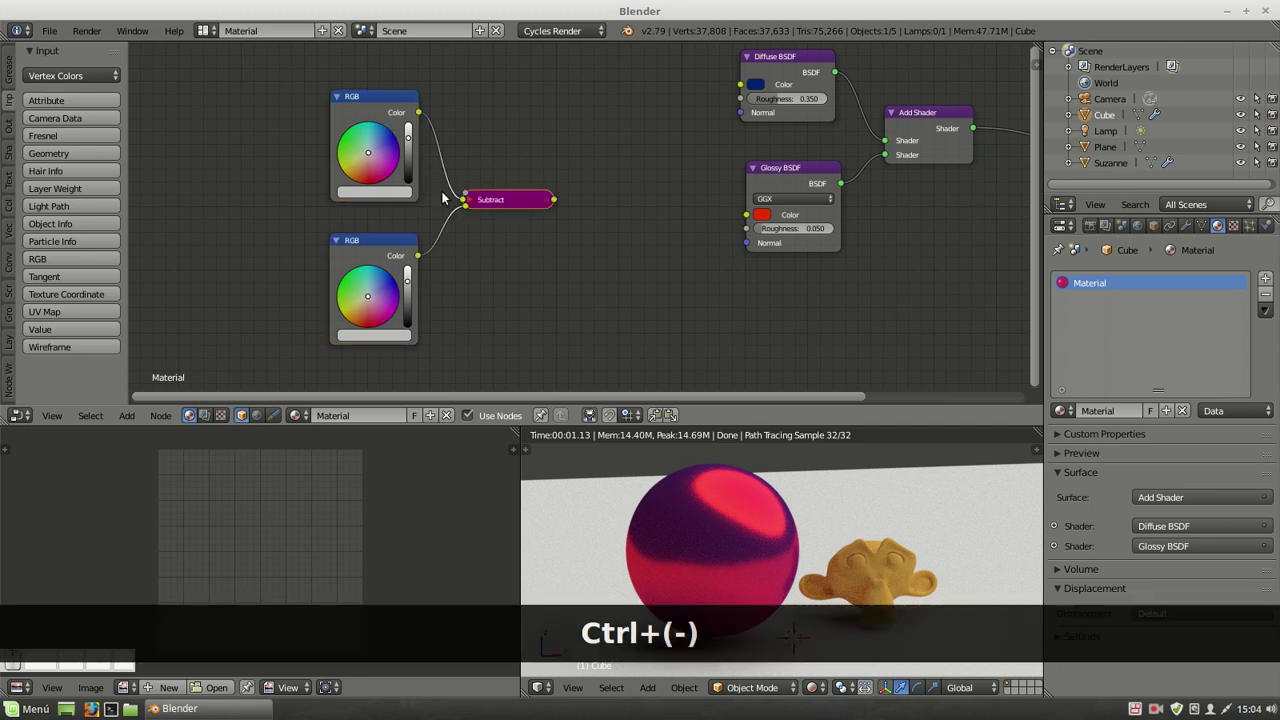
click(474, 199)
click(498, 203)
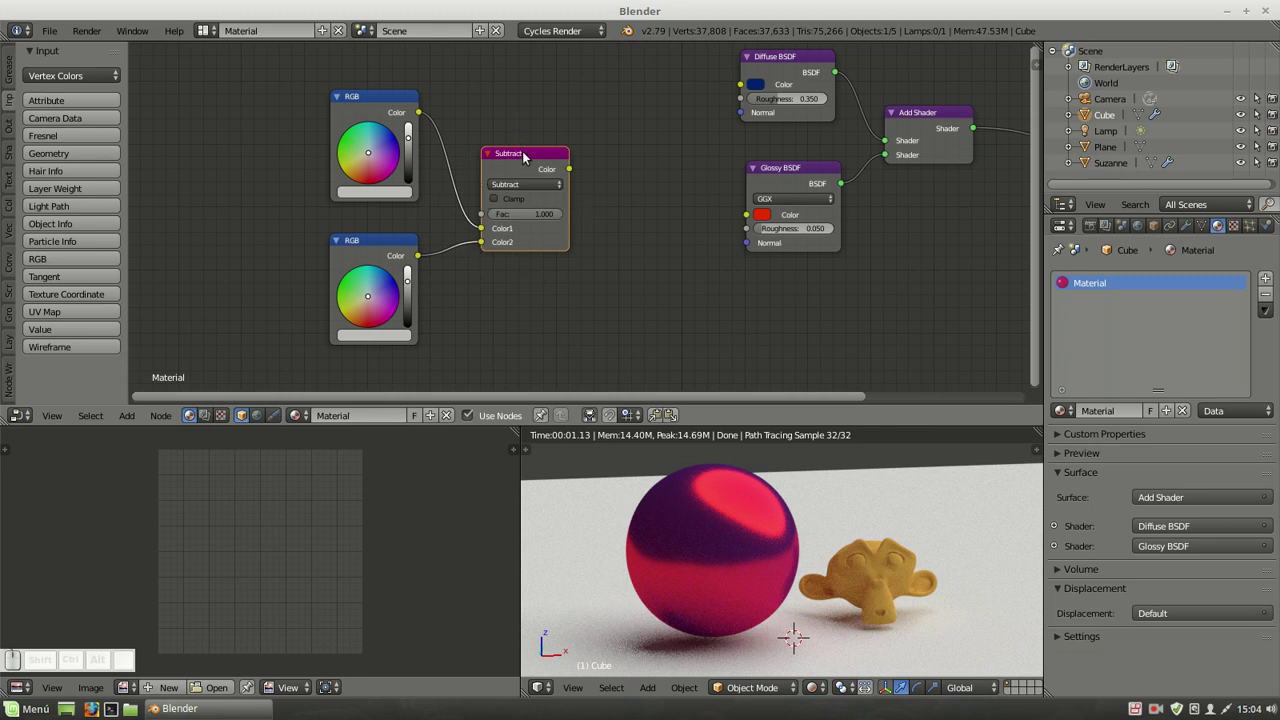
key(Delete)
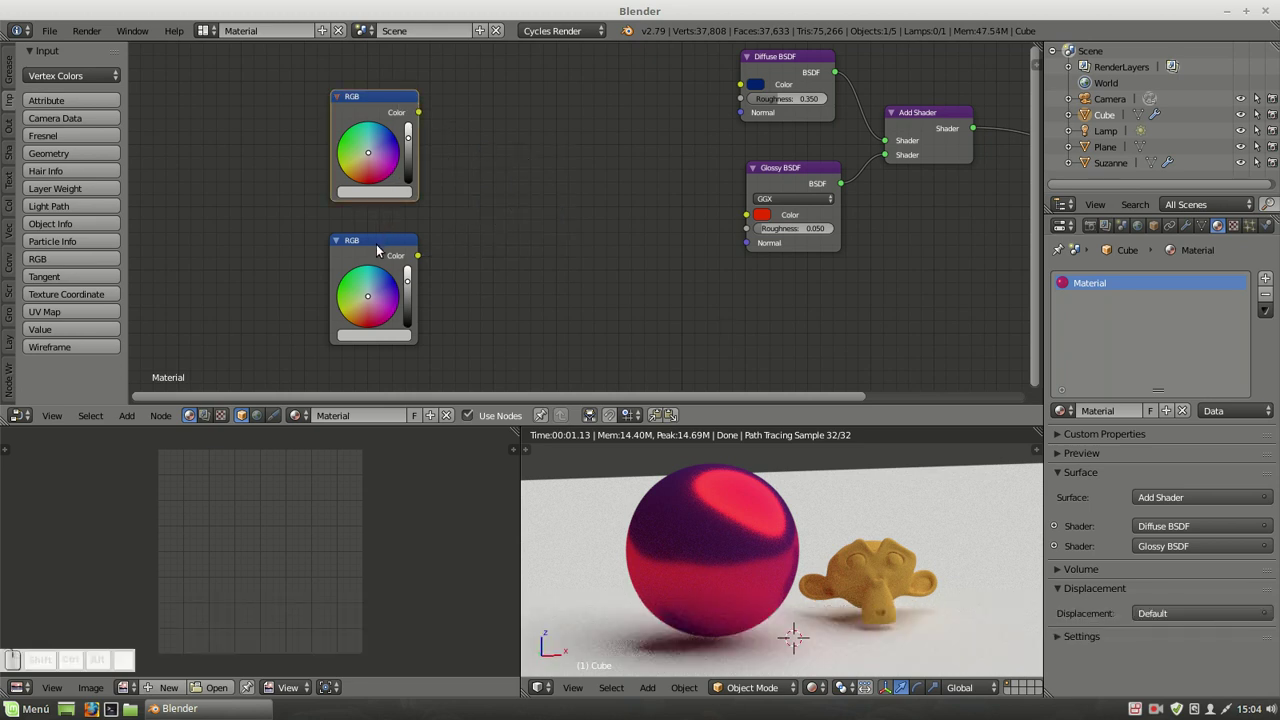
click(379, 252)
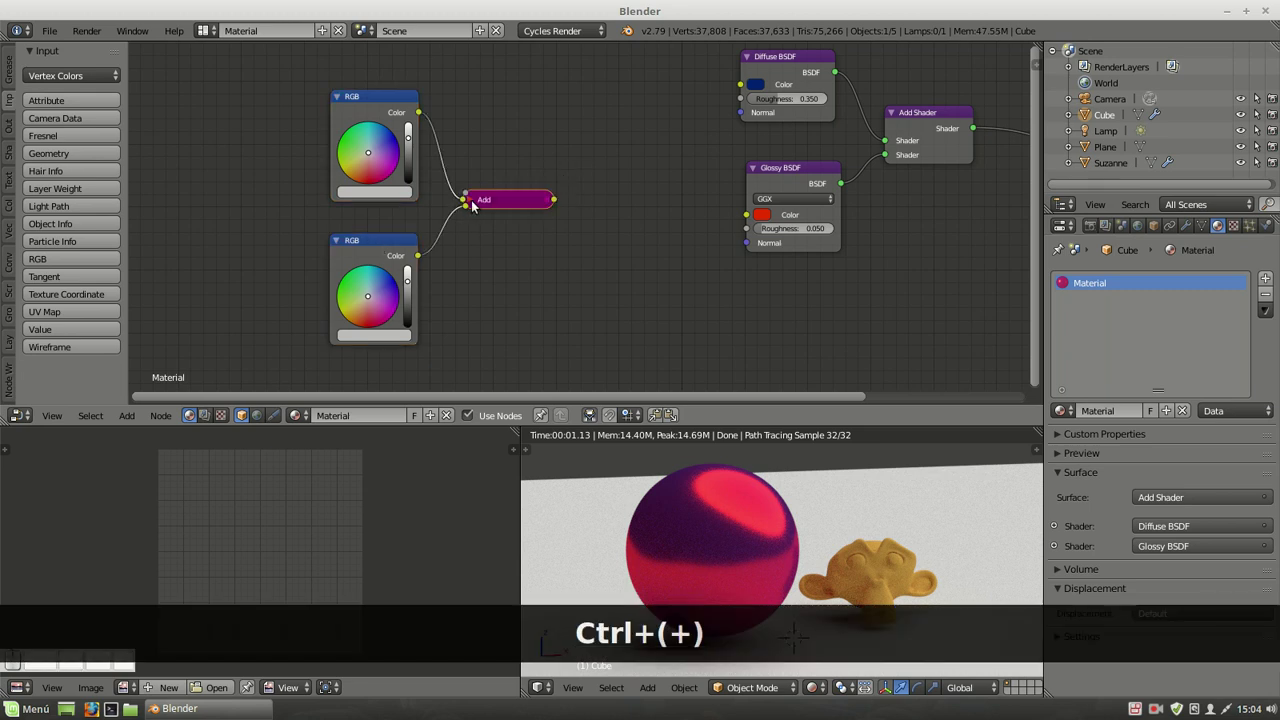
click(483, 210)
key(Delete)
Try a Divide mix, discard it, and keep a Multiply node joining the two RGB outputs.
click(369, 118)
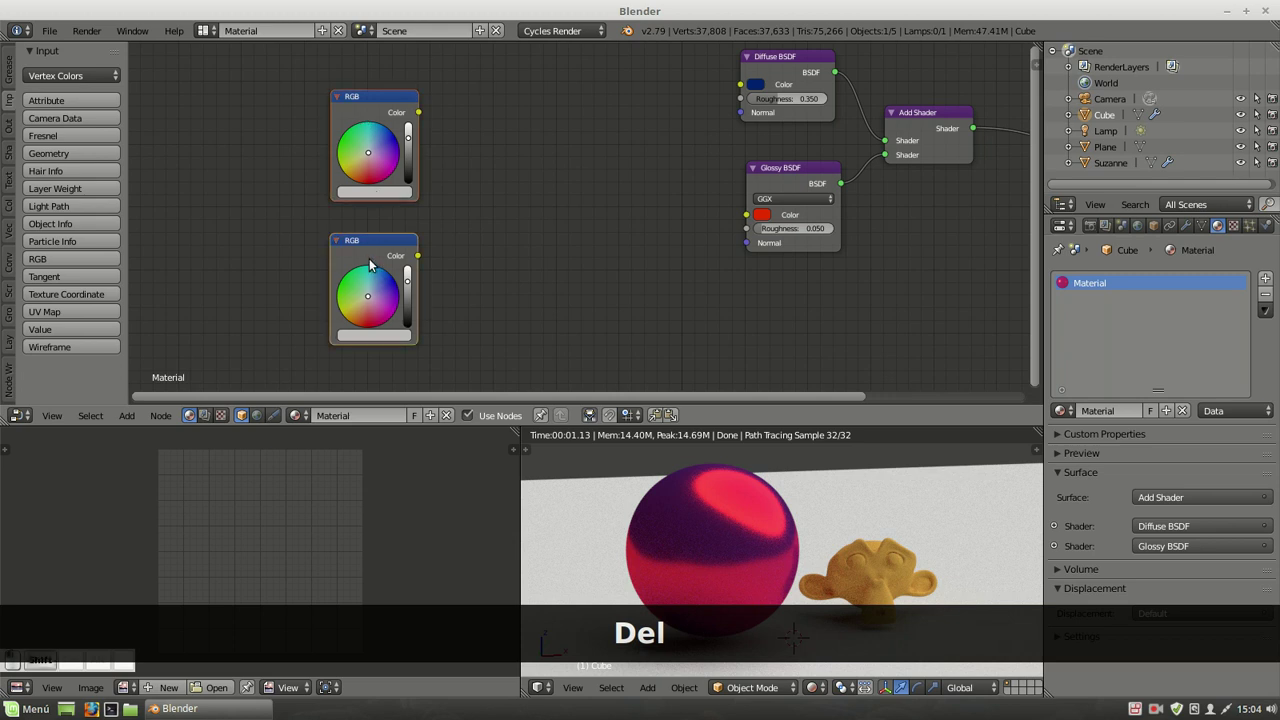
key(ctrl+/)
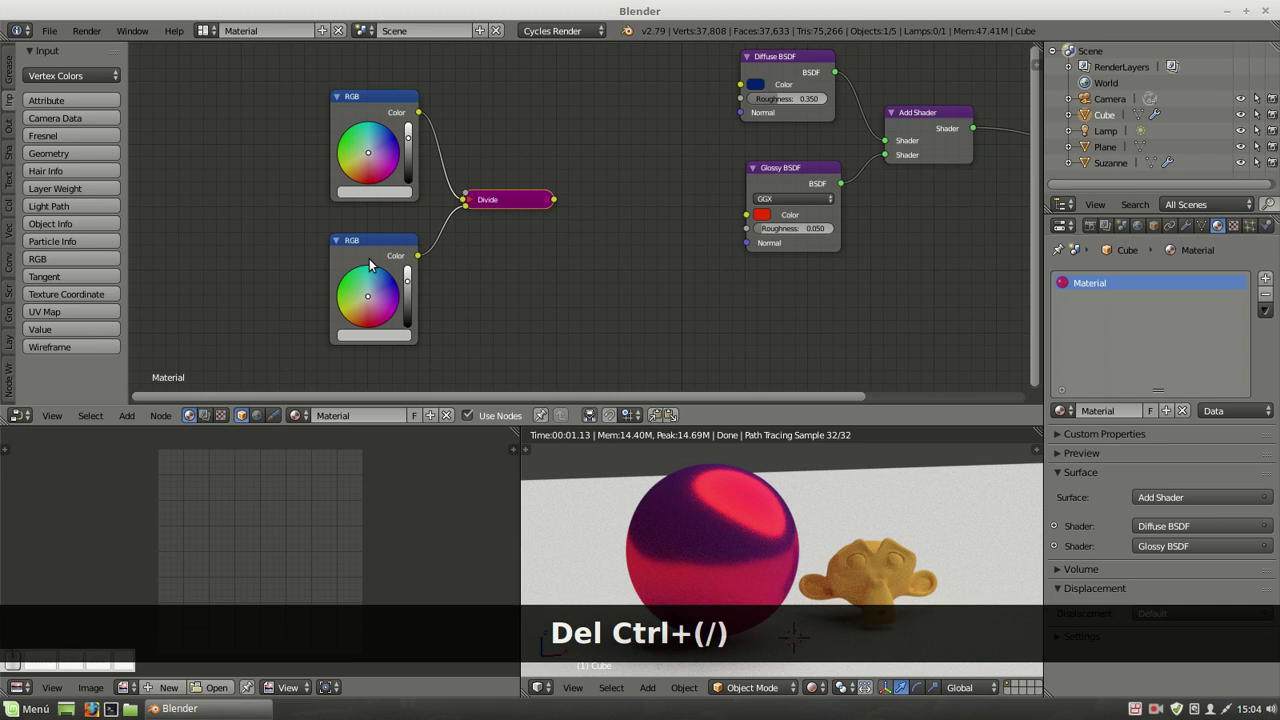
click(470, 201)
key(Delete)
click(386, 105)
click(385, 242)
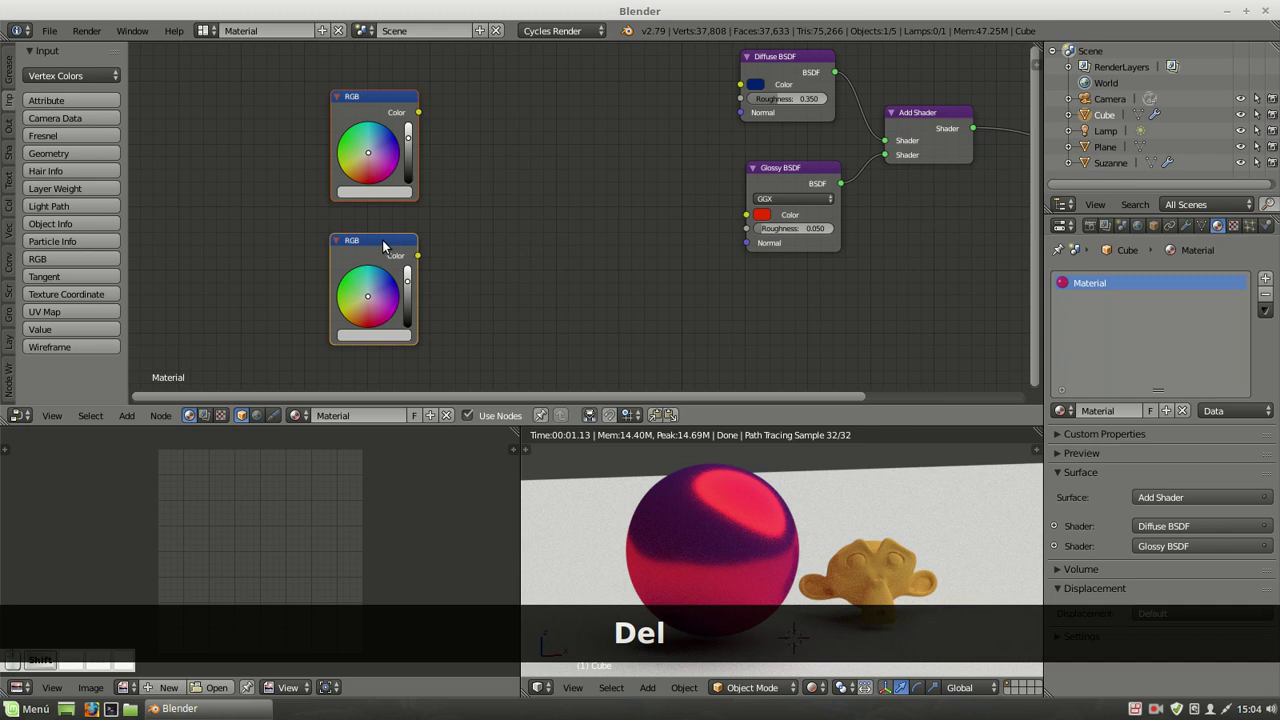
key(ctrl+*)
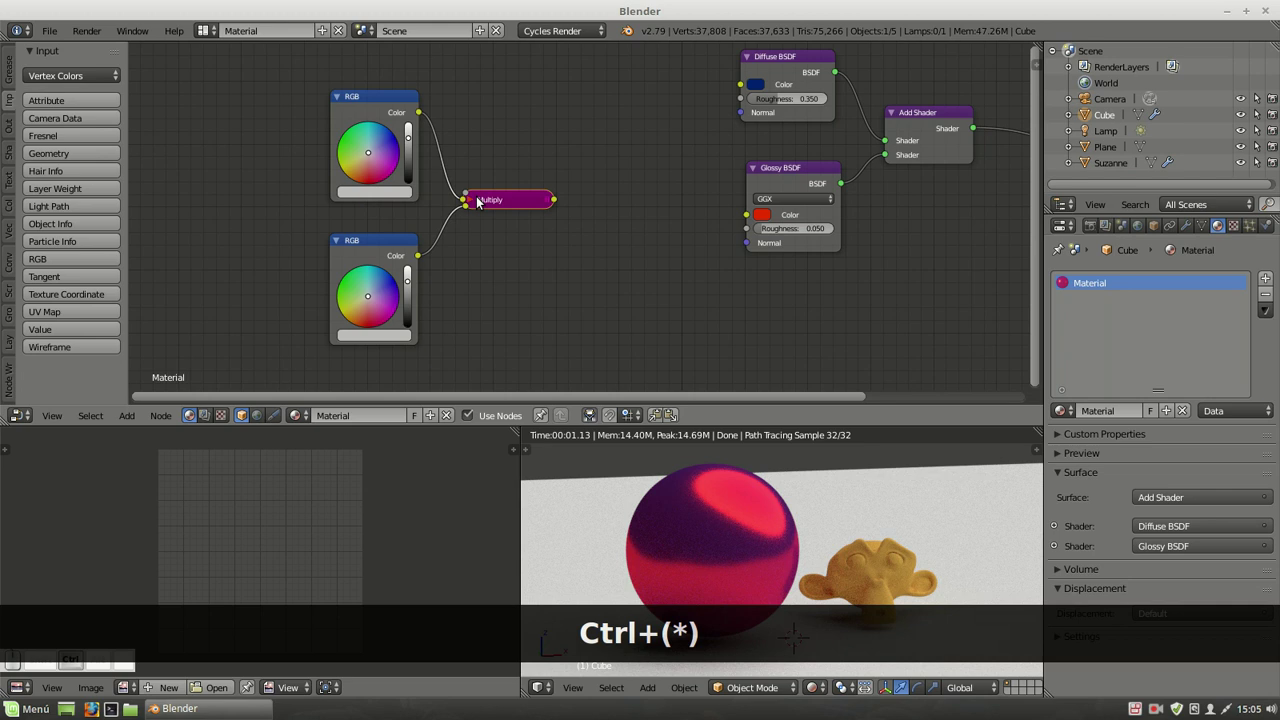
click(476, 202)
Wire Multiply into Glossy colour, set the RGB nodes blue and red, and Fac to 0.5.
drag(518, 199, 513, 369)
click(360, 199)
click(393, 253)
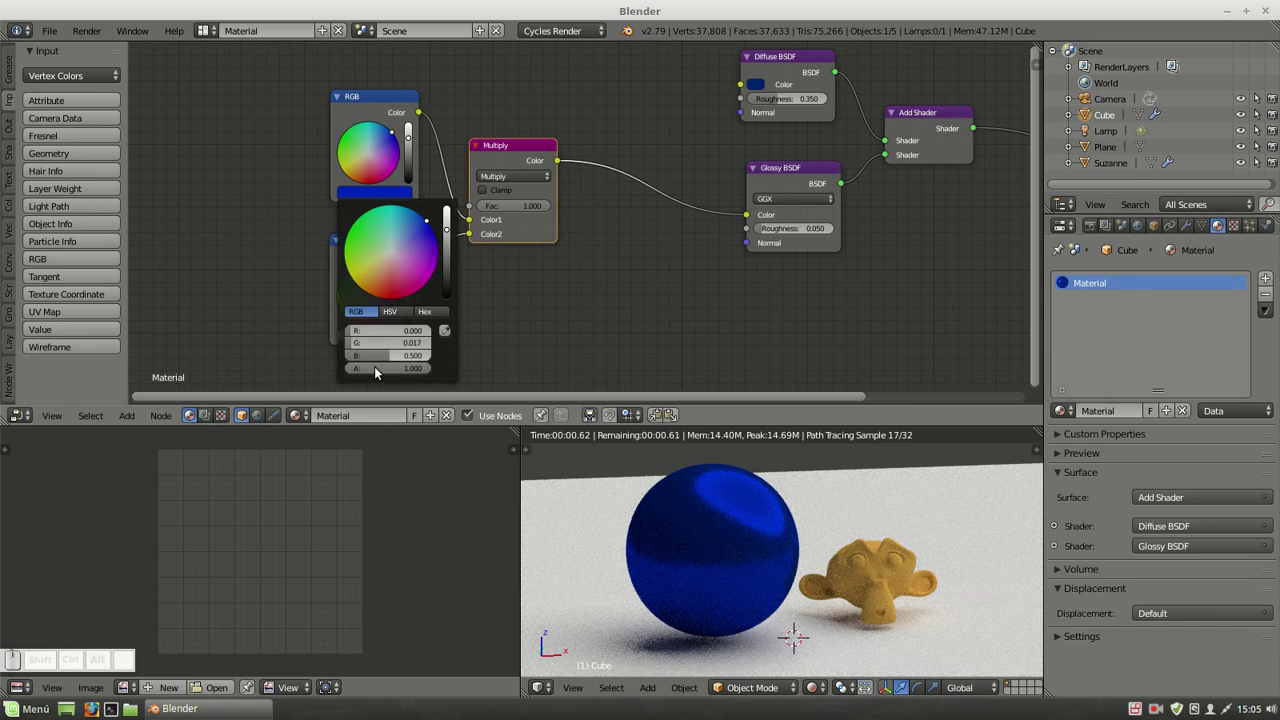
click(373, 344)
click(394, 216)
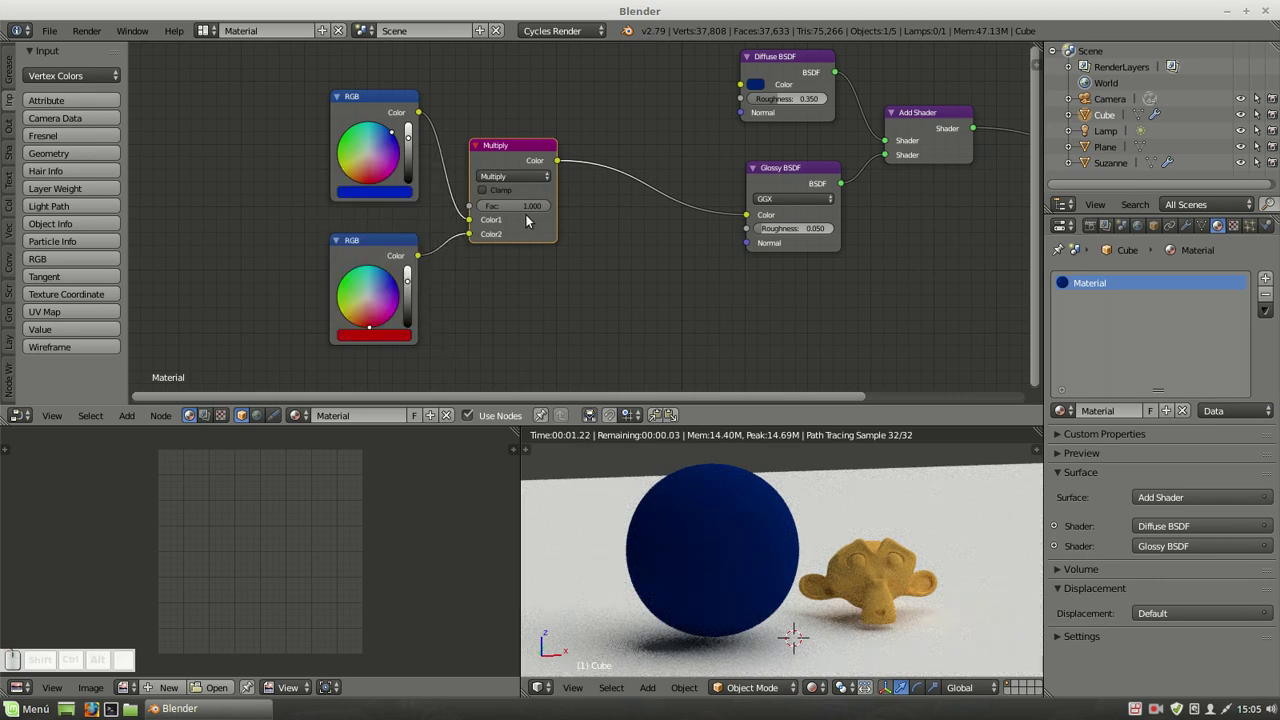
click(528, 213)
key(0)
text(0.5)
key(Return)
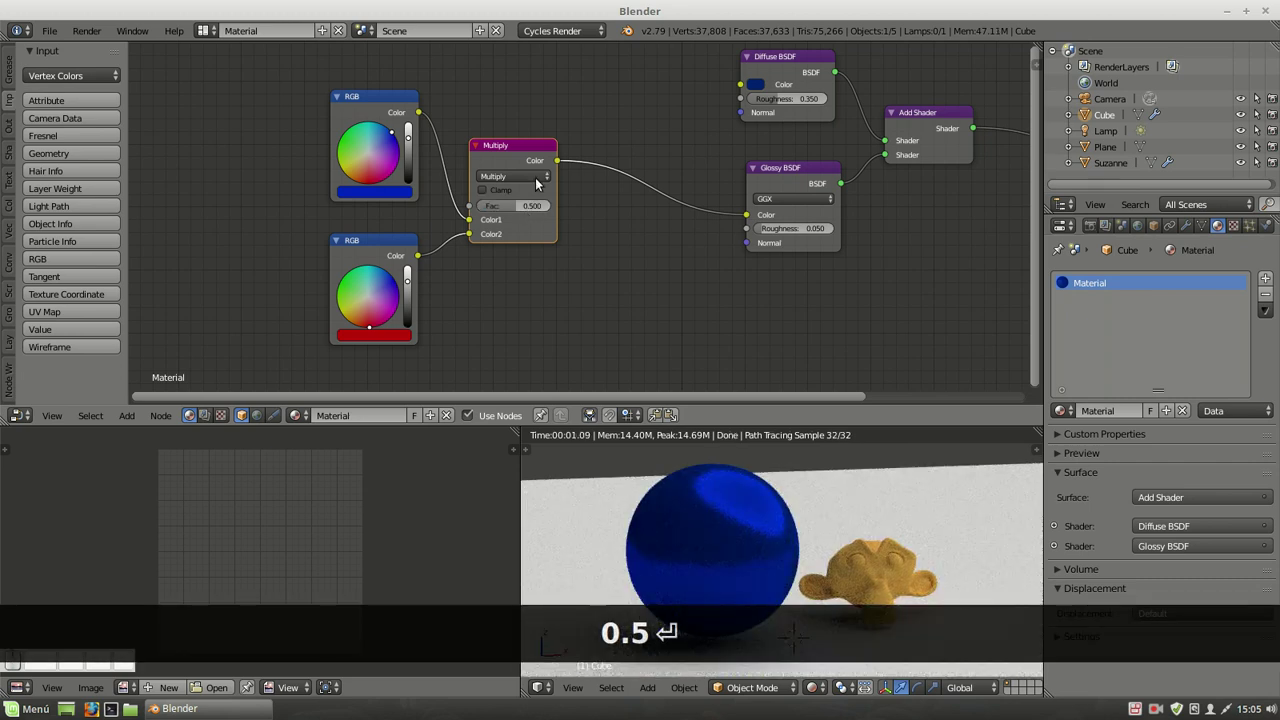
Rearrange the RGB and Multiply nodes, then delete all three of them.
click(529, 174)
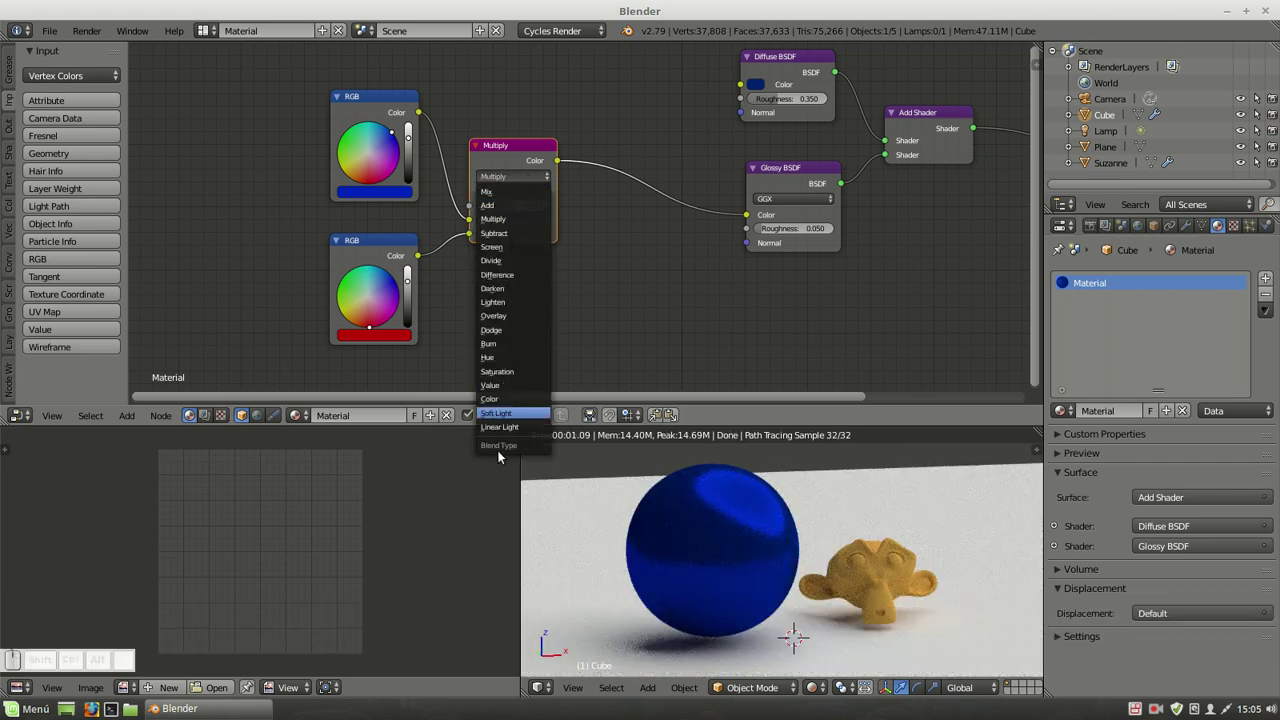
drag(524, 151, 533, 130)
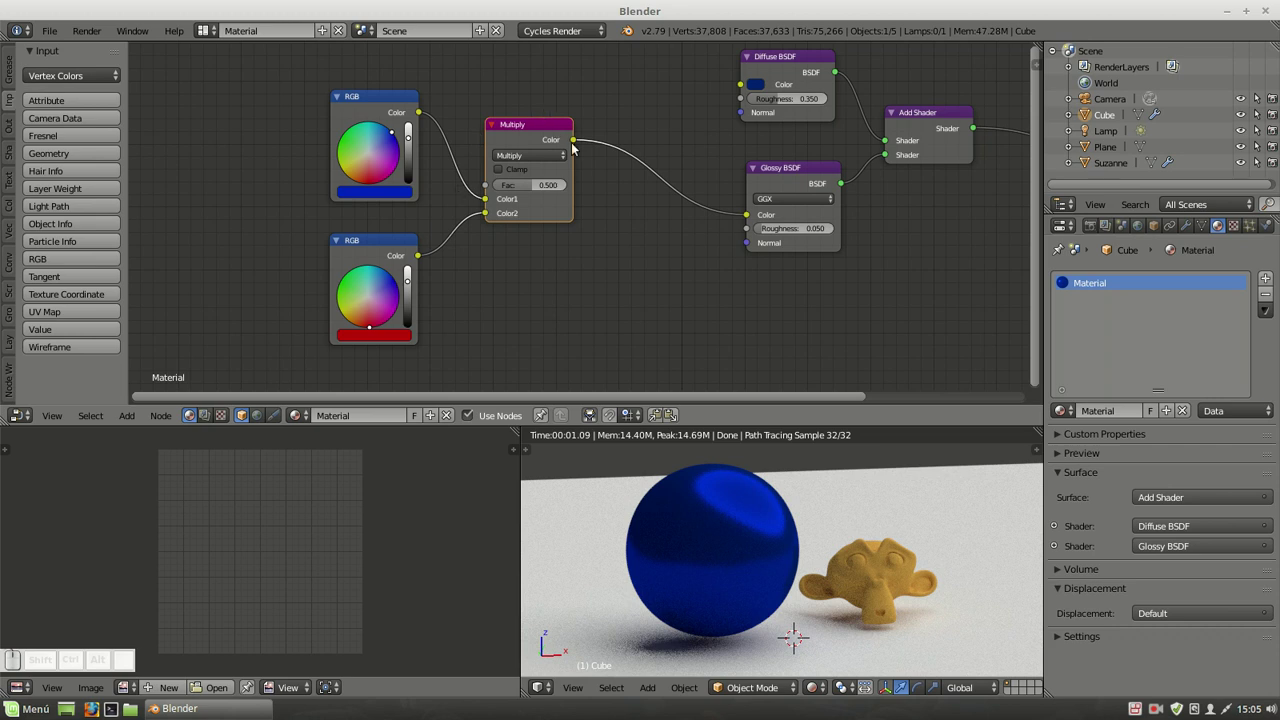
click(396, 99)
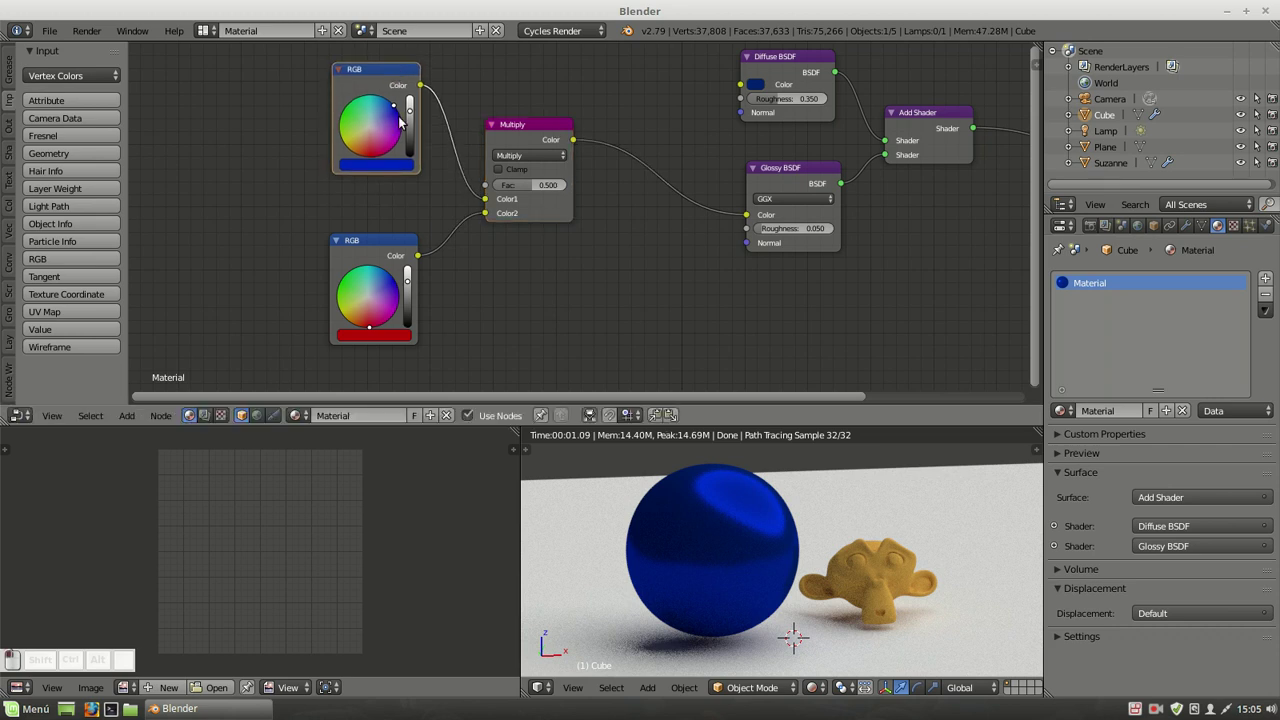
click(391, 236)
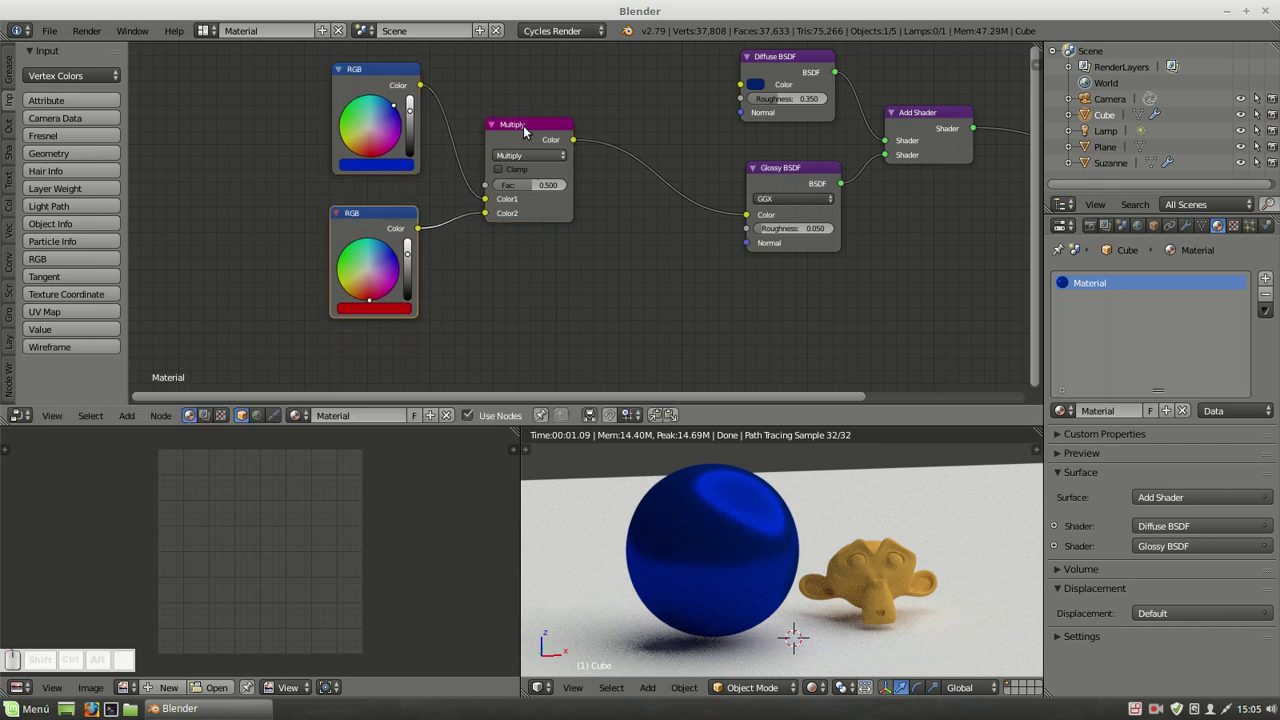
drag(529, 126, 540, 153)
click(540, 153)
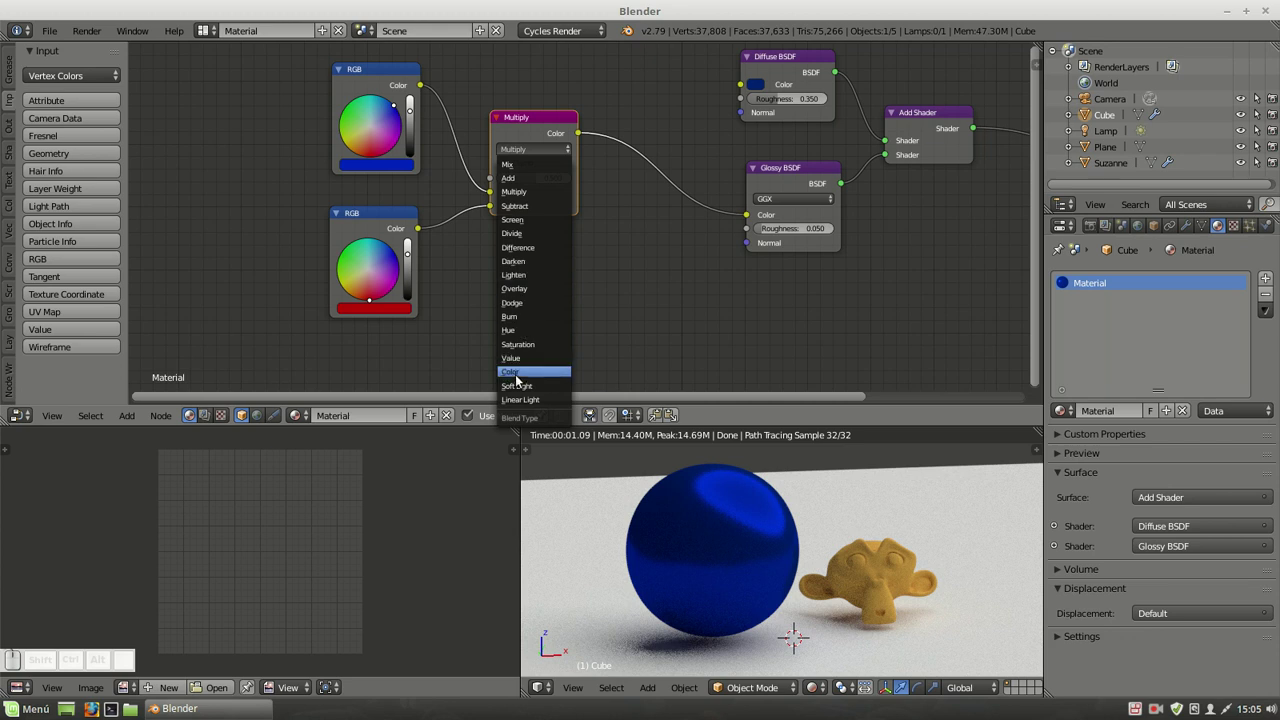
drag(523, 125, 520, 125)
key(Delete)
key(Delete)
key(Delete)
Reposition the Glossy BSDF and feed the Image Texture colour into its Color input.
drag(802, 166, 797, 159)
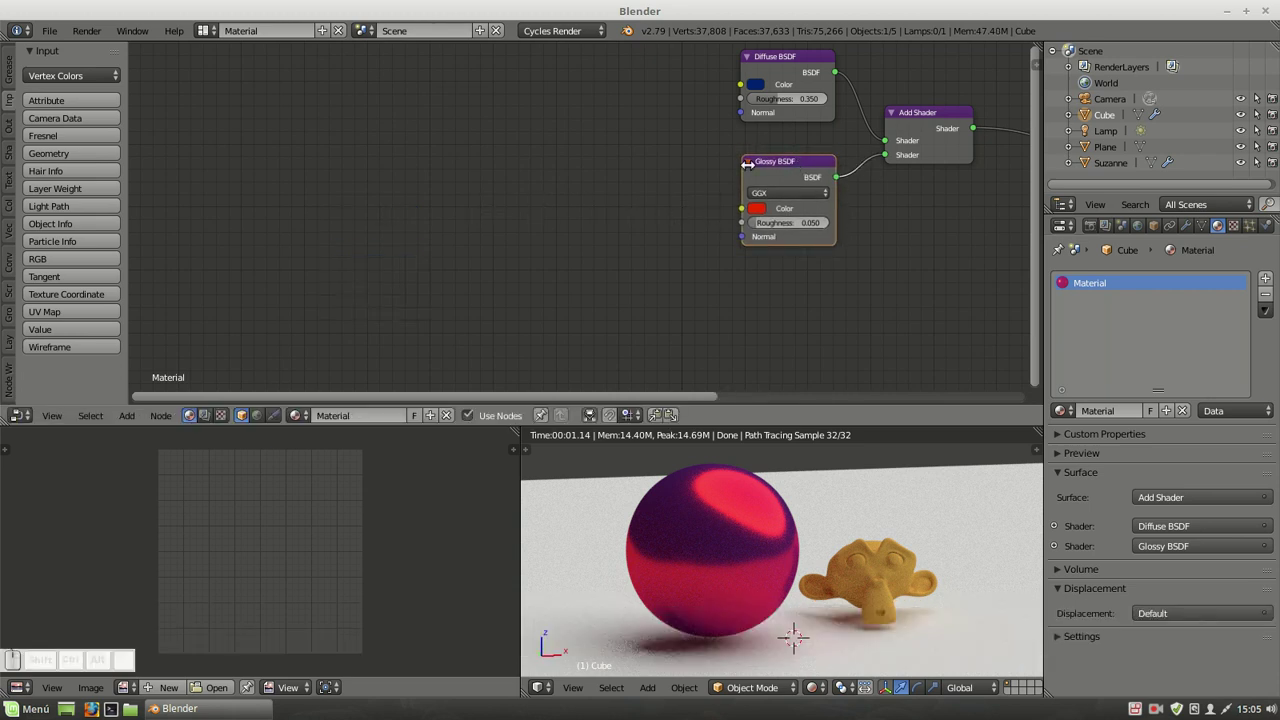
drag(773, 166, 772, 161)
Add Texture Coordinate and Mapping nodes with Ctrl+T and arrange them before the Image Texture.
key(ctrl+t)
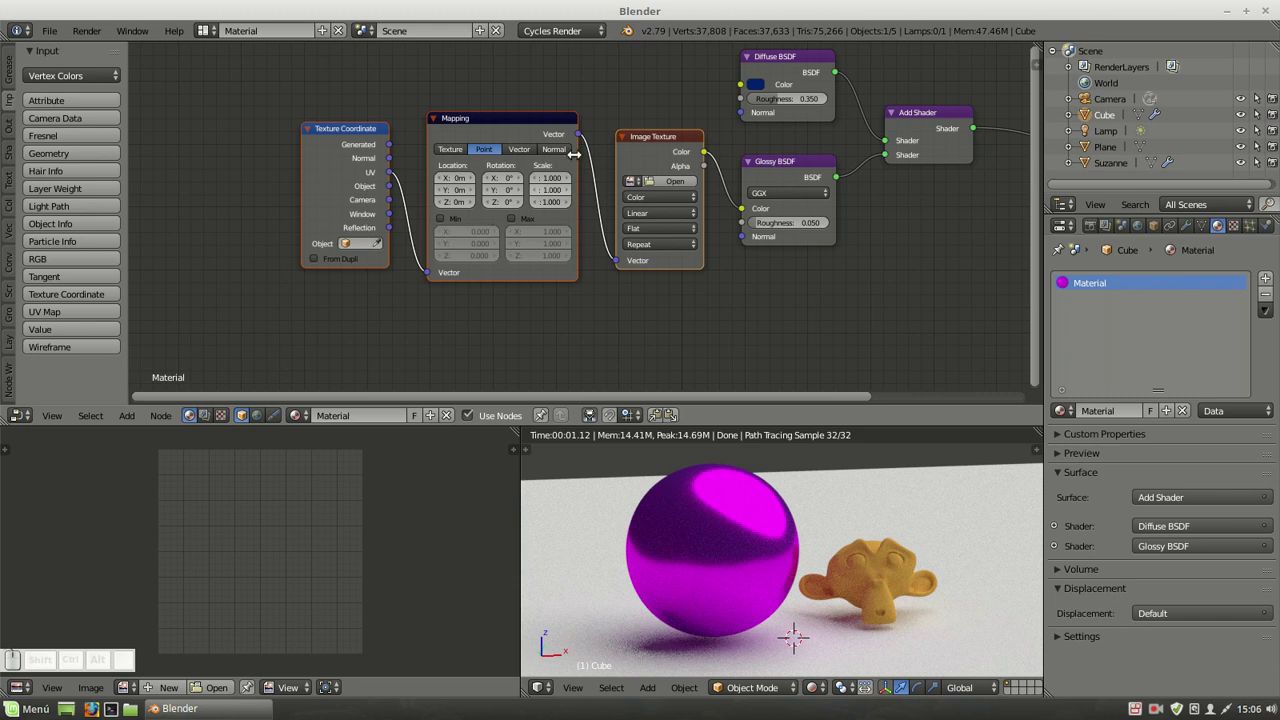
click(467, 125)
drag(337, 134, 491, 356)
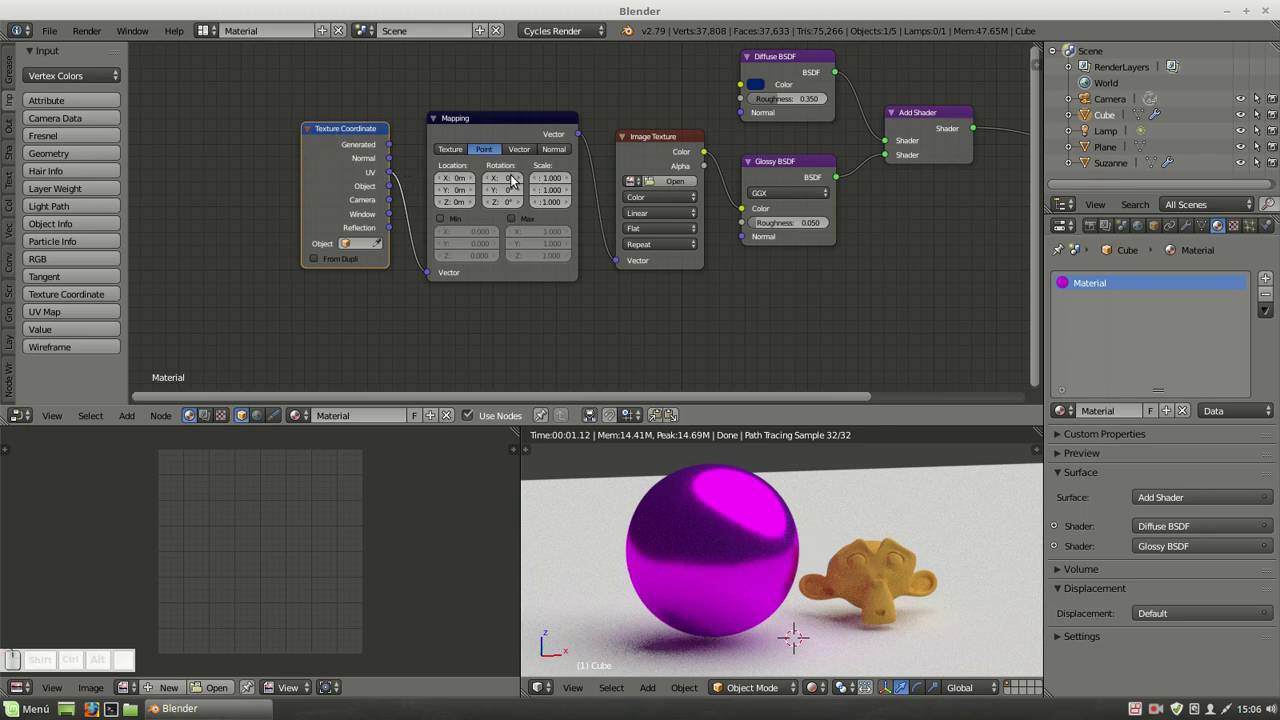
click(504, 120)
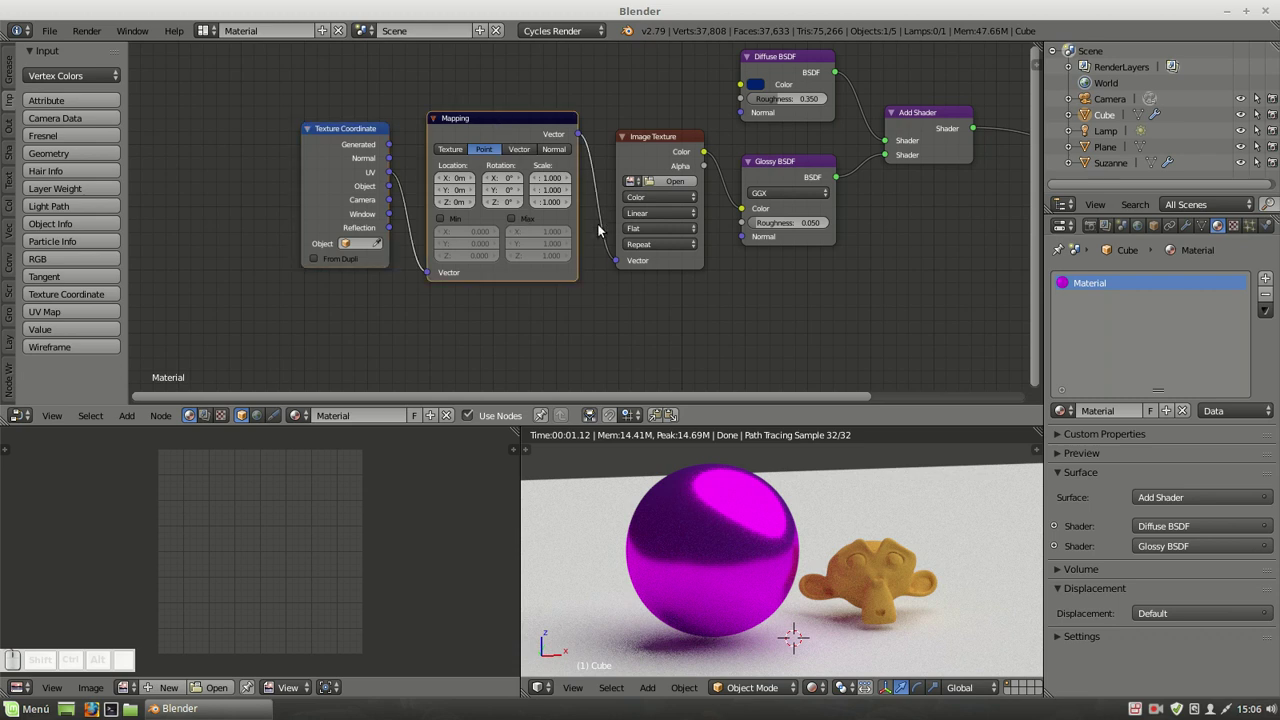
Load the 660_330_Free_HDRI_2 JPG from the HDRI folder into the Image Texture node.
click(660, 142)
drag(663, 178, 460, 250)
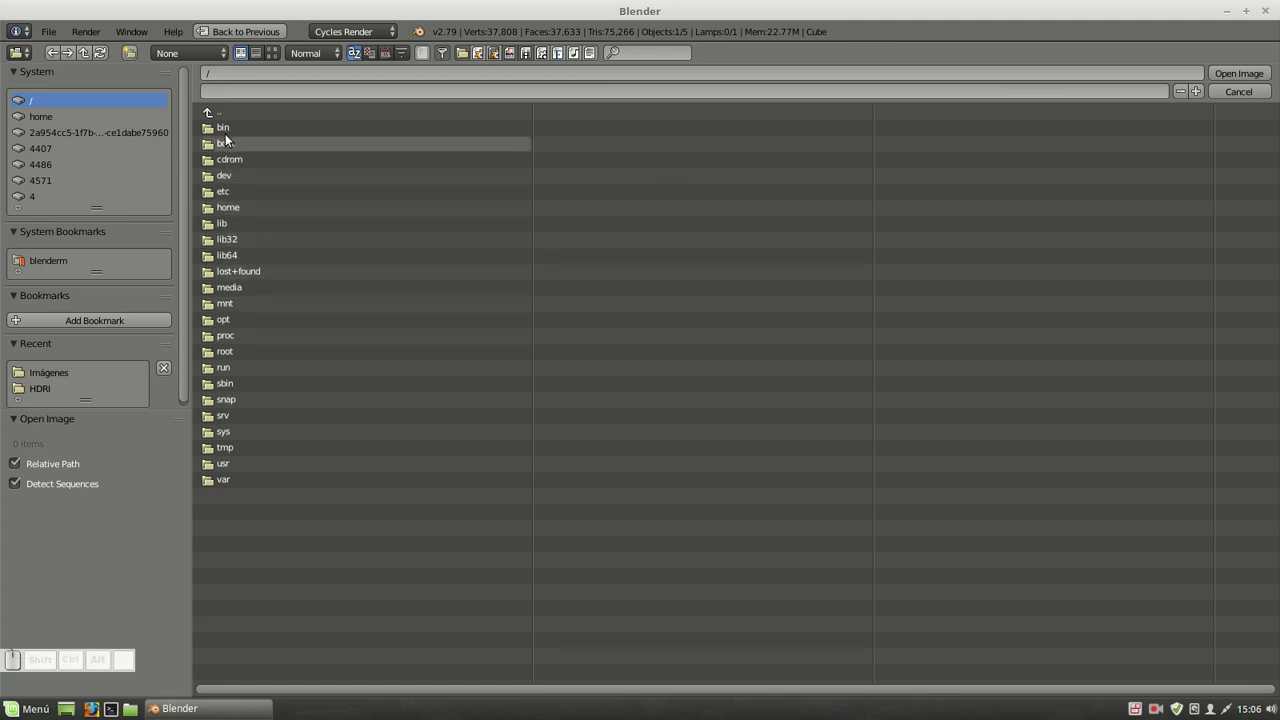
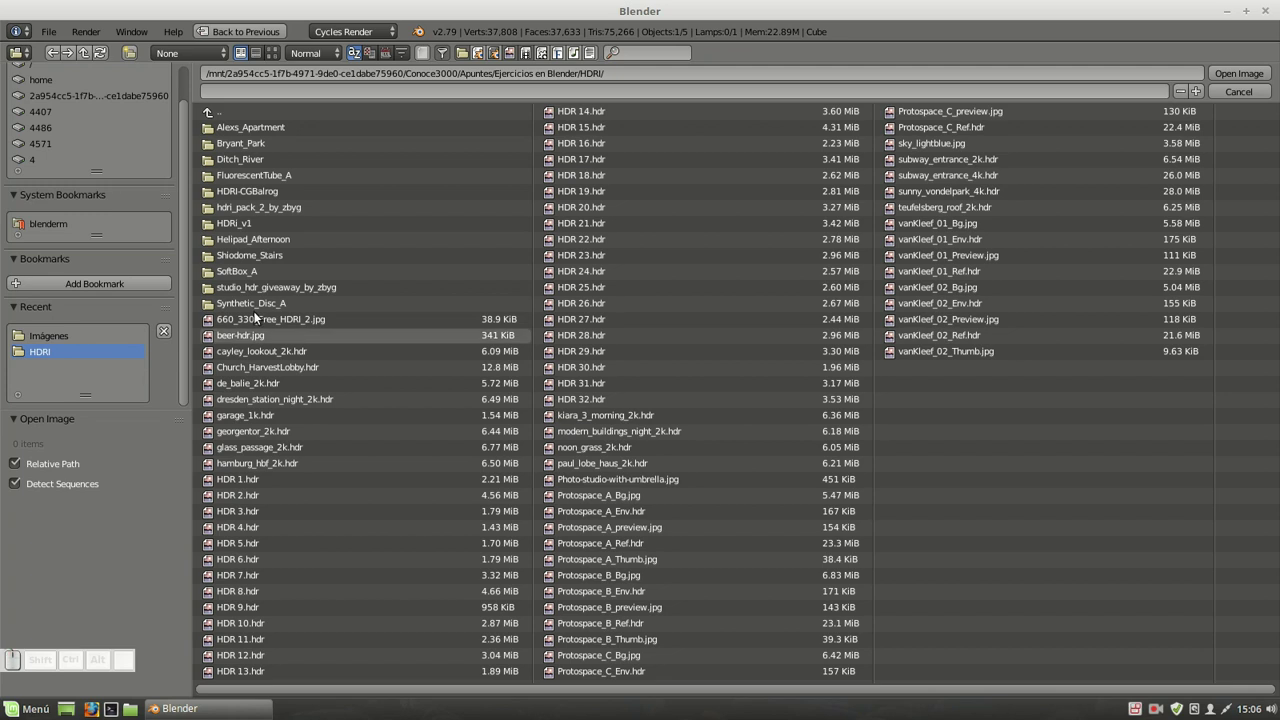
click(278, 59)
click(846, 275)
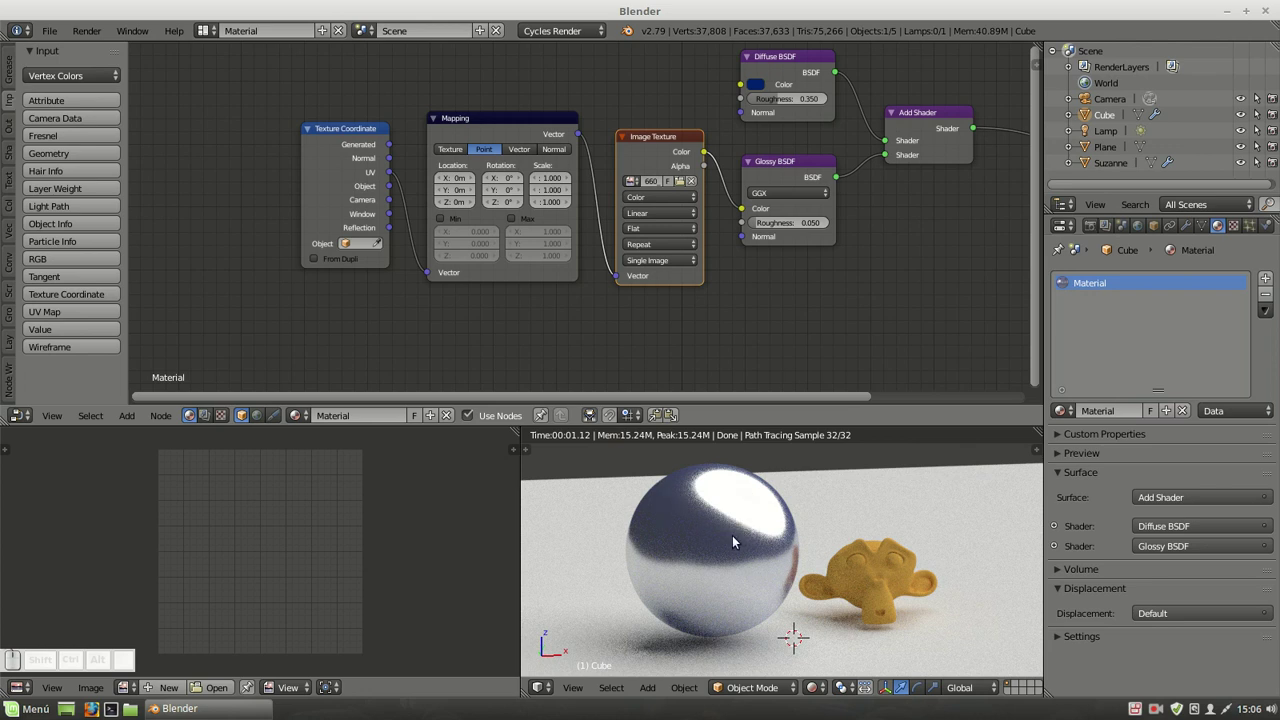
In Edit Mode select the whole sphere, unwrap its UVs, and return to the rendered preview.
key(Tab)
text(z)
text(aa)
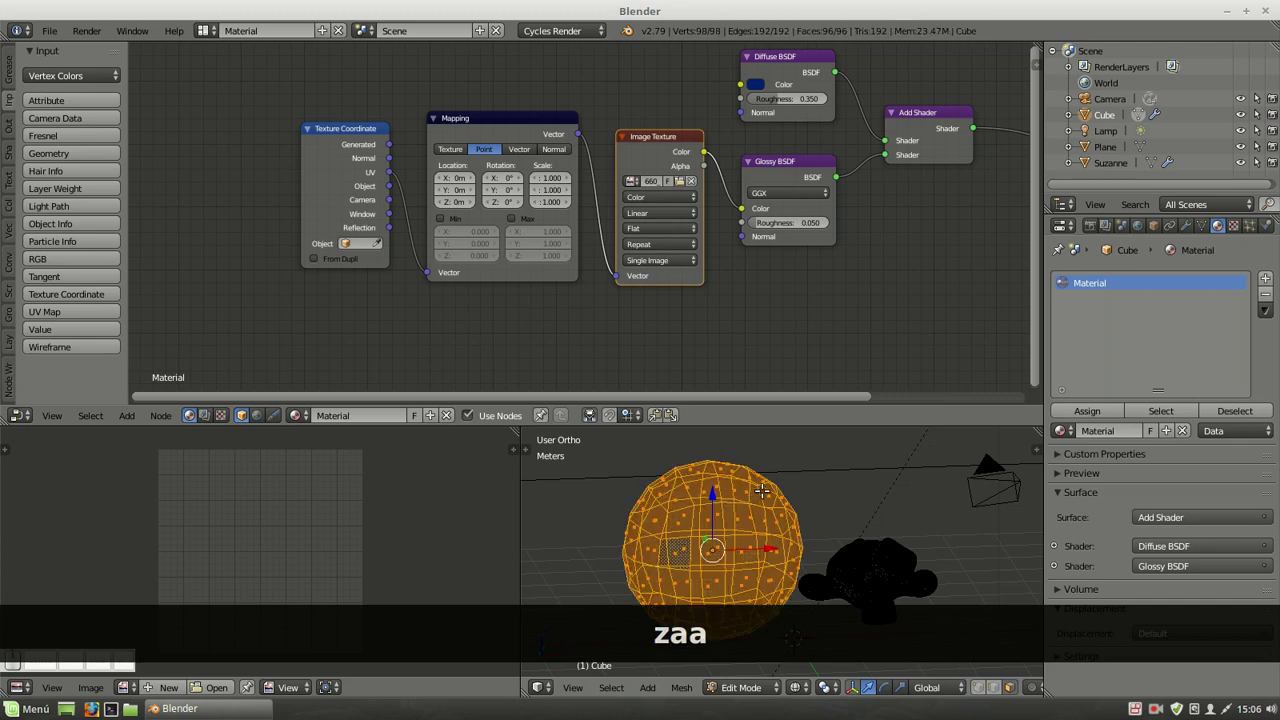
text(u)
click(742, 501)
click(748, 627)
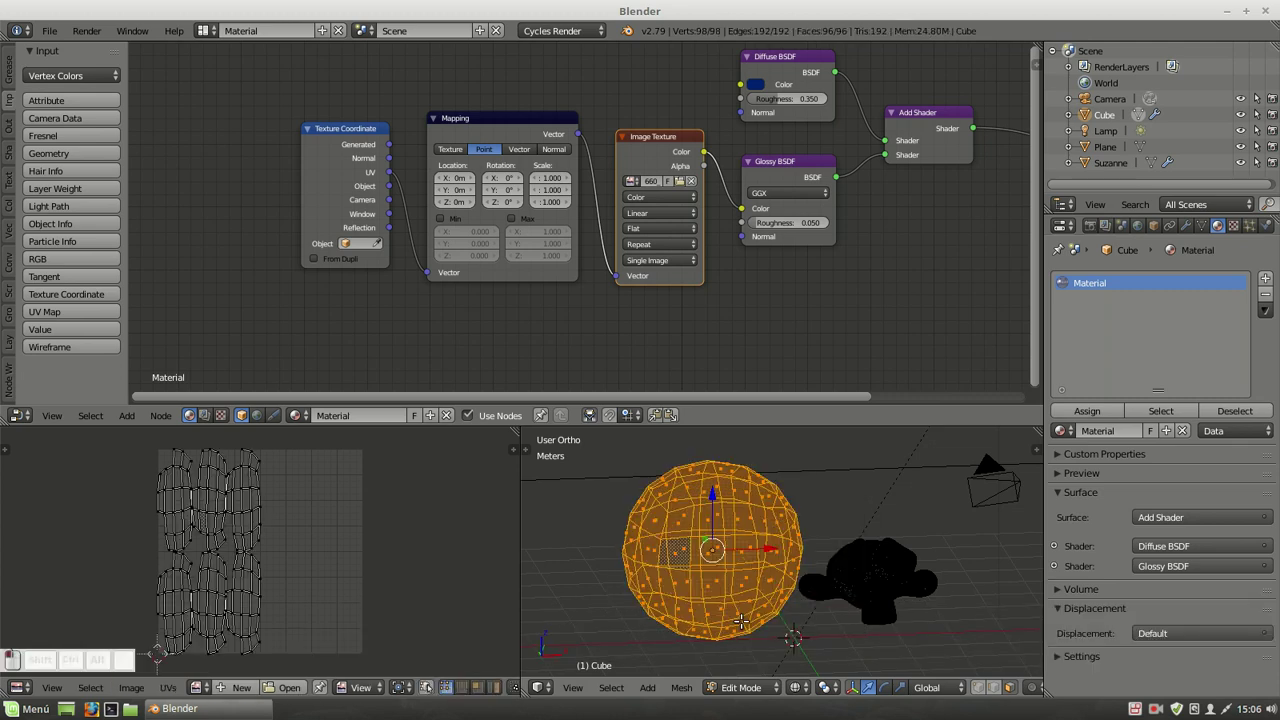
key(Tab)
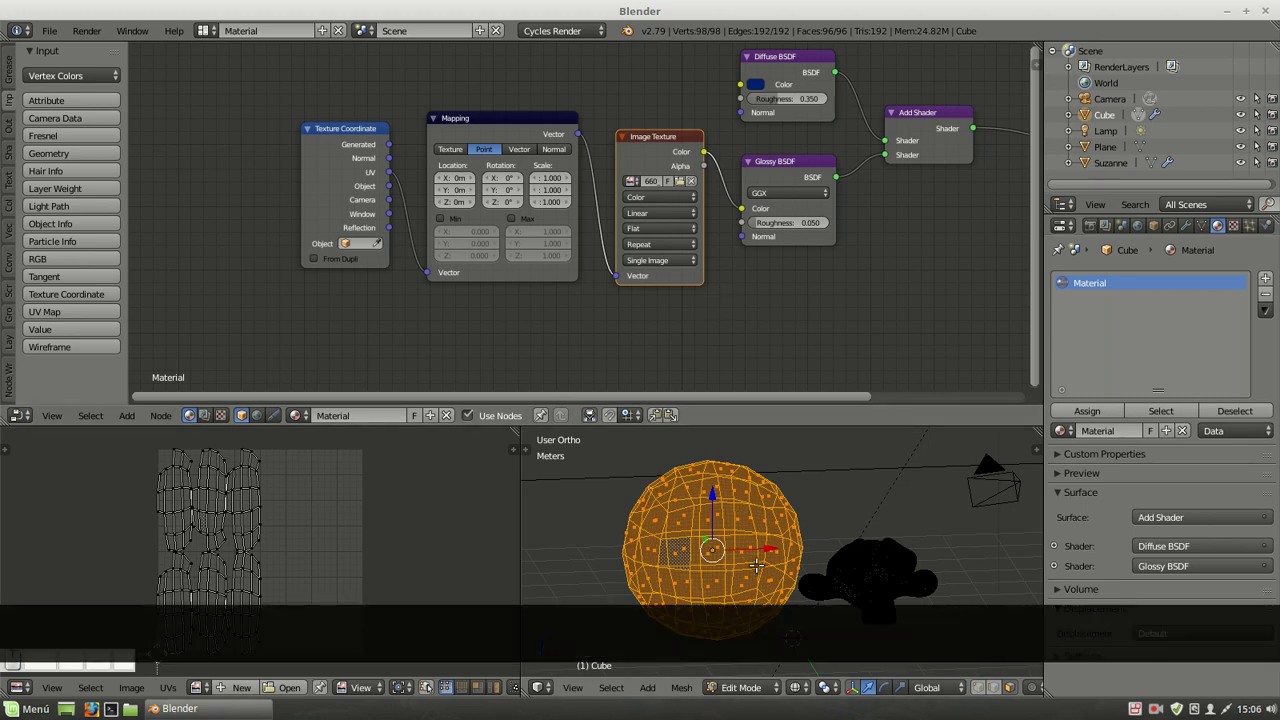
key(Tab)
key(shift+z)
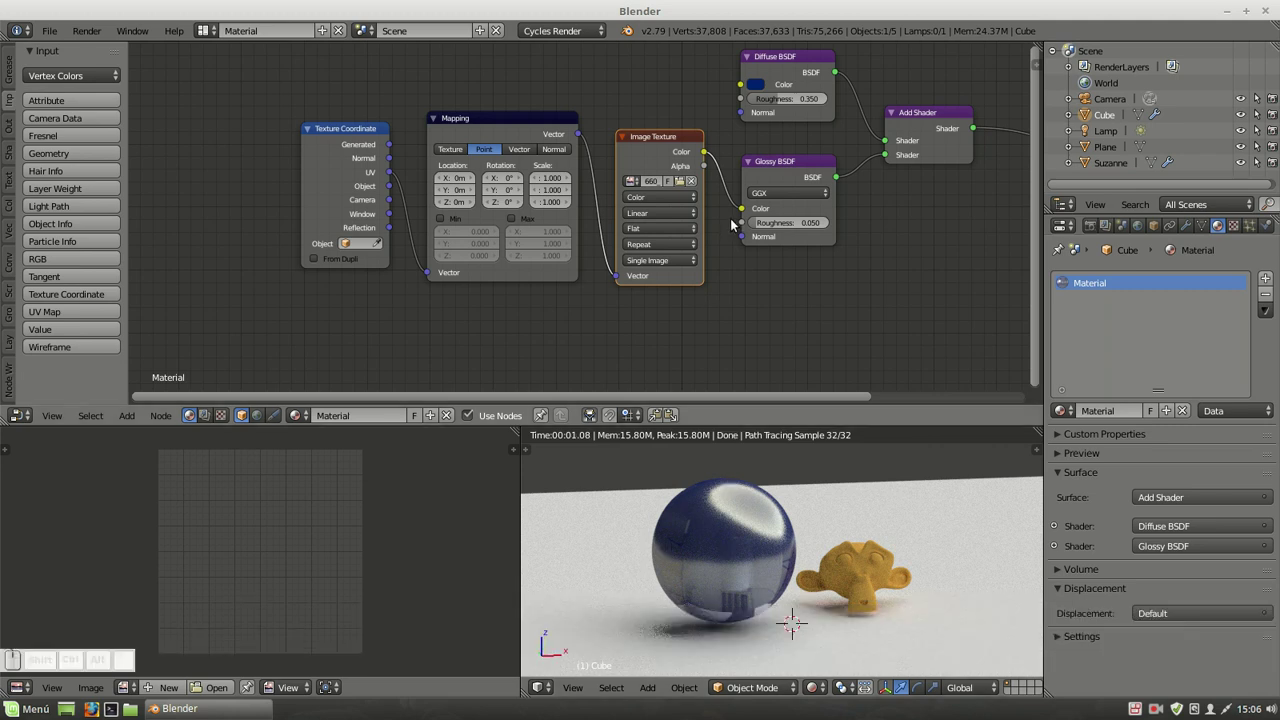
Raise Glossy roughness to 1, preview the image output, then feed its colour into the Diffuse BSDF.
drag(758, 225, 793, 230)
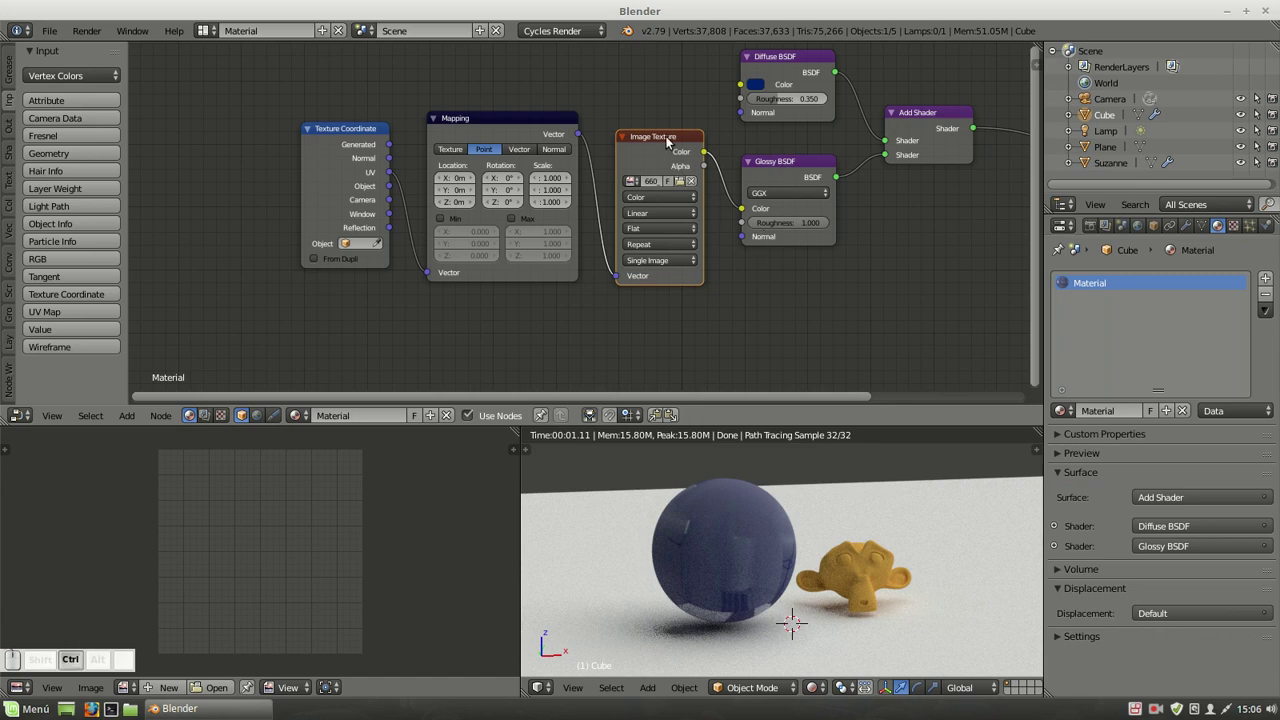
click(673, 142)
drag(797, 502, 733, 472)
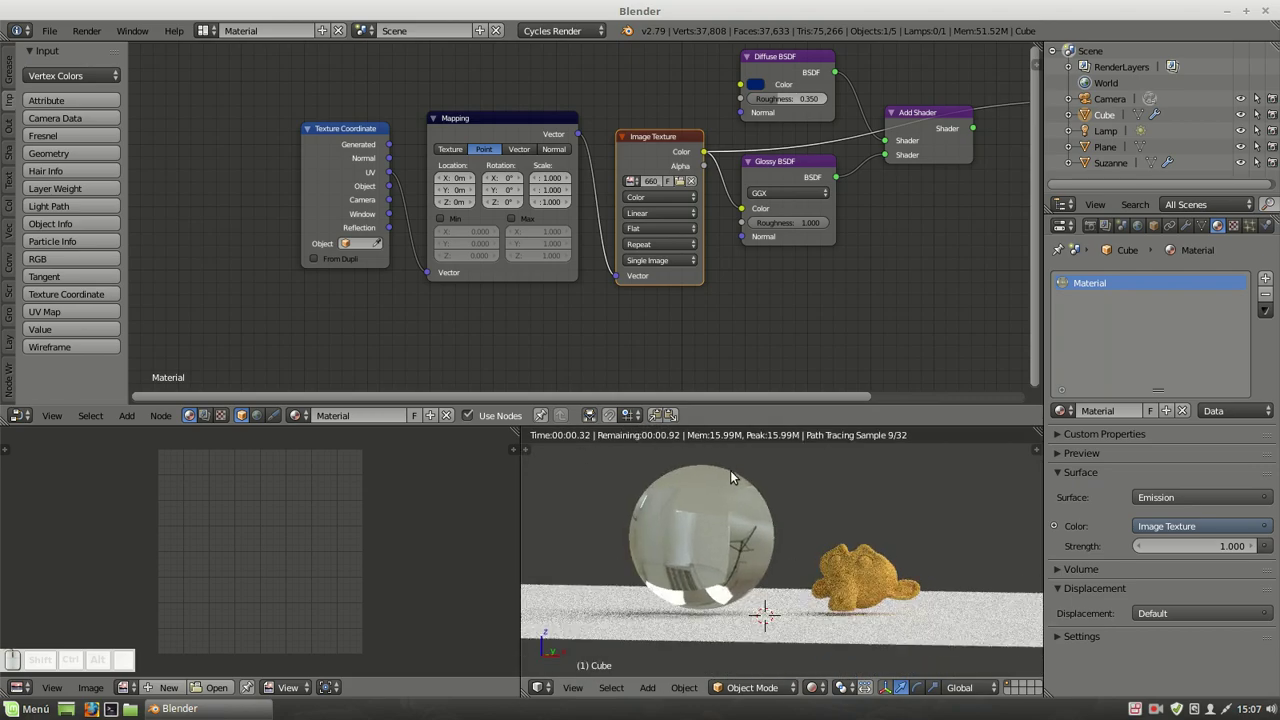
click(941, 124)
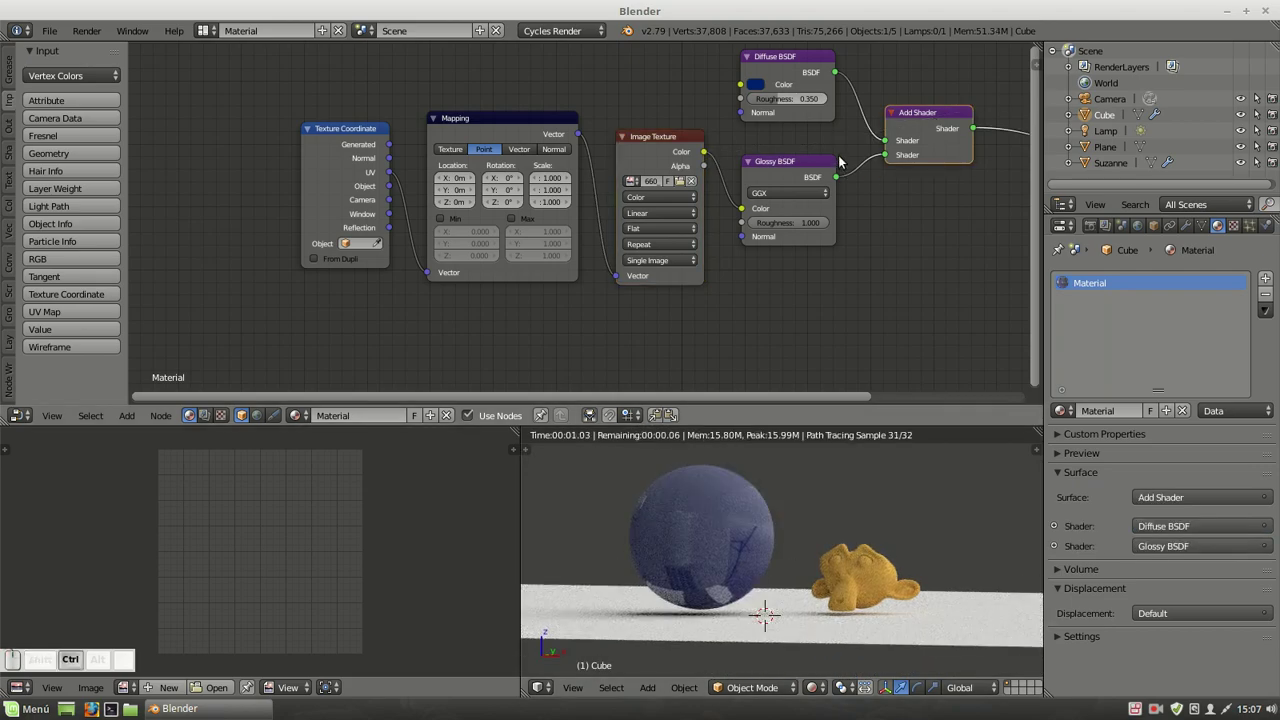
click(850, 152)
click(800, 167)
drag(707, 156, 749, 106)
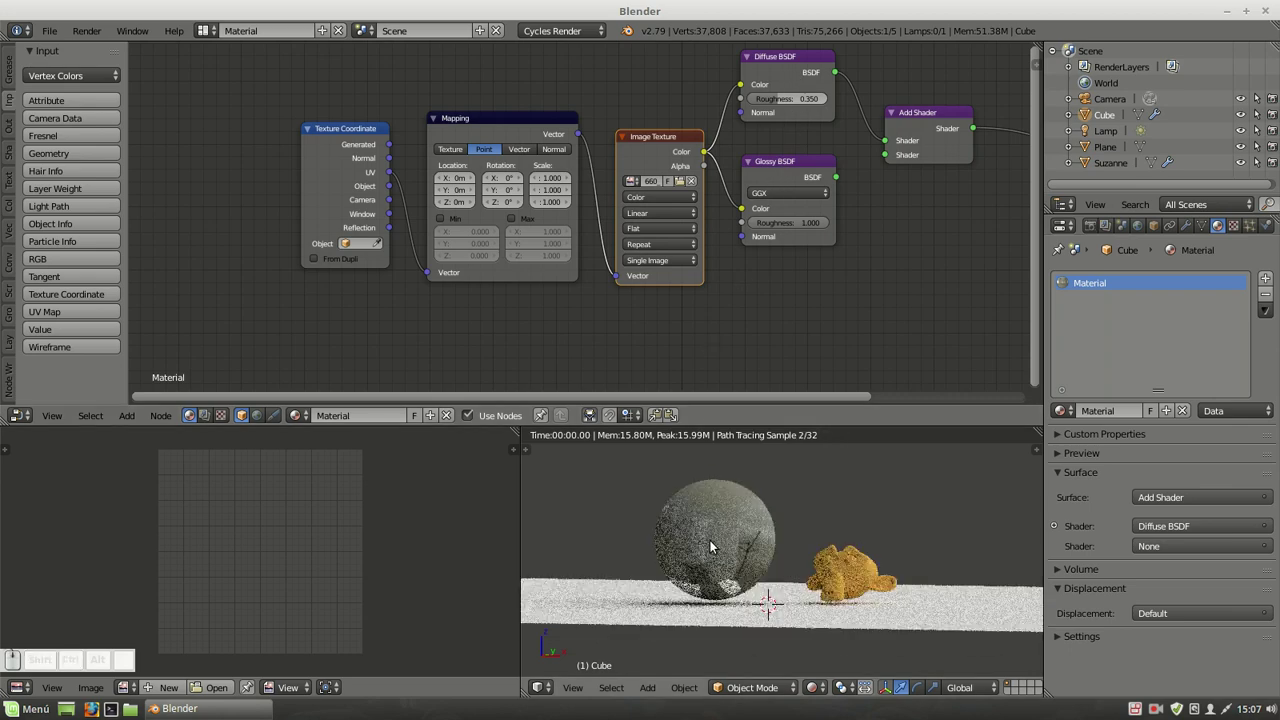
Relink the shaders to the output and delete the Texture Coordinate, Mapping and Image Texture nodes.
click(775, 548)
drag(705, 540, 825, 536)
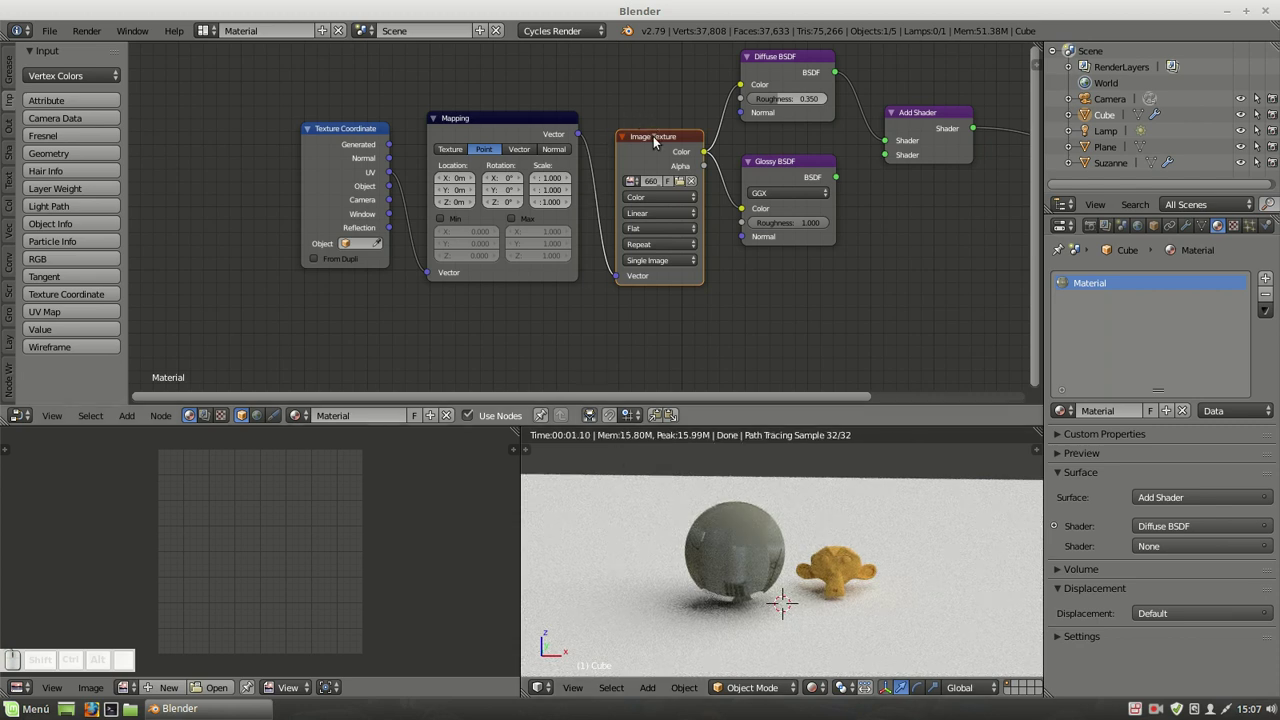
click(656, 144)
key(Delete)
key(Delete)
key(Delete)
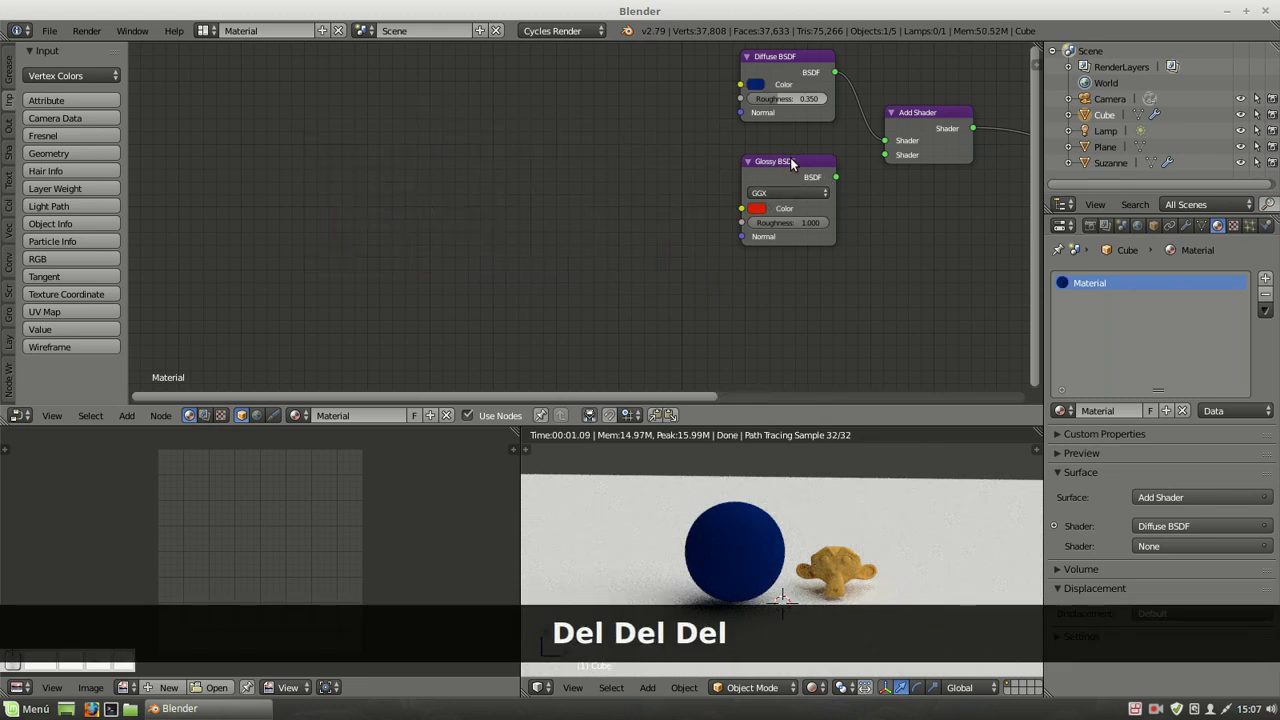
Move the Glossy BSDF node left and delete the leftover trial image texture nodes.
click(609, 134)
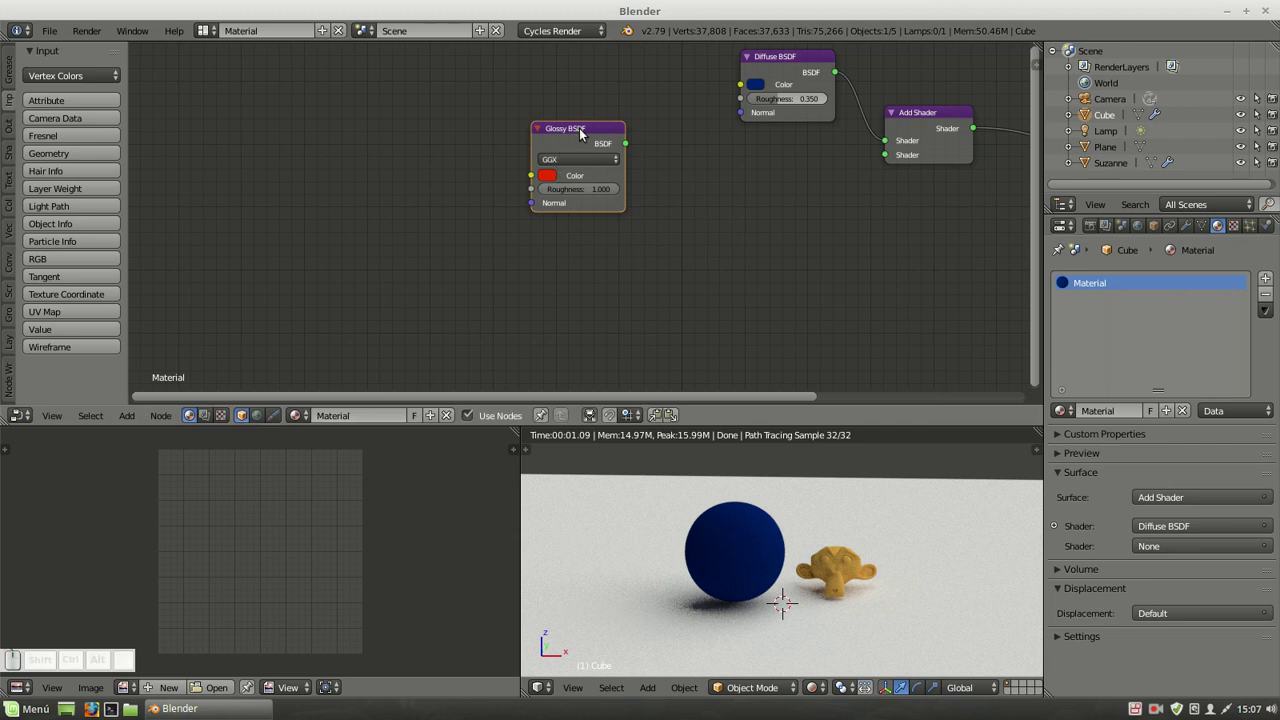
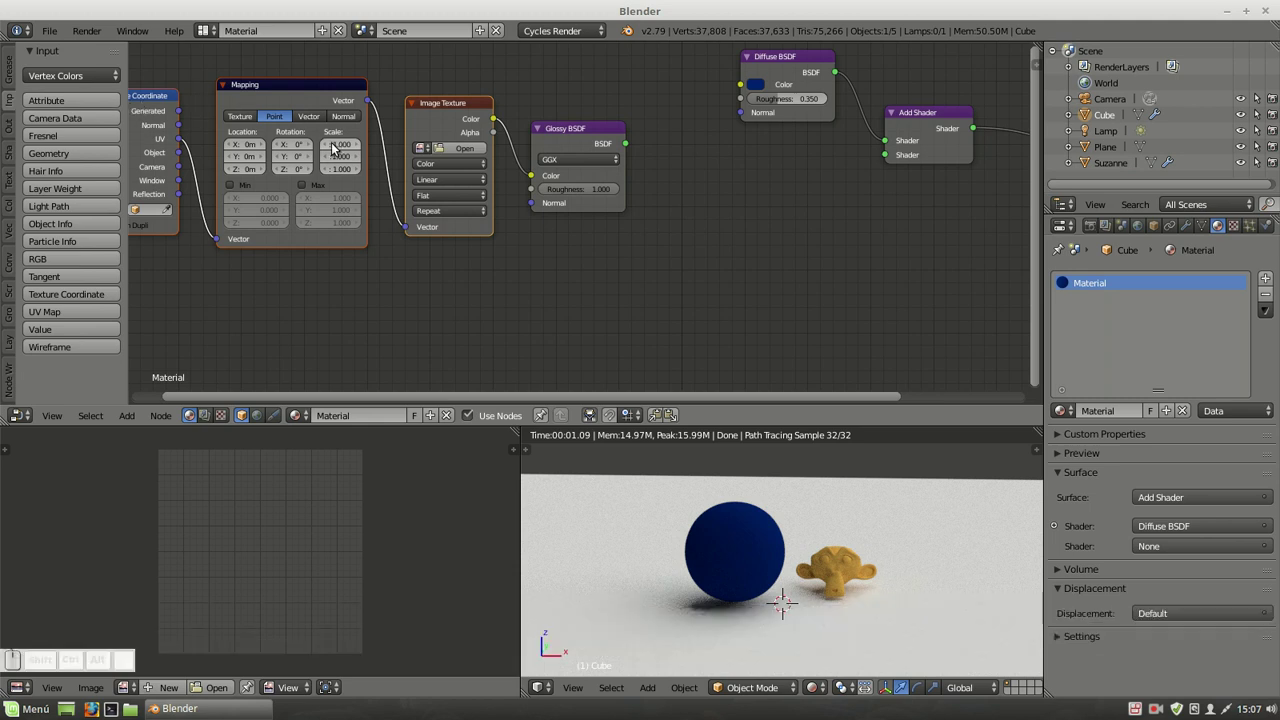
click(448, 108)
key(Delete)
key(Delete)
key(Delete)
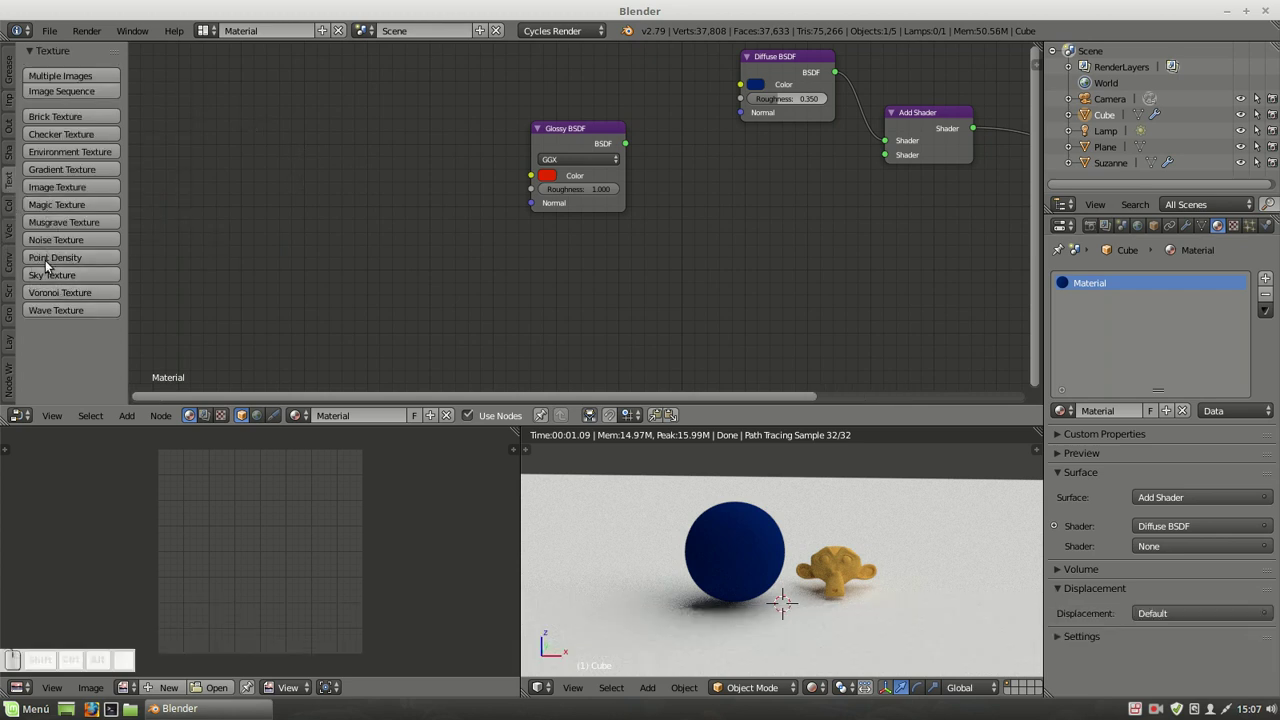
Add a Voronoi Texture feeding the Glossy colour, with Texture Coordinate and Mapping nodes via Ctrl+T.
click(41, 289)
drag(364, 114, 450, 164)
click(463, 273)
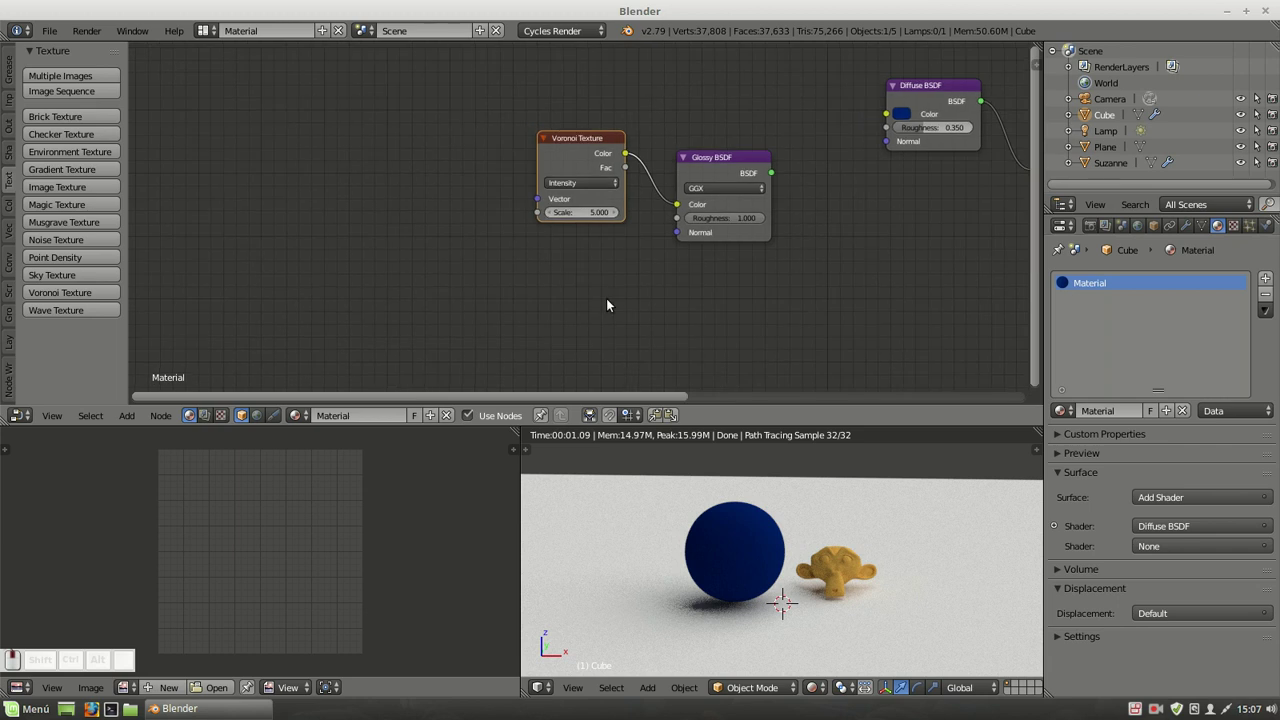
key(ctrl+t)
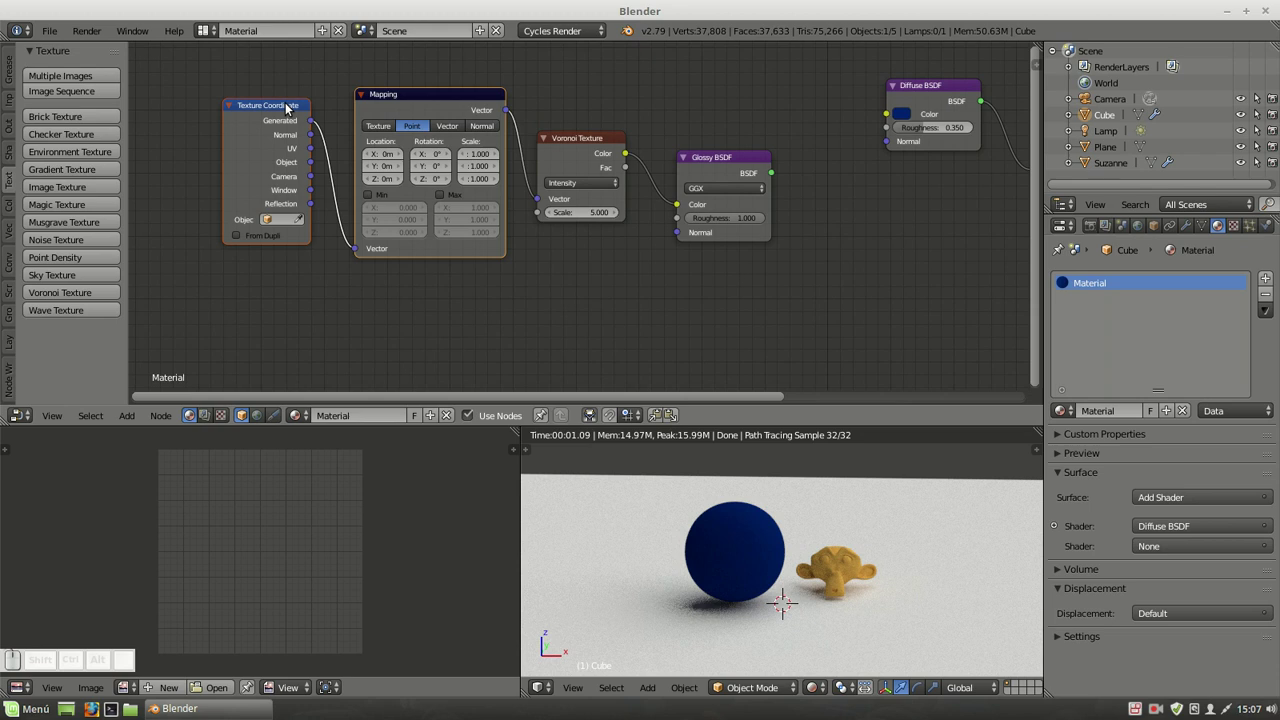
Connect the Glossy BSDF output to the Material Output.
click(724, 171)
click(577, 189)
click(573, 170)
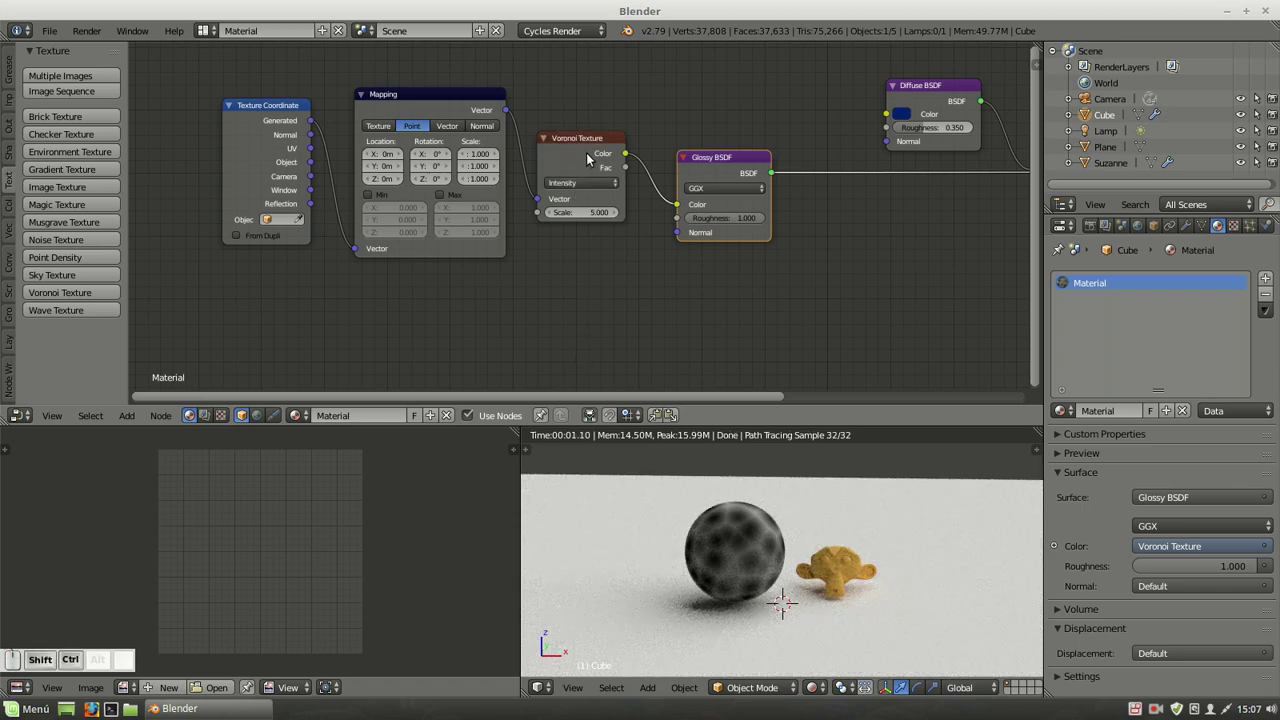
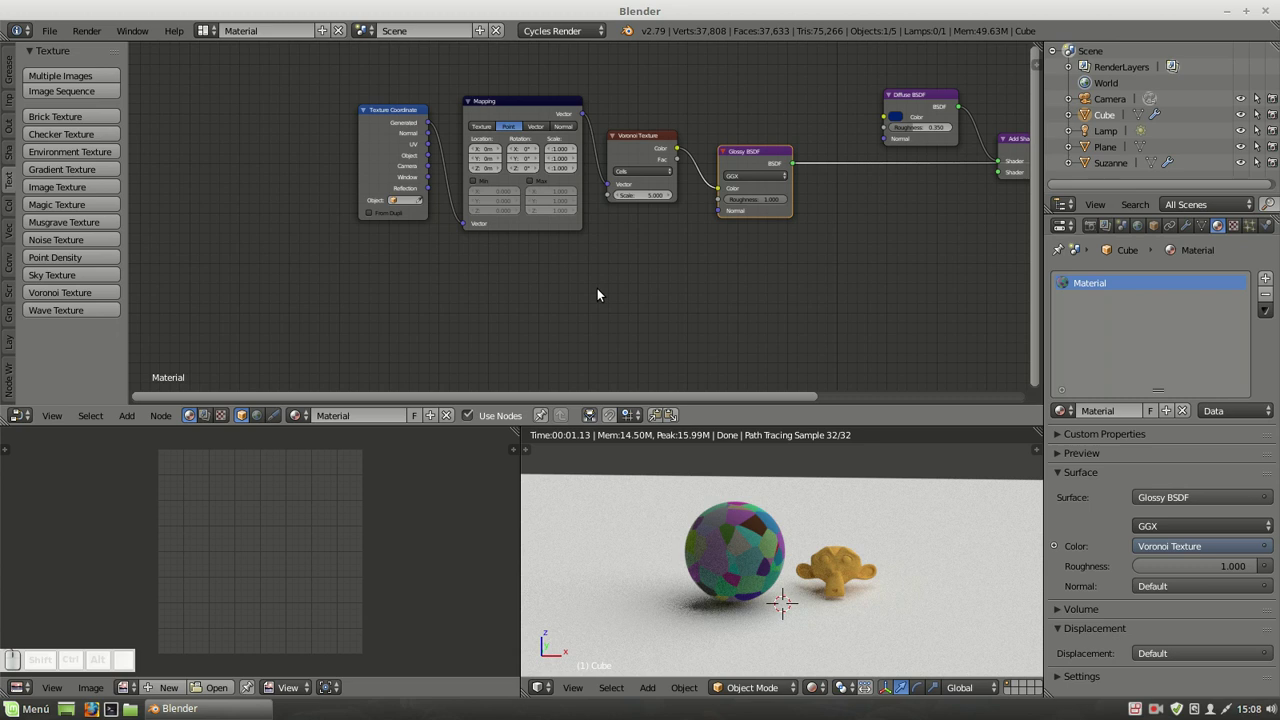
Select the Texture Coordinate and Mapping nodes and wrap them in a frame.
middle_click(715, 106)
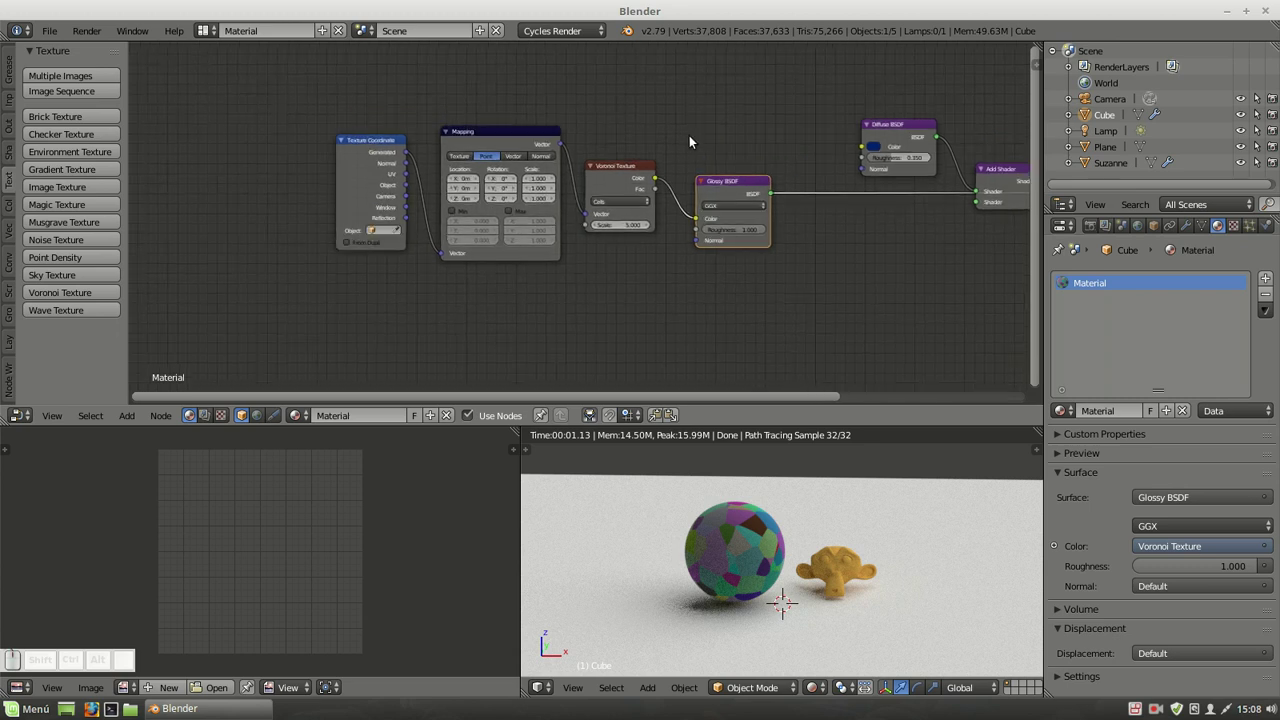
click(366, 139)
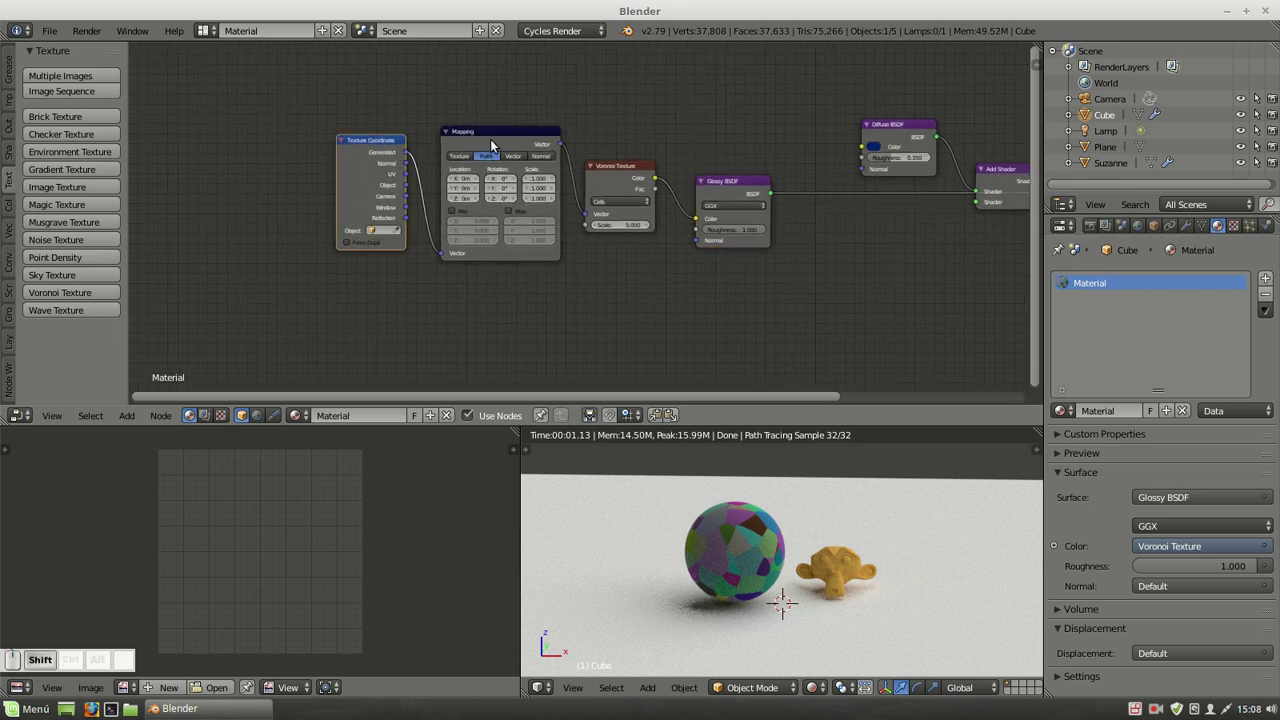
click(498, 138)
click(629, 171)
key(shift+p)
click(645, 134)
Drag the frame and the Glossy BSDF node into a tidier layout.
drag(650, 199, 585, 142)
drag(558, 166, 582, 170)
key(alt+p)
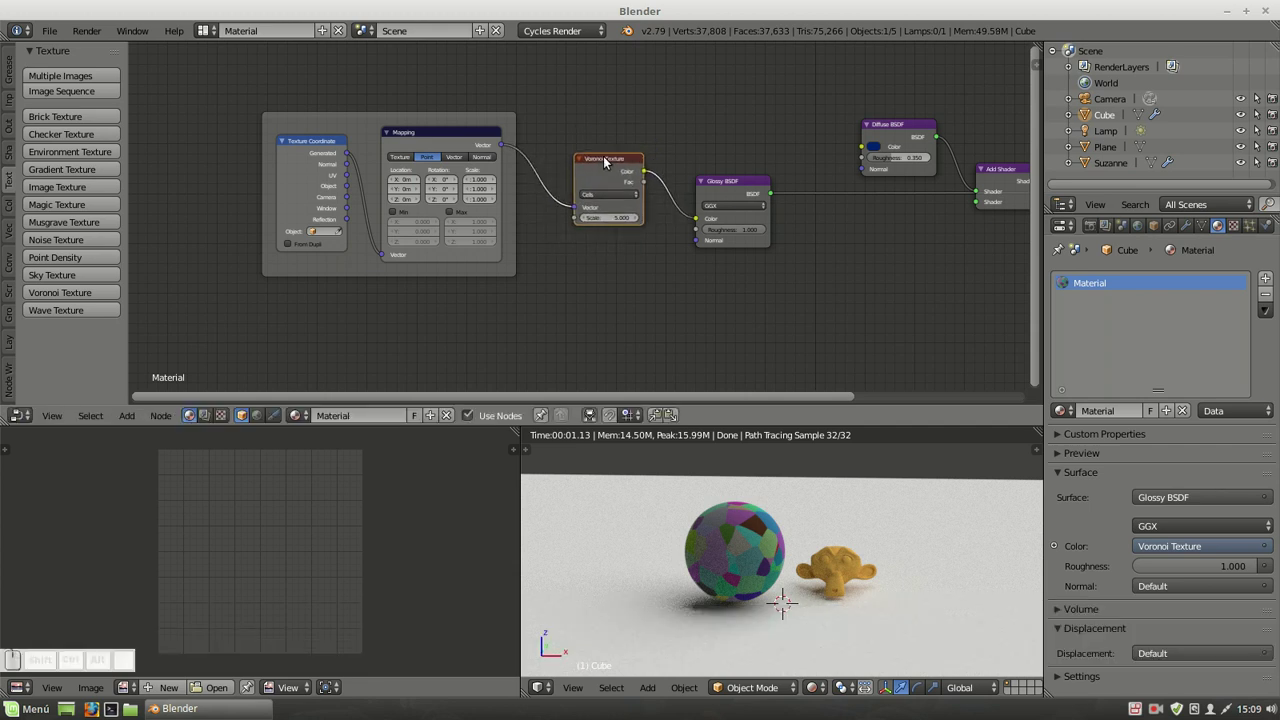
drag(740, 181, 741, 172)
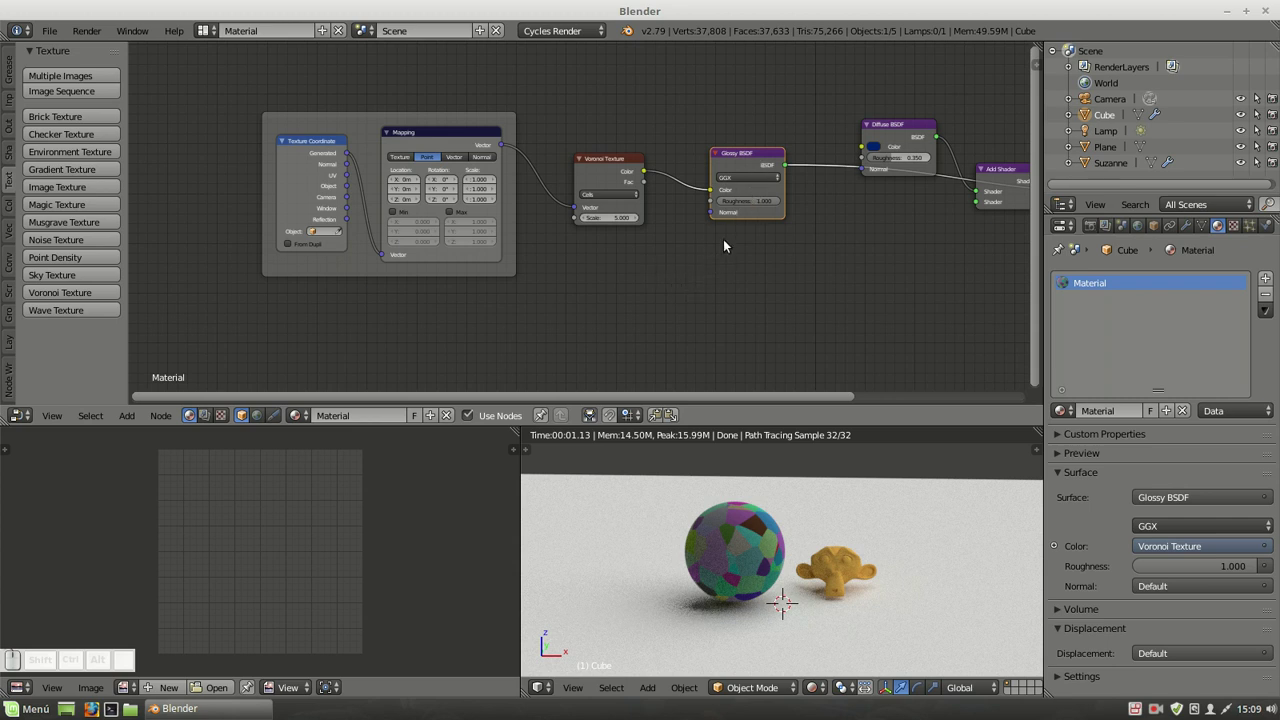
click(908, 137)
Delete the old Diffuse, add a new Diffuse BSDF fed by Voronoi colour and linked to the Material Output.
key(Delete)
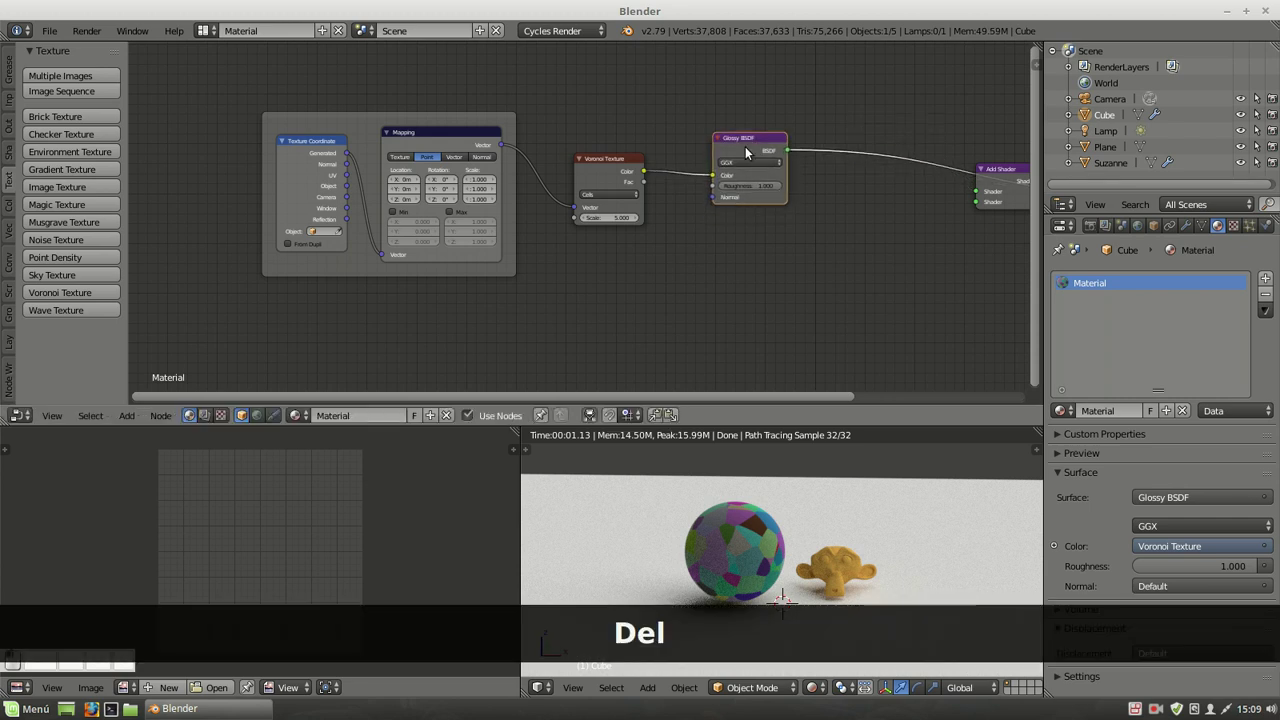
key(shift+a)
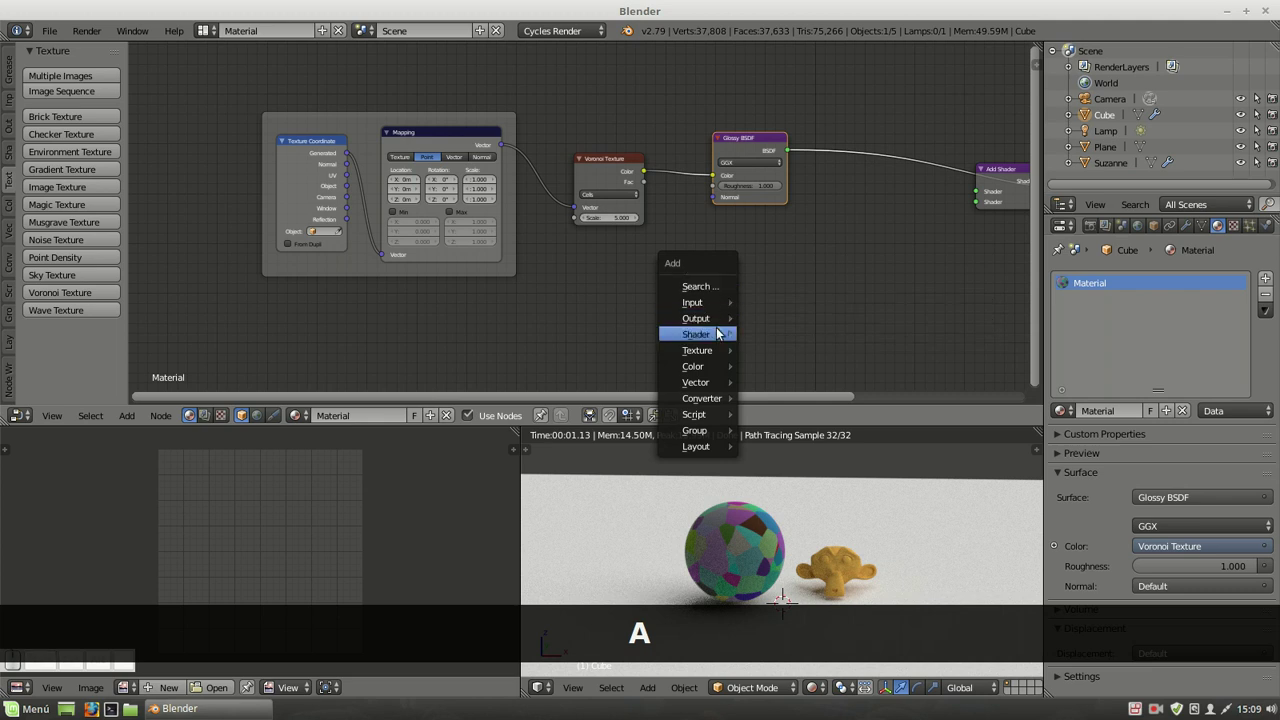
click(791, 388)
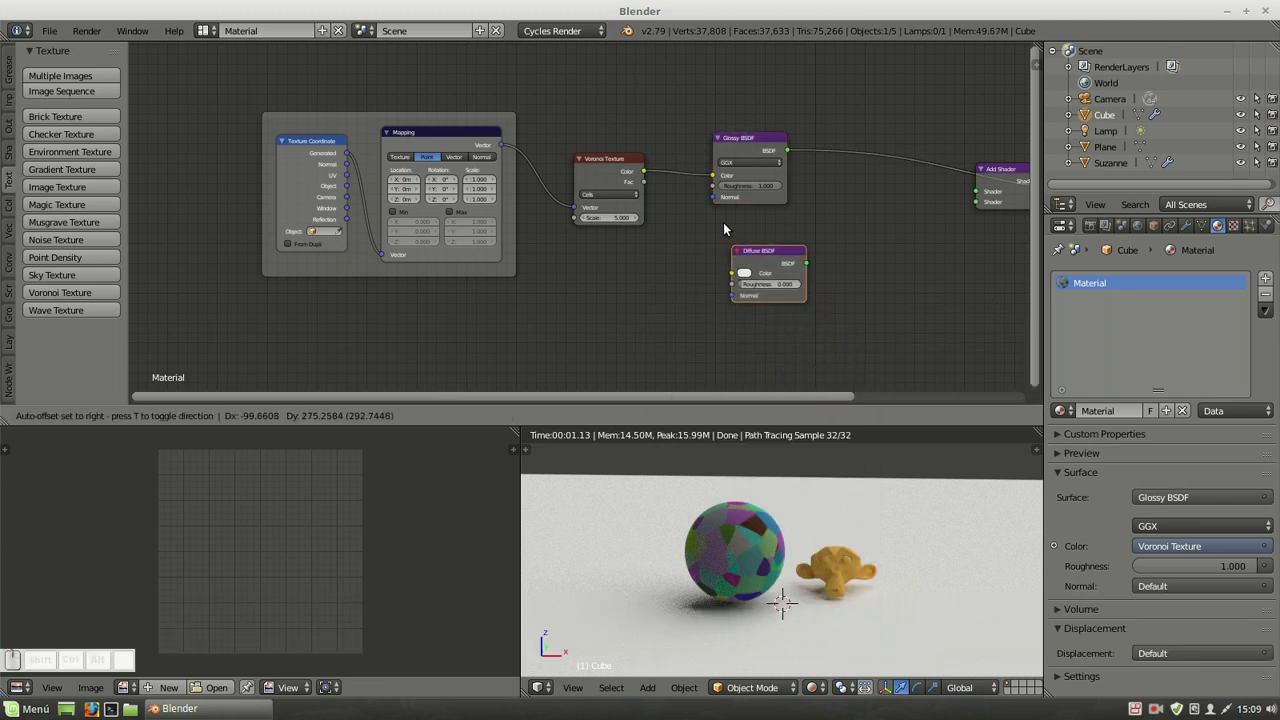
drag(723, 226, 815, 255)
drag(792, 237, 901, 121)
key(Delete)
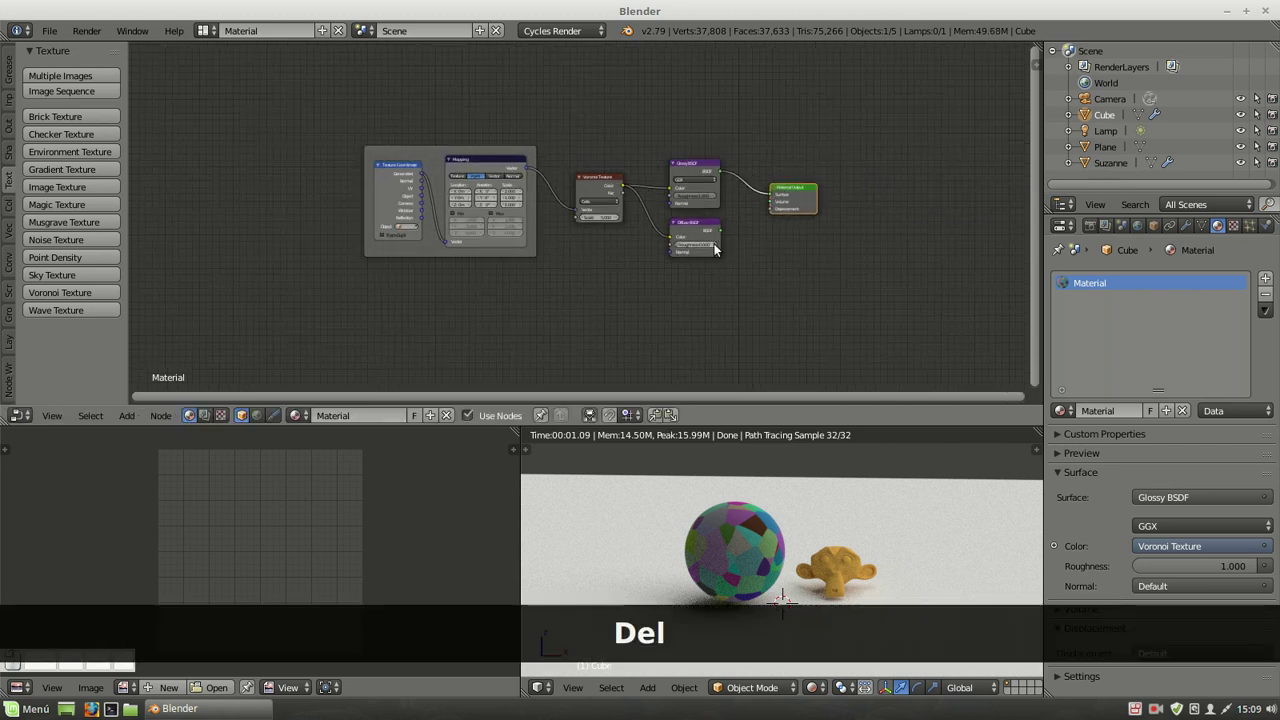
drag(735, 231, 694, 175)
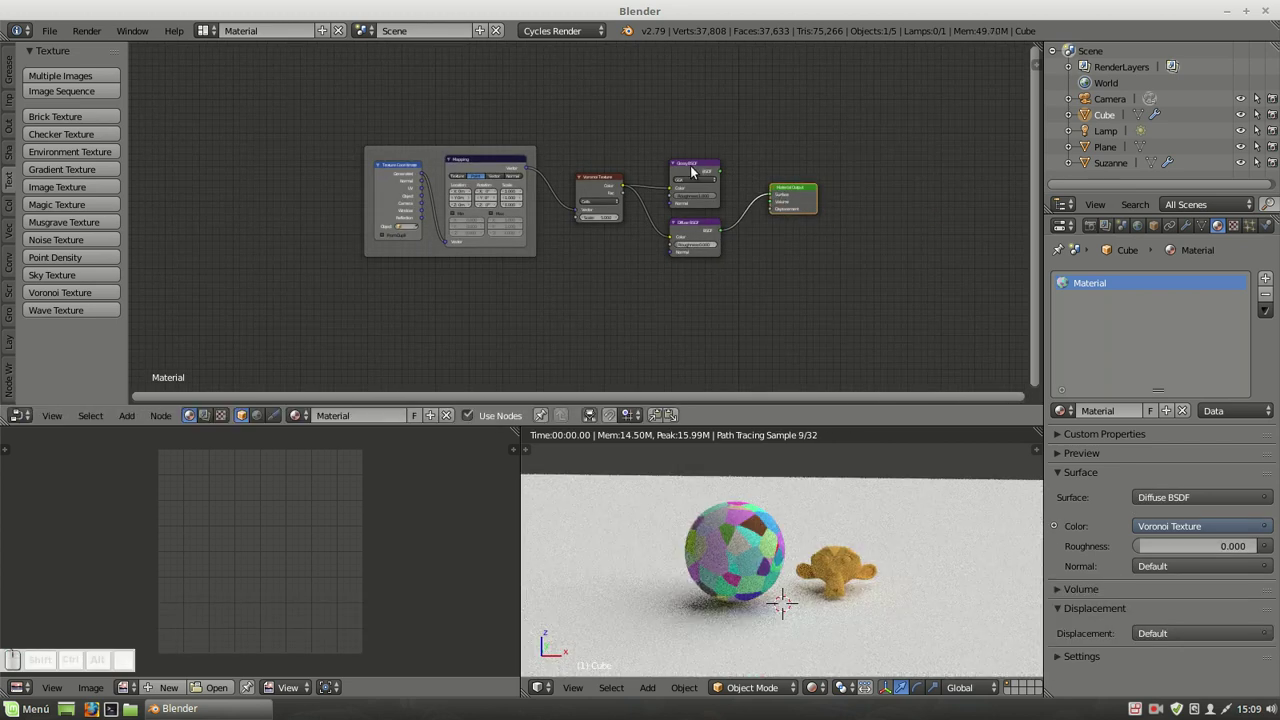
Remove the old Glossy node and switch the new shader to Glossy BSDF with roughness 0.200.
click(694, 167)
key(Delete)
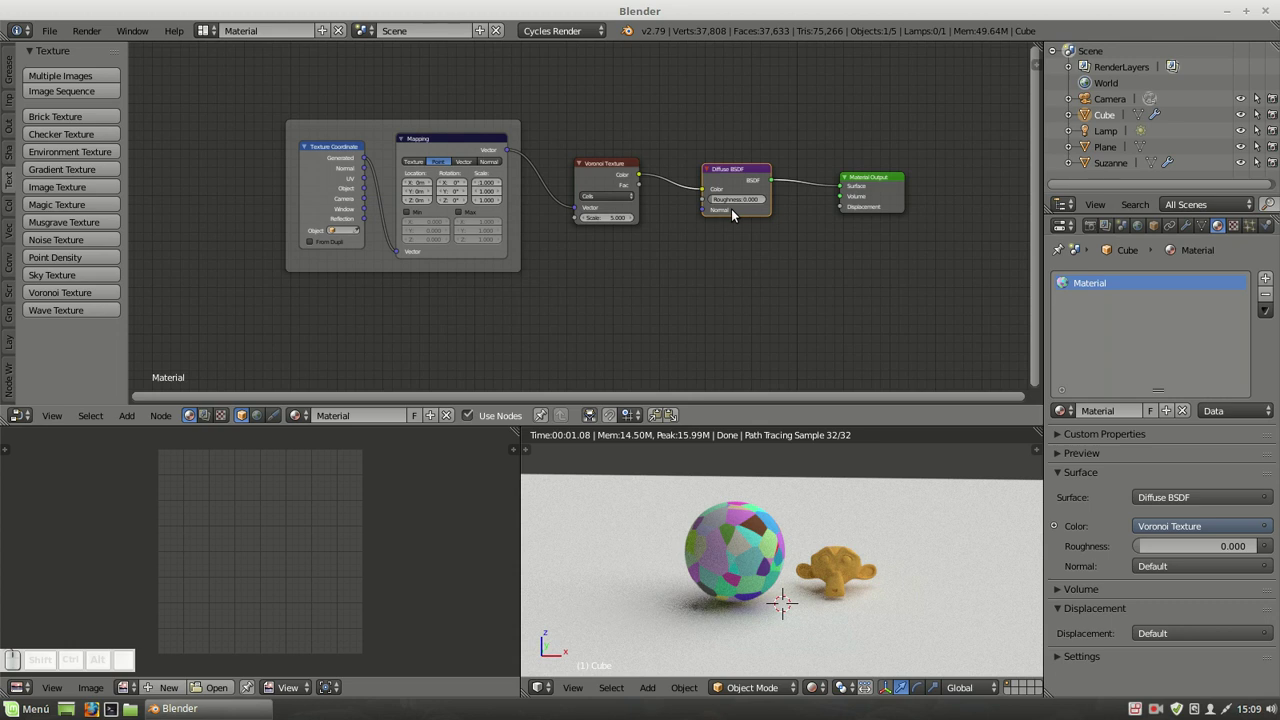
drag(734, 167, 734, 167)
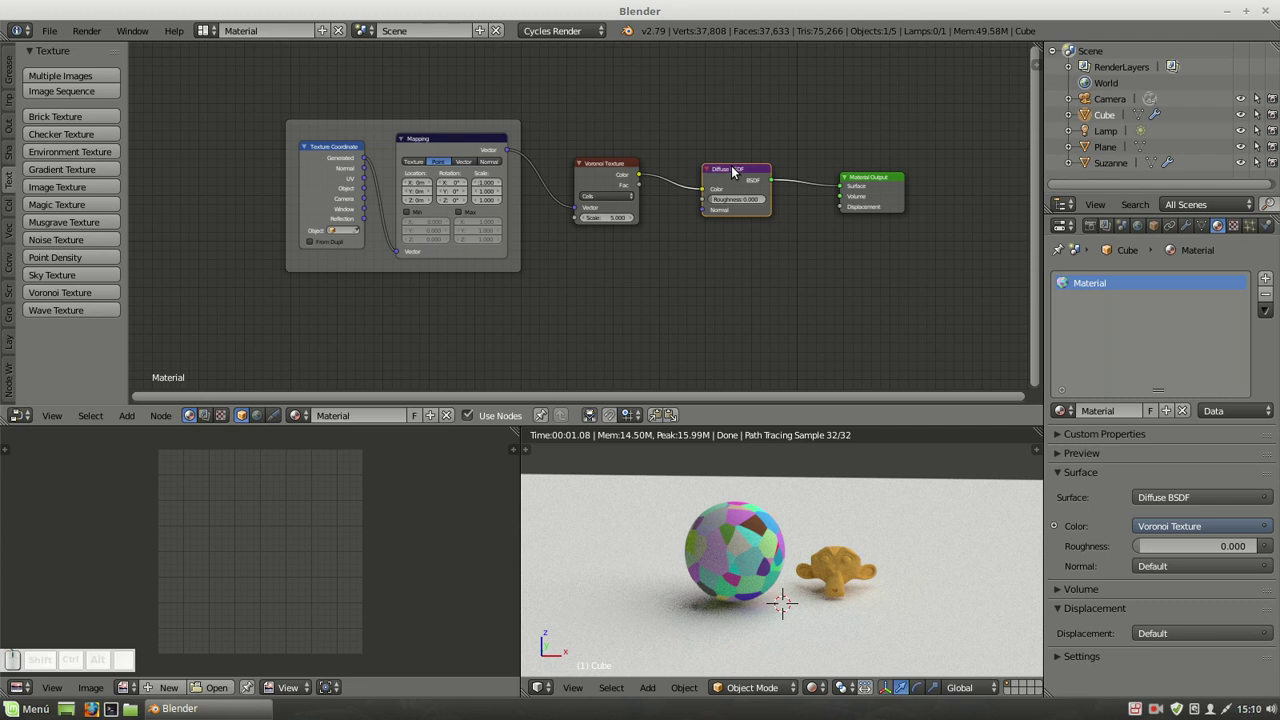
key(shift+s)
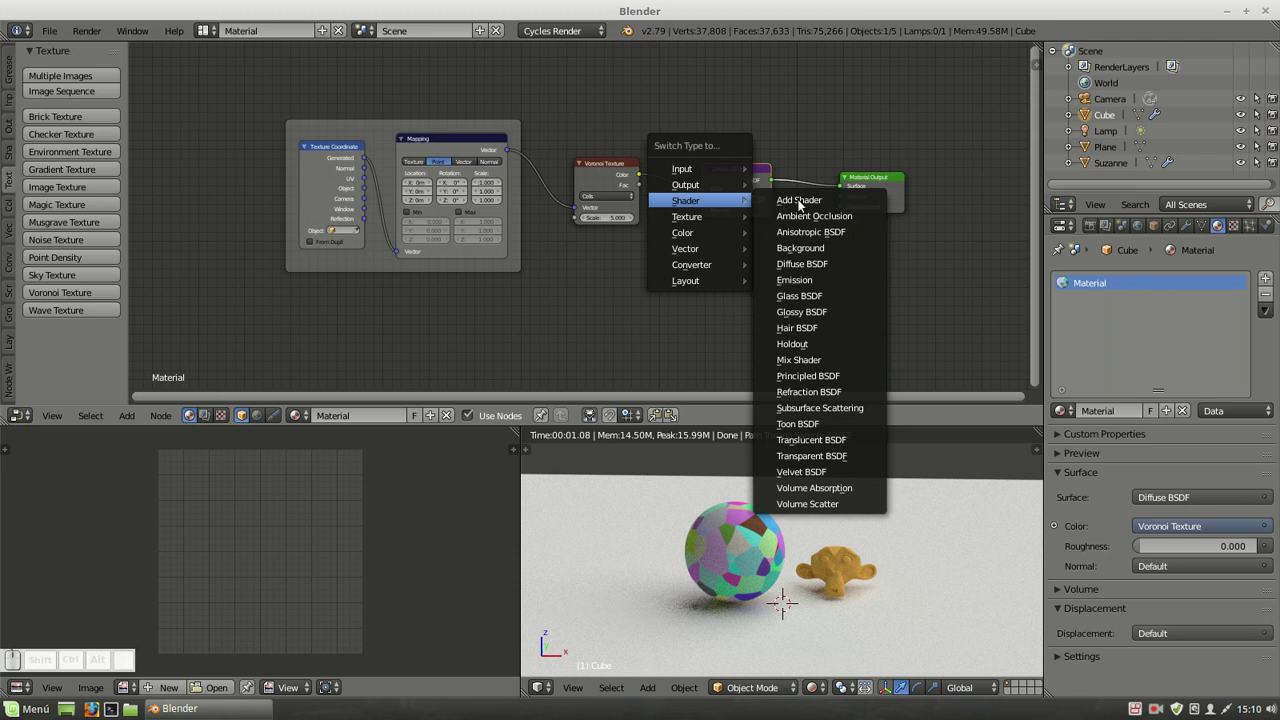
click(803, 314)
drag(737, 175, 735, 165)
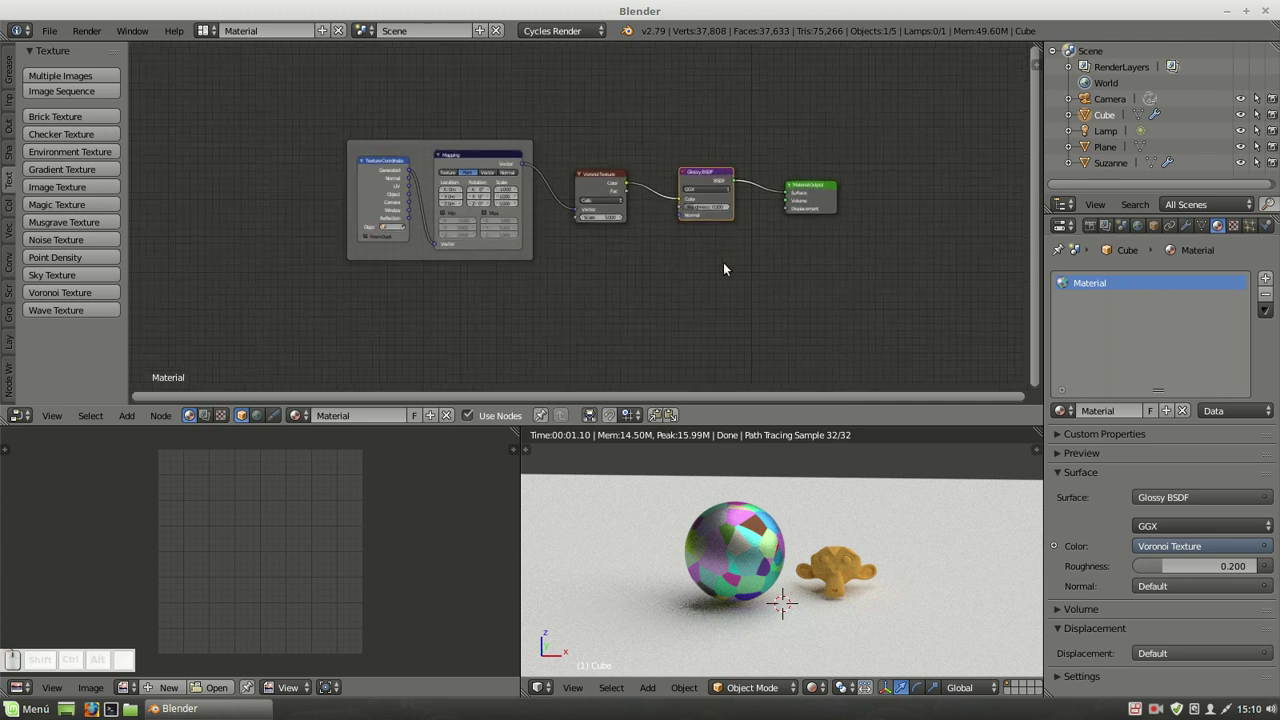
Duplicate the Glossy BSDF three times and maximize the Node Editor to fill the window.
key(shift+d)
key(shift+d)
key(d)
key(shift+d)
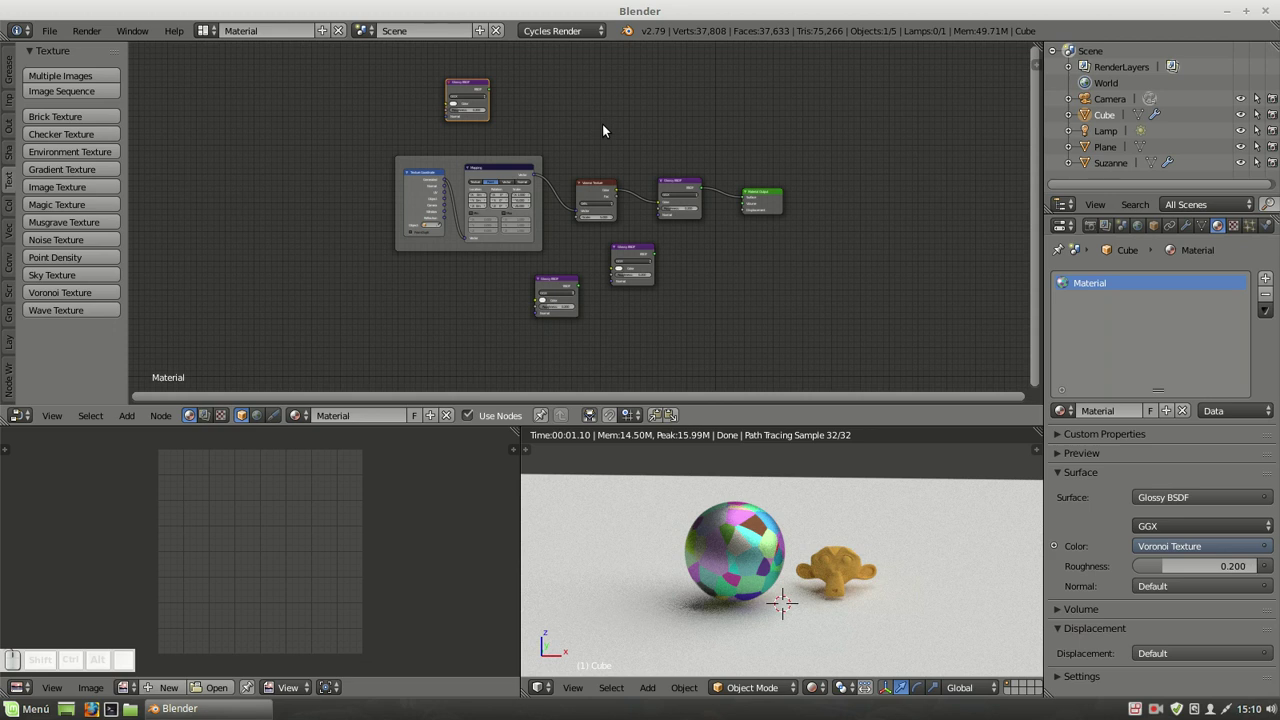
key(ctrl+Up)
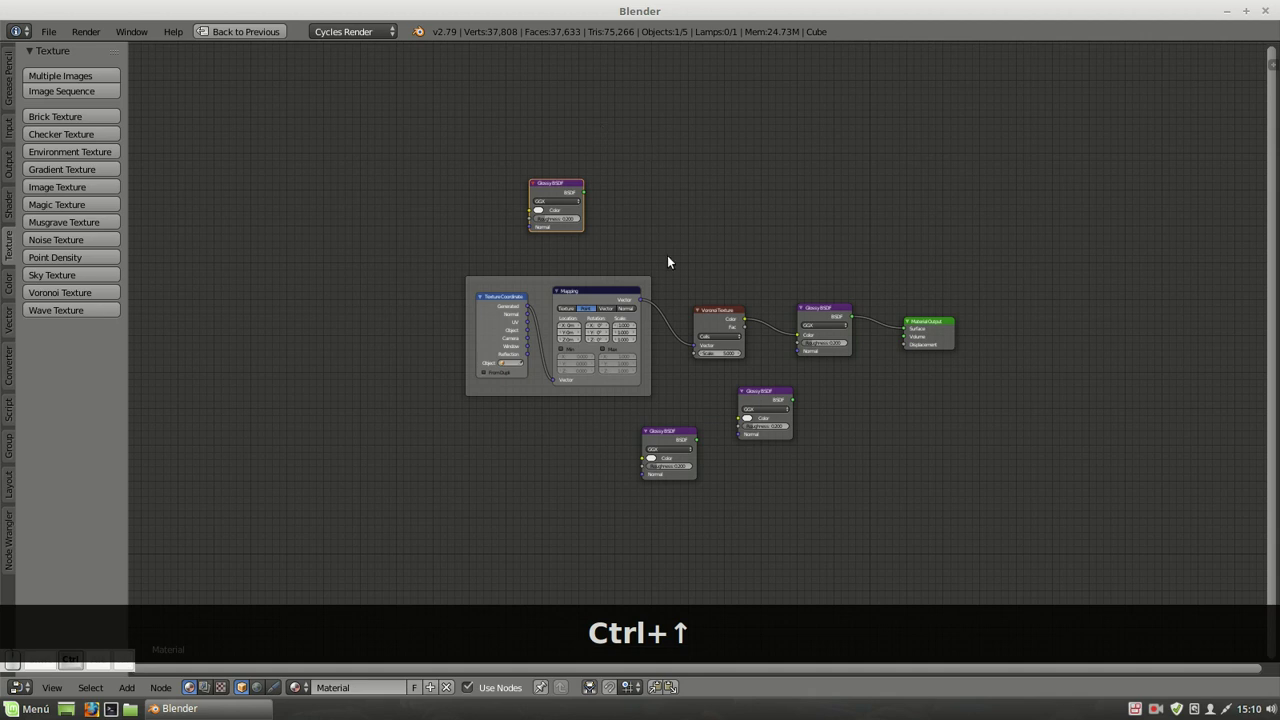
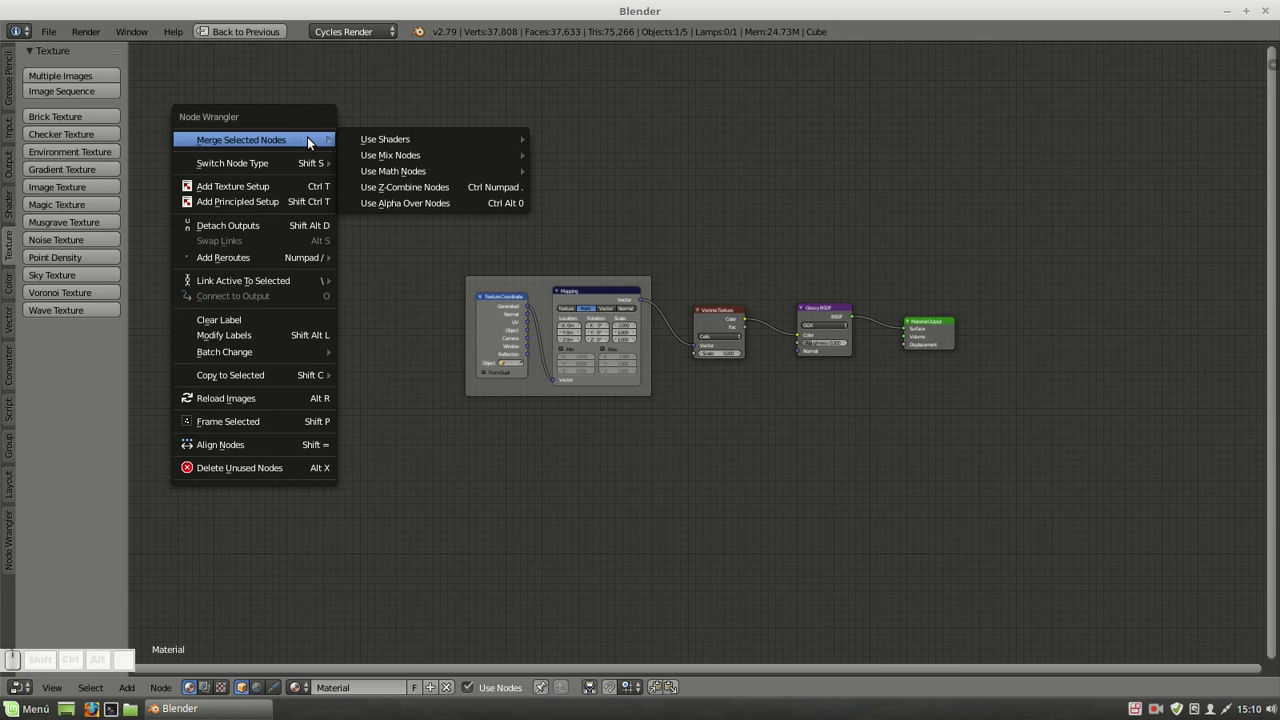
Delete the unused Glossy BSDF copies with Node Wrangler and restore the maximized node editor to its place.
drag(540, 287, 525, 225)
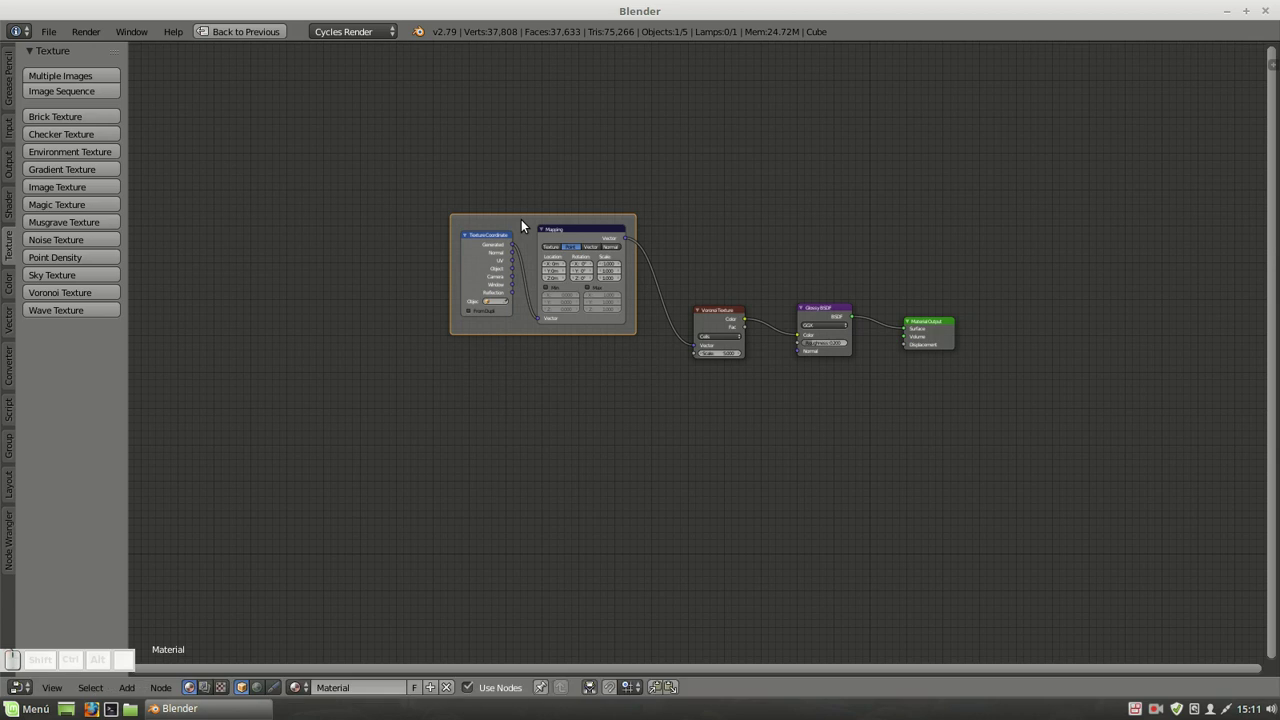
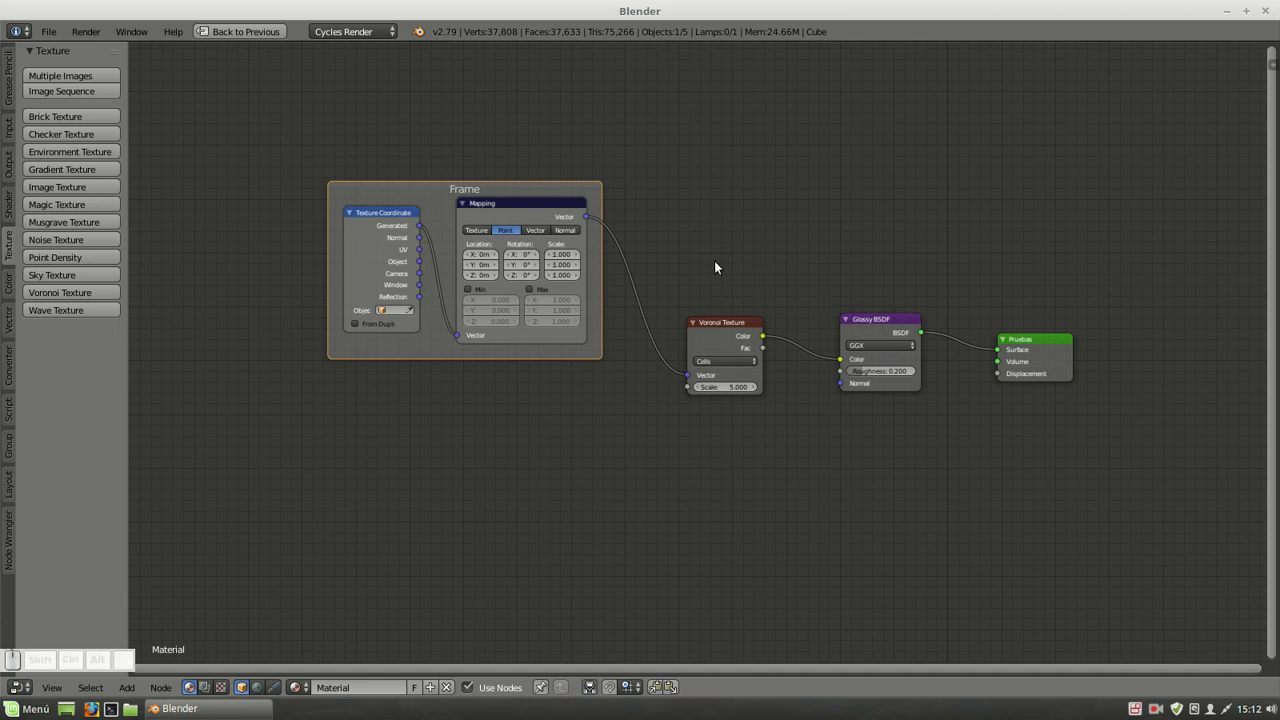
click(1044, 349)
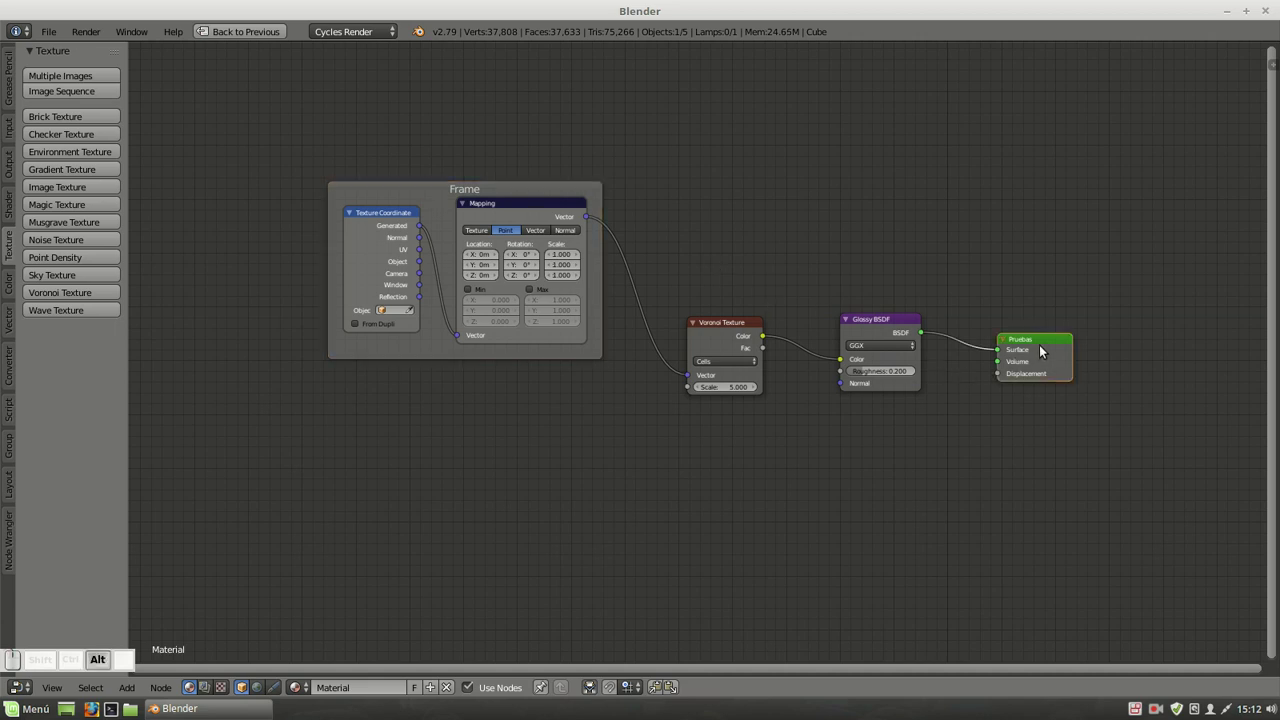
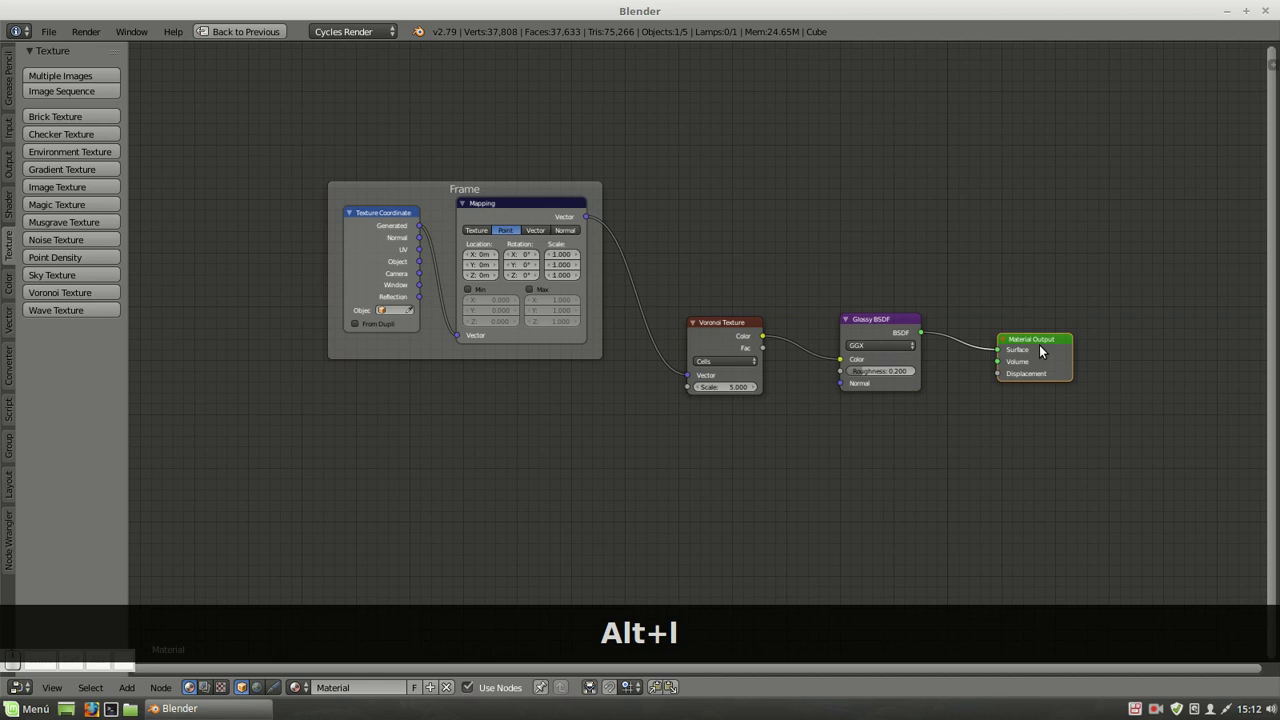
key(ctrl+Down)
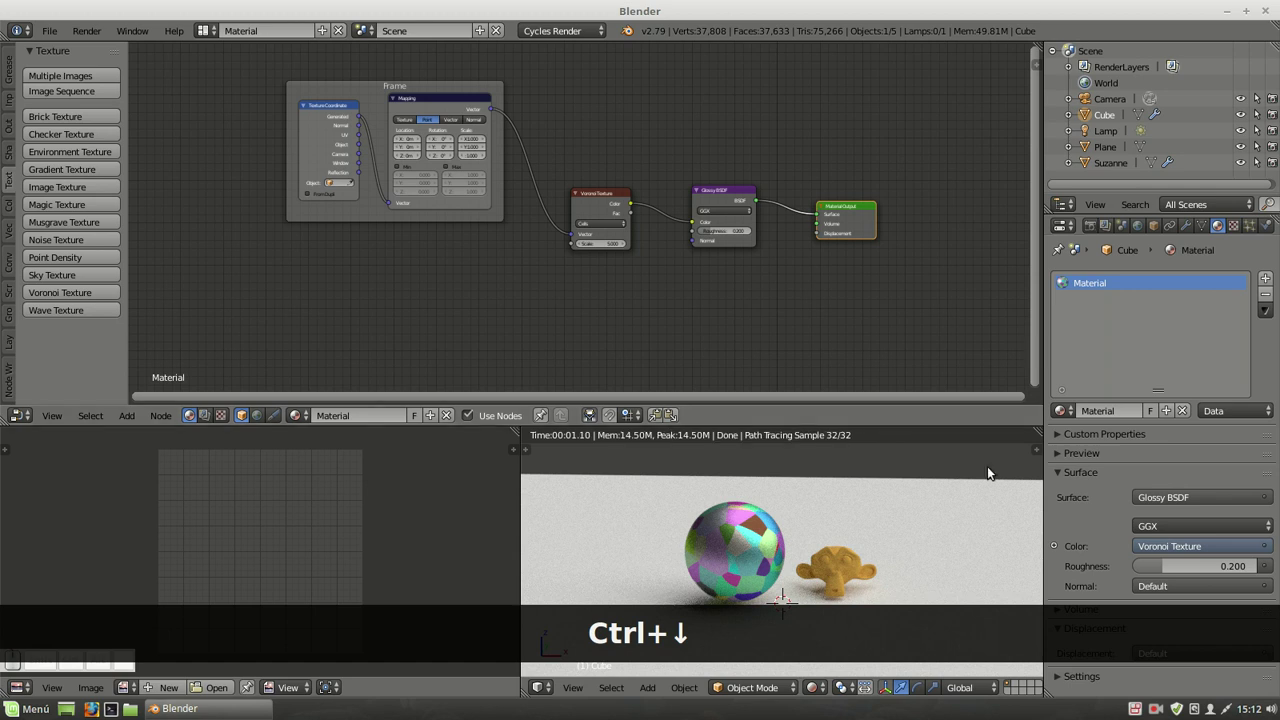